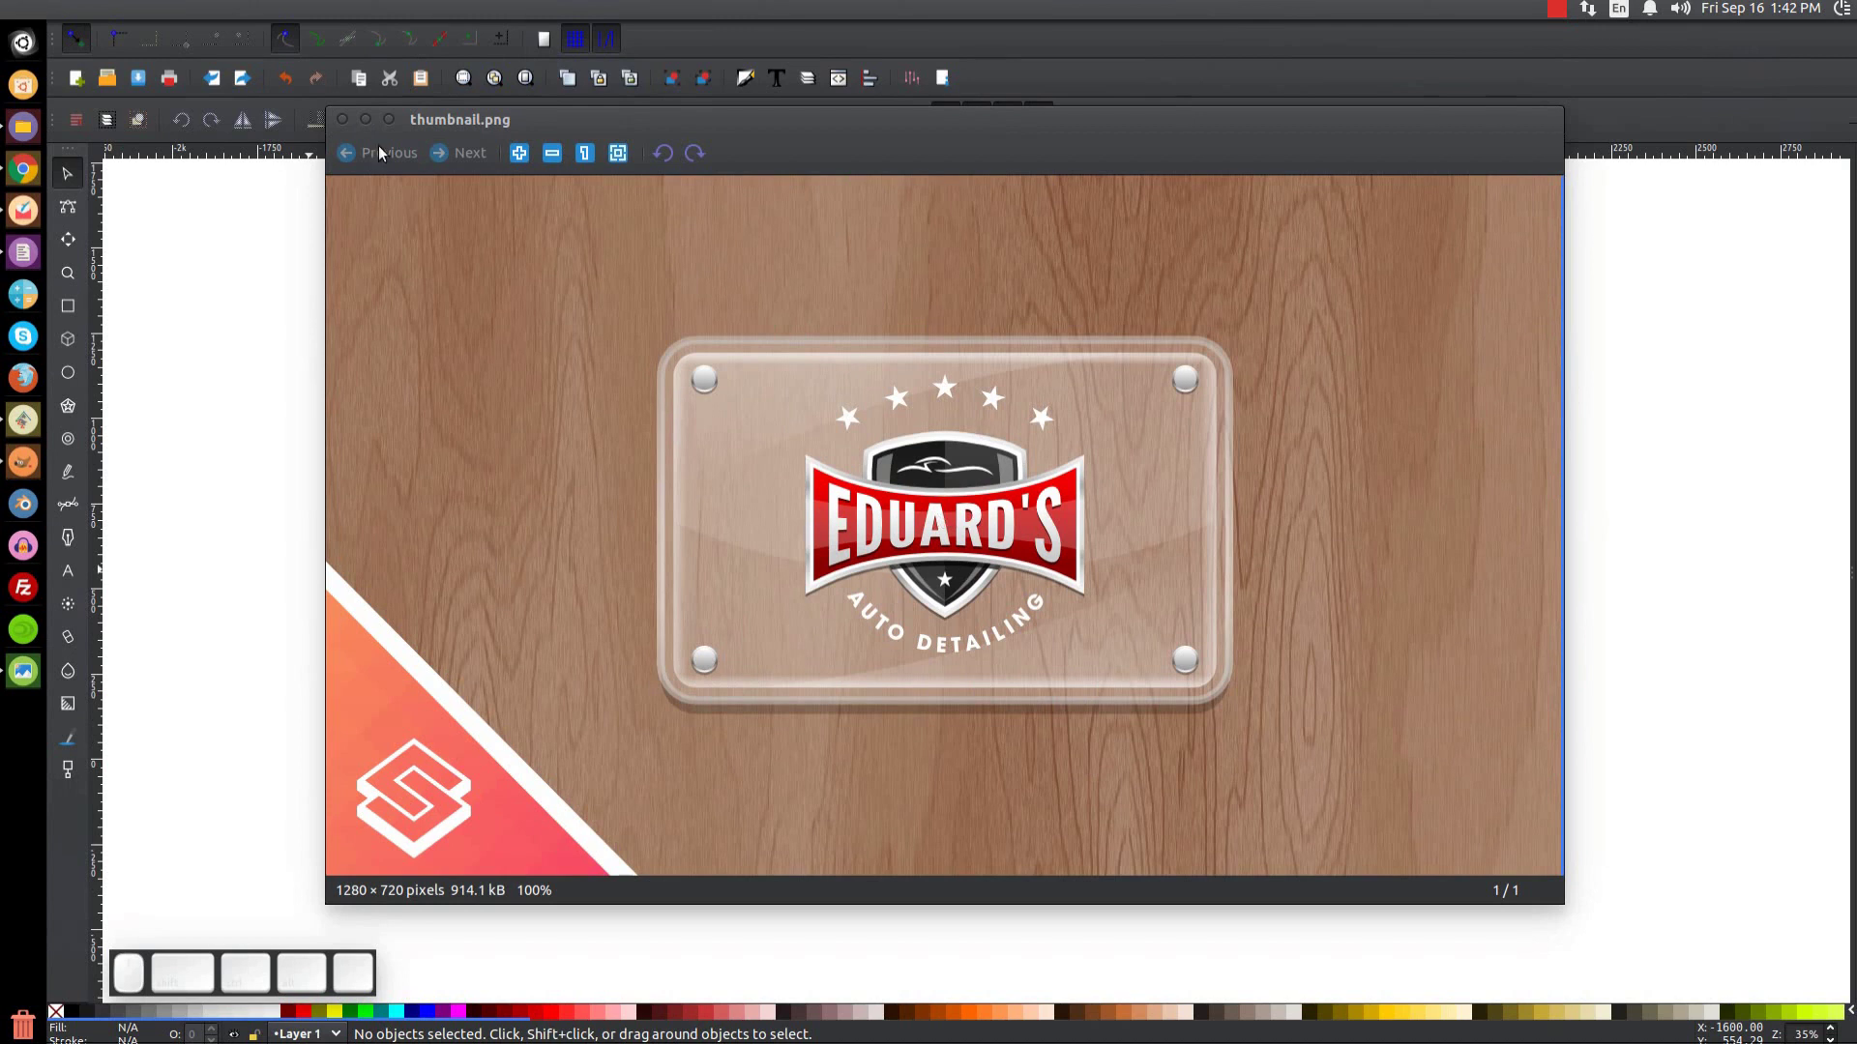
Step: Close the reference image preview and show the blank page at 1:1 actual size
{"action": "left_click", "coordinate": [372, 130]}
{"action": "left_click", "coordinate": [734, 467]}
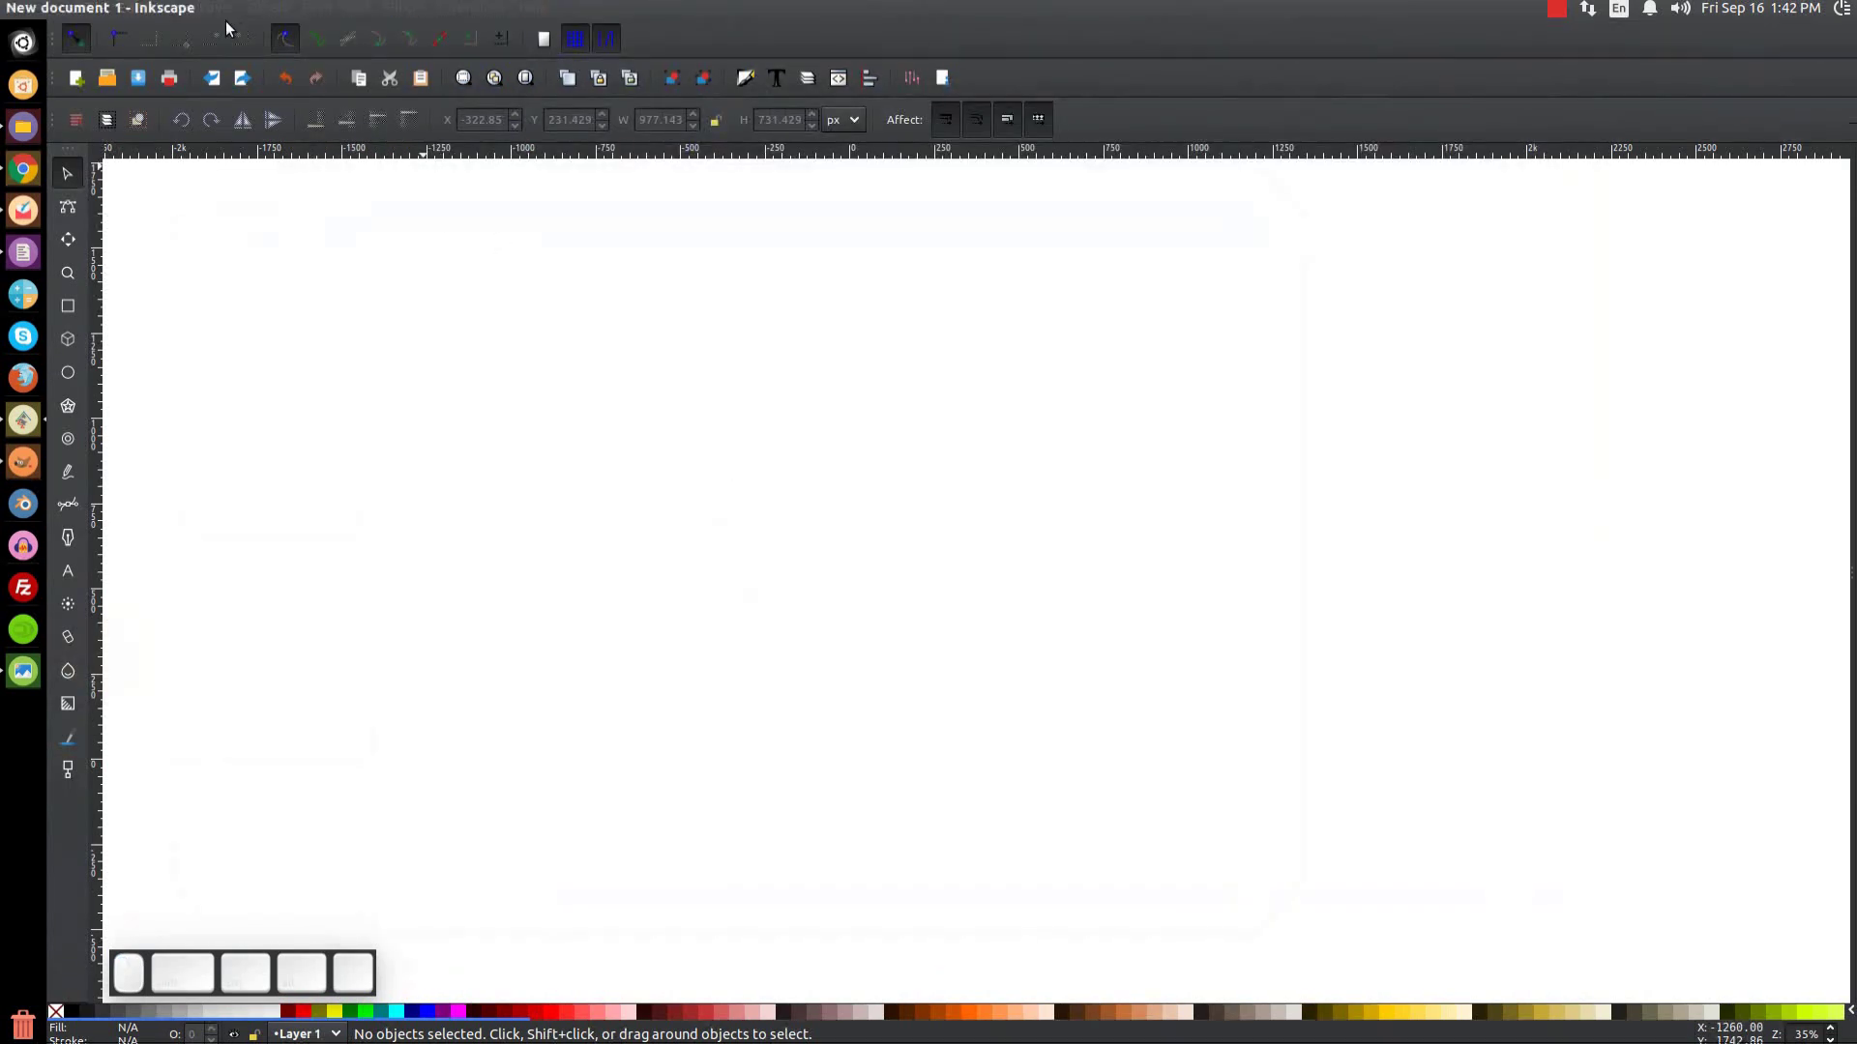
{"action": "left_click", "coordinate": [179, 11]}
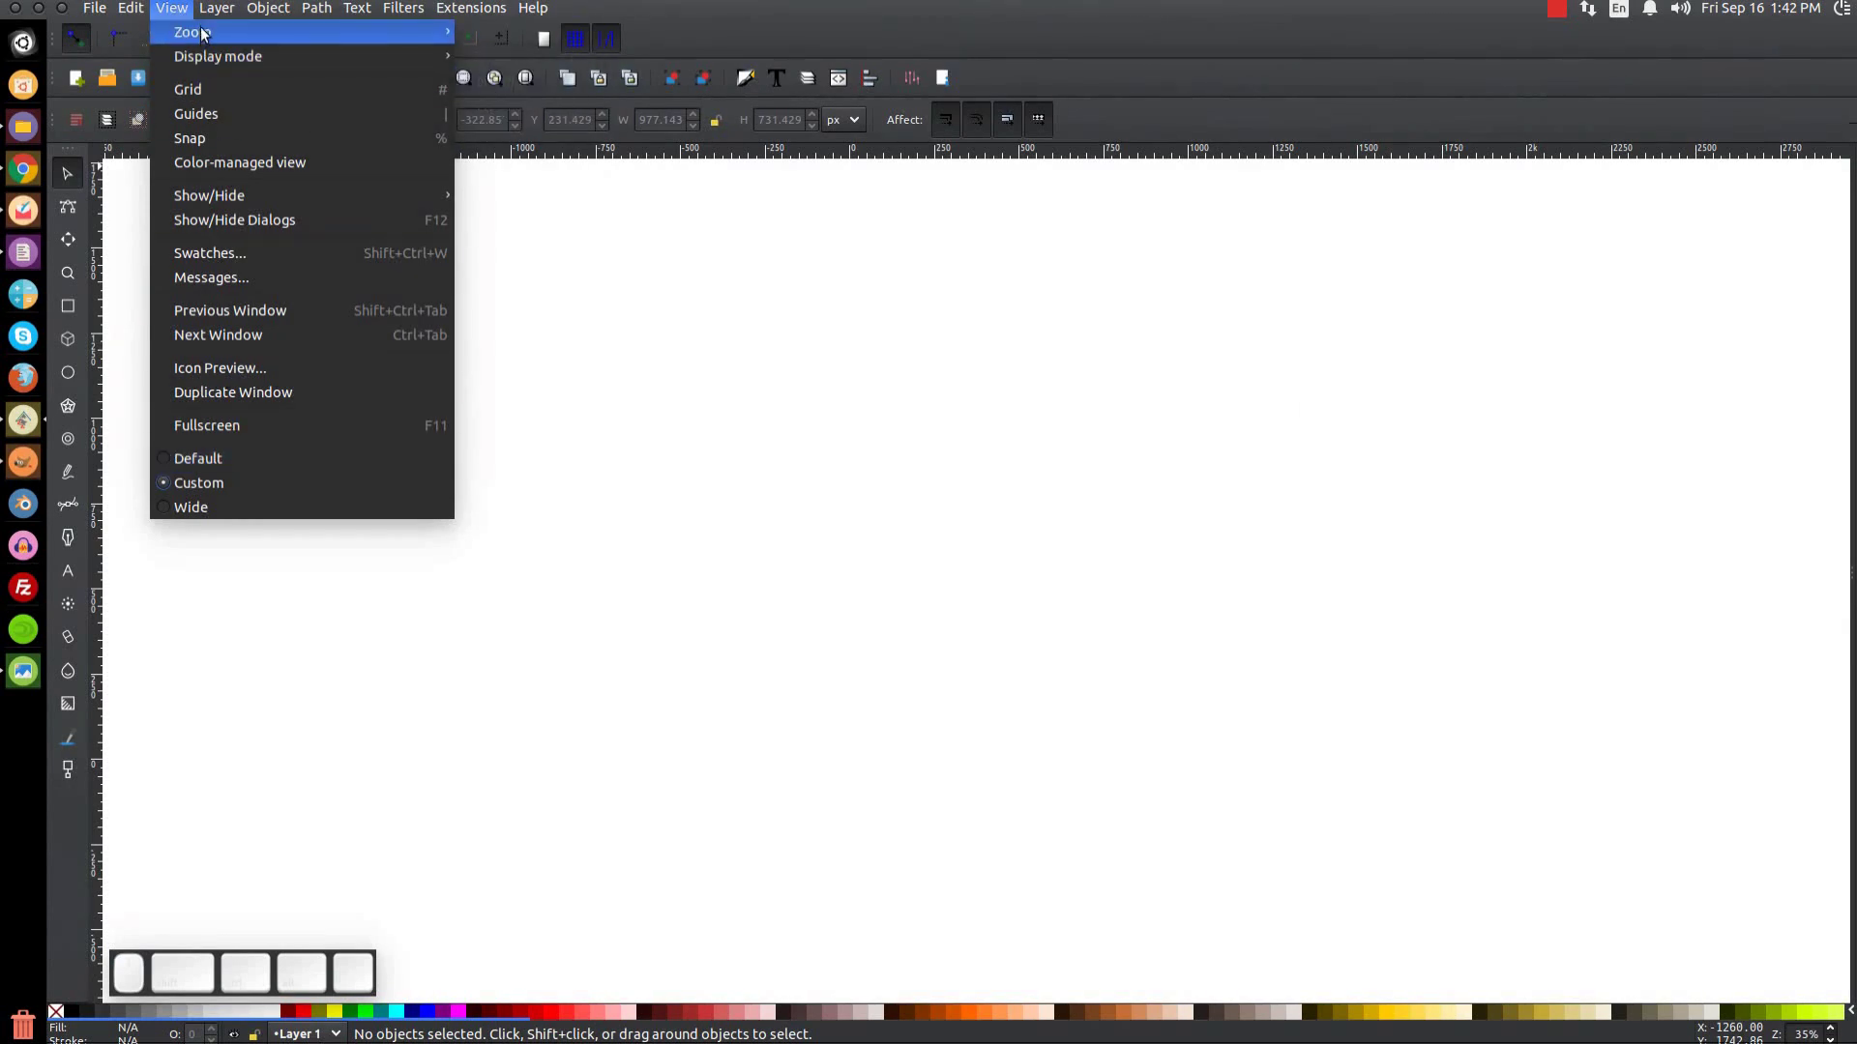
{"action": "left_click", "coordinate": [515, 96]}
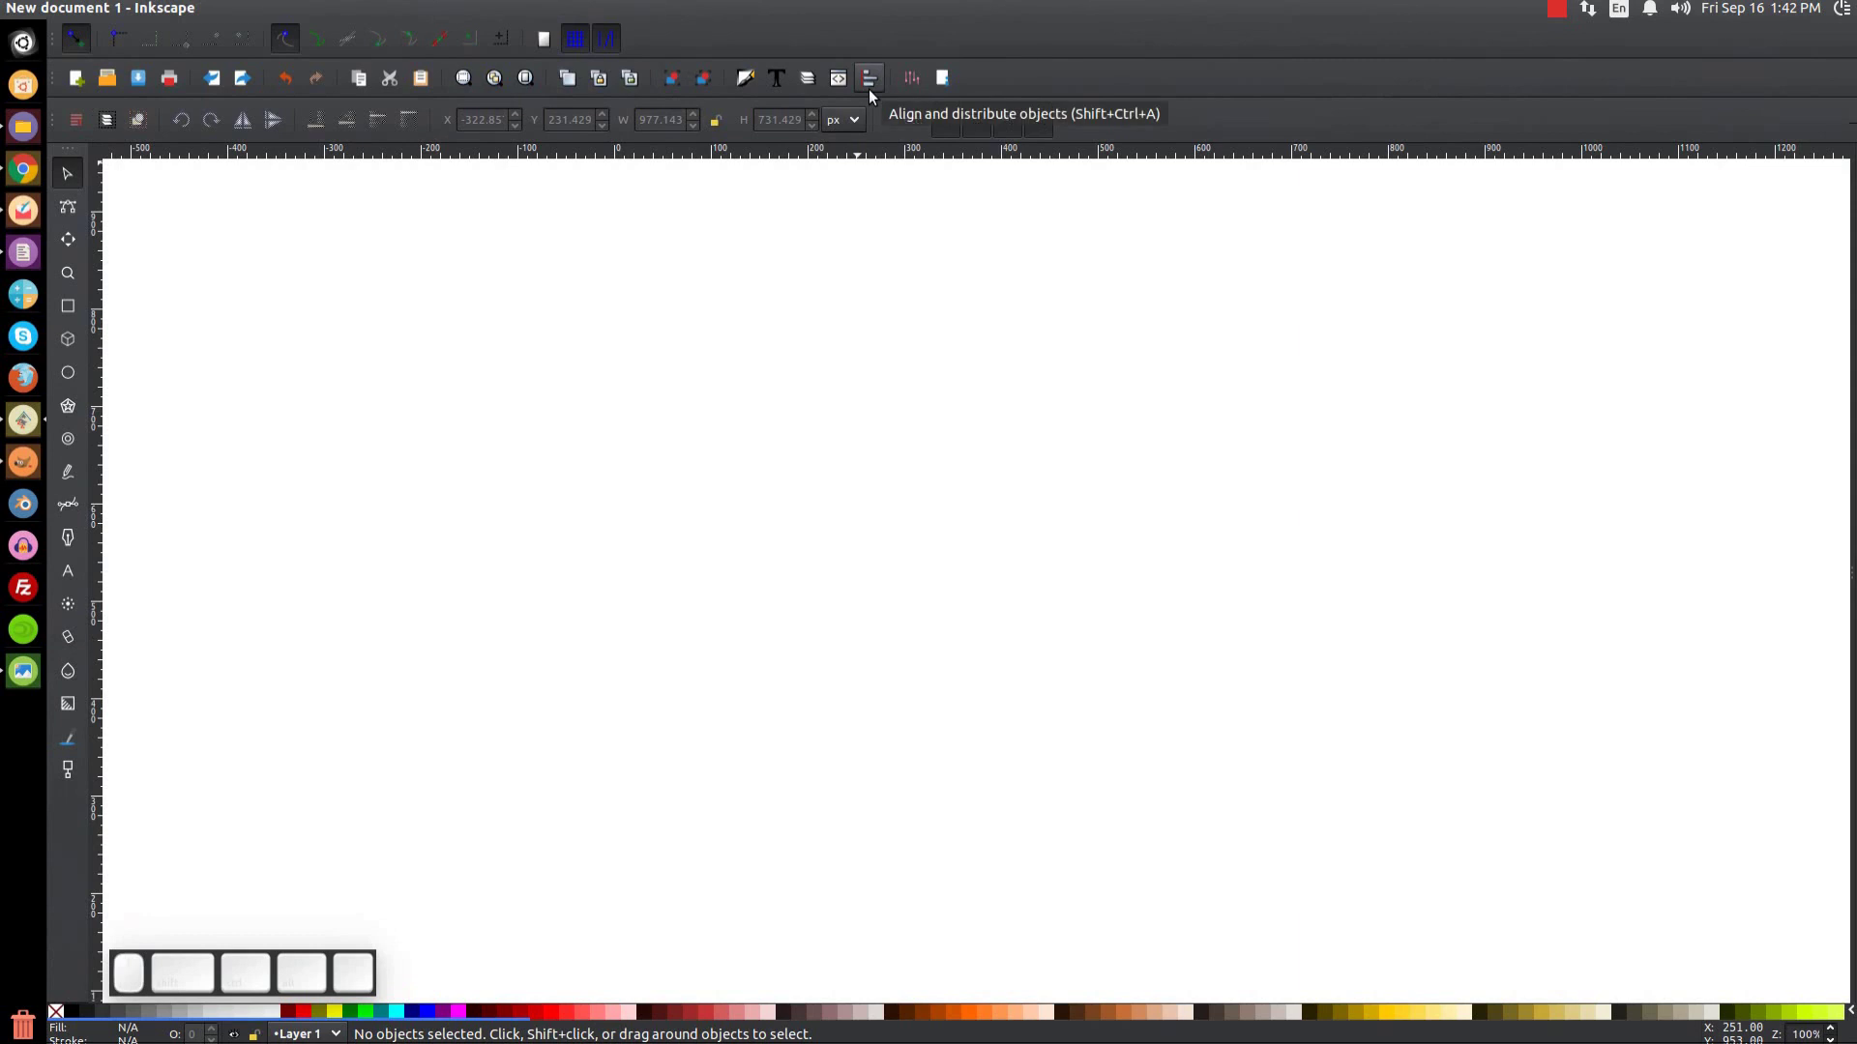
Step: Dock the Align and Distribute and Fill and Stroke panels beside the canvas
{"action": "left_click", "coordinate": [876, 96]}
{"action": "left_click", "coordinate": [1789, 211]}
{"action": "left_click", "coordinate": [1761, 104]}
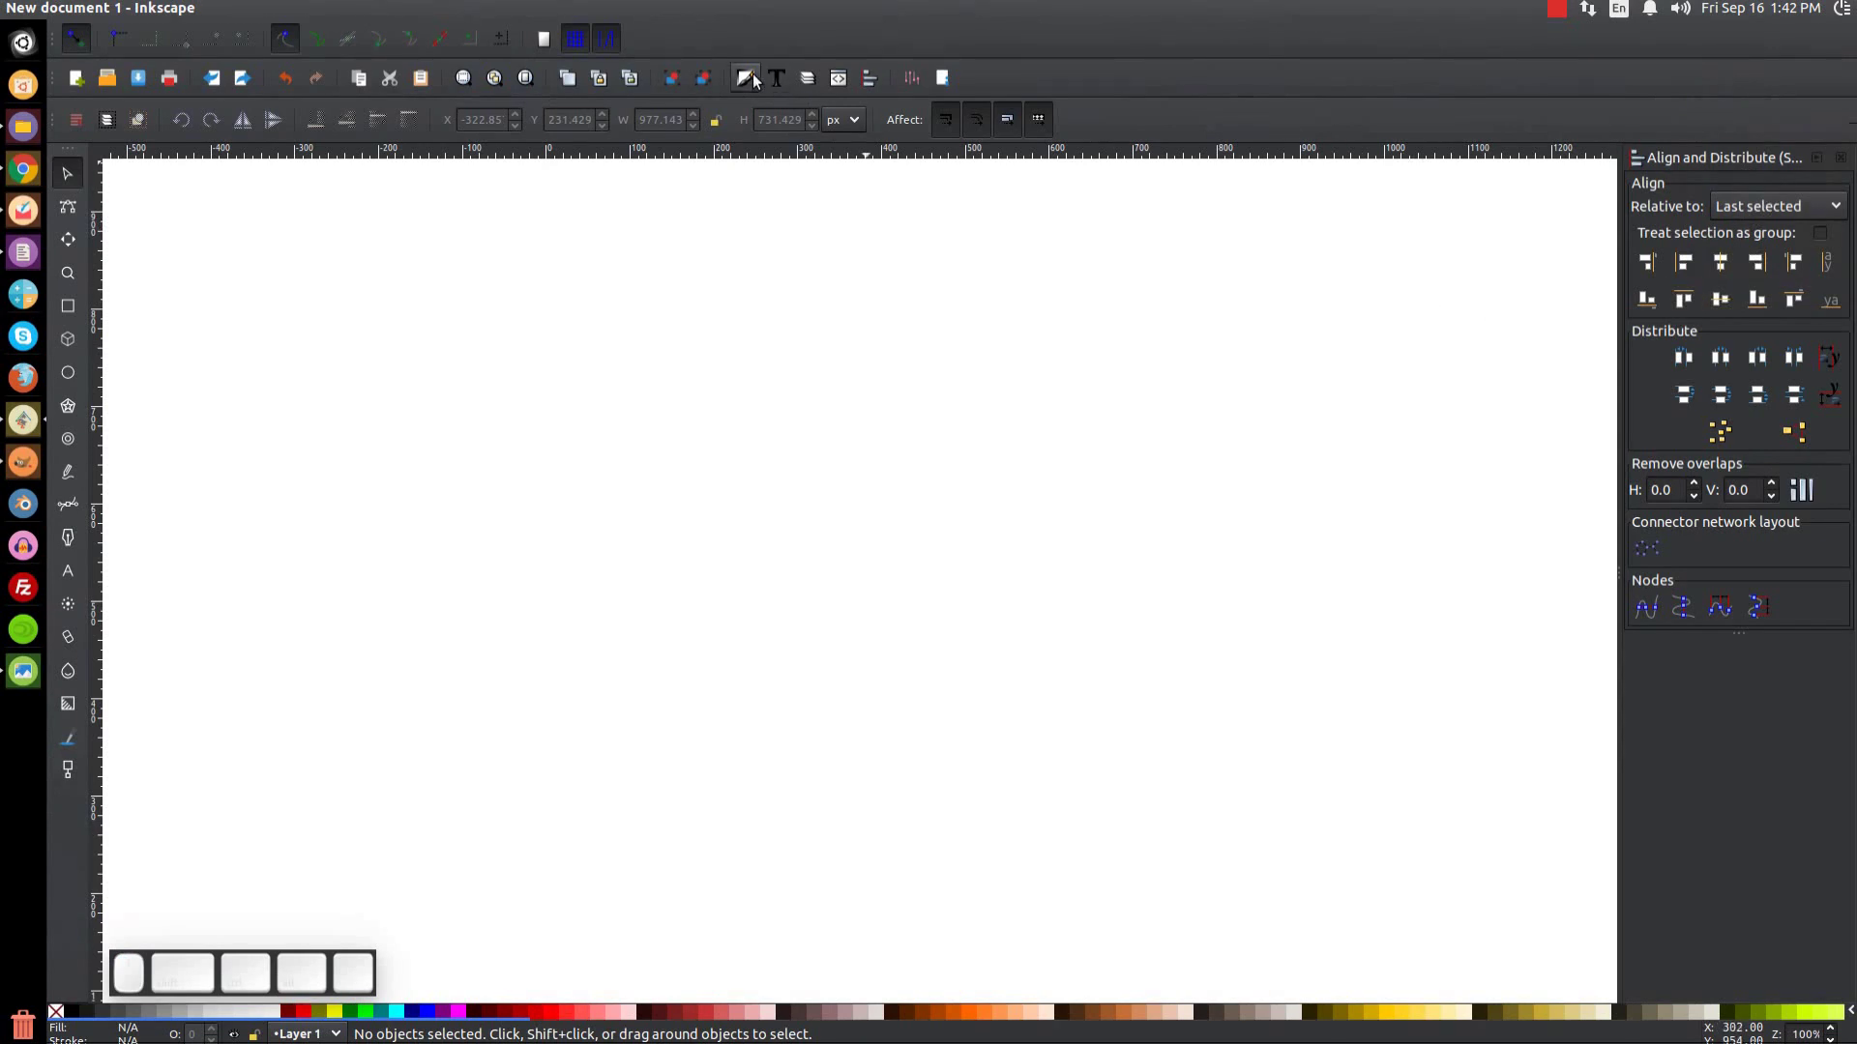
{"action": "left_click", "coordinate": [759, 80]}
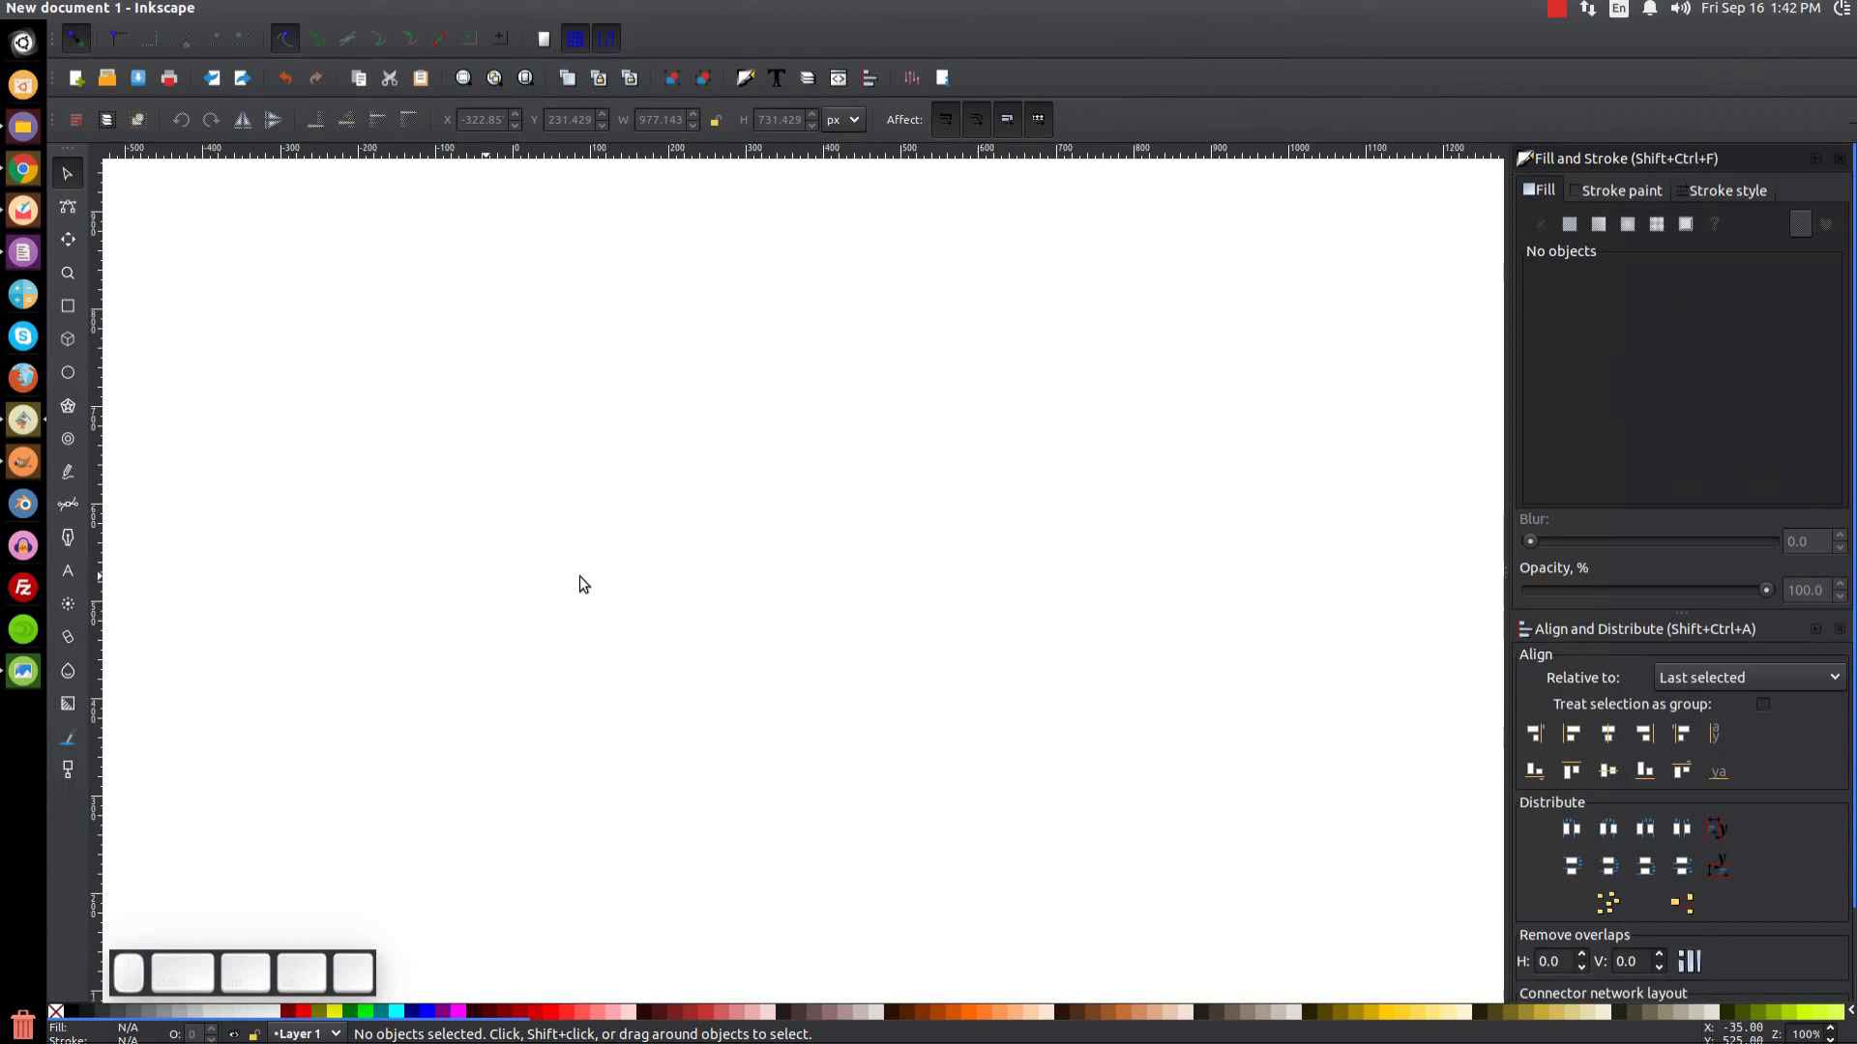
{"action": "left_click", "coordinate": [771, 529]}
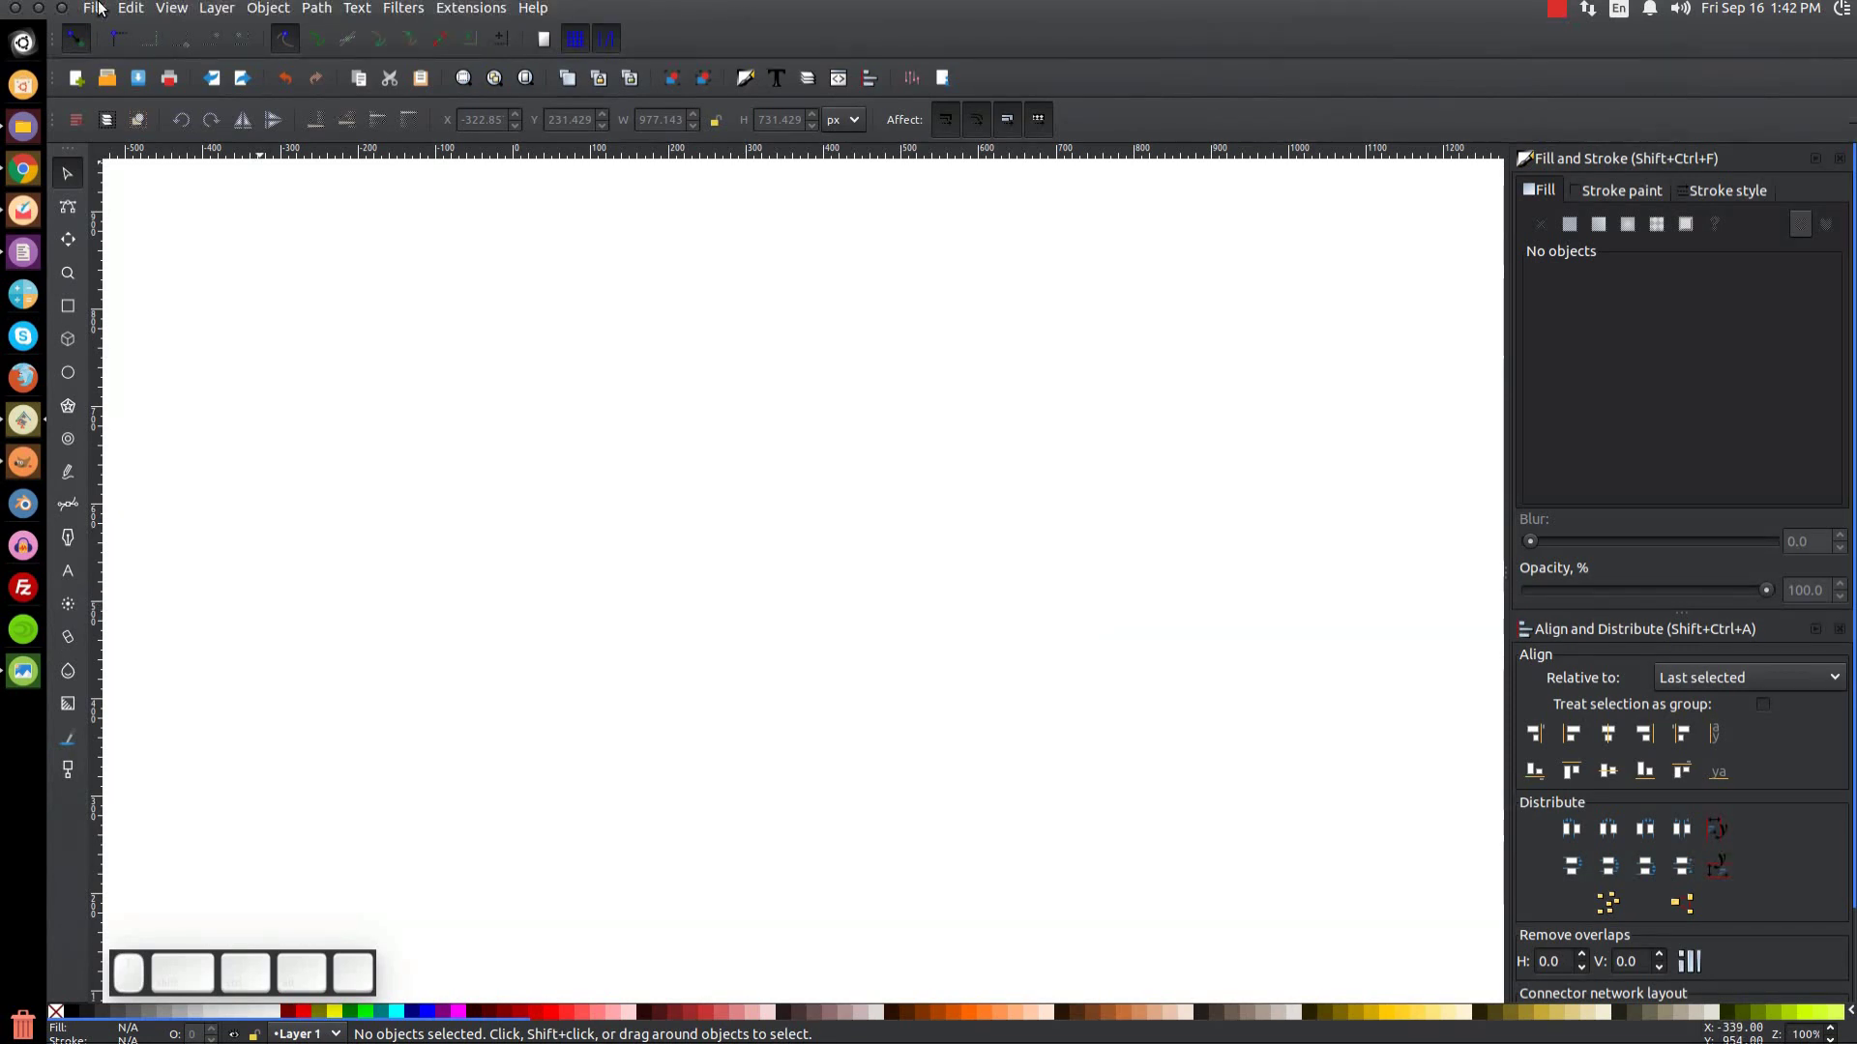
Step: Reach the page background colour picker through Document Properties
{"action": "left_click", "coordinate": [103, 7]}
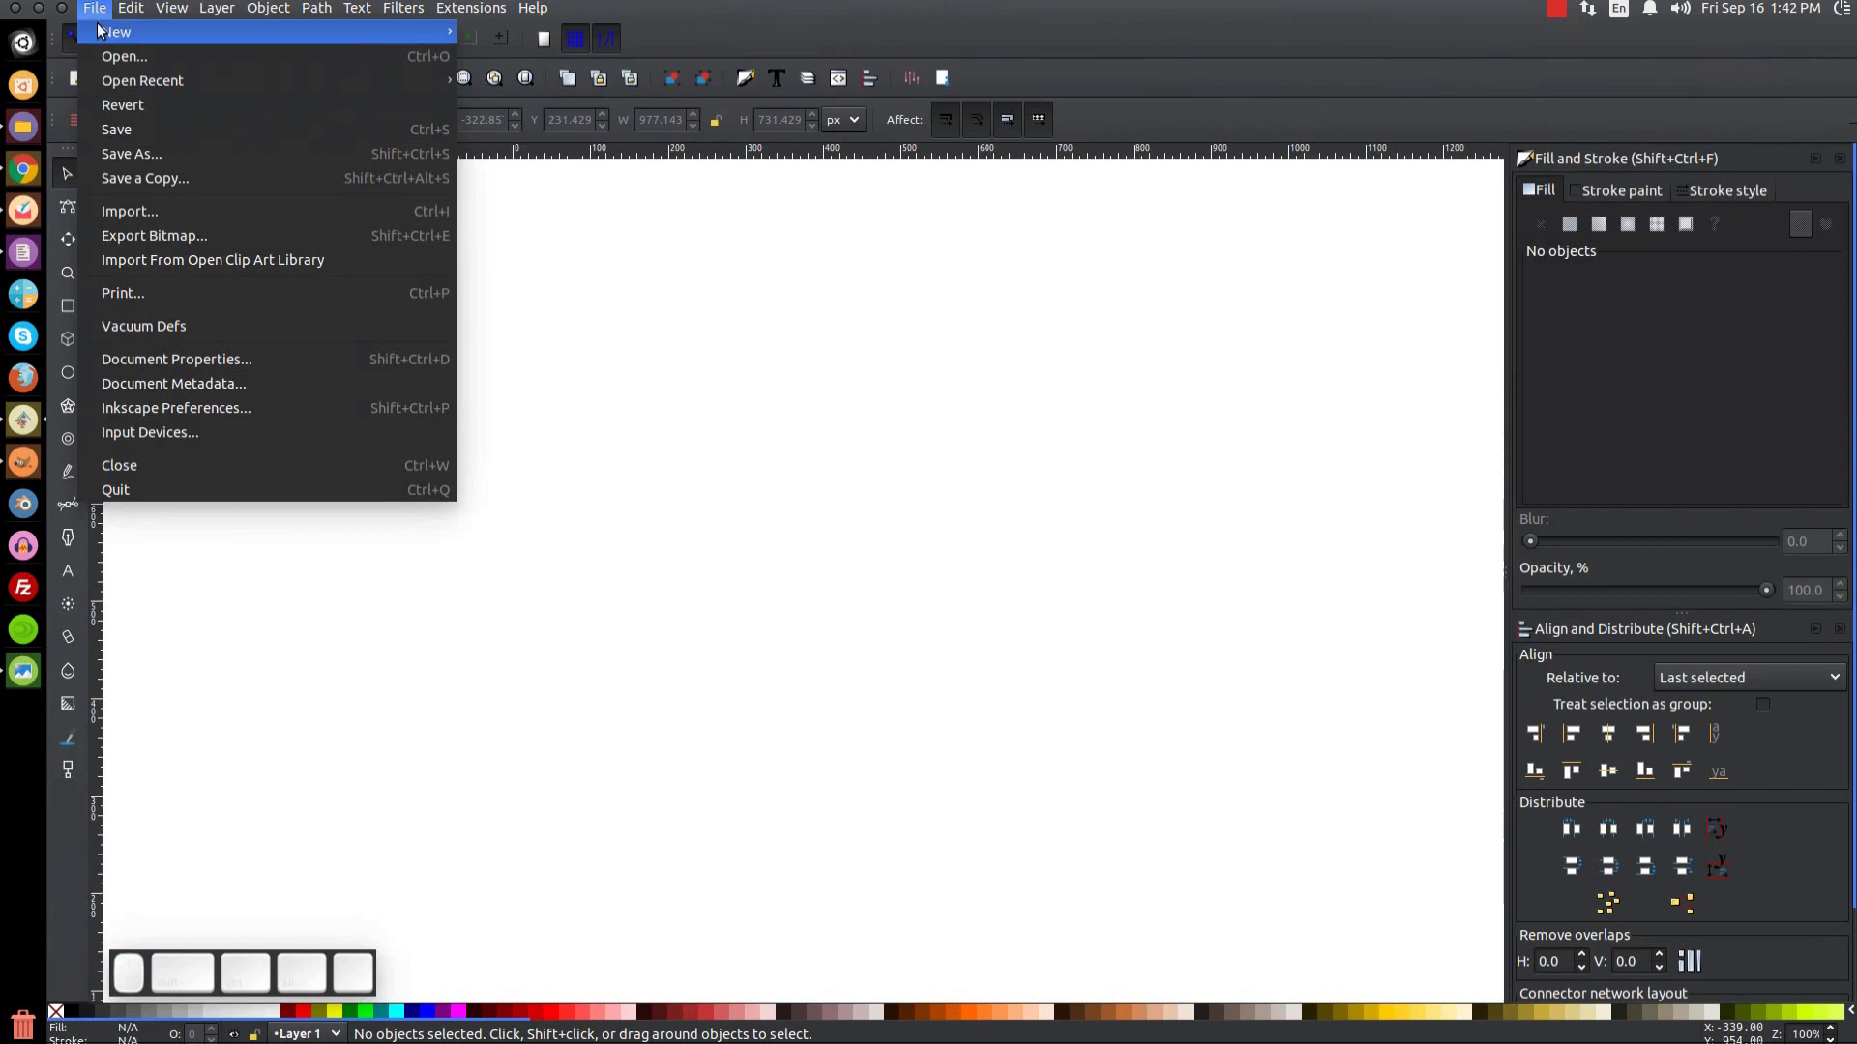
{"action": "left_click", "coordinate": [202, 373]}
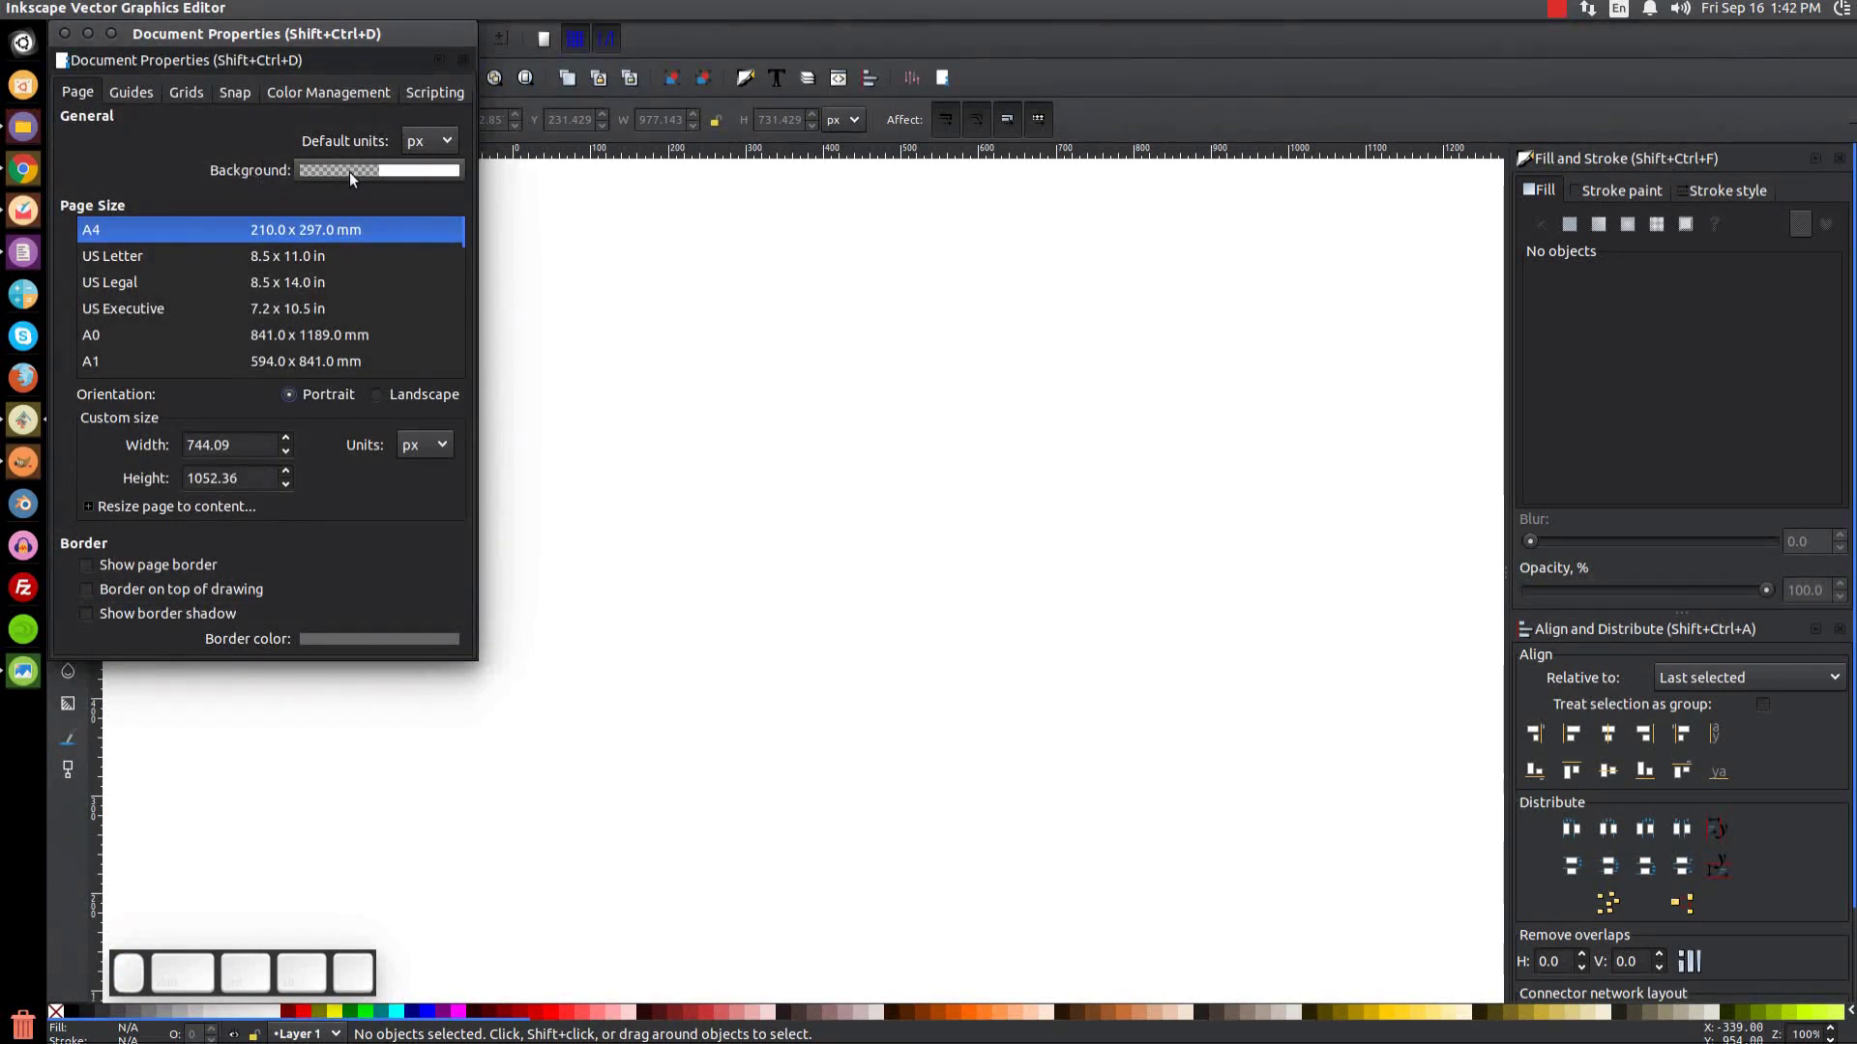
{"action": "left_click", "coordinate": [363, 180]}
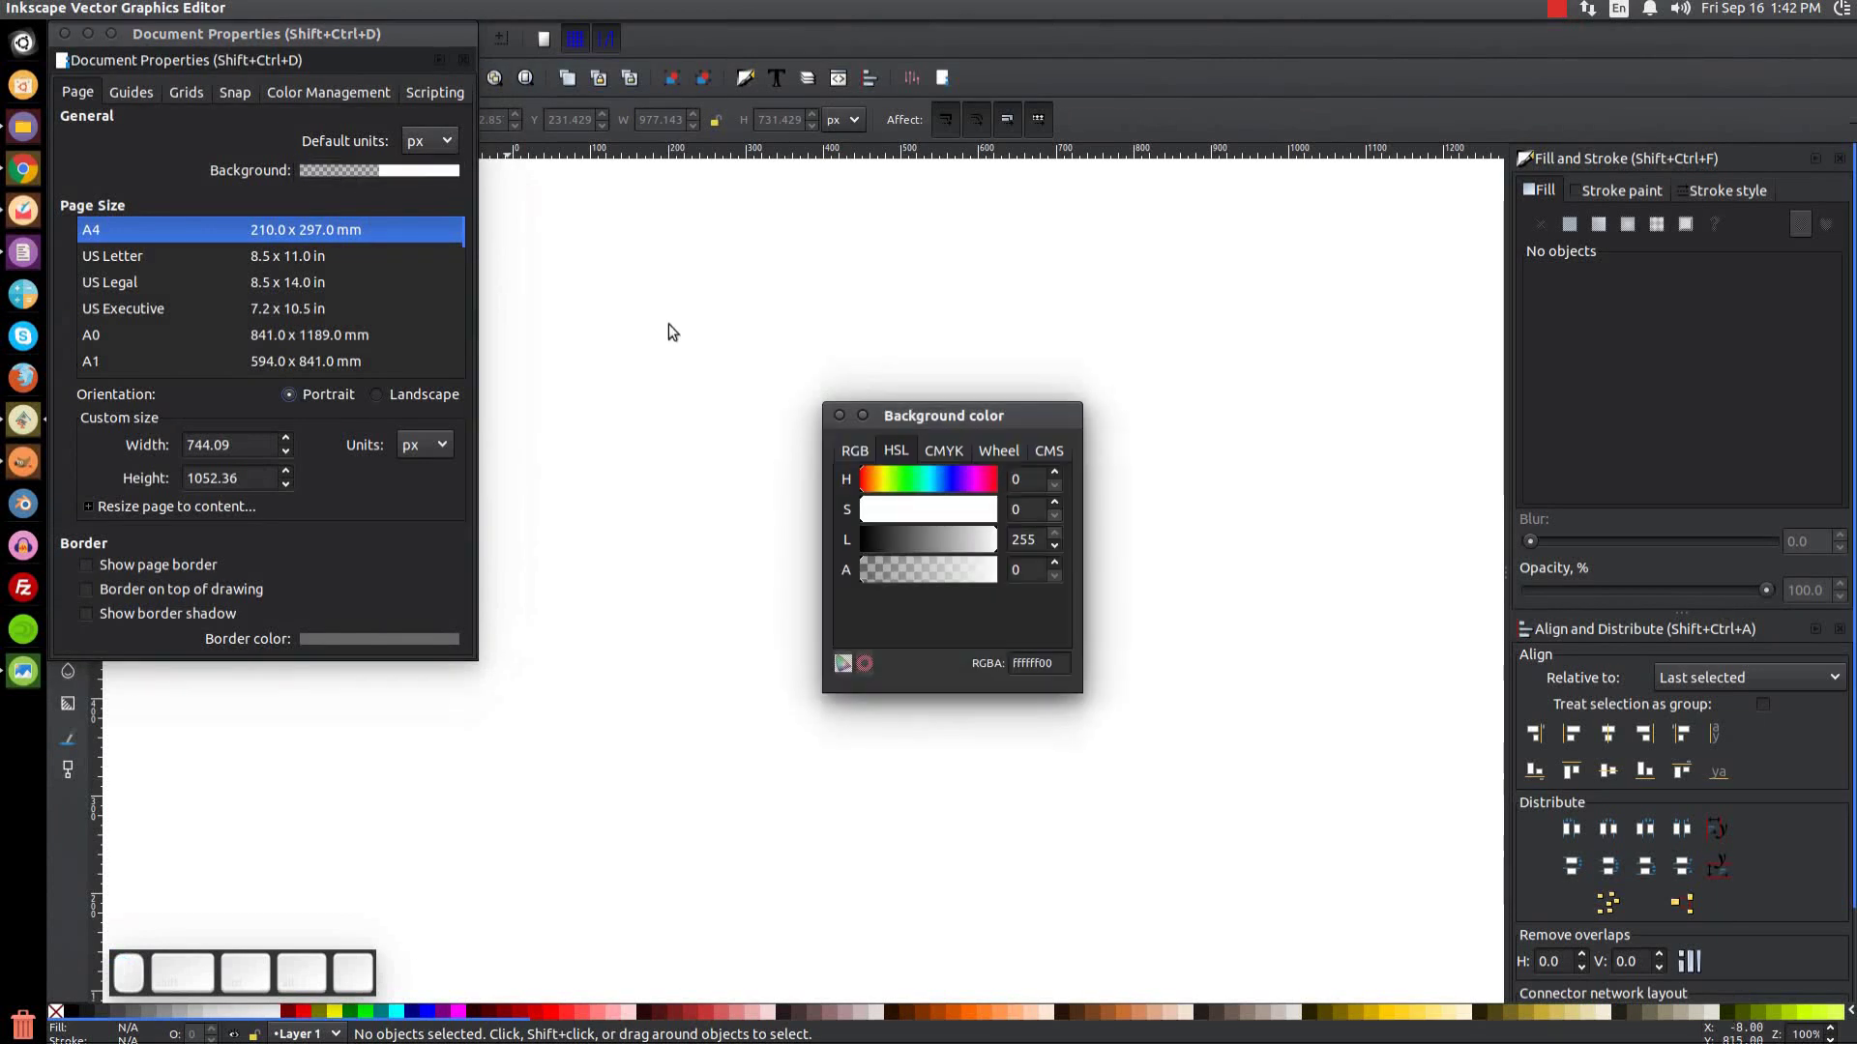
{"action": "left_click", "coordinate": [1011, 418]}
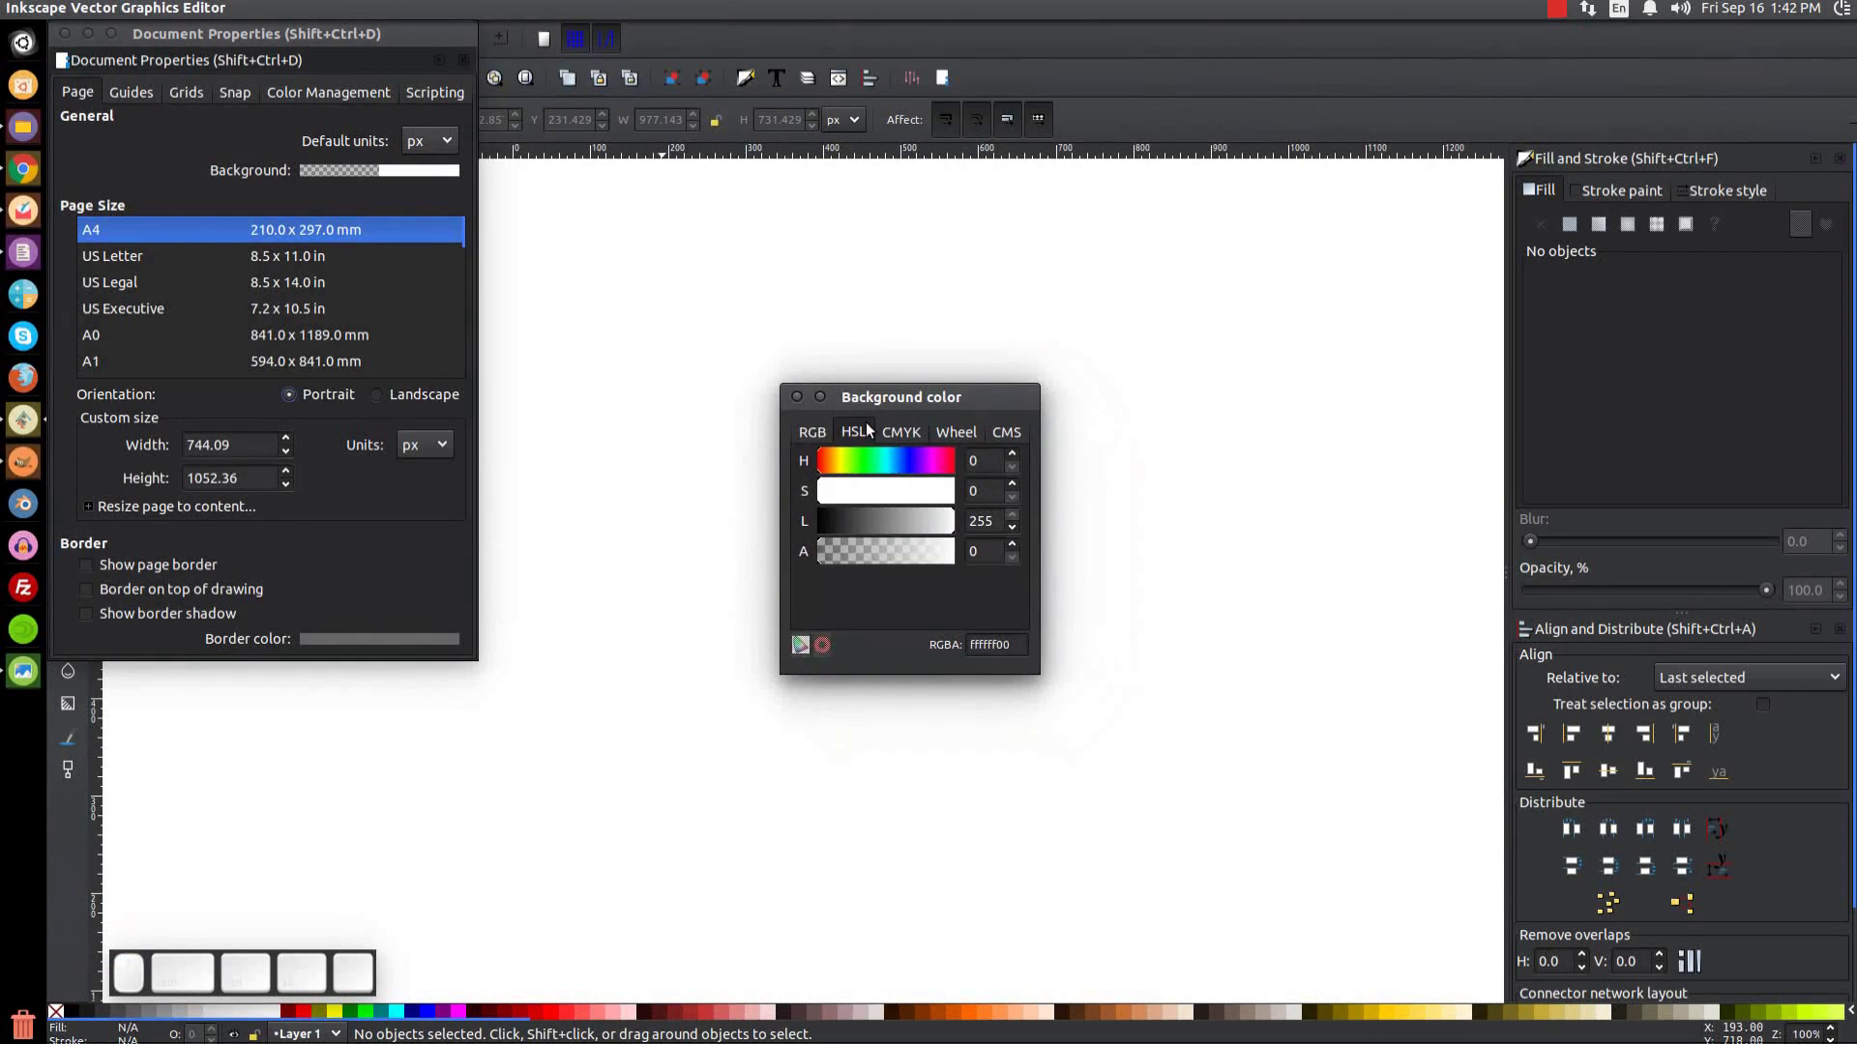
{"action": "left_click", "coordinate": [860, 431]}
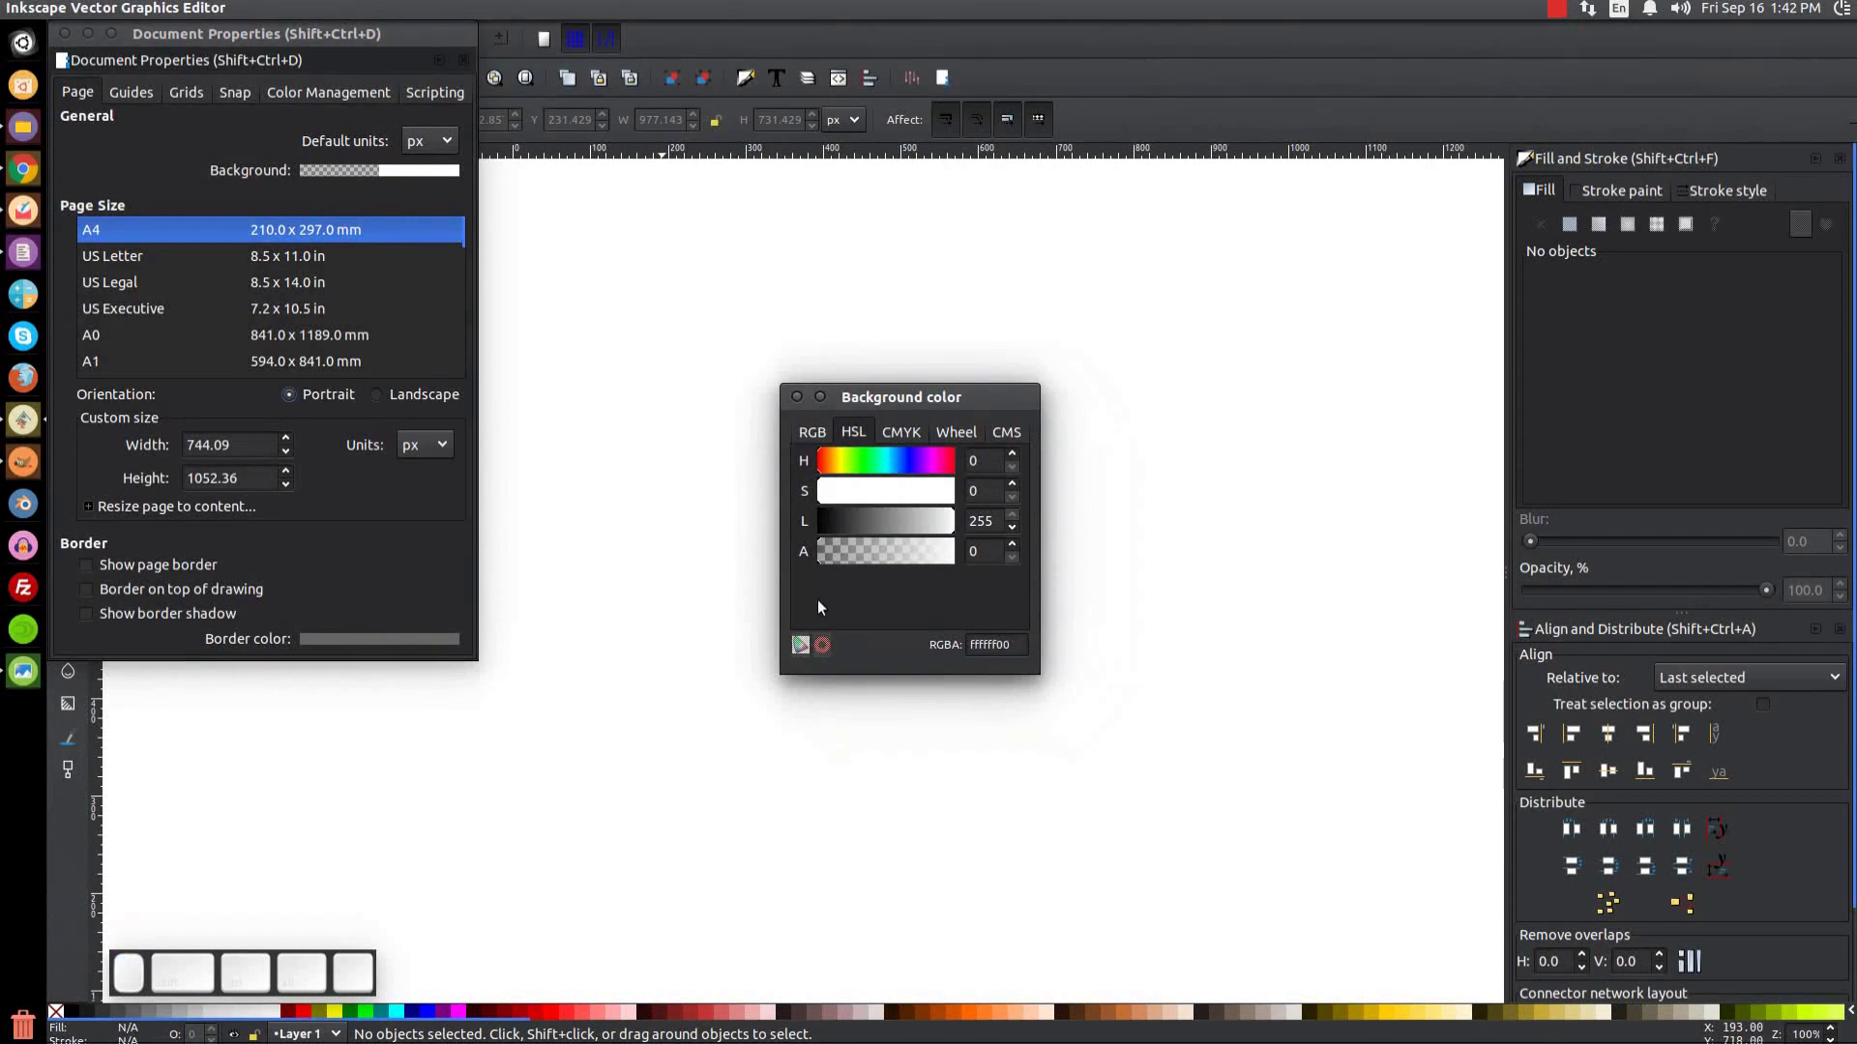
Step: Set the page background to opaque mid grey (alpha 255, lightness 111, 6f6f6fff) and close the dialogs
{"action": "left_click_drag", "start_coordinate": [823, 562], "coordinate": [940, 637]}
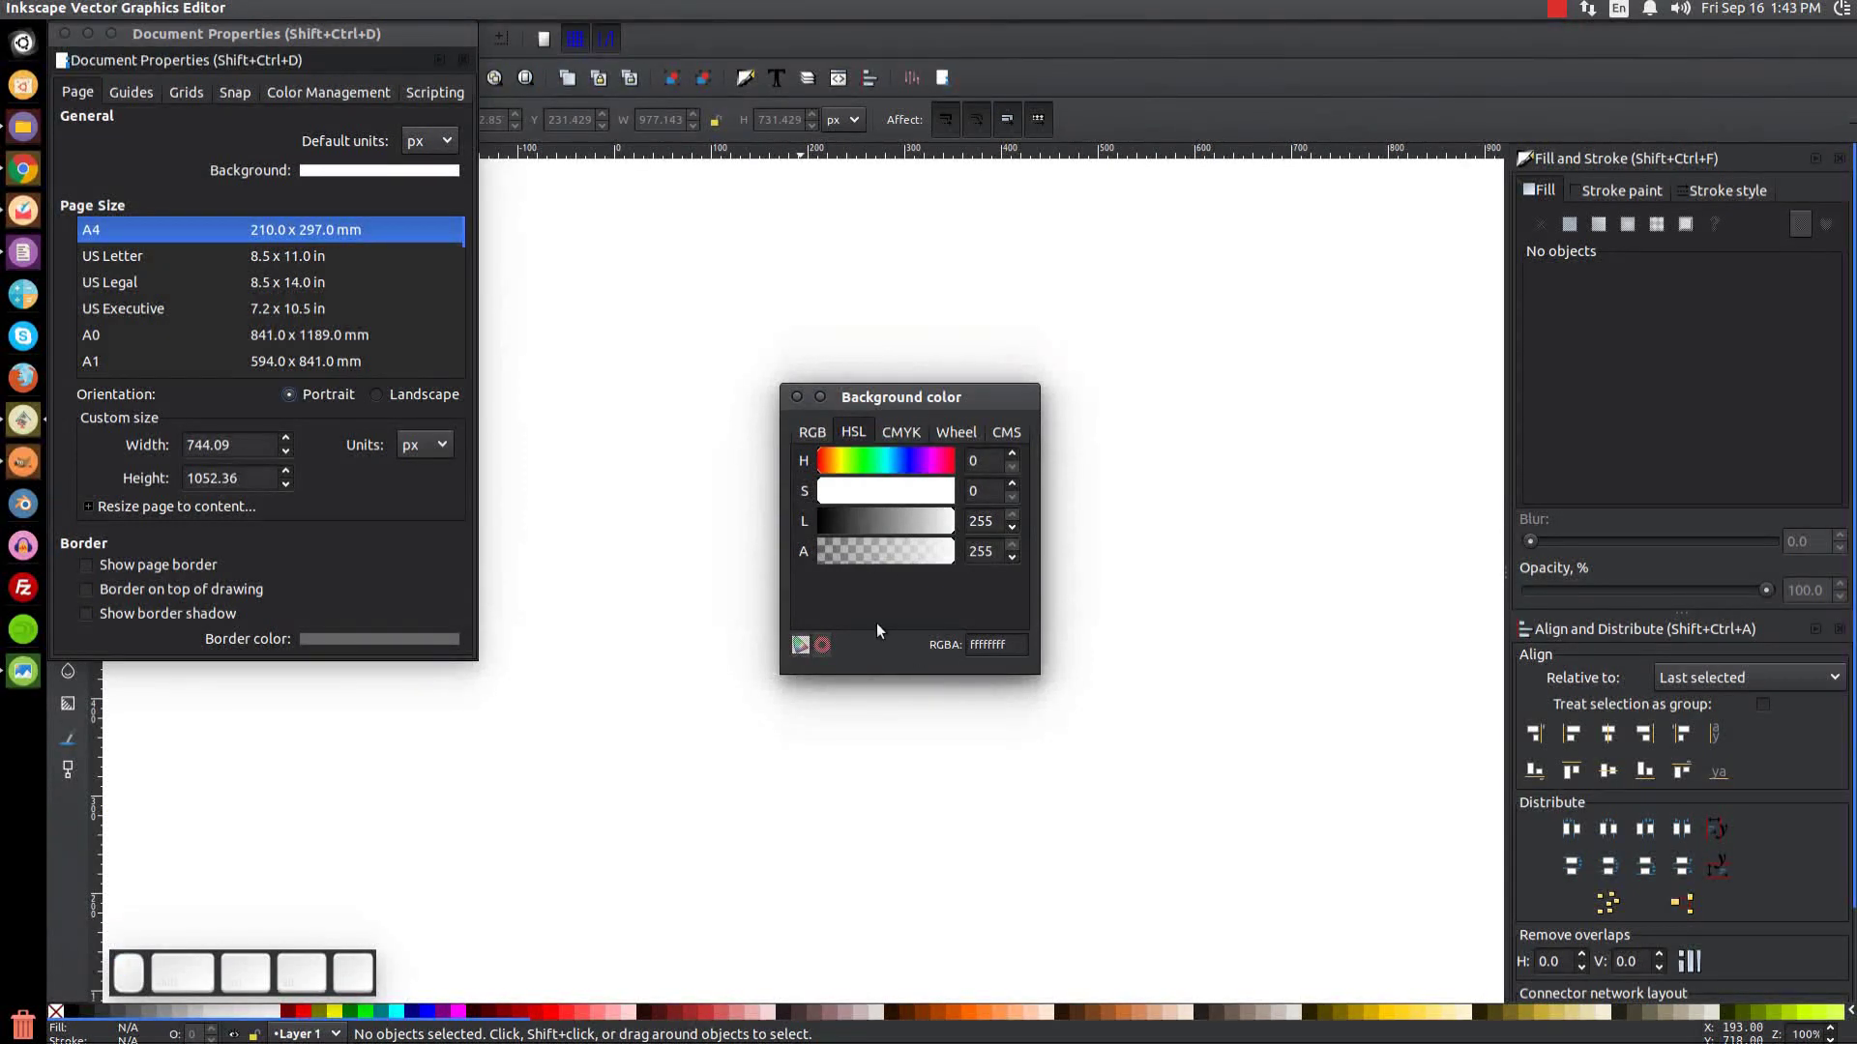
{"action": "left_click_drag", "start_coordinate": [887, 527], "coordinate": [939, 702]}
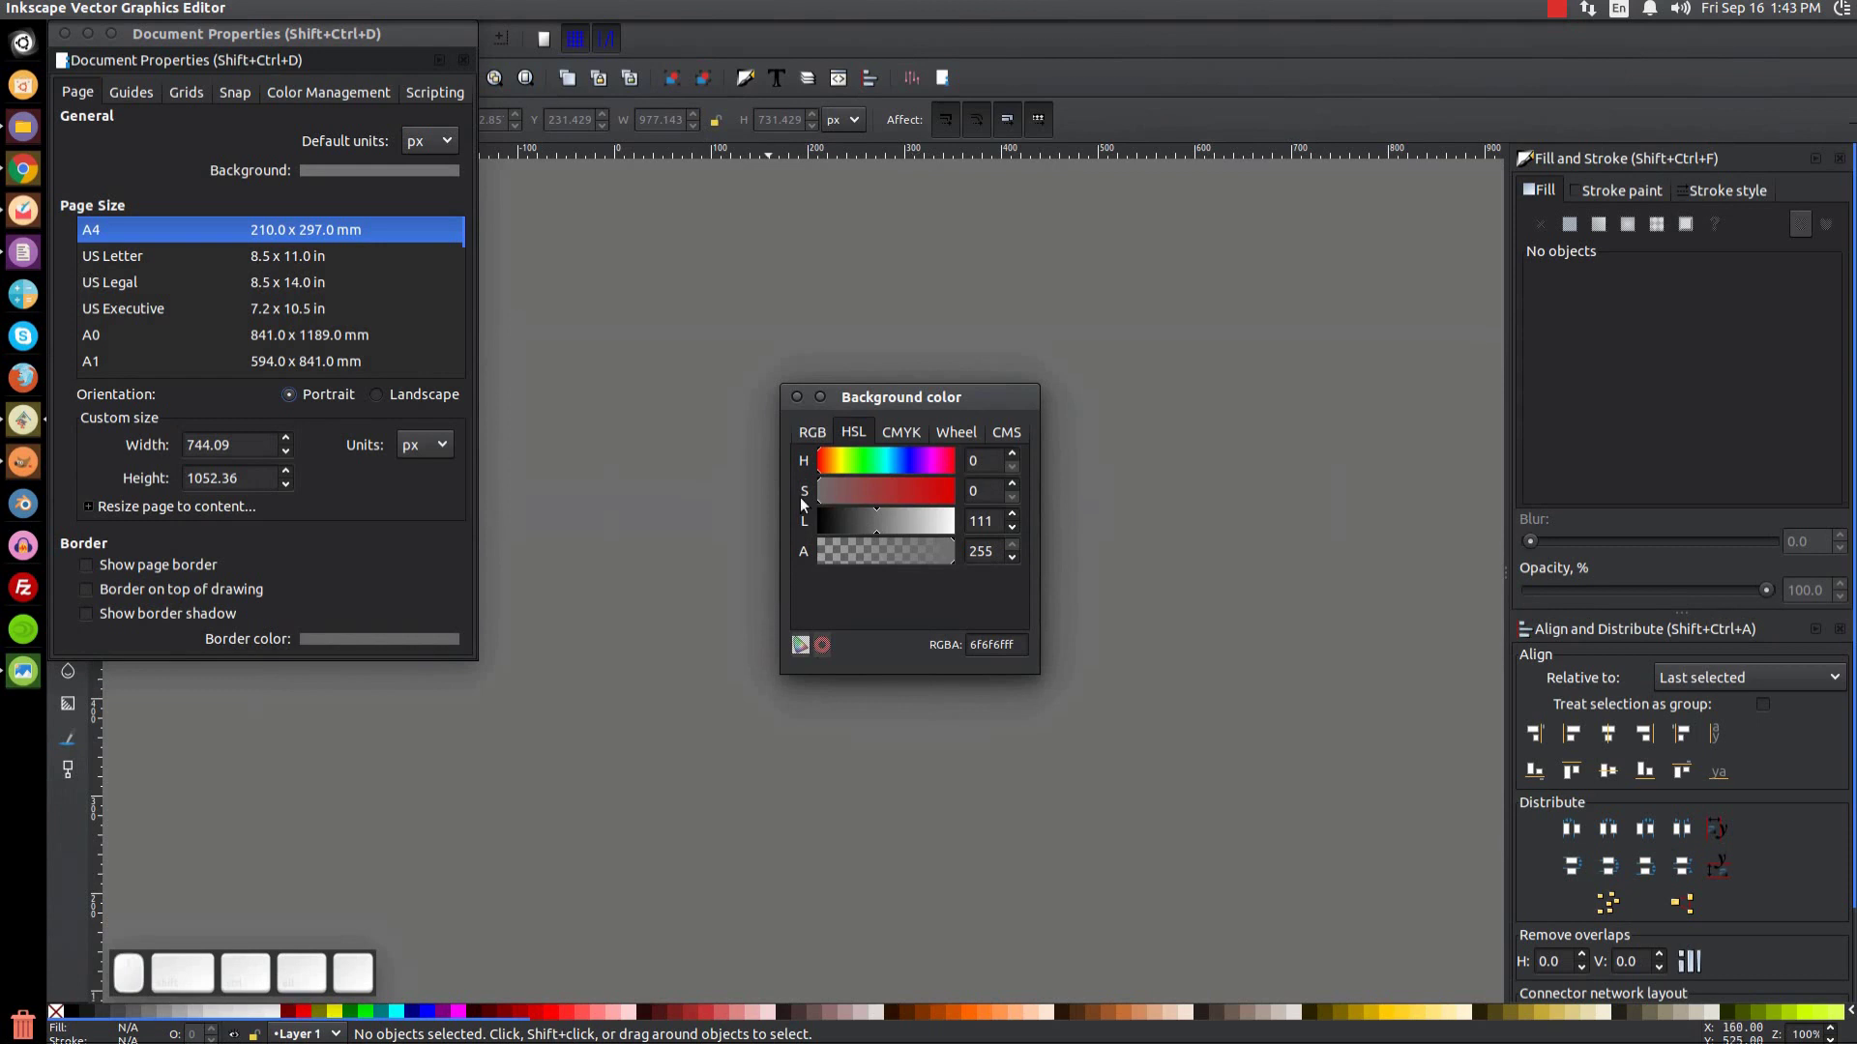
{"action": "left_click", "coordinate": [806, 408]}
{"action": "left_click", "coordinate": [64, 41]}
{"action": "left_click", "coordinate": [882, 426]}
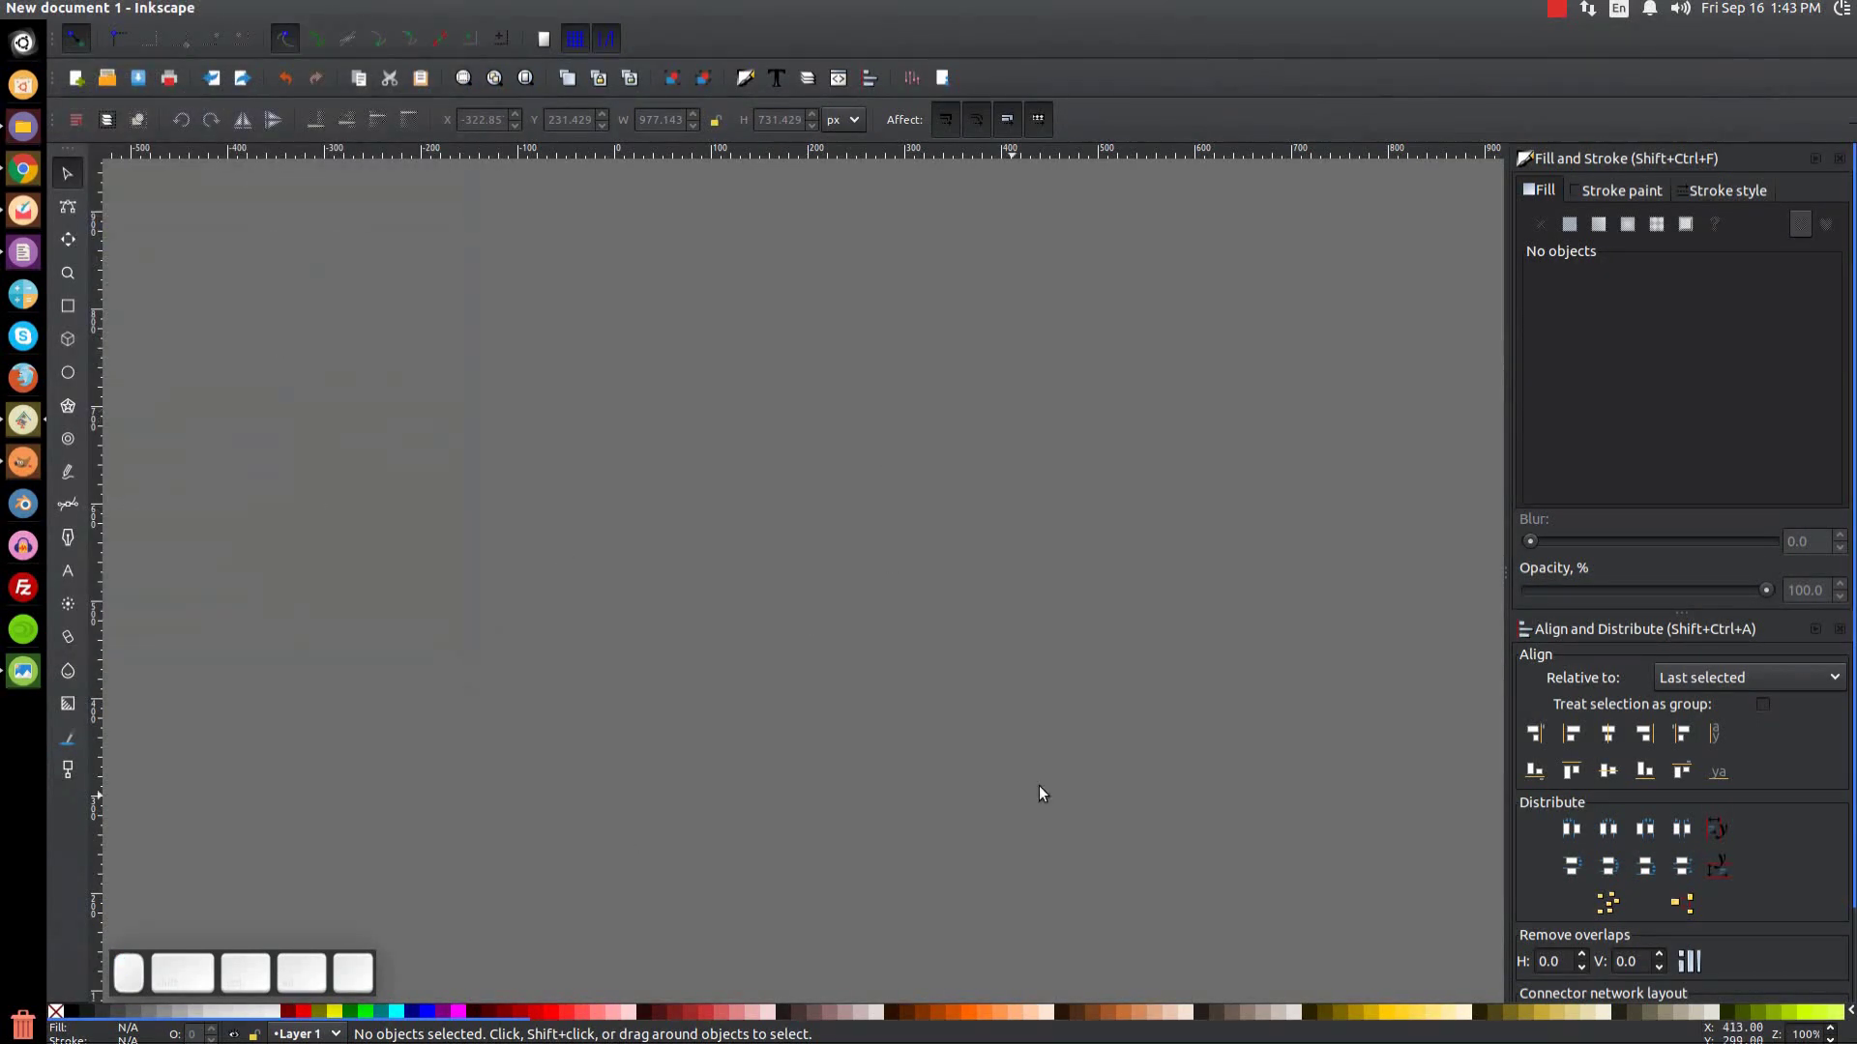
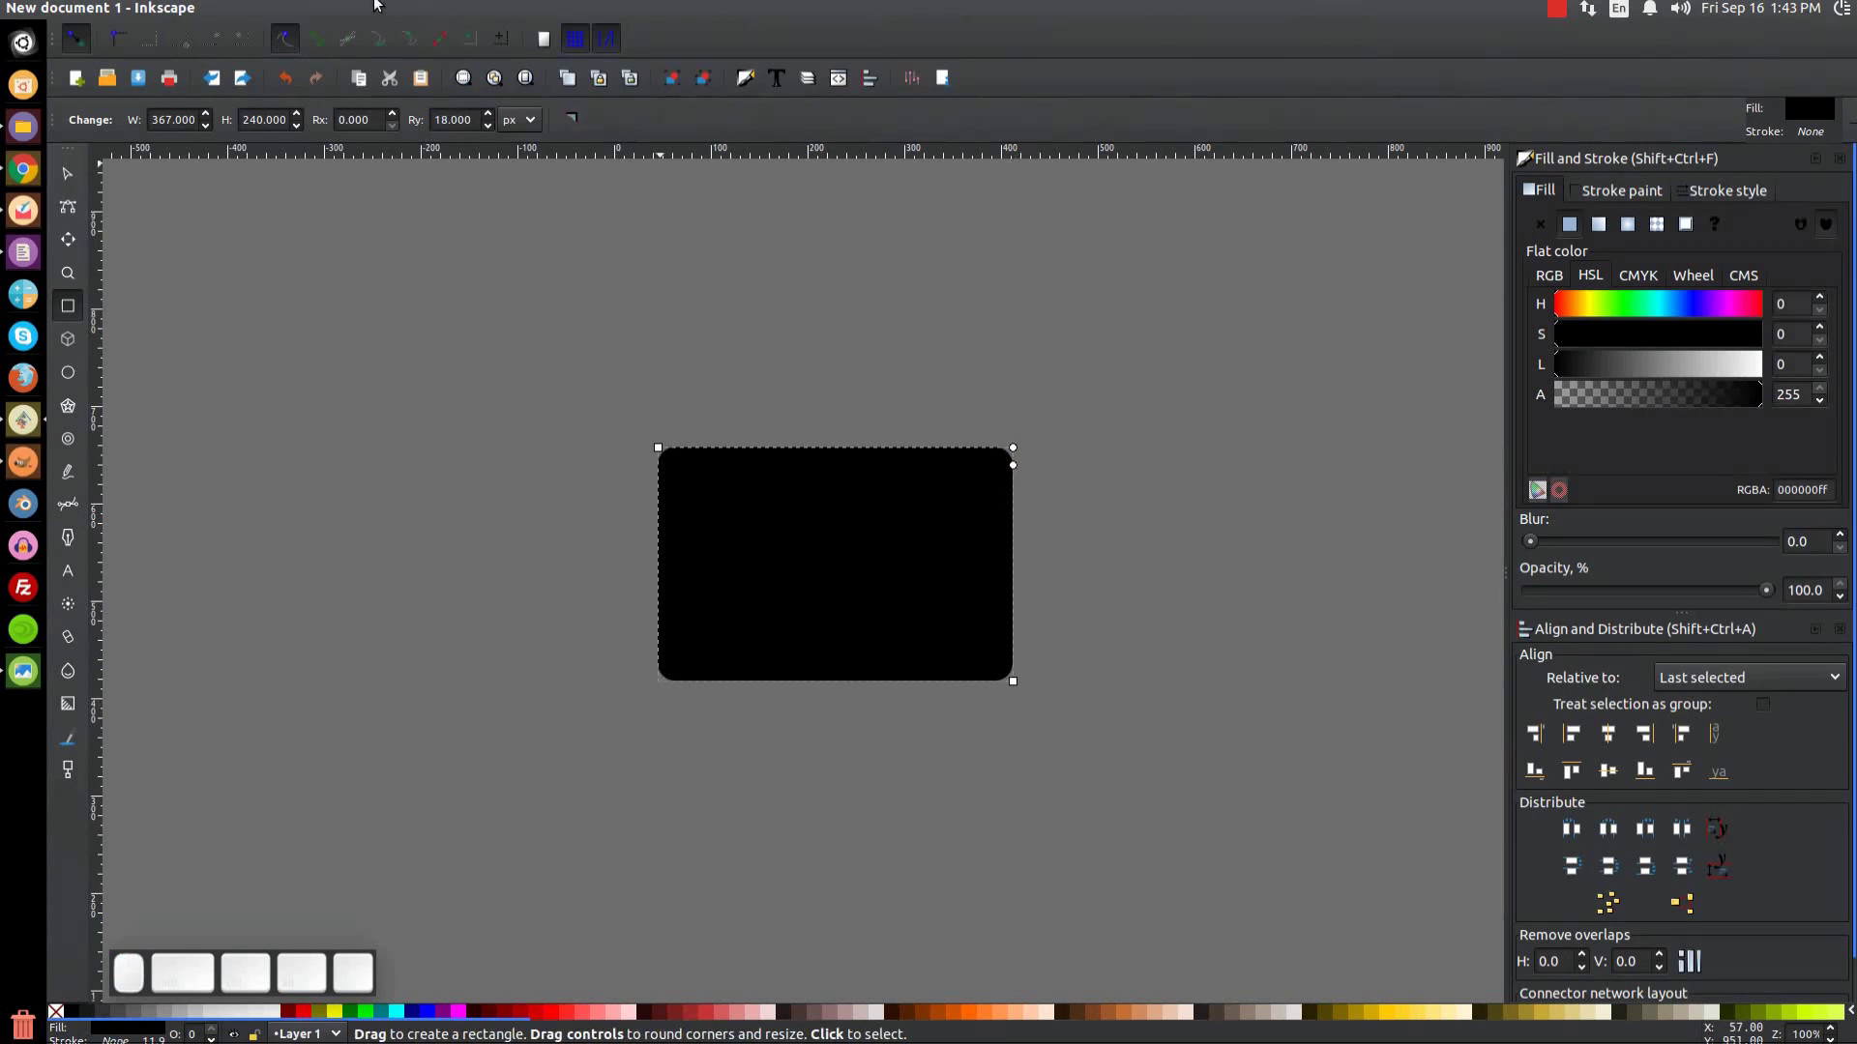
Step: Convert the black 367×240 rounded rectangle to a path ready for node editing
{"action": "left_click", "coordinate": [325, 15]}
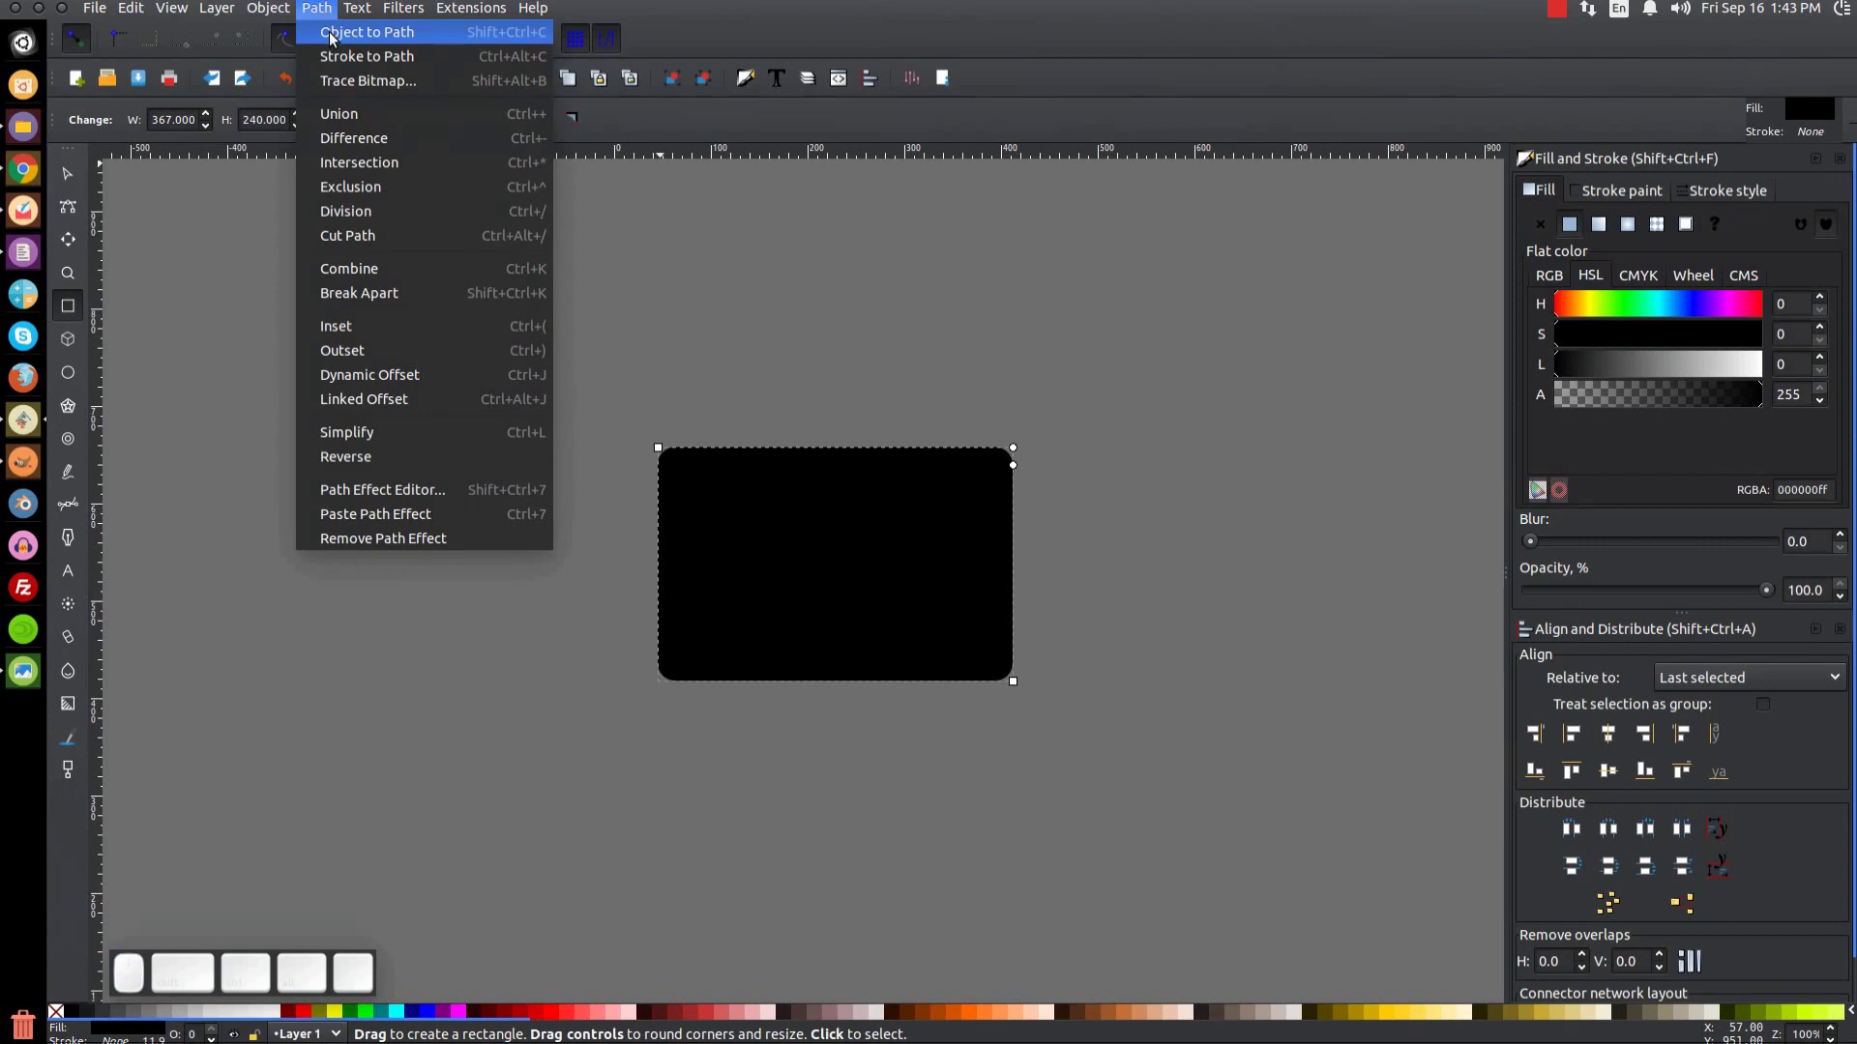
{"action": "left_click", "coordinate": [335, 40]}
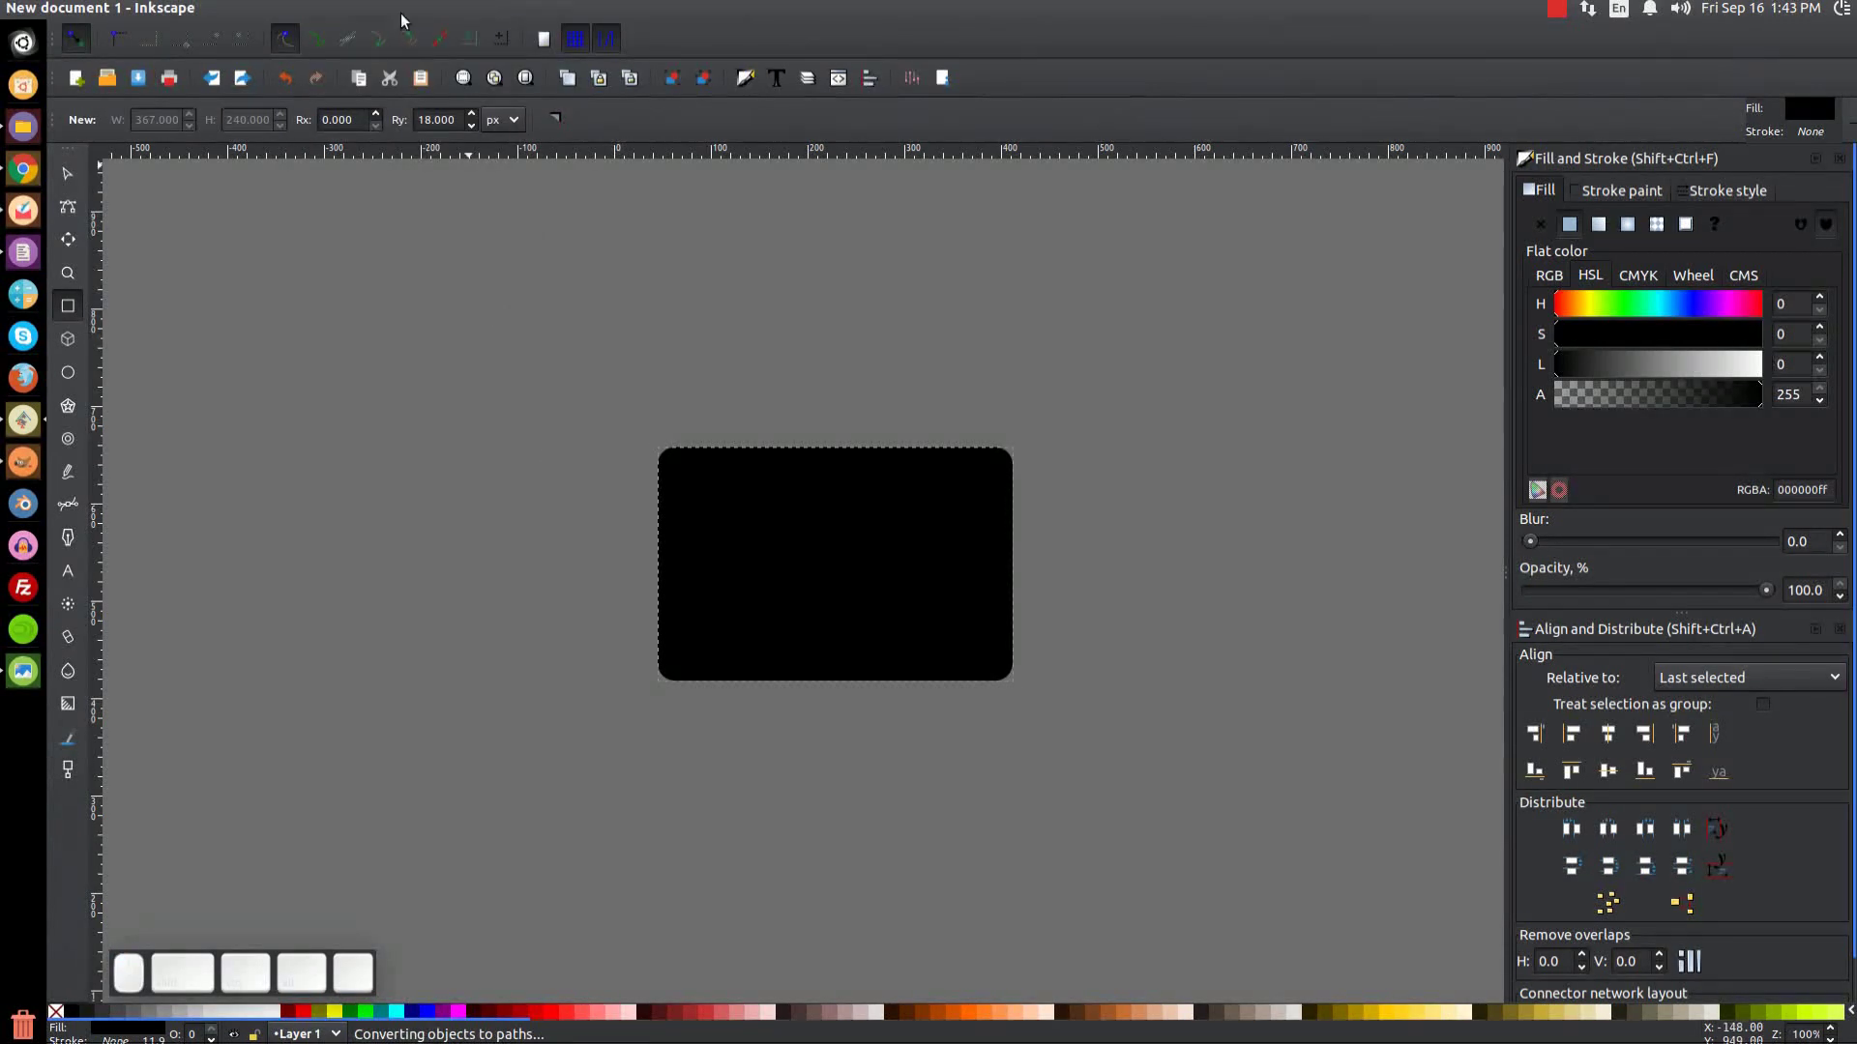
{"action": "left_click", "coordinate": [319, 14]}
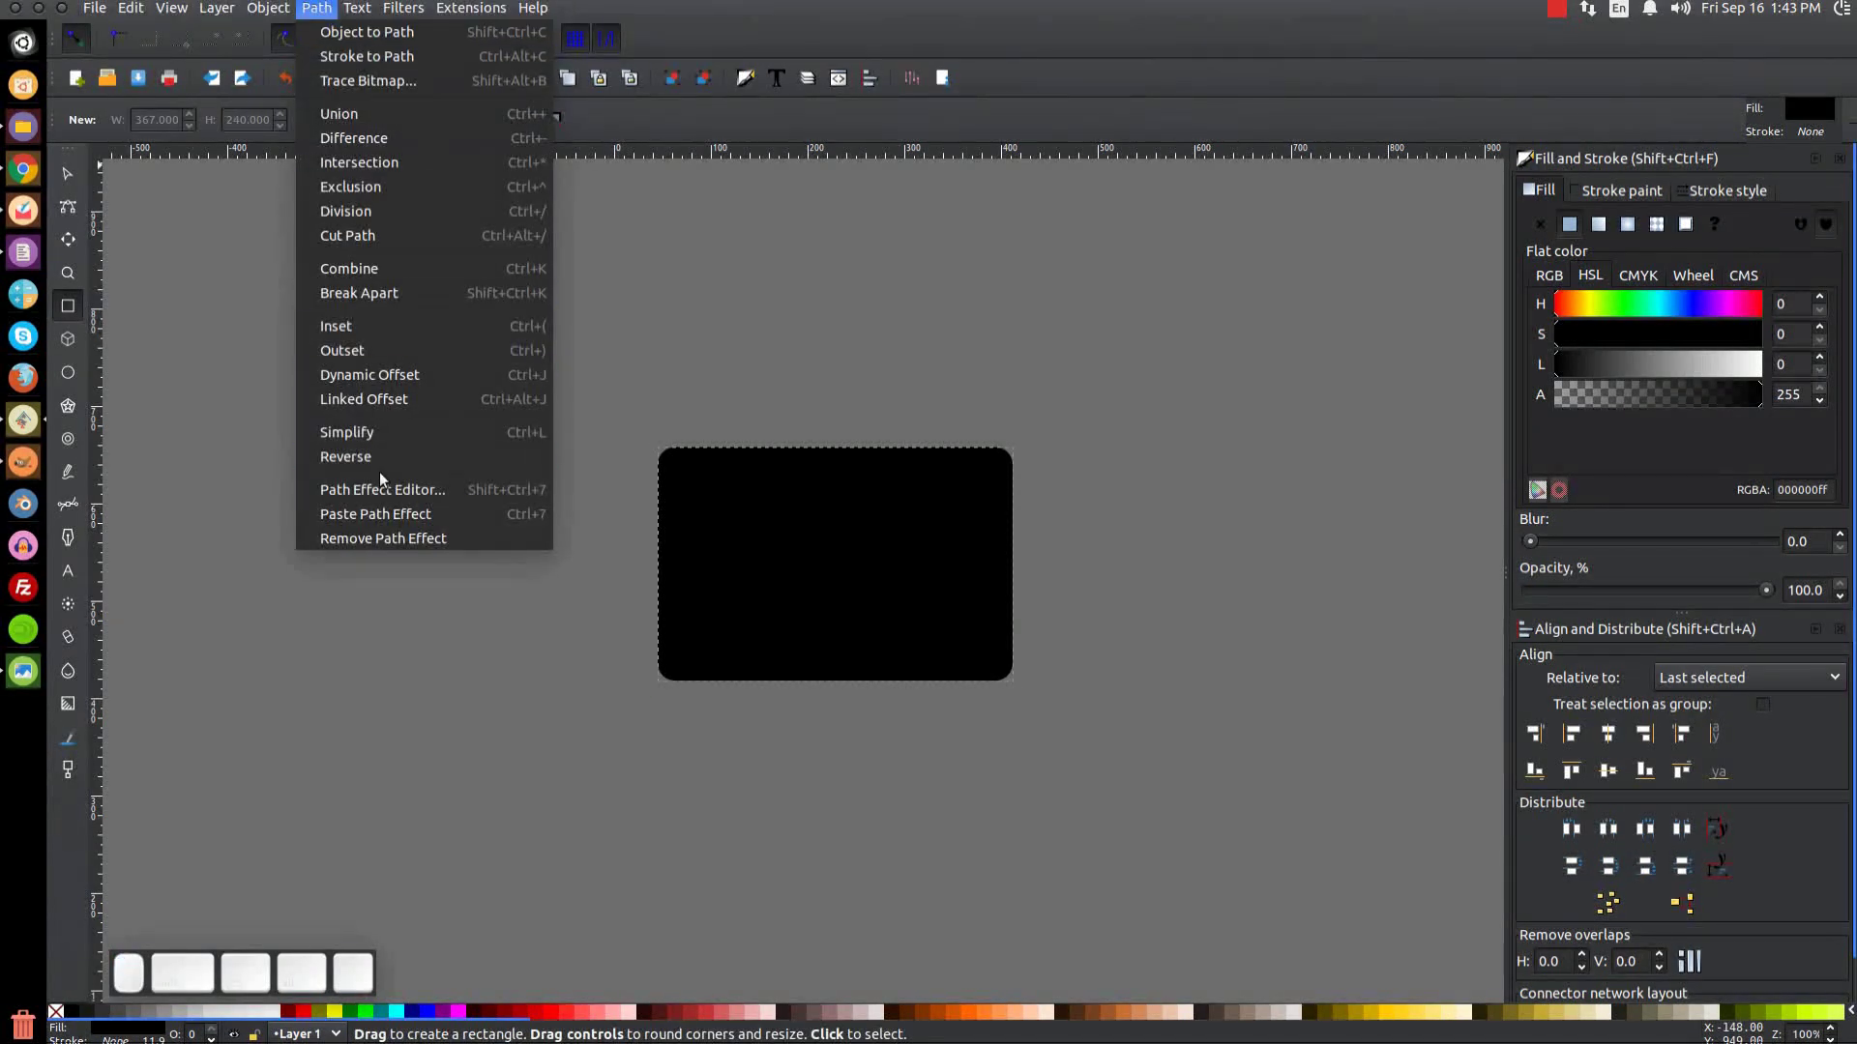
{"action": "left_click", "coordinate": [386, 394]}
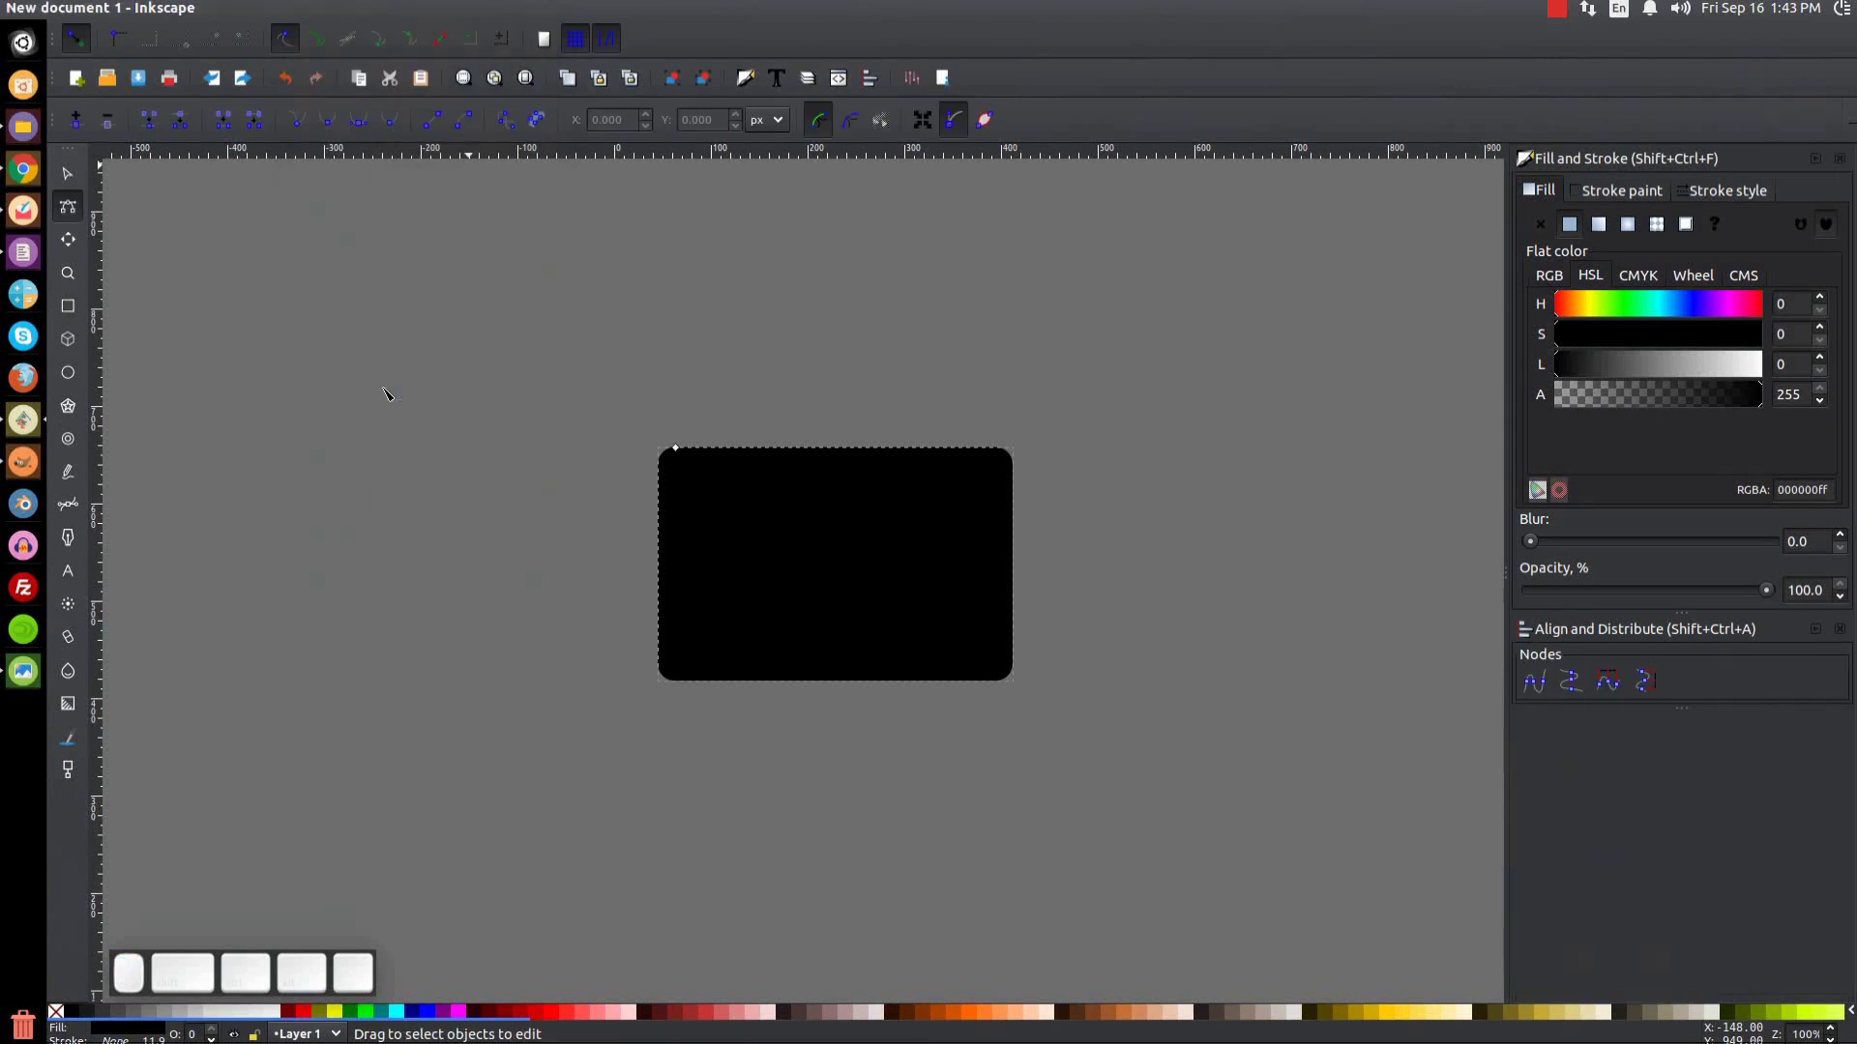
Step: Give the rounded path a flat outline stroke, trying red, then white, then a grey swatch
{"action": "left_click", "coordinate": [313, 1014]}
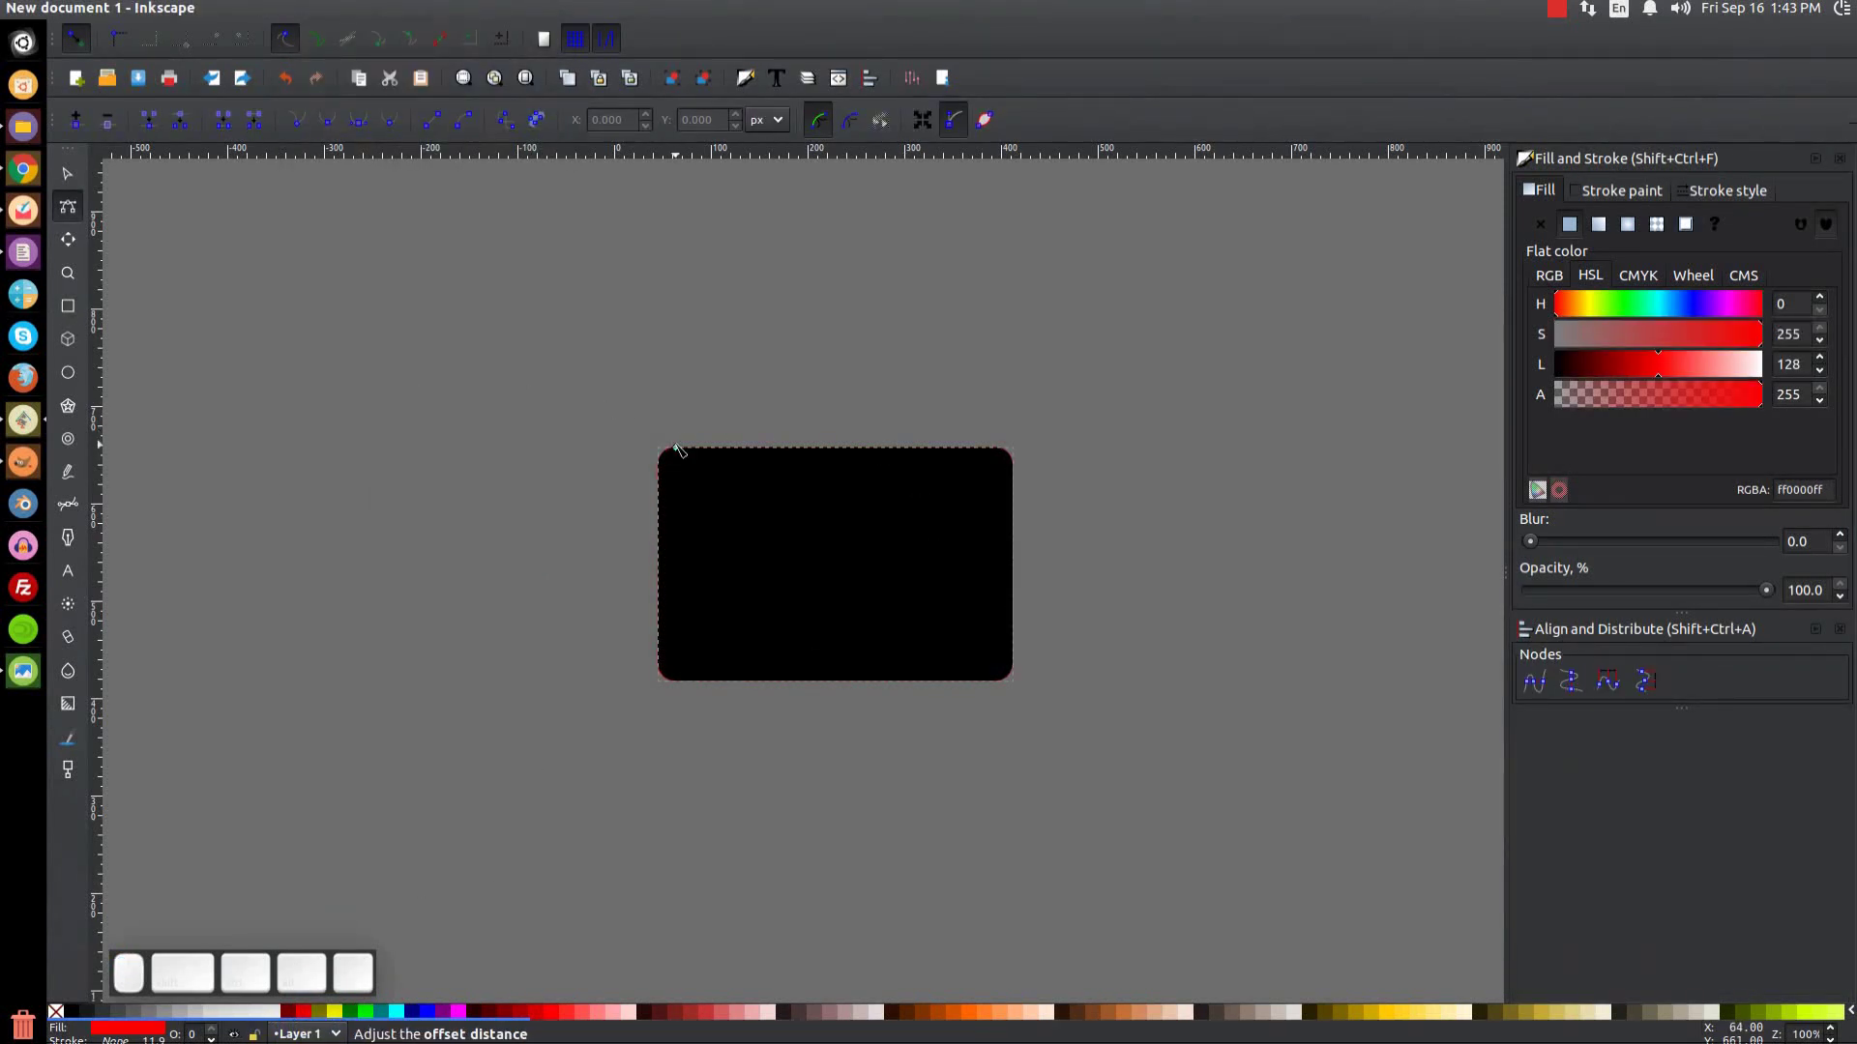
{"action": "left_click_drag", "start_coordinate": [684, 448], "coordinate": [574, 668]}
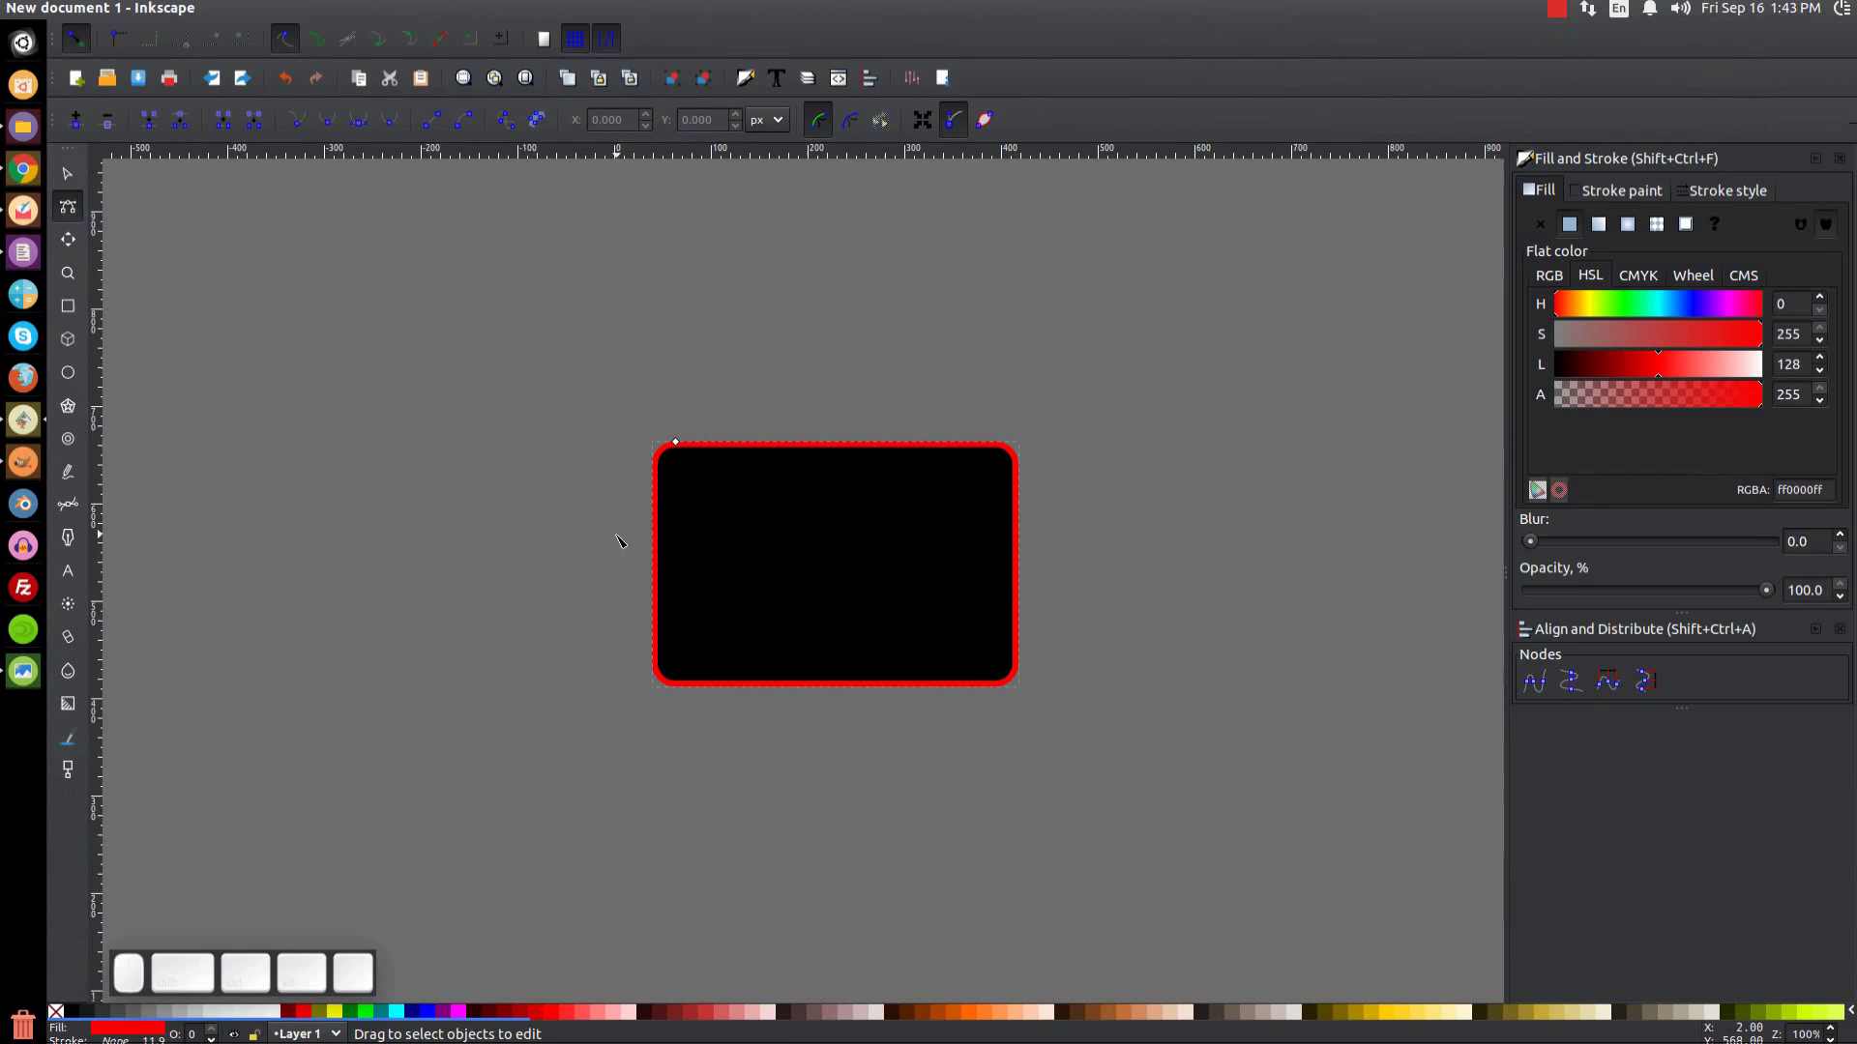
{"action": "left_click", "coordinate": [329, 17]}
{"action": "left_click", "coordinate": [340, 39]}
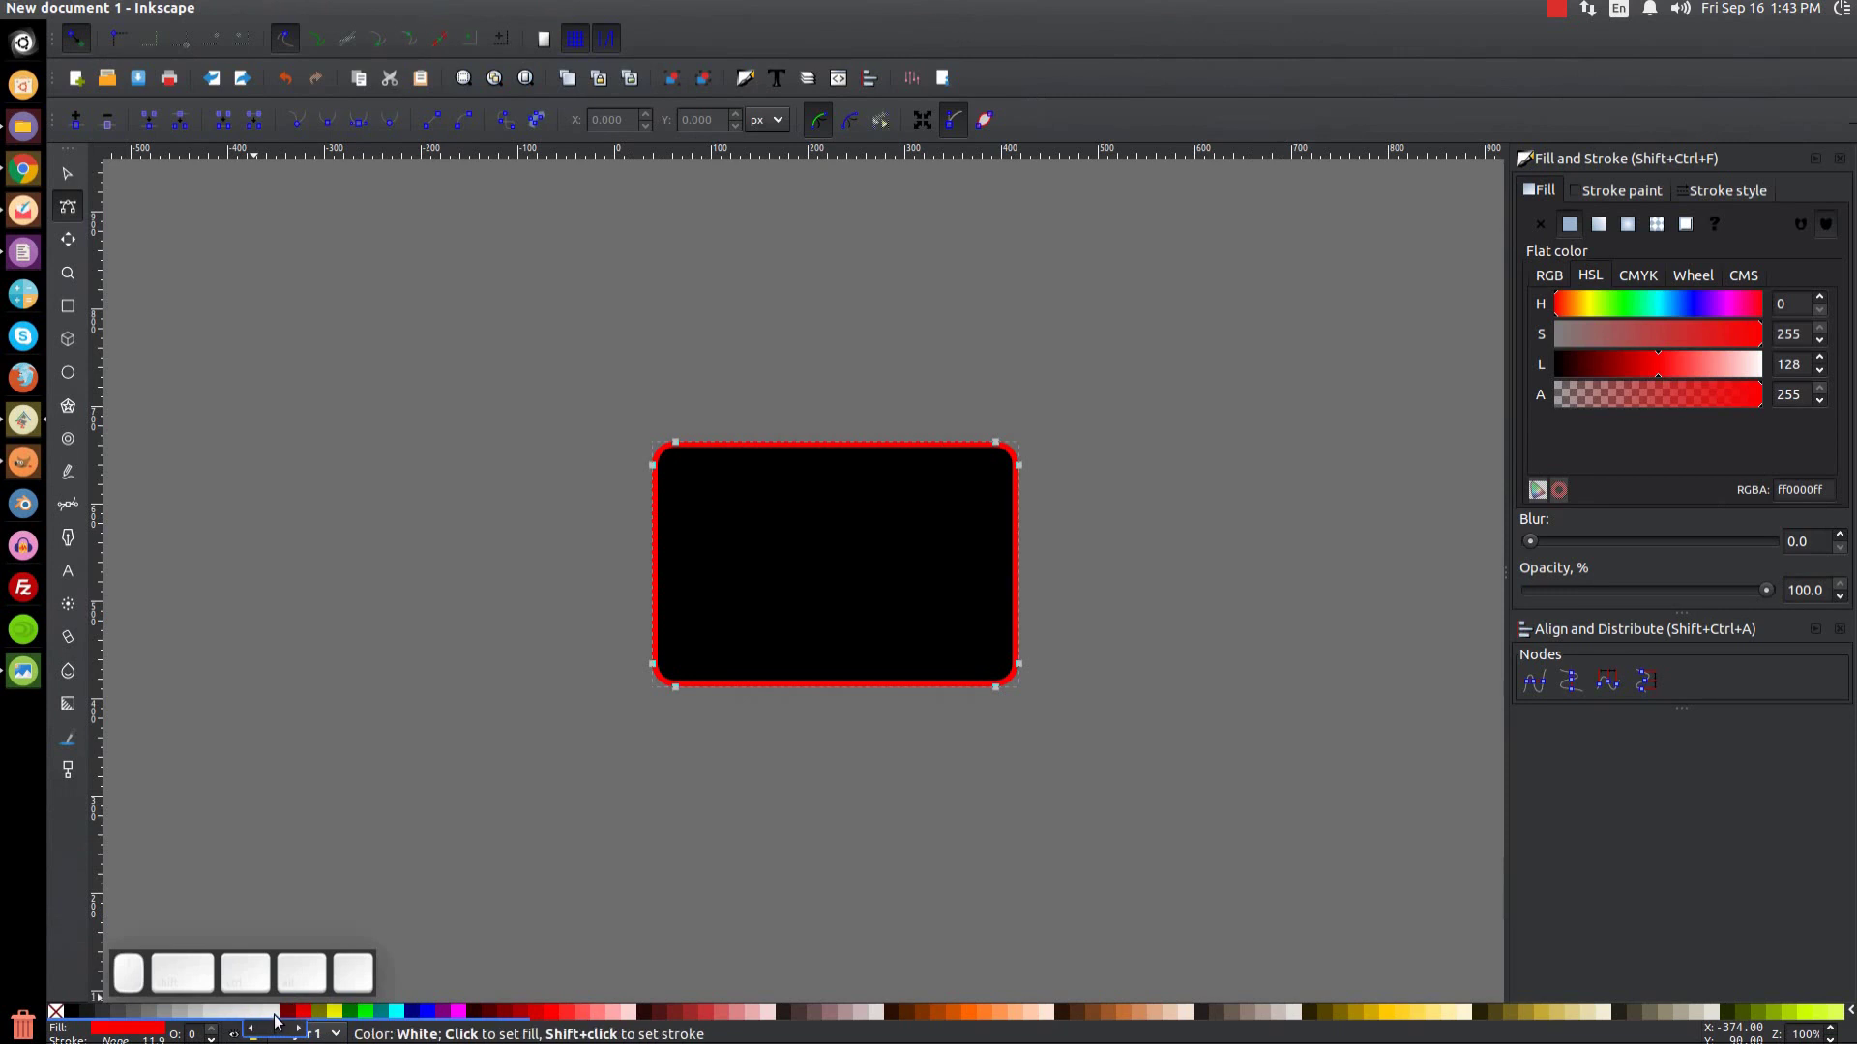
{"action": "left_click", "coordinate": [279, 1021]}
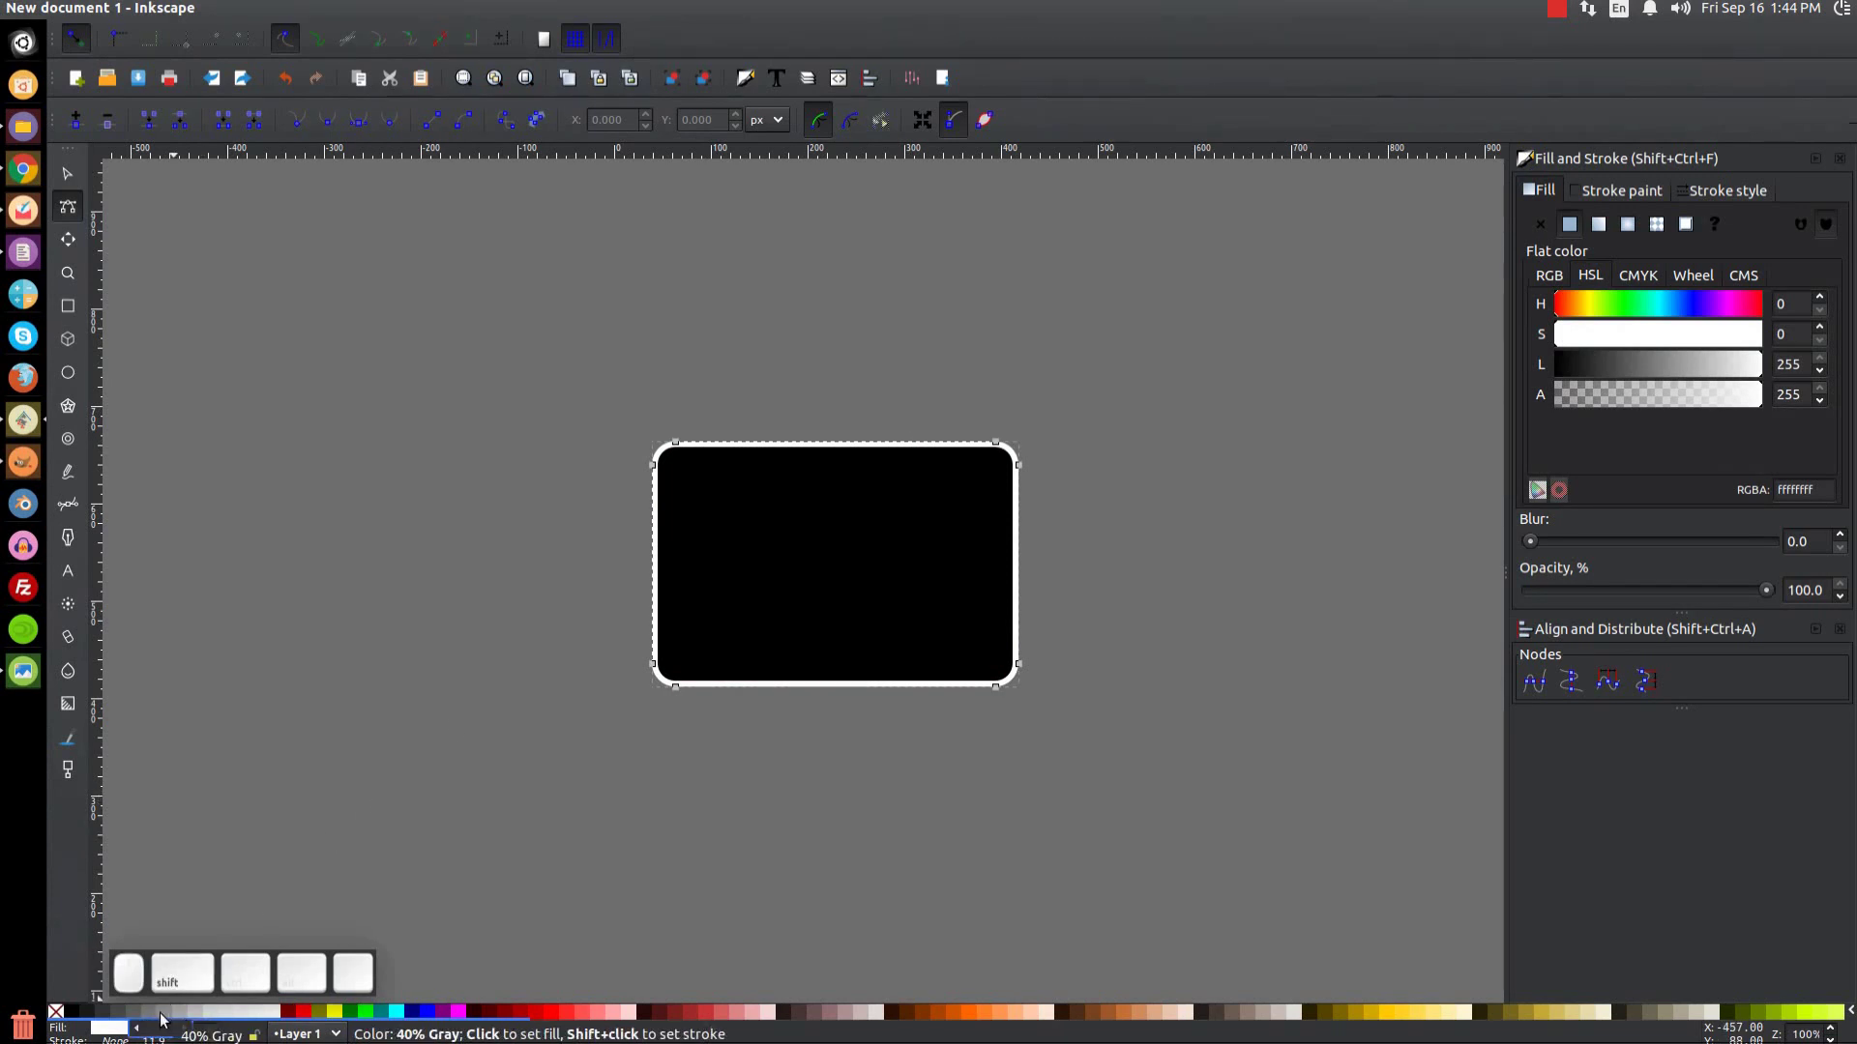
{"action": "left_click", "coordinate": [155, 1022]}
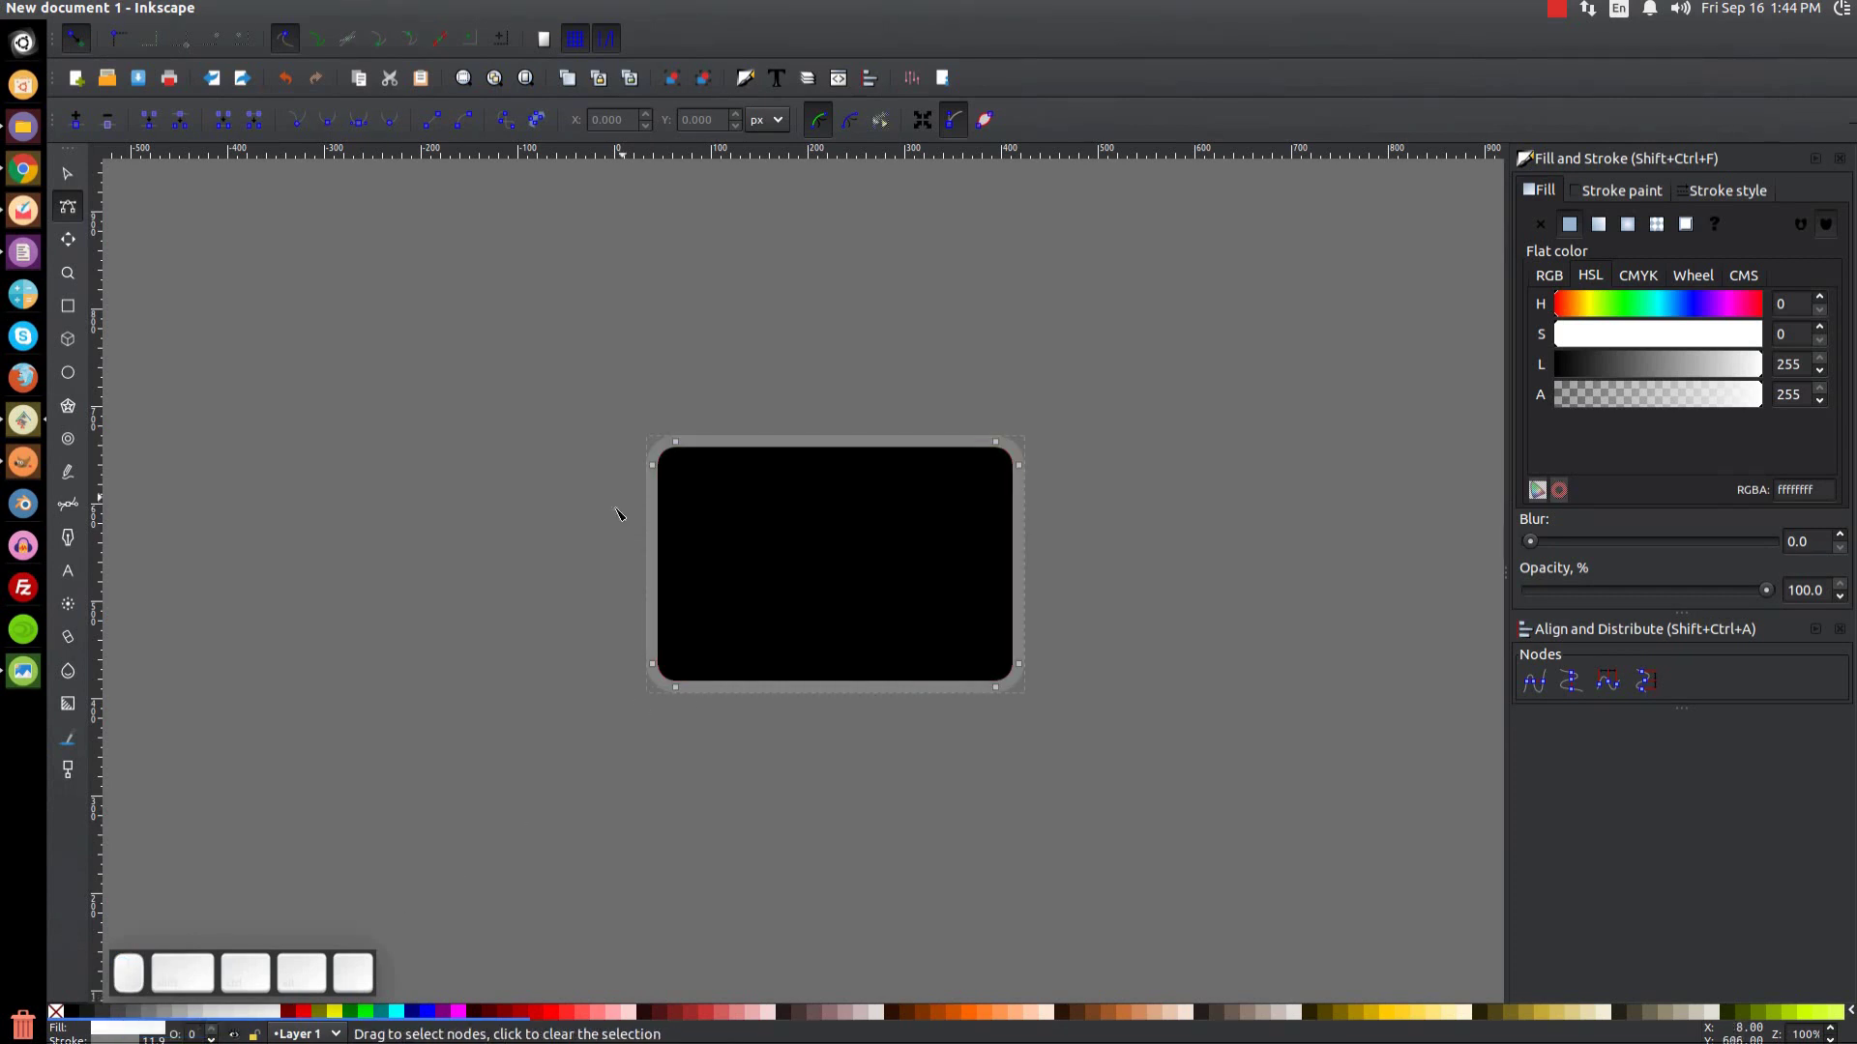
Step: Reduce the outline's stroke width from 12 to about 2 px in the Stroke style settings
{"action": "left_click", "coordinate": [1731, 196]}
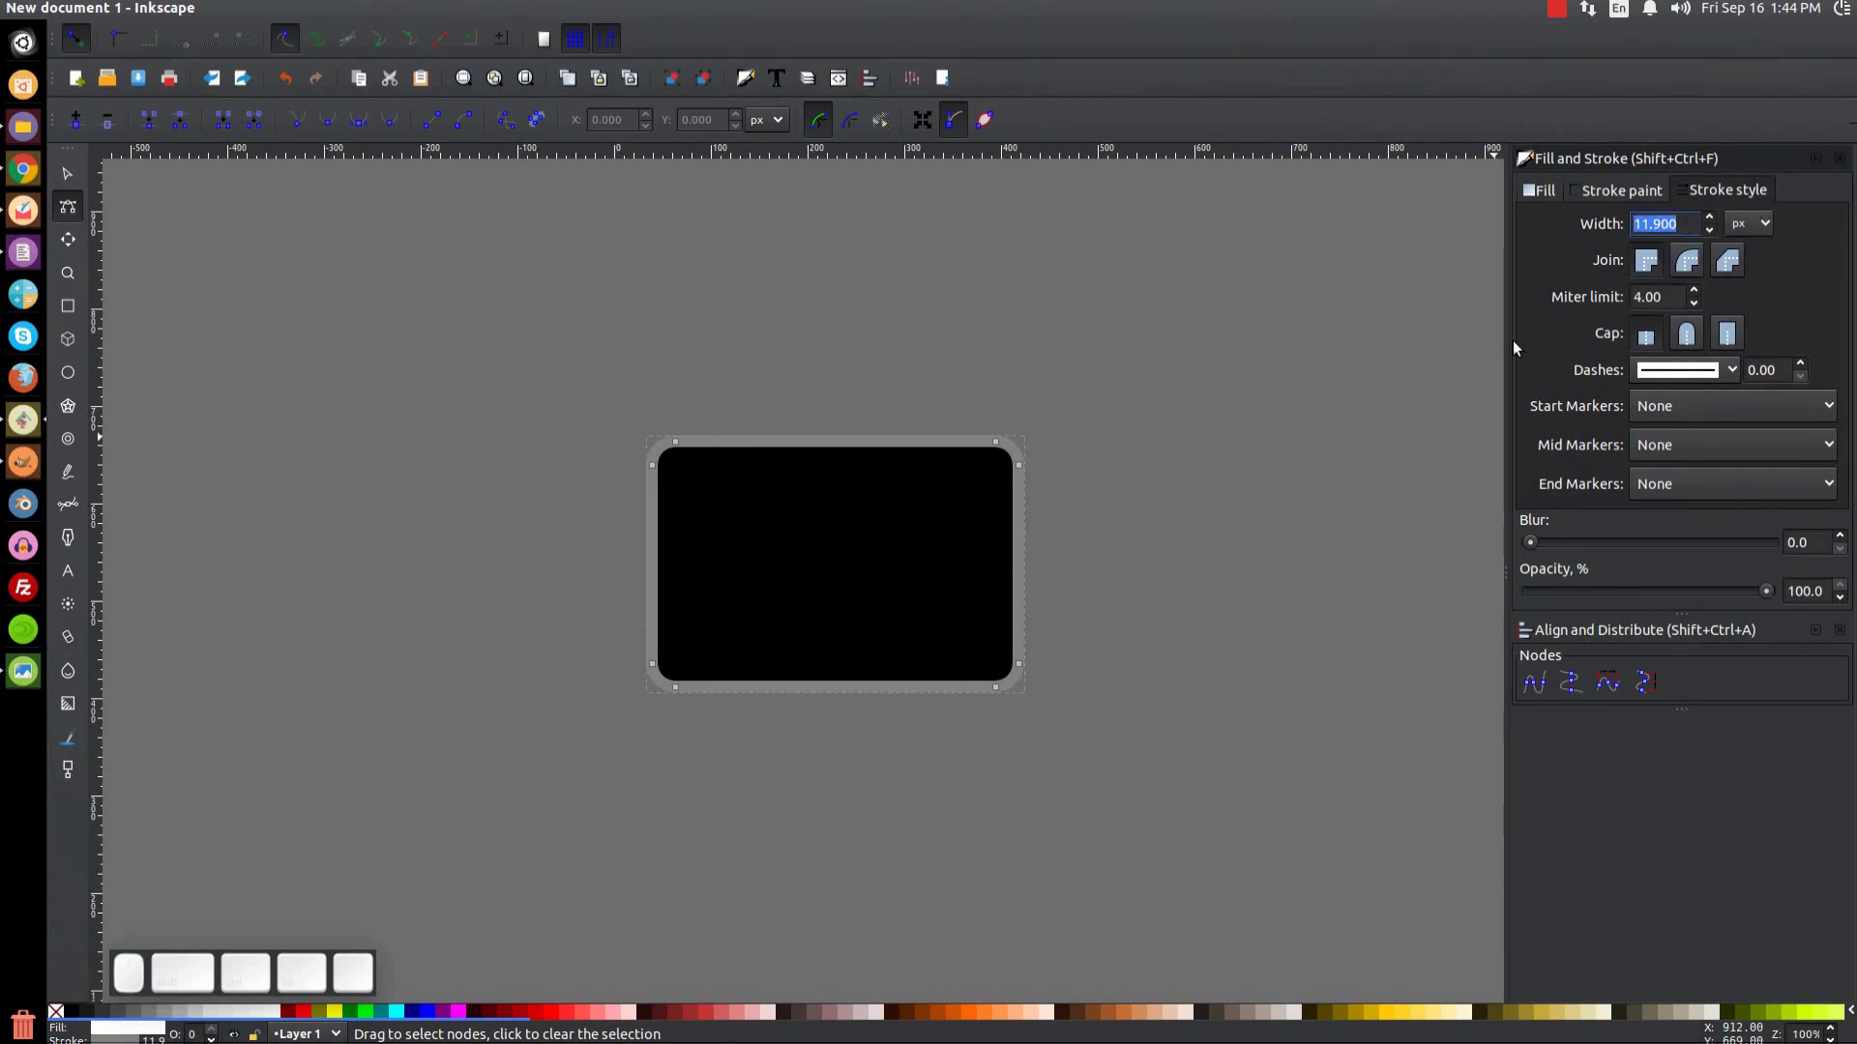
{"action": "key", "text": "2"}
{"action": "key", "text": "Return"}
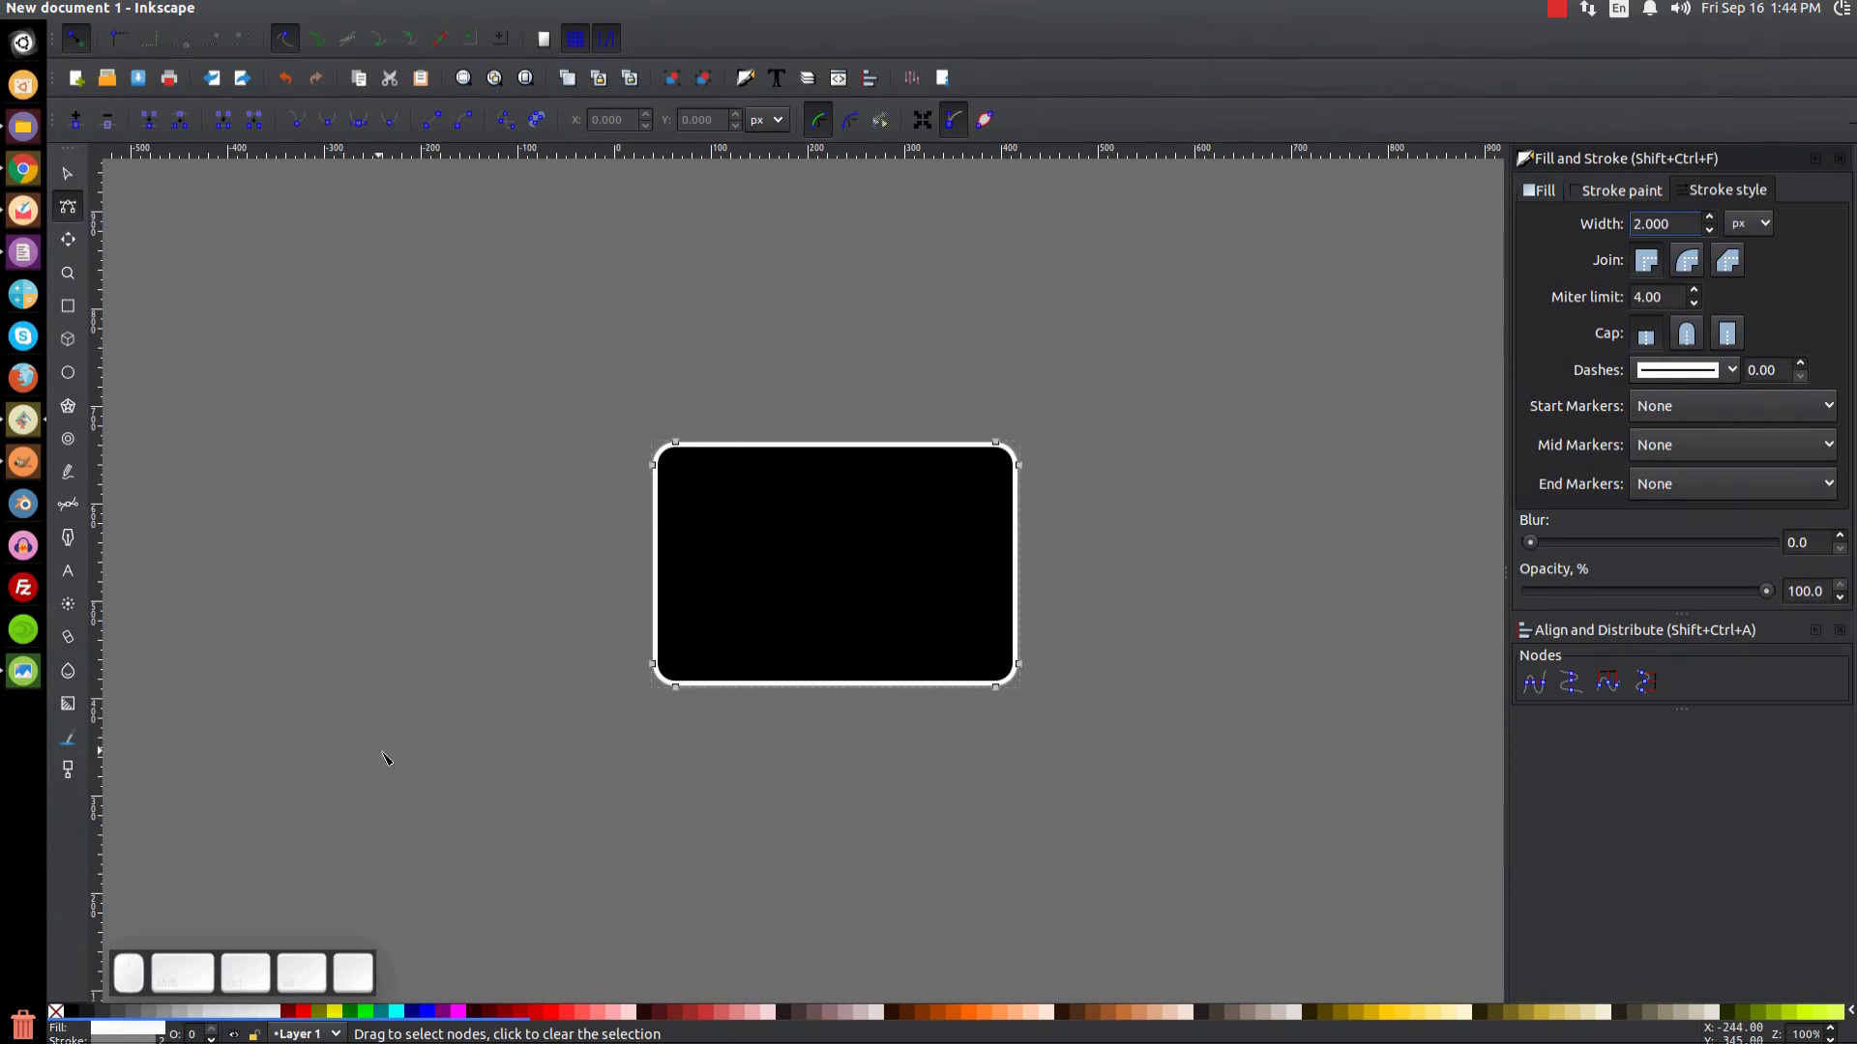
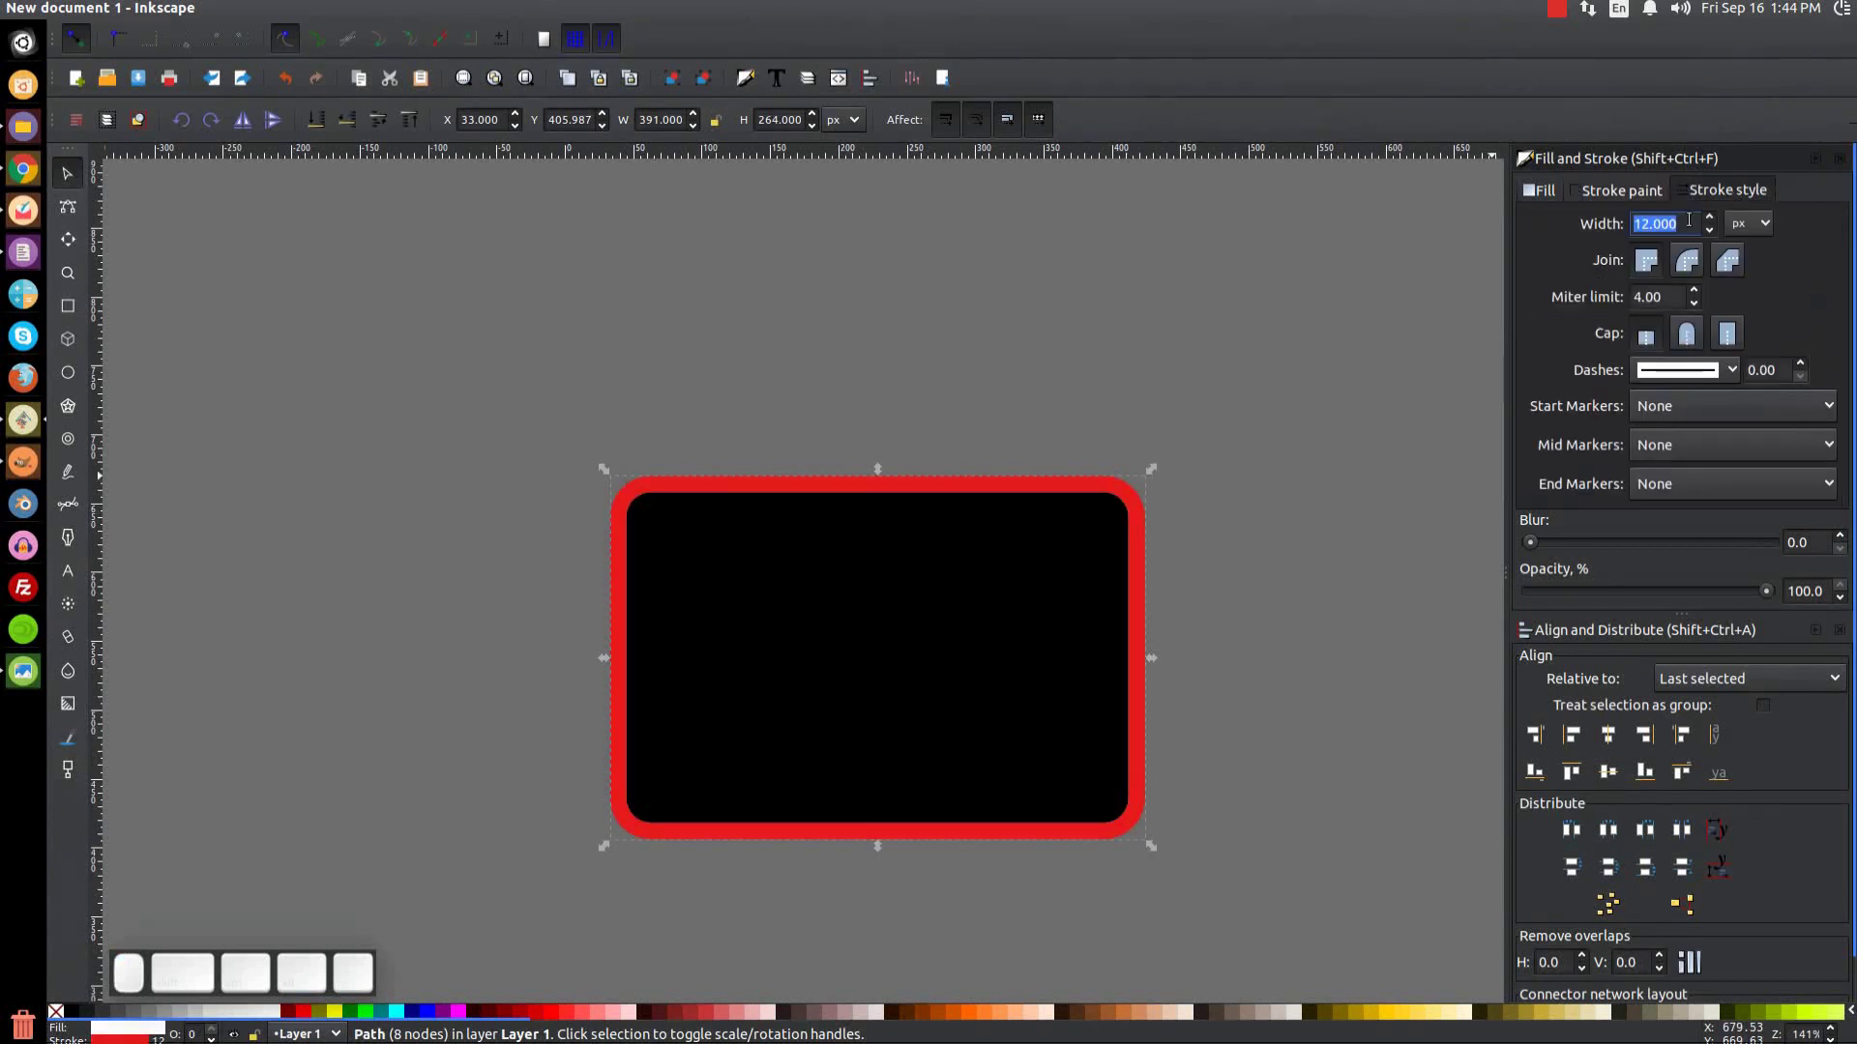
{"action": "key", "text": "2"}
{"action": "key", "text": "Return"}
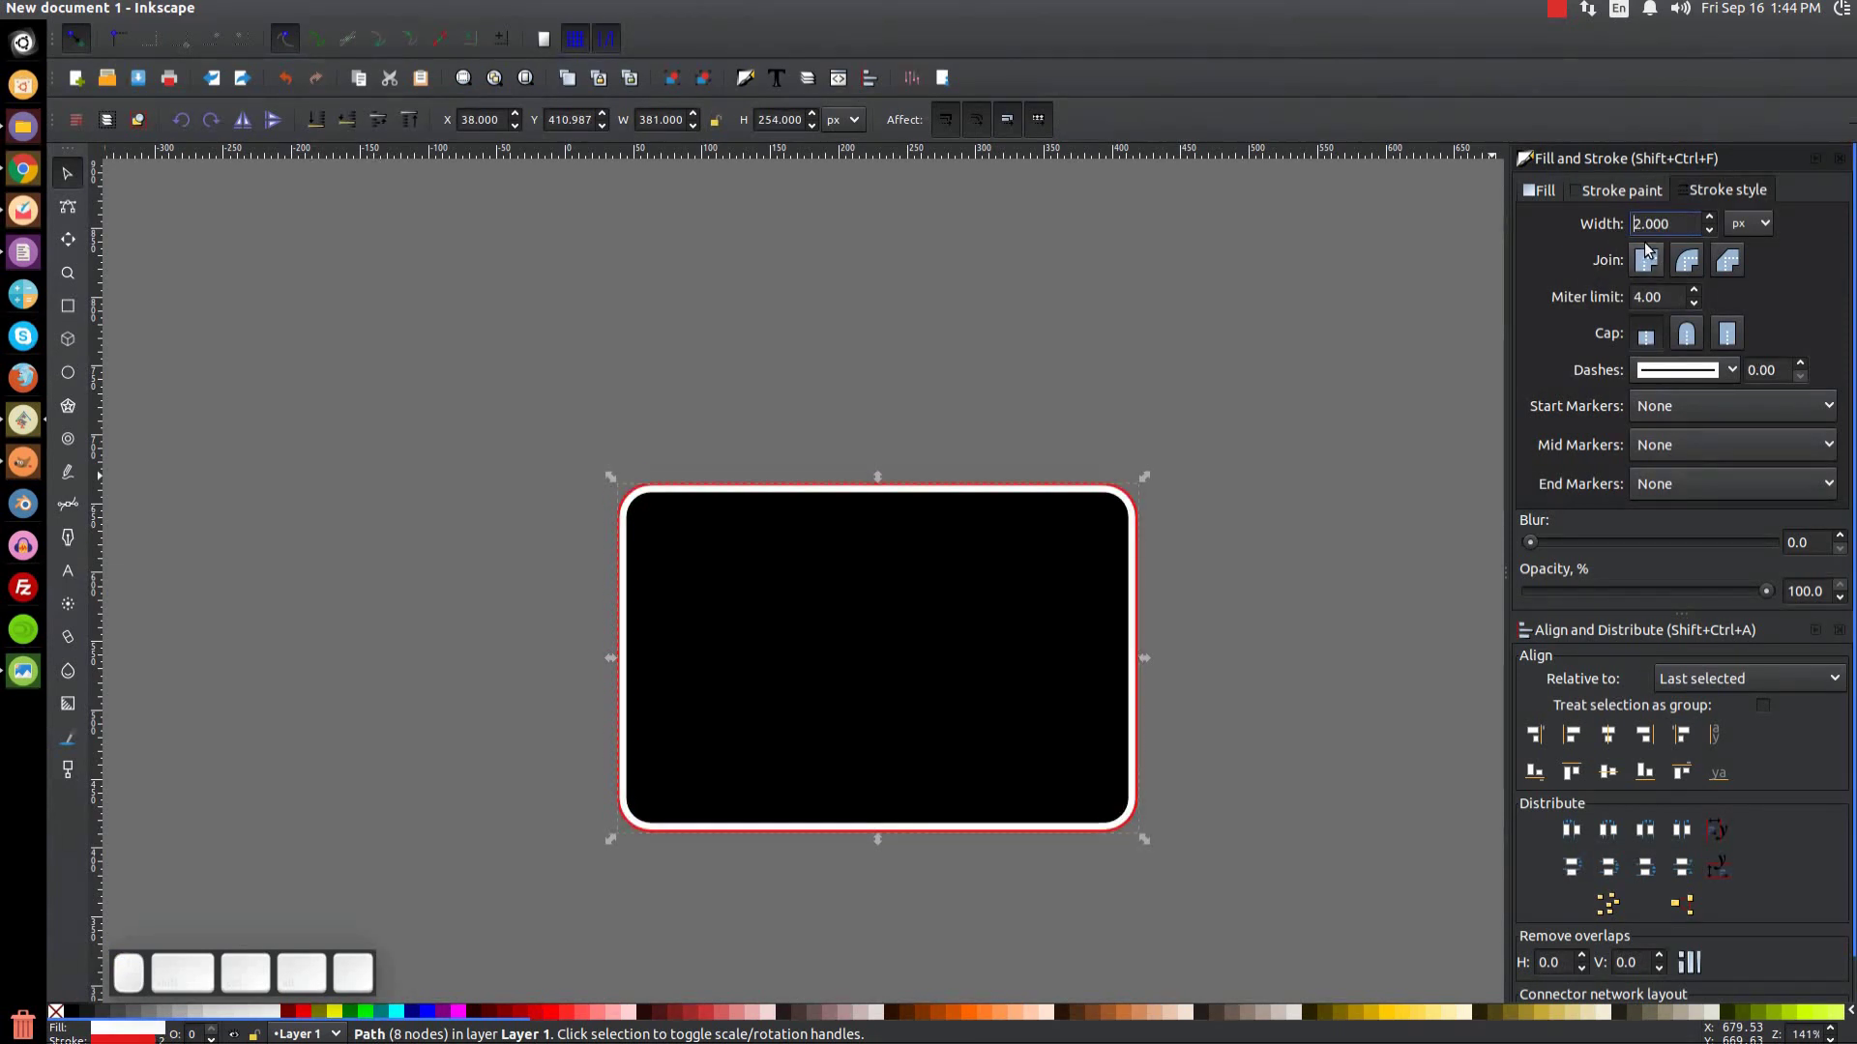
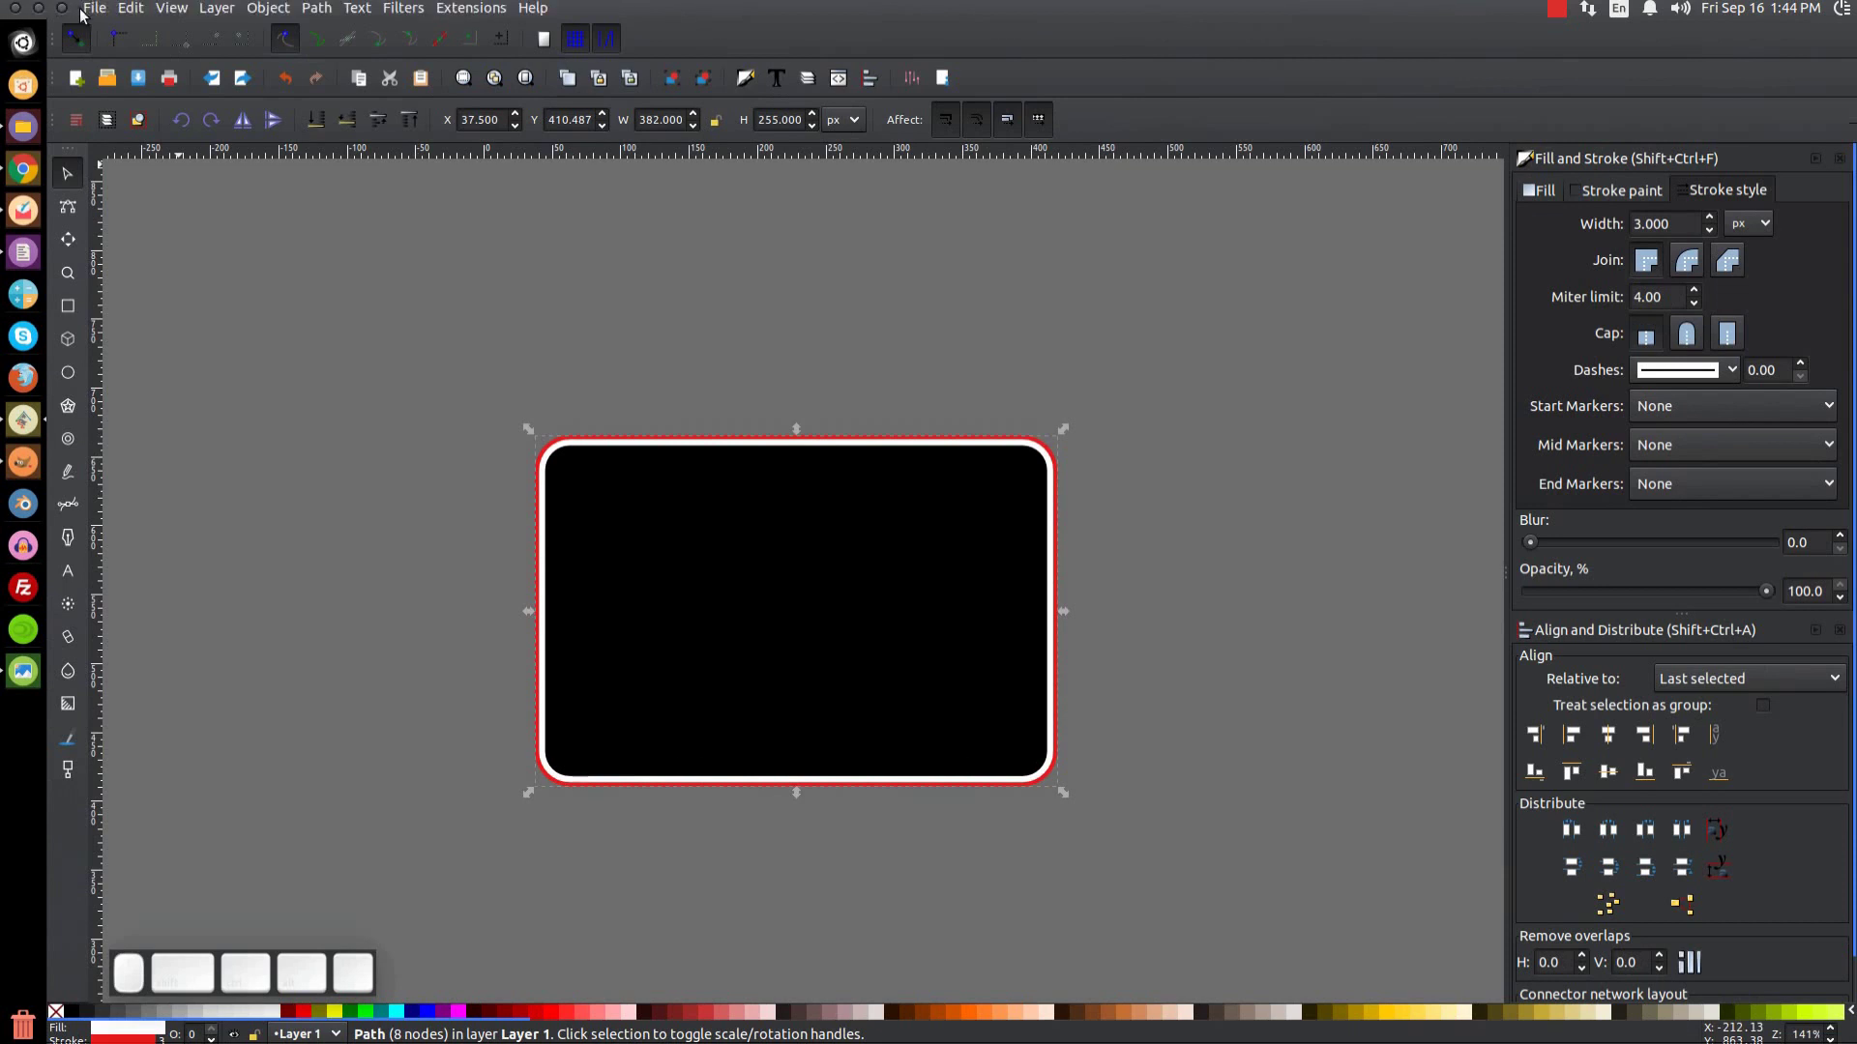
Step: Darken the page background to a deep grey (about 222222) in Document Properties
{"action": "left_click", "coordinate": [95, 17]}
{"action": "left_click", "coordinate": [176, 366]}
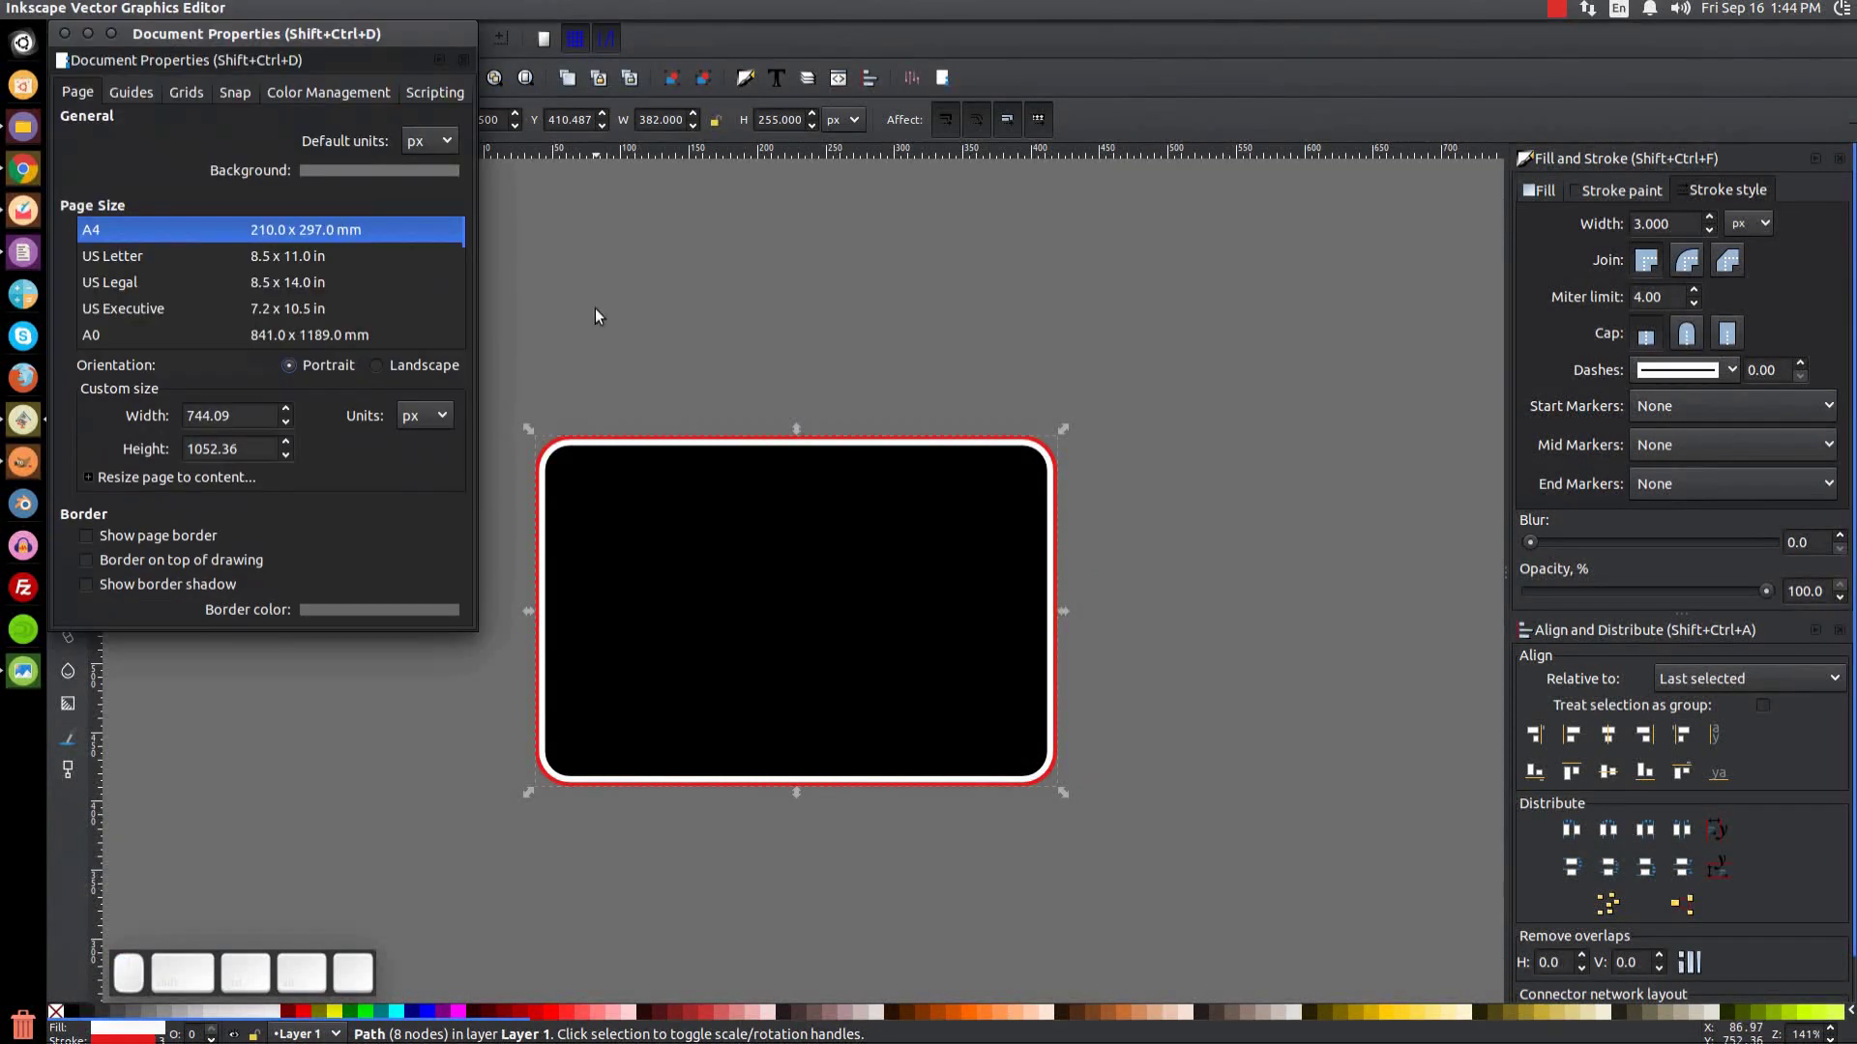
{"action": "left_click", "coordinate": [384, 181]}
{"action": "left_click_drag", "start_coordinate": [884, 502], "coordinate": [843, 504]}
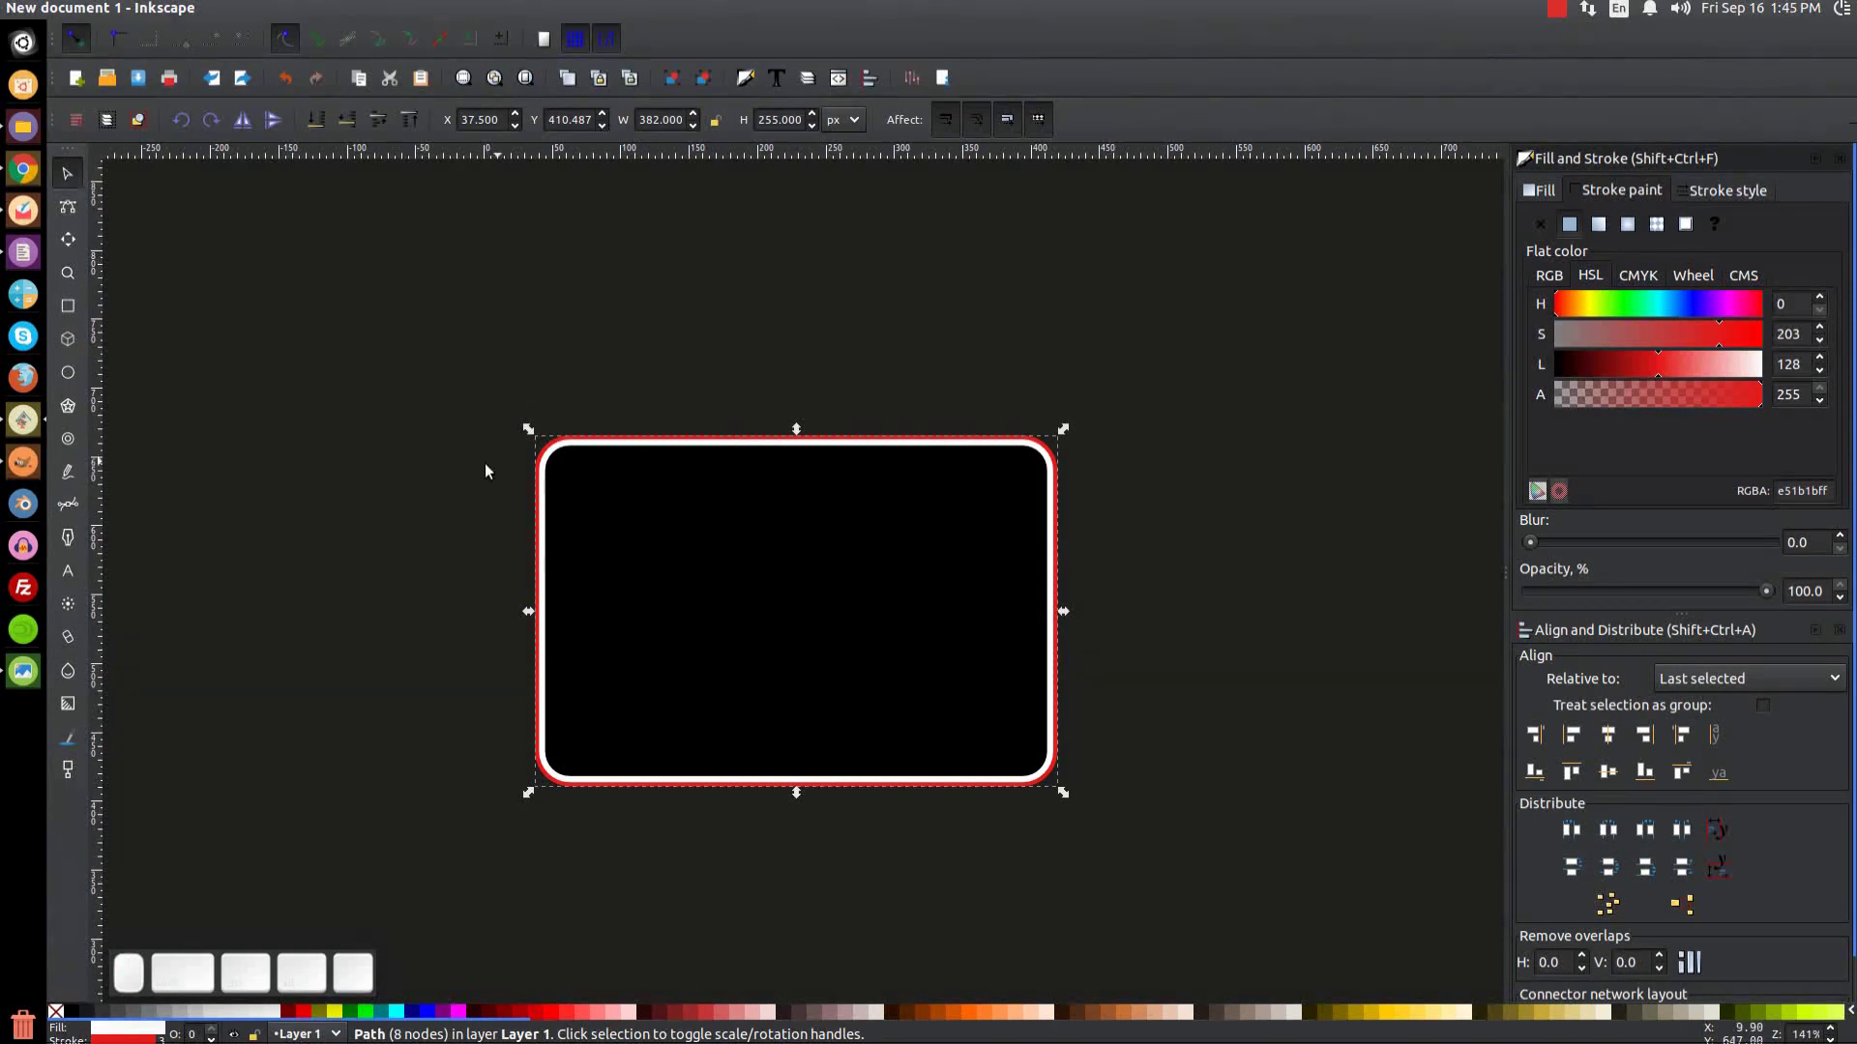
Step: Close the document settings and zoom in on the plaque's top-left corner
{"action": "key", "text": "="}
{"action": "key", "text": "BackSpace"}
{"action": "key", "text": "ctrl+z"}
{"action": "key", "text": "="}
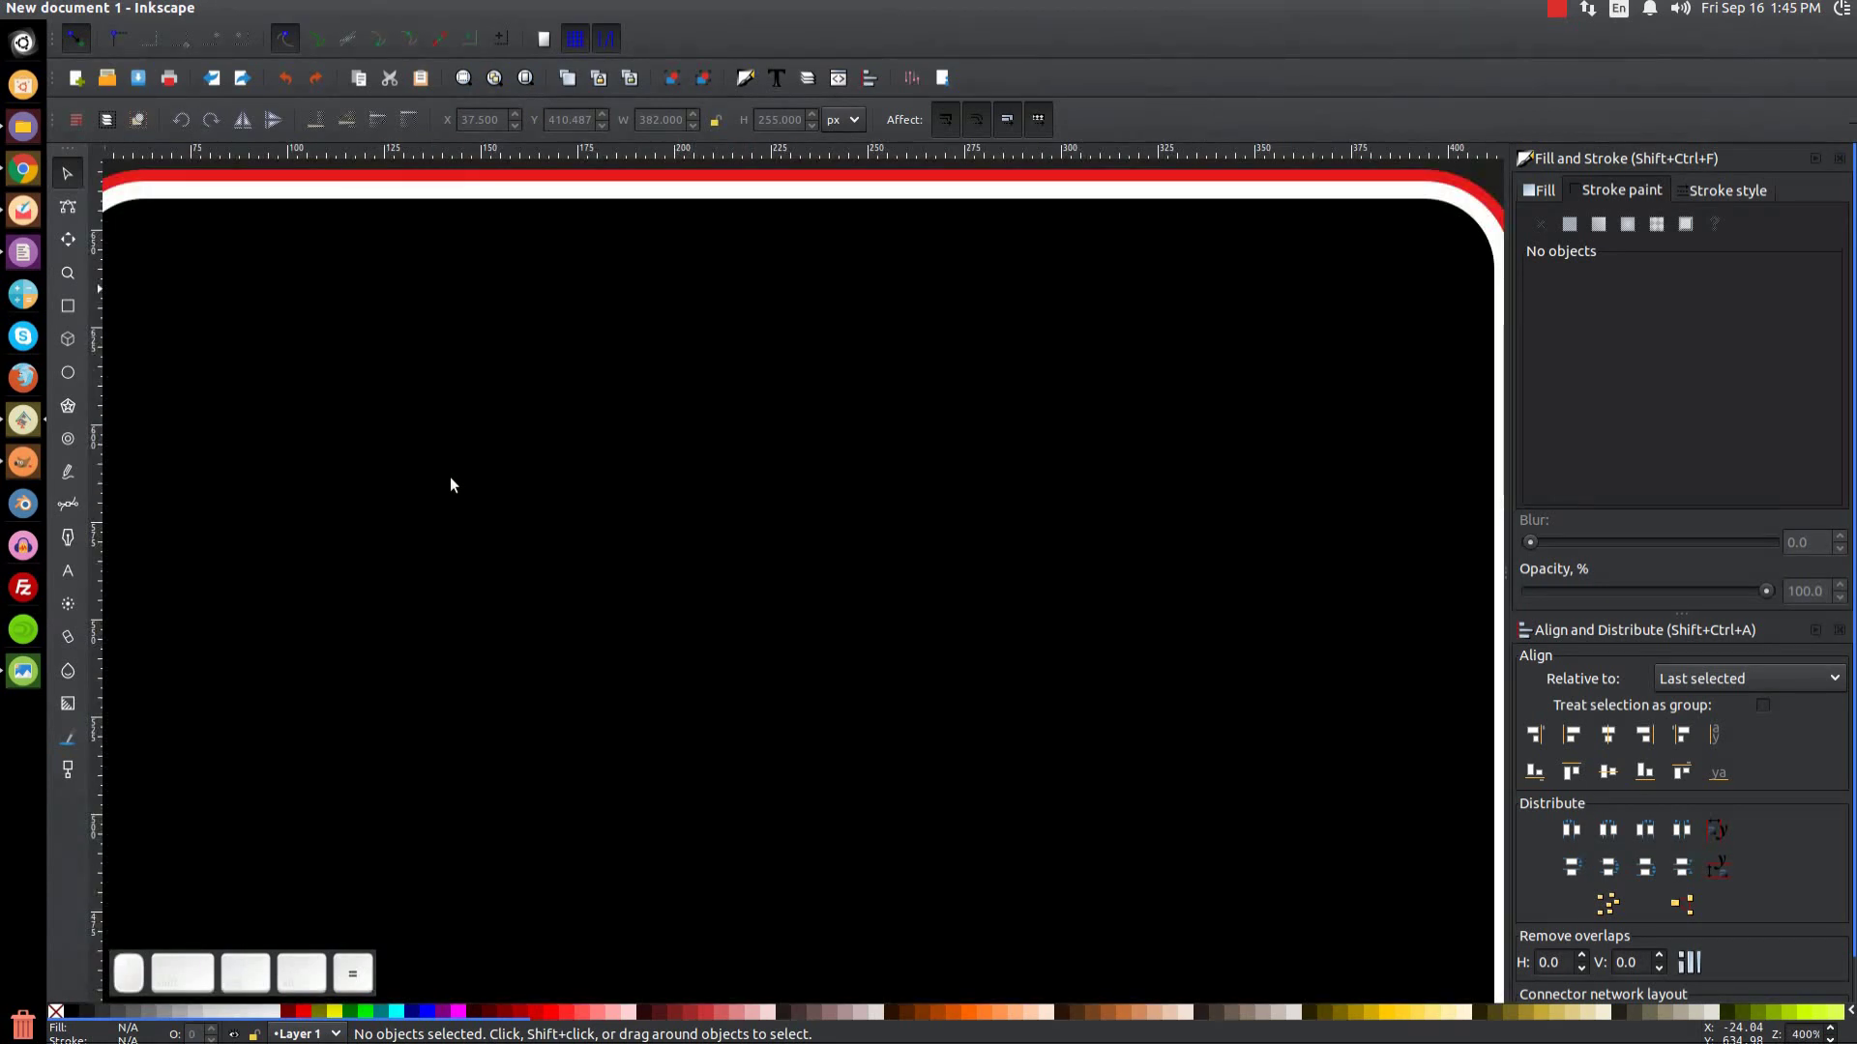
Step: Bring the rectangle's top-left corner into view and select the rounded rectangle
{"action": "middle_click", "coordinate": [370, 466]}
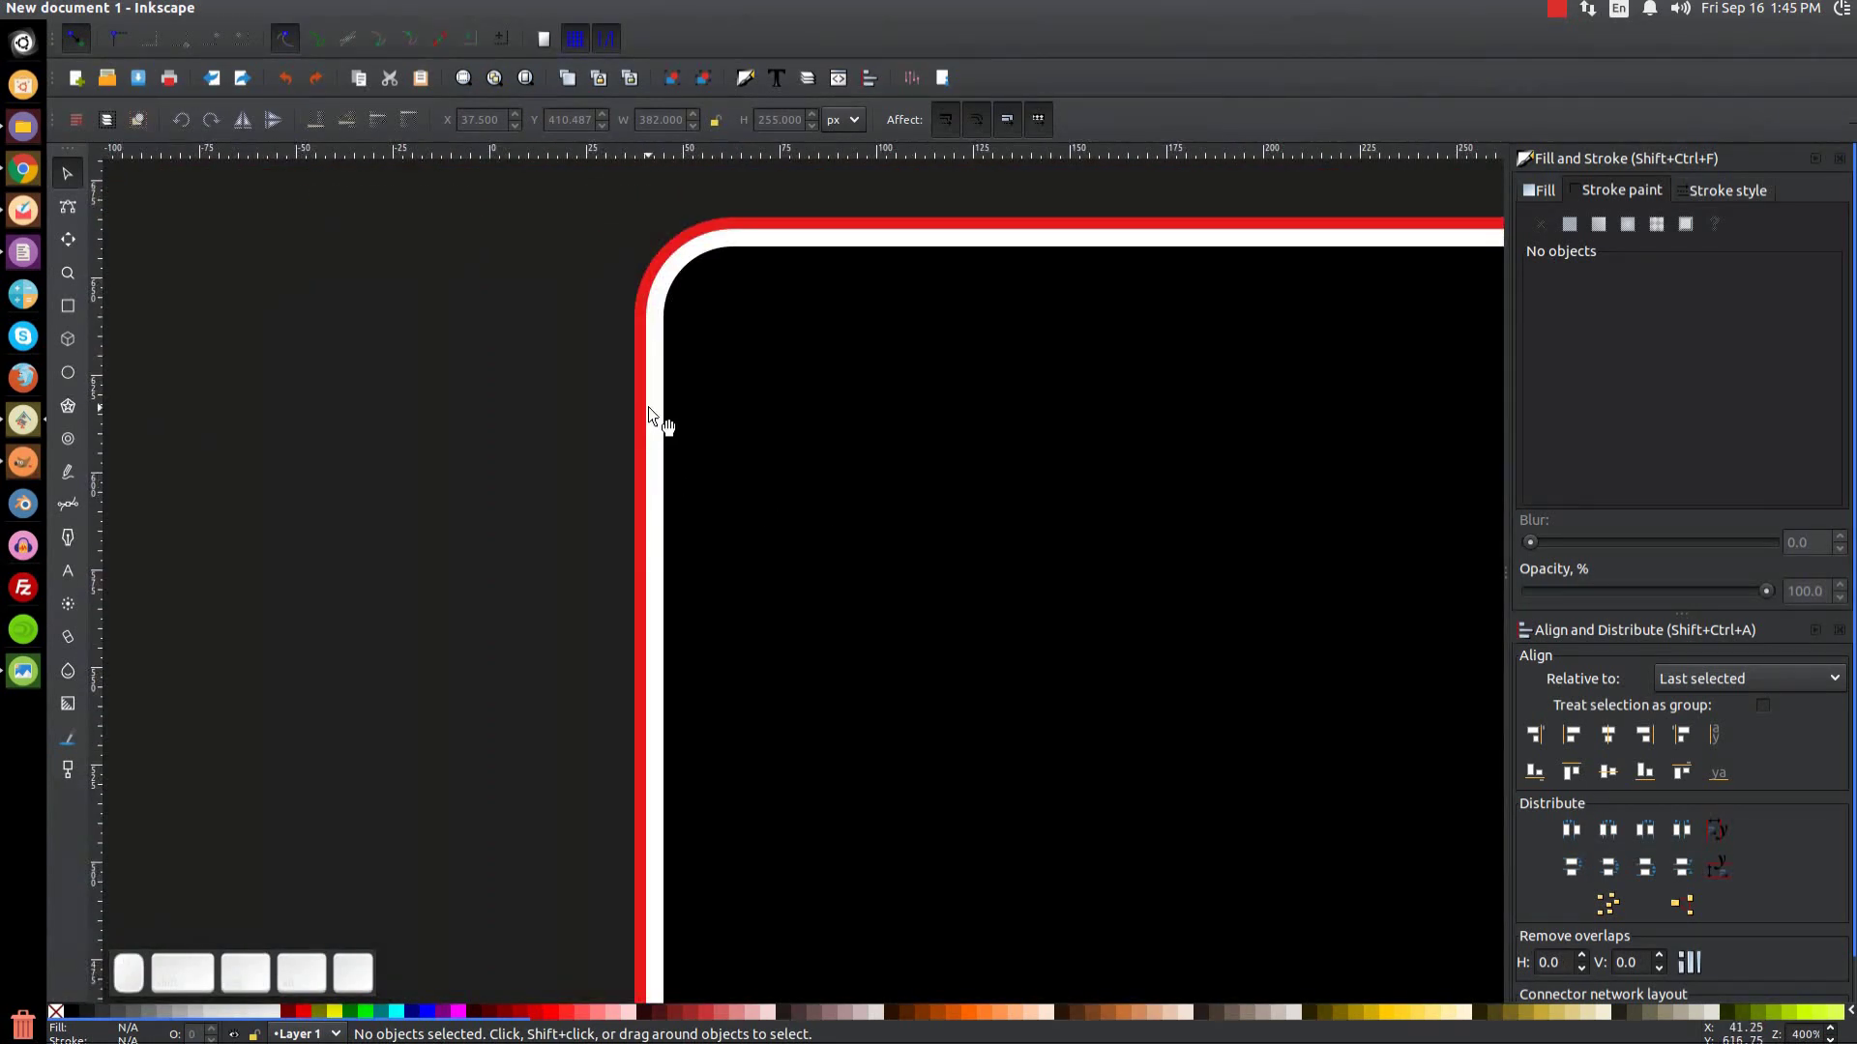
{"action": "middle_click", "coordinate": [647, 409]}
{"action": "middle_click", "coordinate": [666, 464]}
{"action": "left_click_drag", "start_coordinate": [603, 403], "coordinate": [671, 296]}
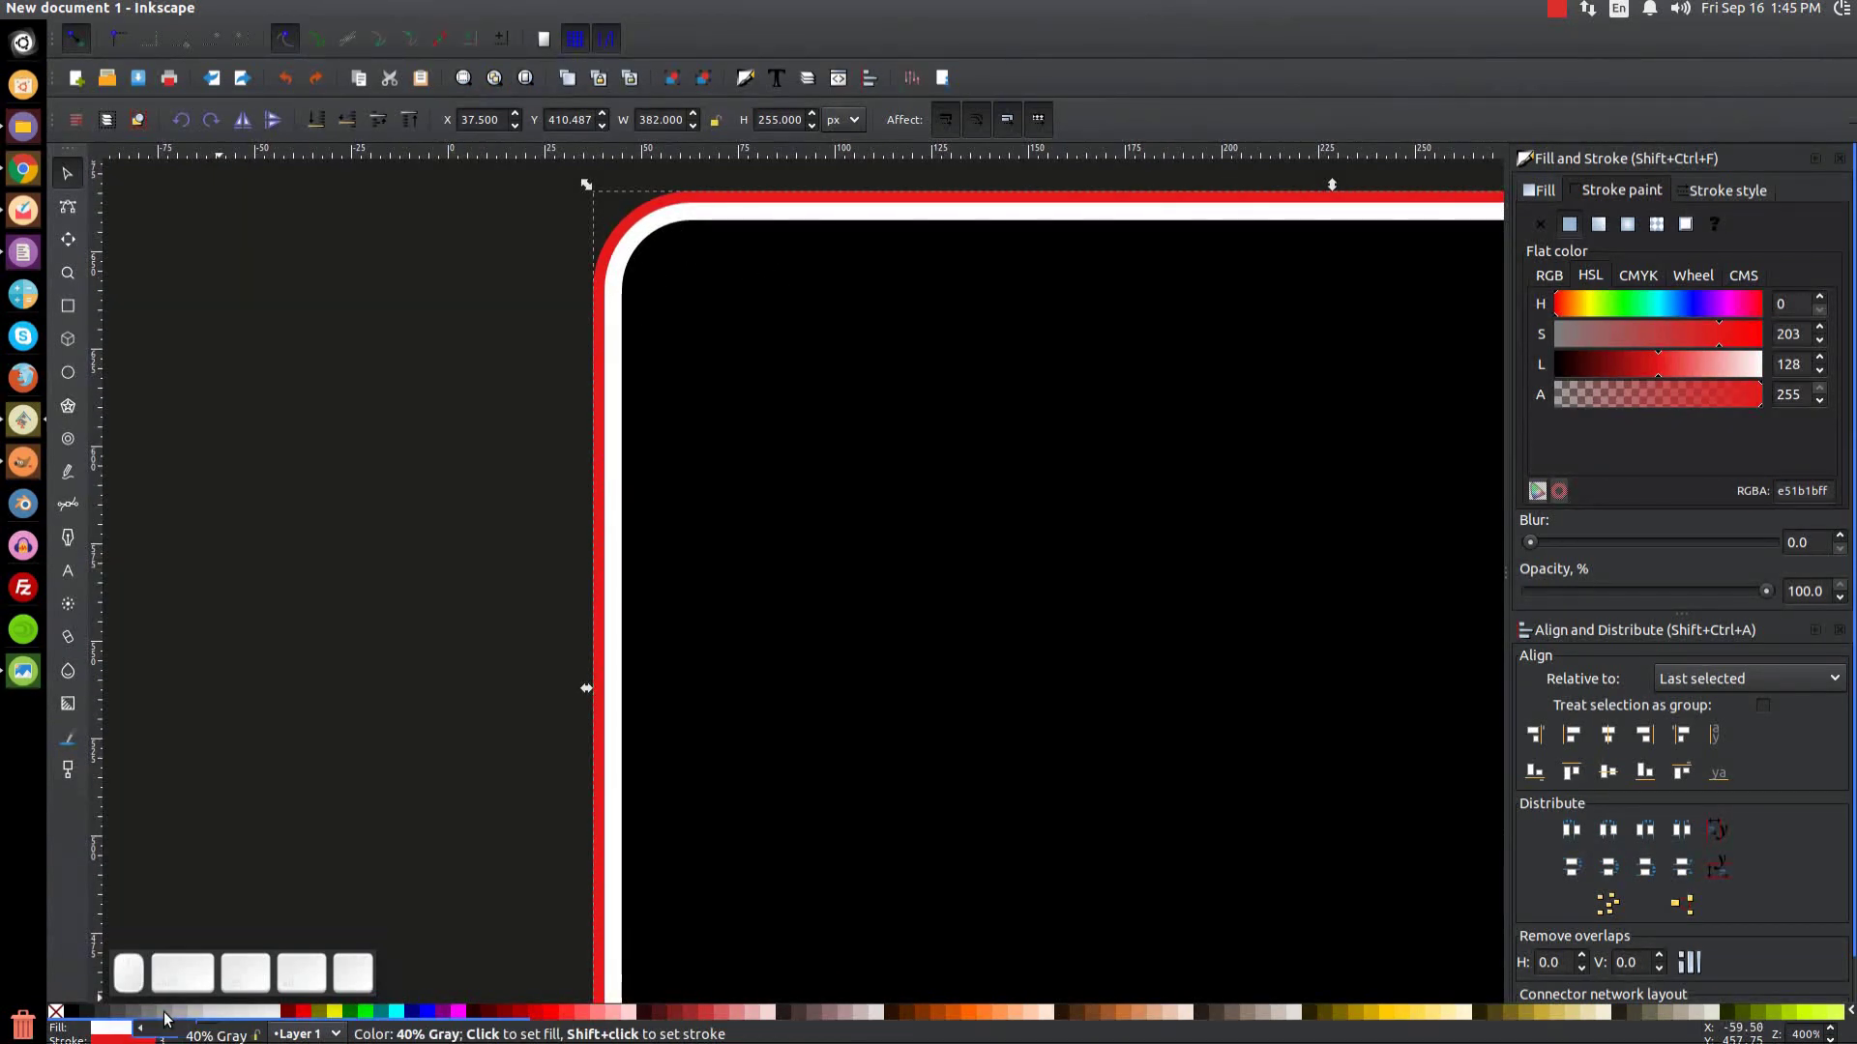
{"action": "left_click", "coordinate": [153, 1017]}
{"action": "middle_click", "coordinate": [694, 684]}
Step: Drop the stroke paint's saturation to 0 so the outline becomes mid grey (808080)
{"action": "left_click", "coordinate": [519, 683]}
{"action": "left_click_drag", "start_coordinate": [518, 685], "coordinate": [492, 707]}
{"action": "left_click", "coordinate": [493, 707]}
{"action": "middle_click", "coordinate": [494, 705]}
{"action": "left_click", "coordinate": [515, 681]}
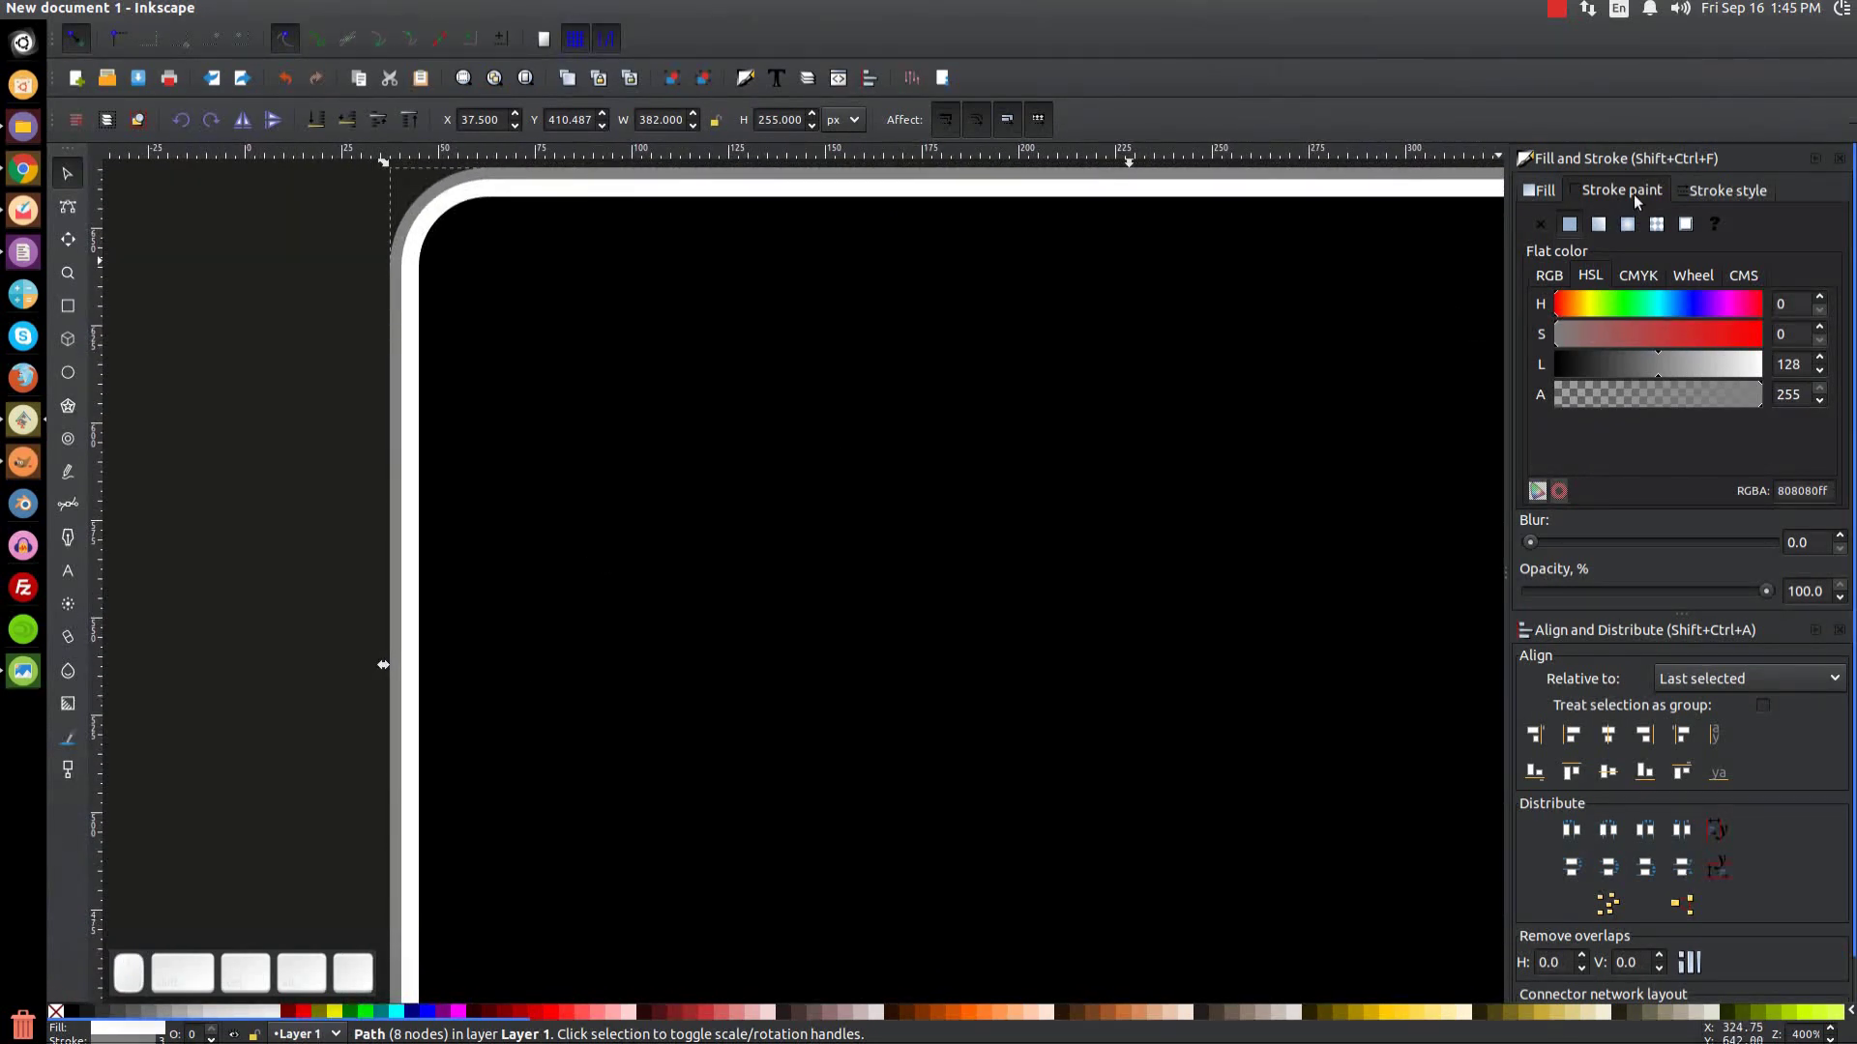
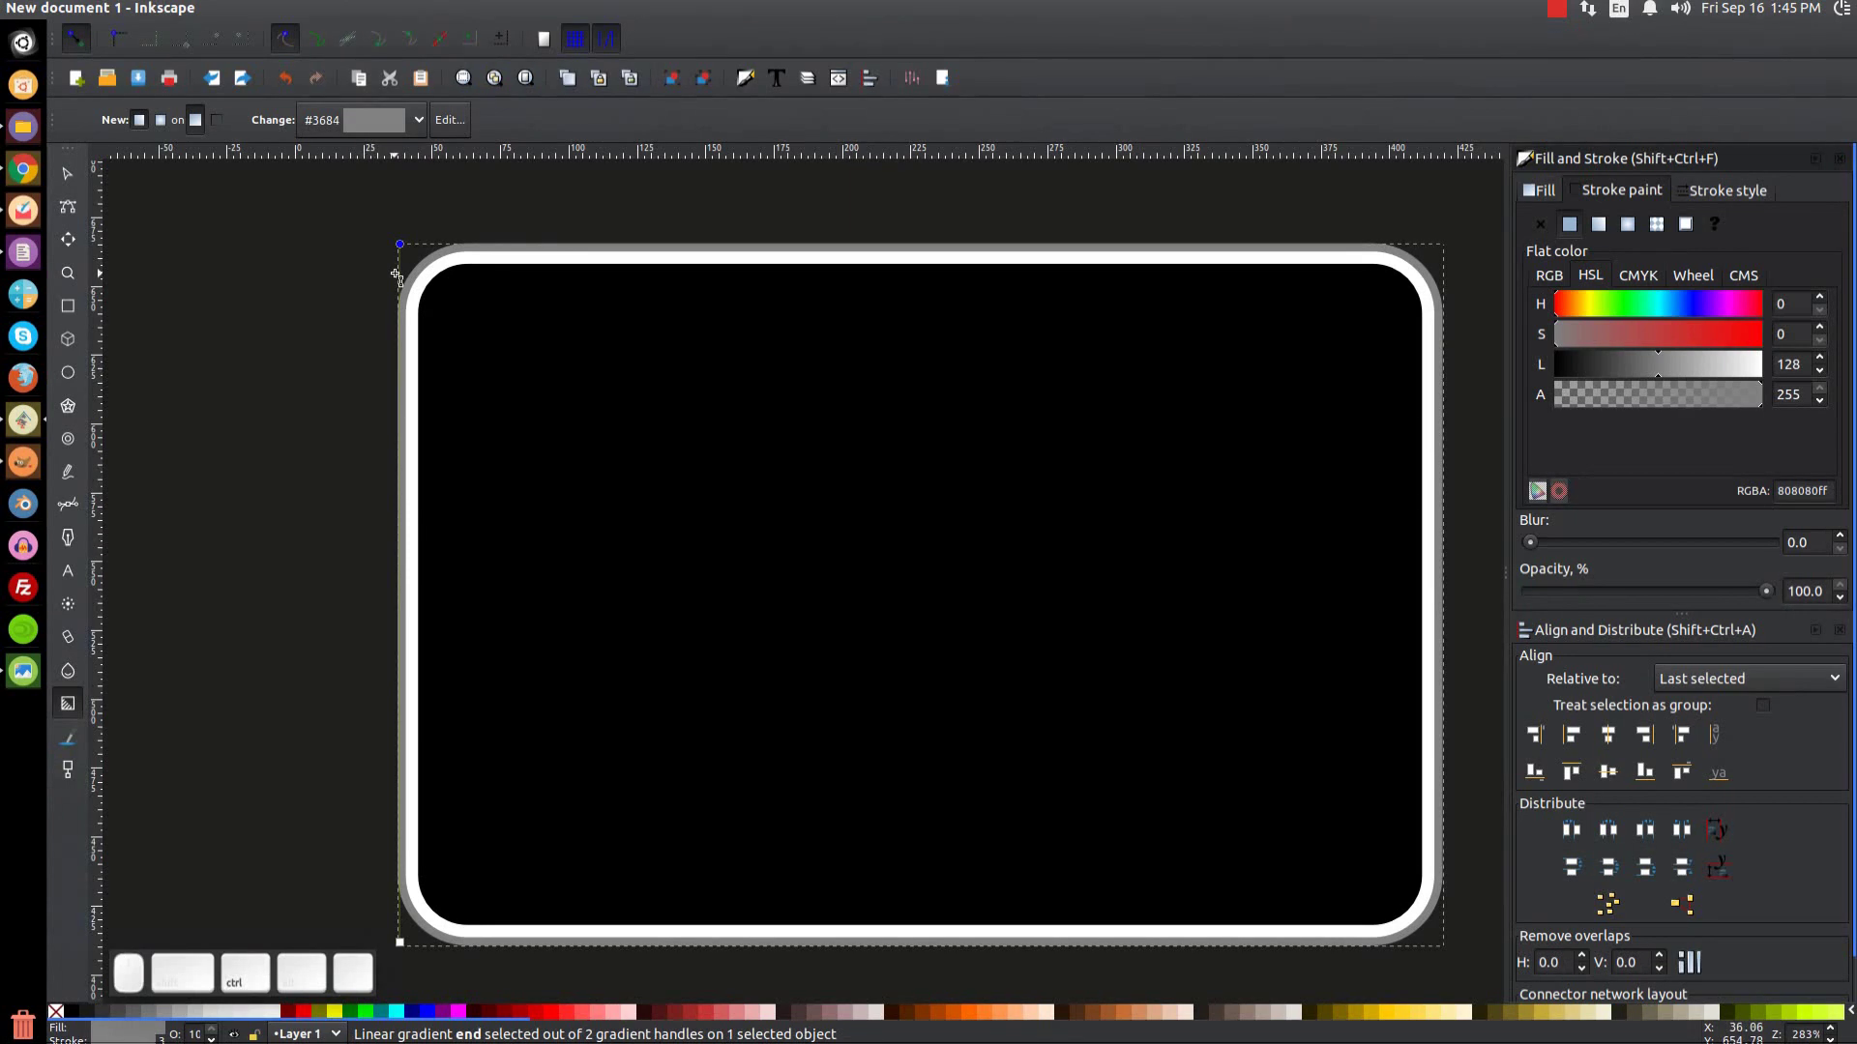
Step: Make the outline gradient's end stop fully opaque so the rim reads as solid grey
{"action": "scroll", "scroll_direction": "up", "scroll_amount": 3}
{"action": "scroll", "scroll_direction": "up", "scroll_amount": 3}
{"action": "left_click", "coordinate": [504, 251]}
{"action": "left_click", "coordinate": [513, 393]}
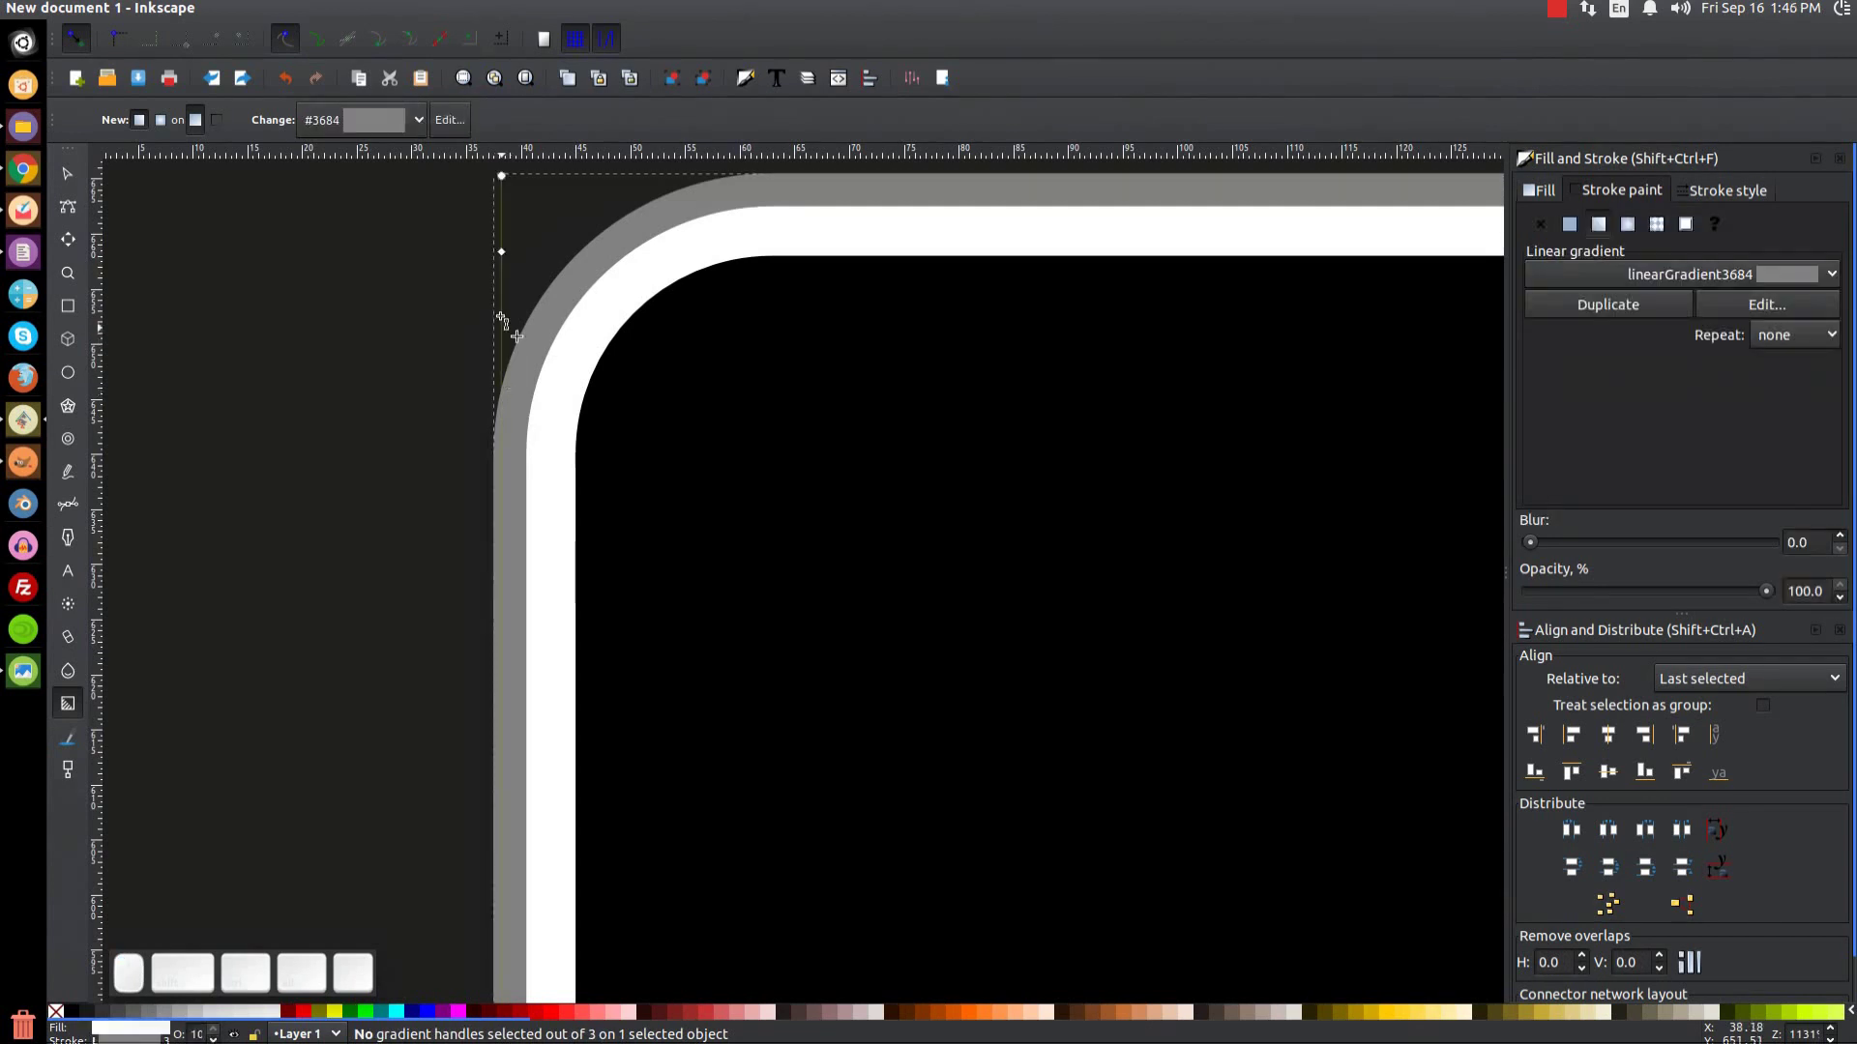
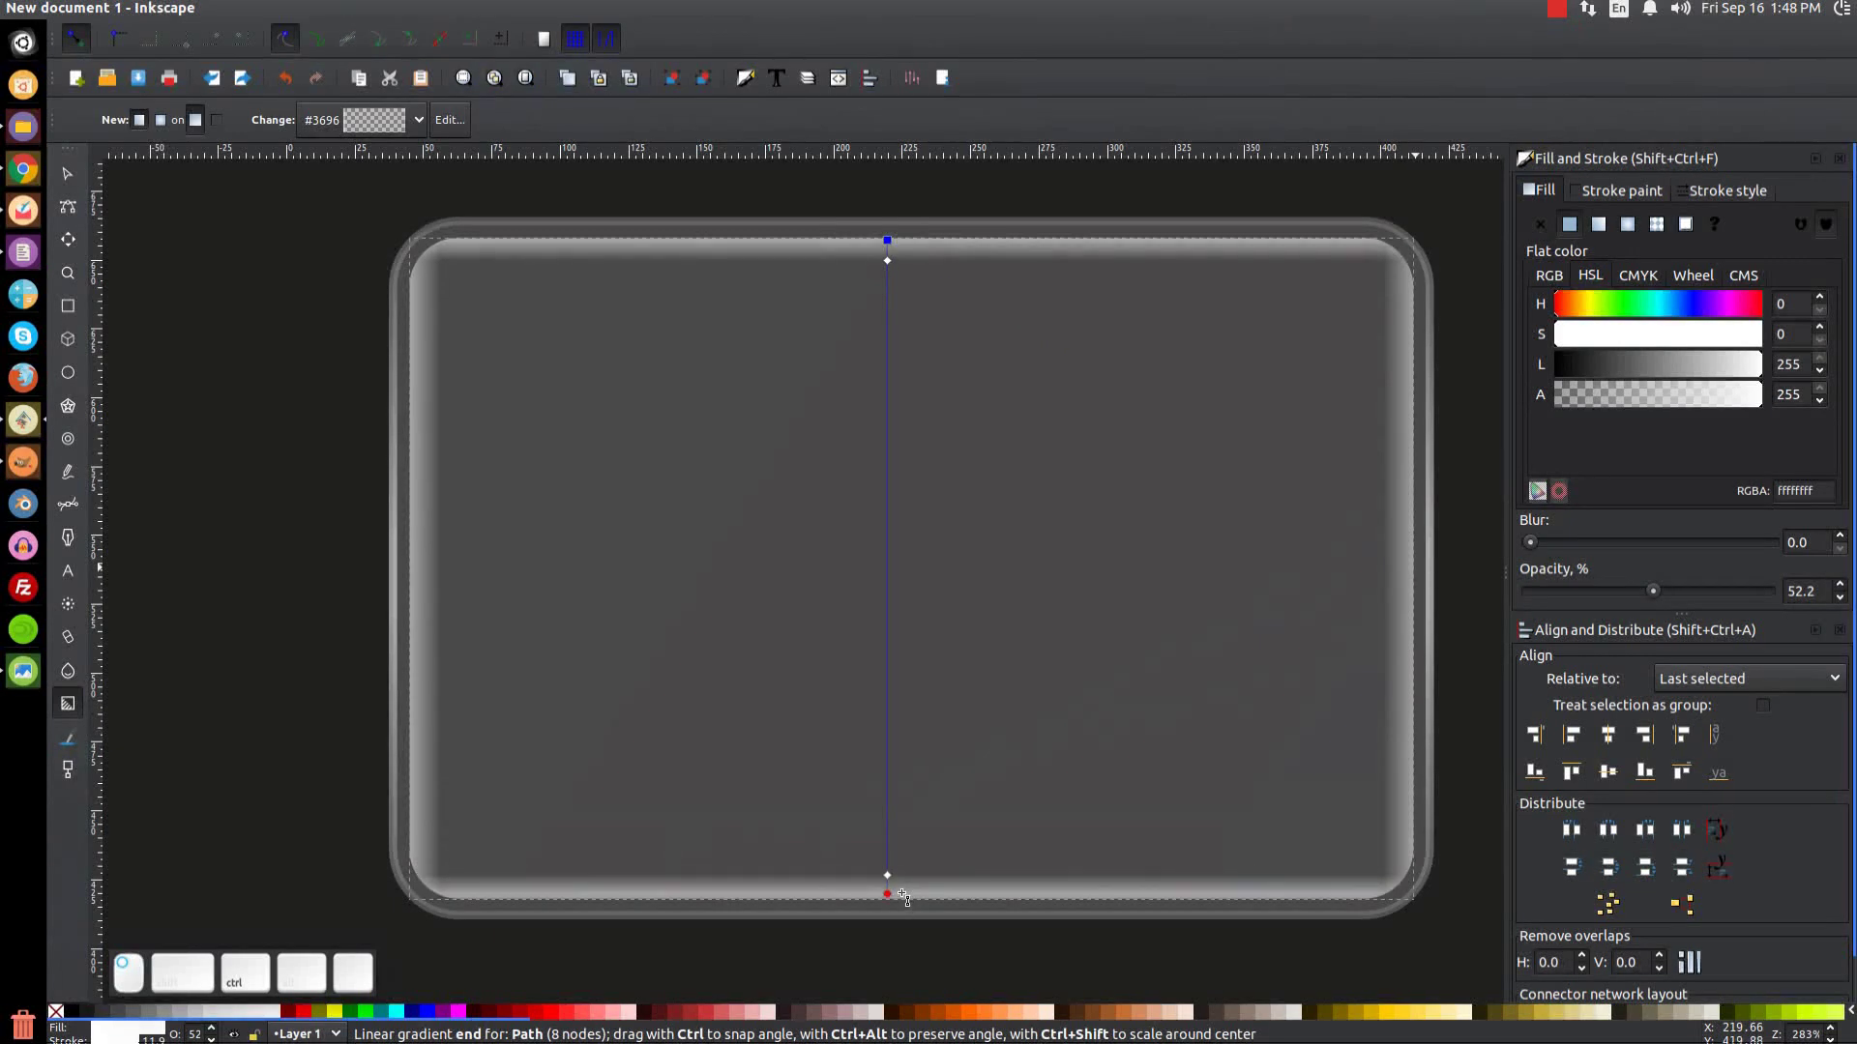
Step: Add a middle stop to the plaque's vertical fill gradient with the Gradient tool
{"action": "scroll", "scroll_direction": "up", "scroll_amount": 3}
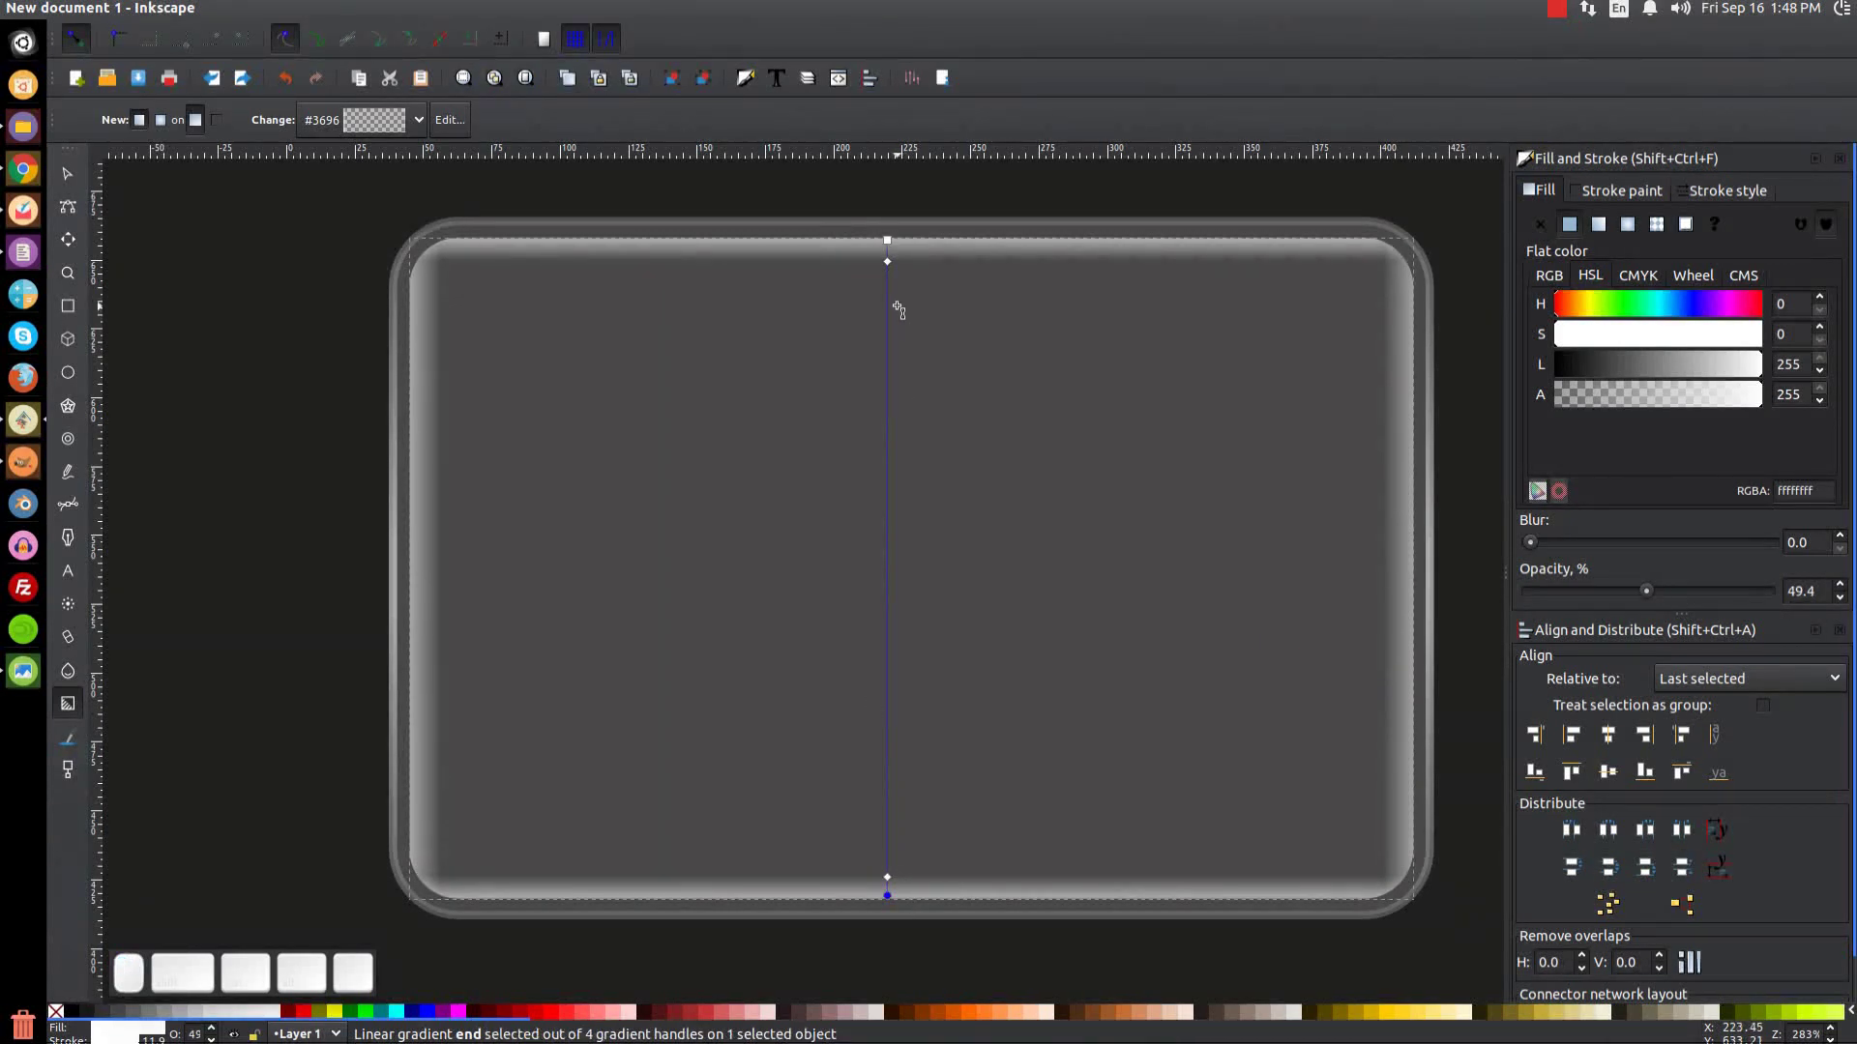
{"action": "scroll", "scroll_direction": "up", "scroll_amount": 3}
{"action": "left_click", "coordinate": [897, 263]}
{"action": "scroll", "scroll_direction": "up", "scroll_amount": 3}
{"action": "scroll", "scroll_direction": "up", "scroll_amount": 3}
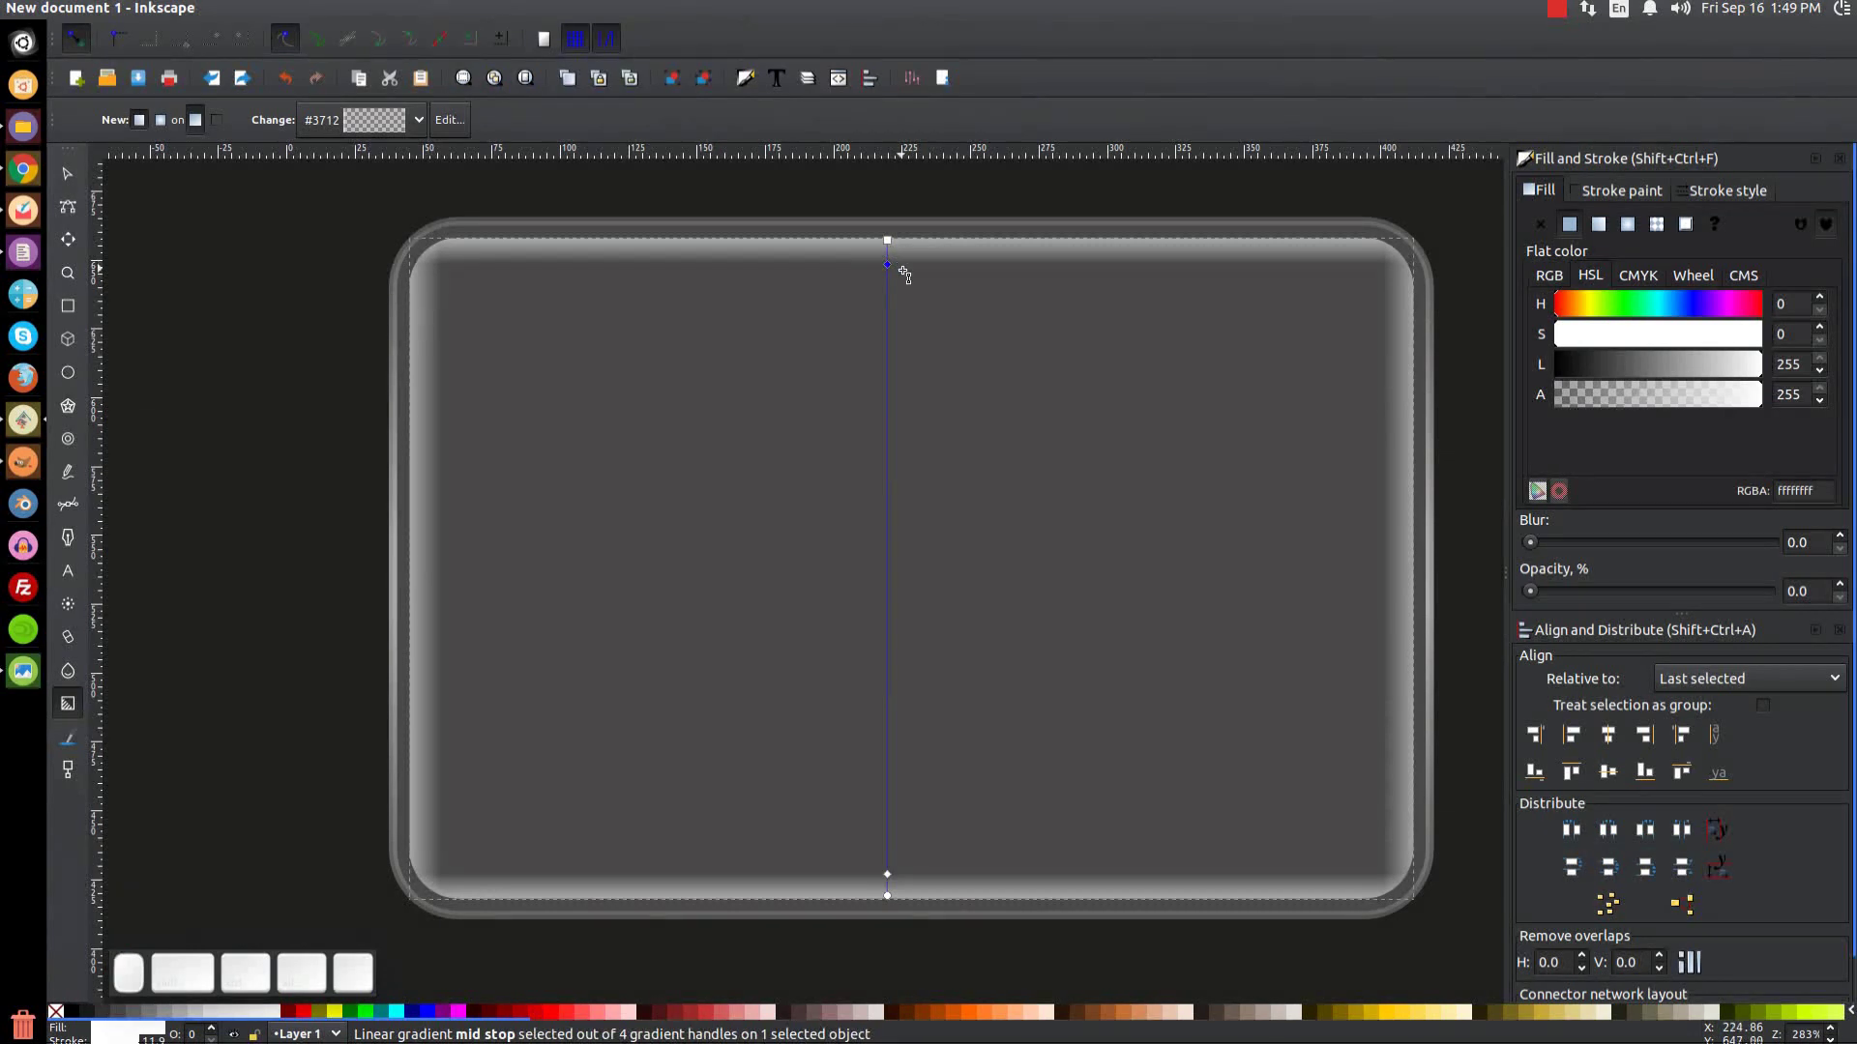
Step: Make the middle stop transparent, move it near the plaque's top and return to the Selector
{"action": "left_click", "coordinate": [71, 176]}
{"action": "left_click_drag", "start_coordinate": [887, 378], "coordinate": [835, 399]}
{"action": "key", "text": "1"}
{"action": "left_click", "coordinate": [784, 452]}
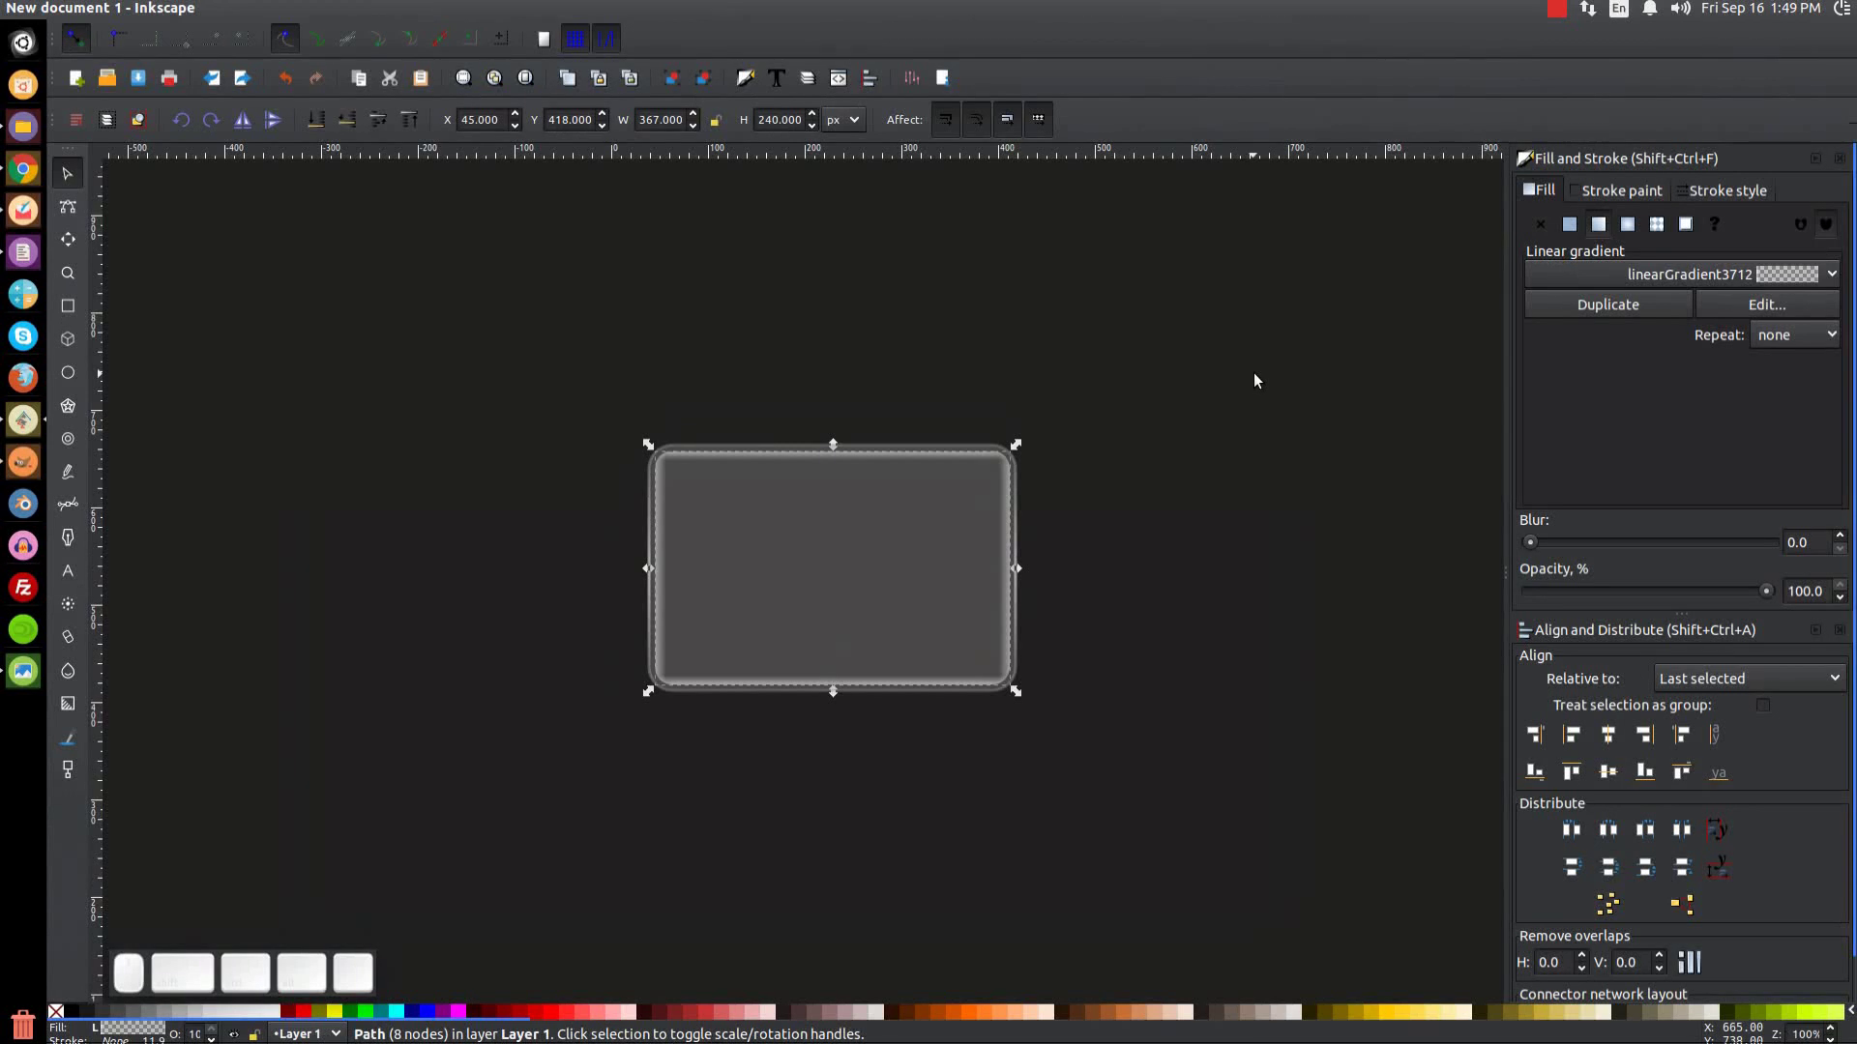
Step: Duplicate the plaque with a solid red fill and draw an outline-free ellipse over its top
{"action": "key", "text": "ctrl+d"}
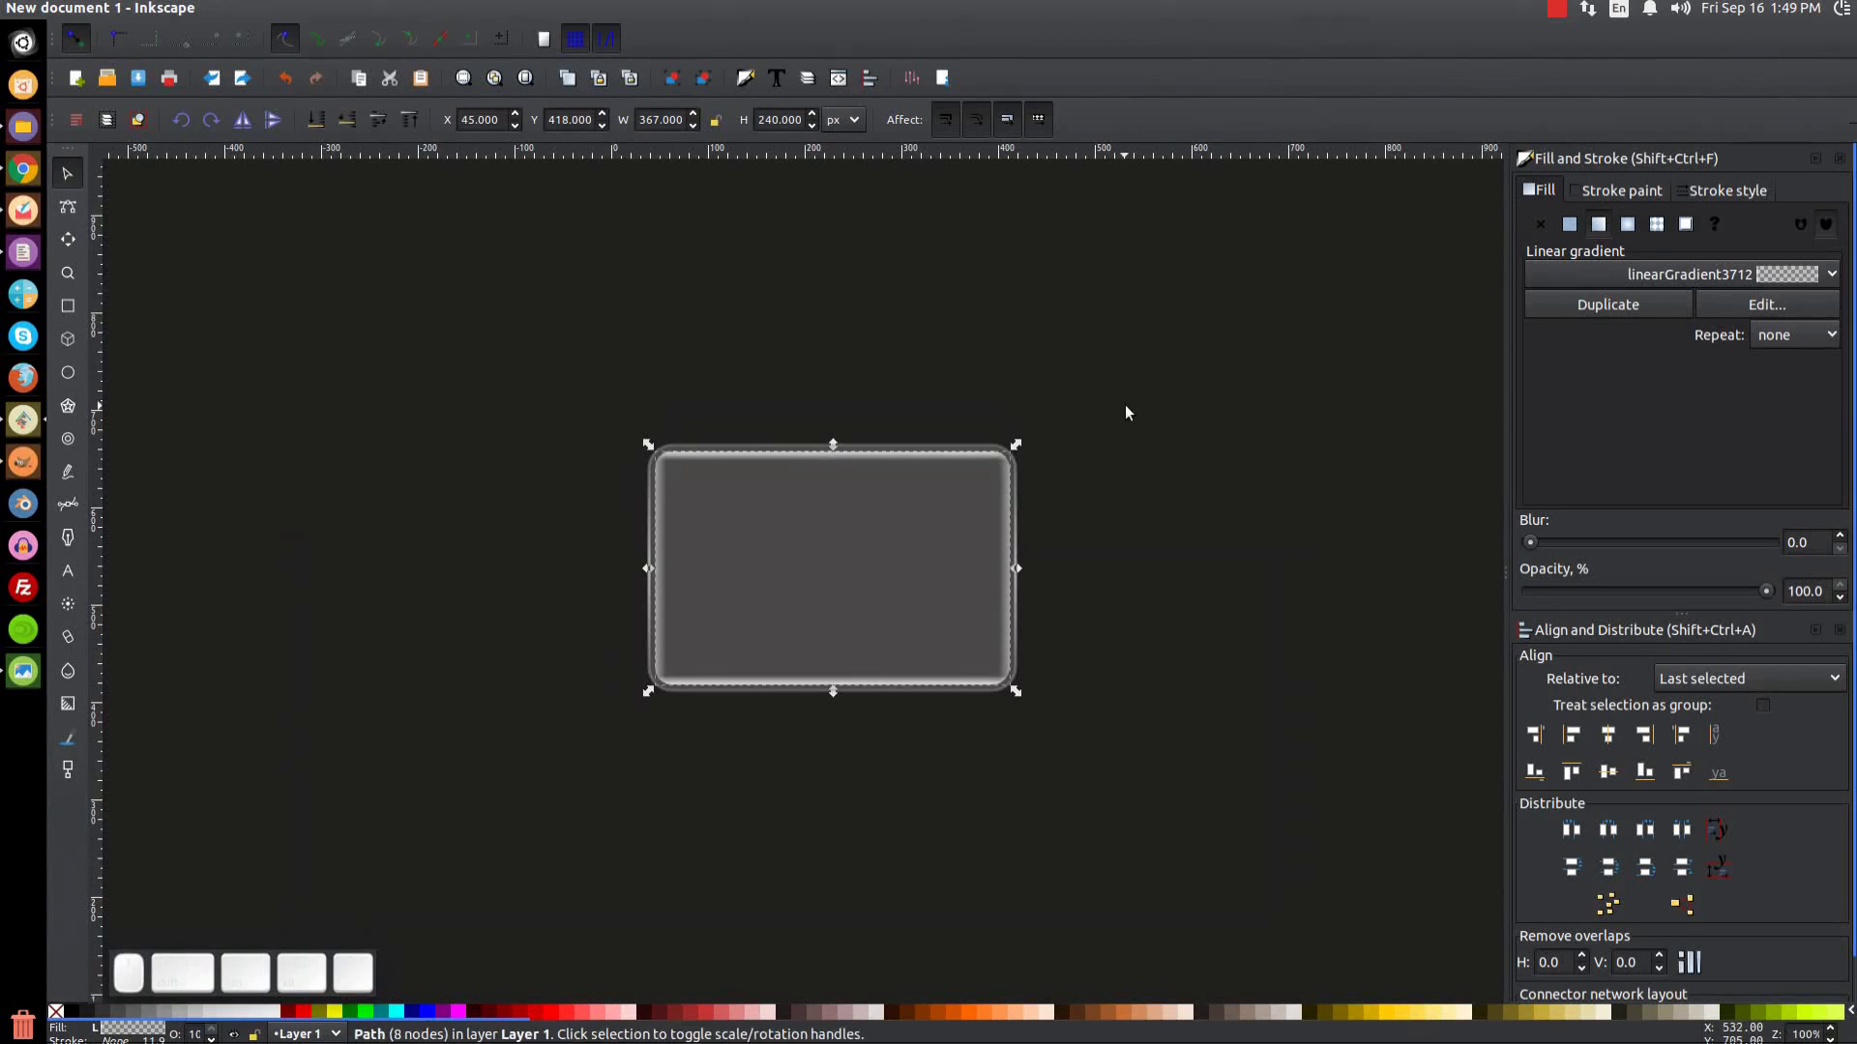
{"action": "left_click", "coordinate": [309, 1018]}
{"action": "middle_click", "coordinate": [309, 1019]}
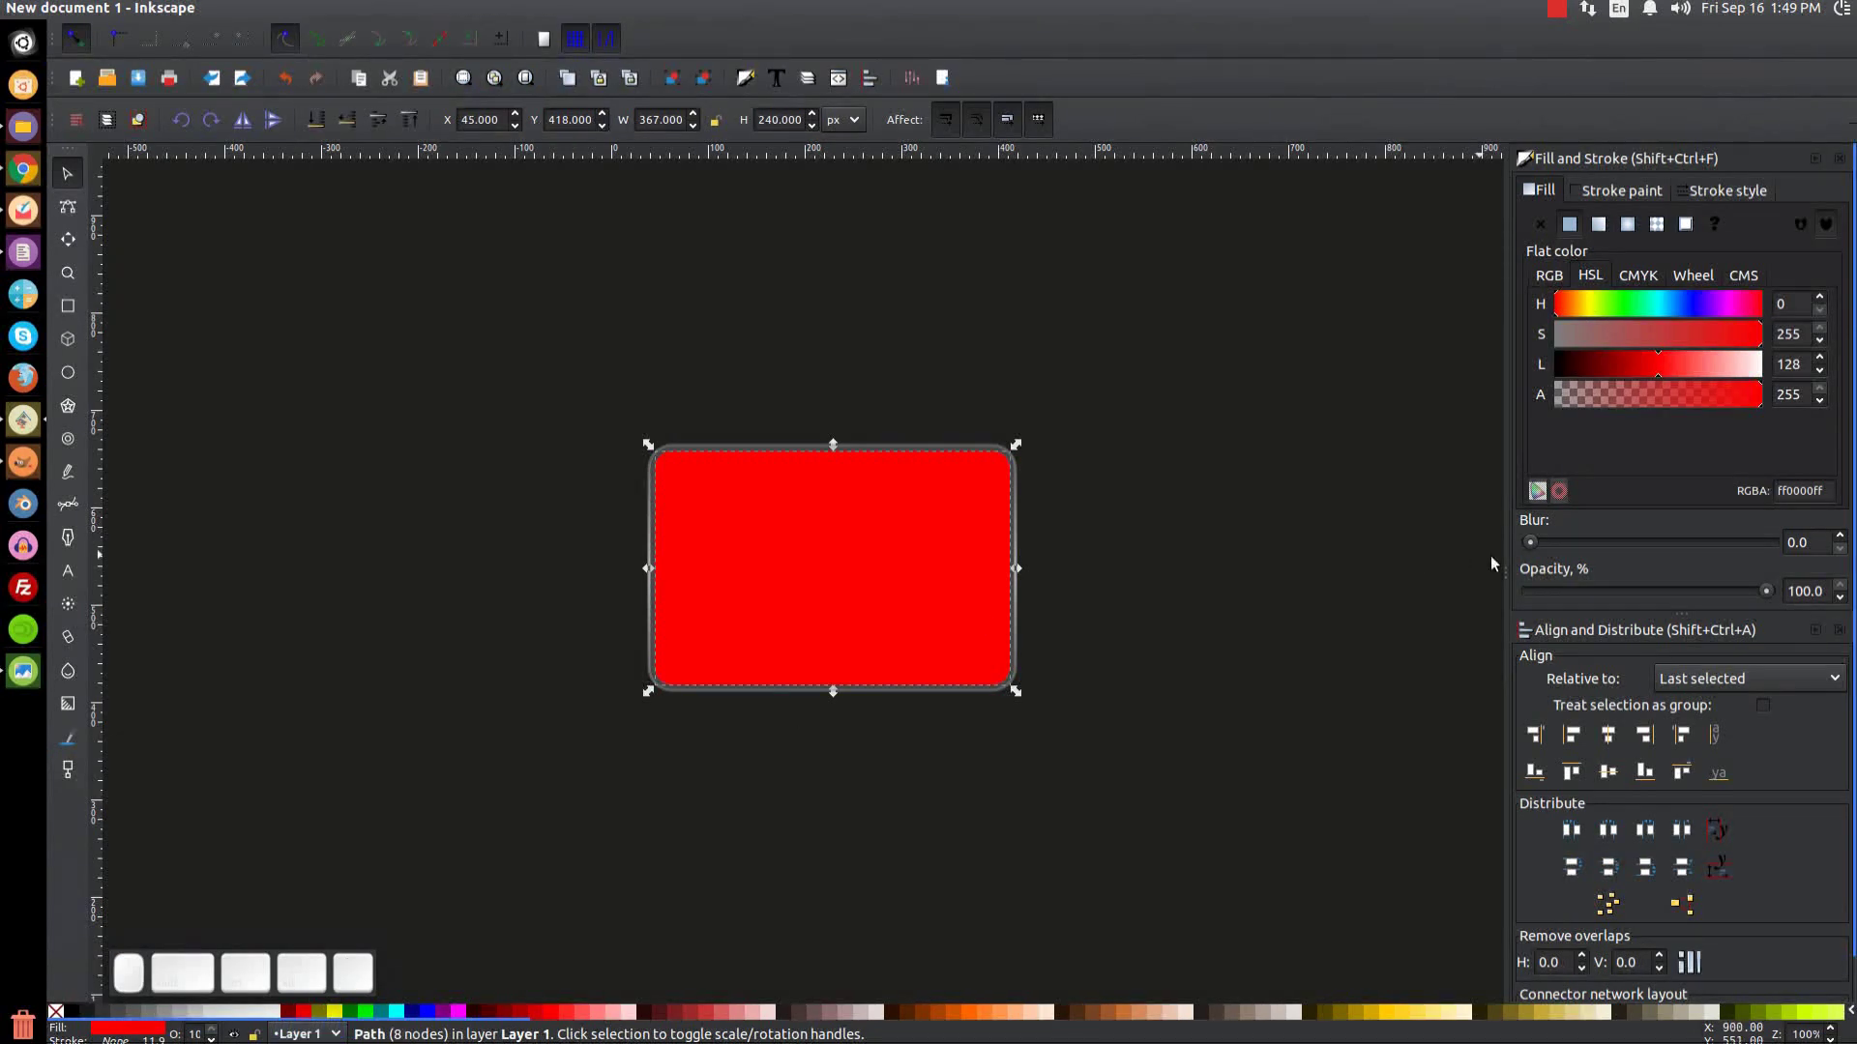
{"action": "left_click", "coordinate": [1653, 596]}
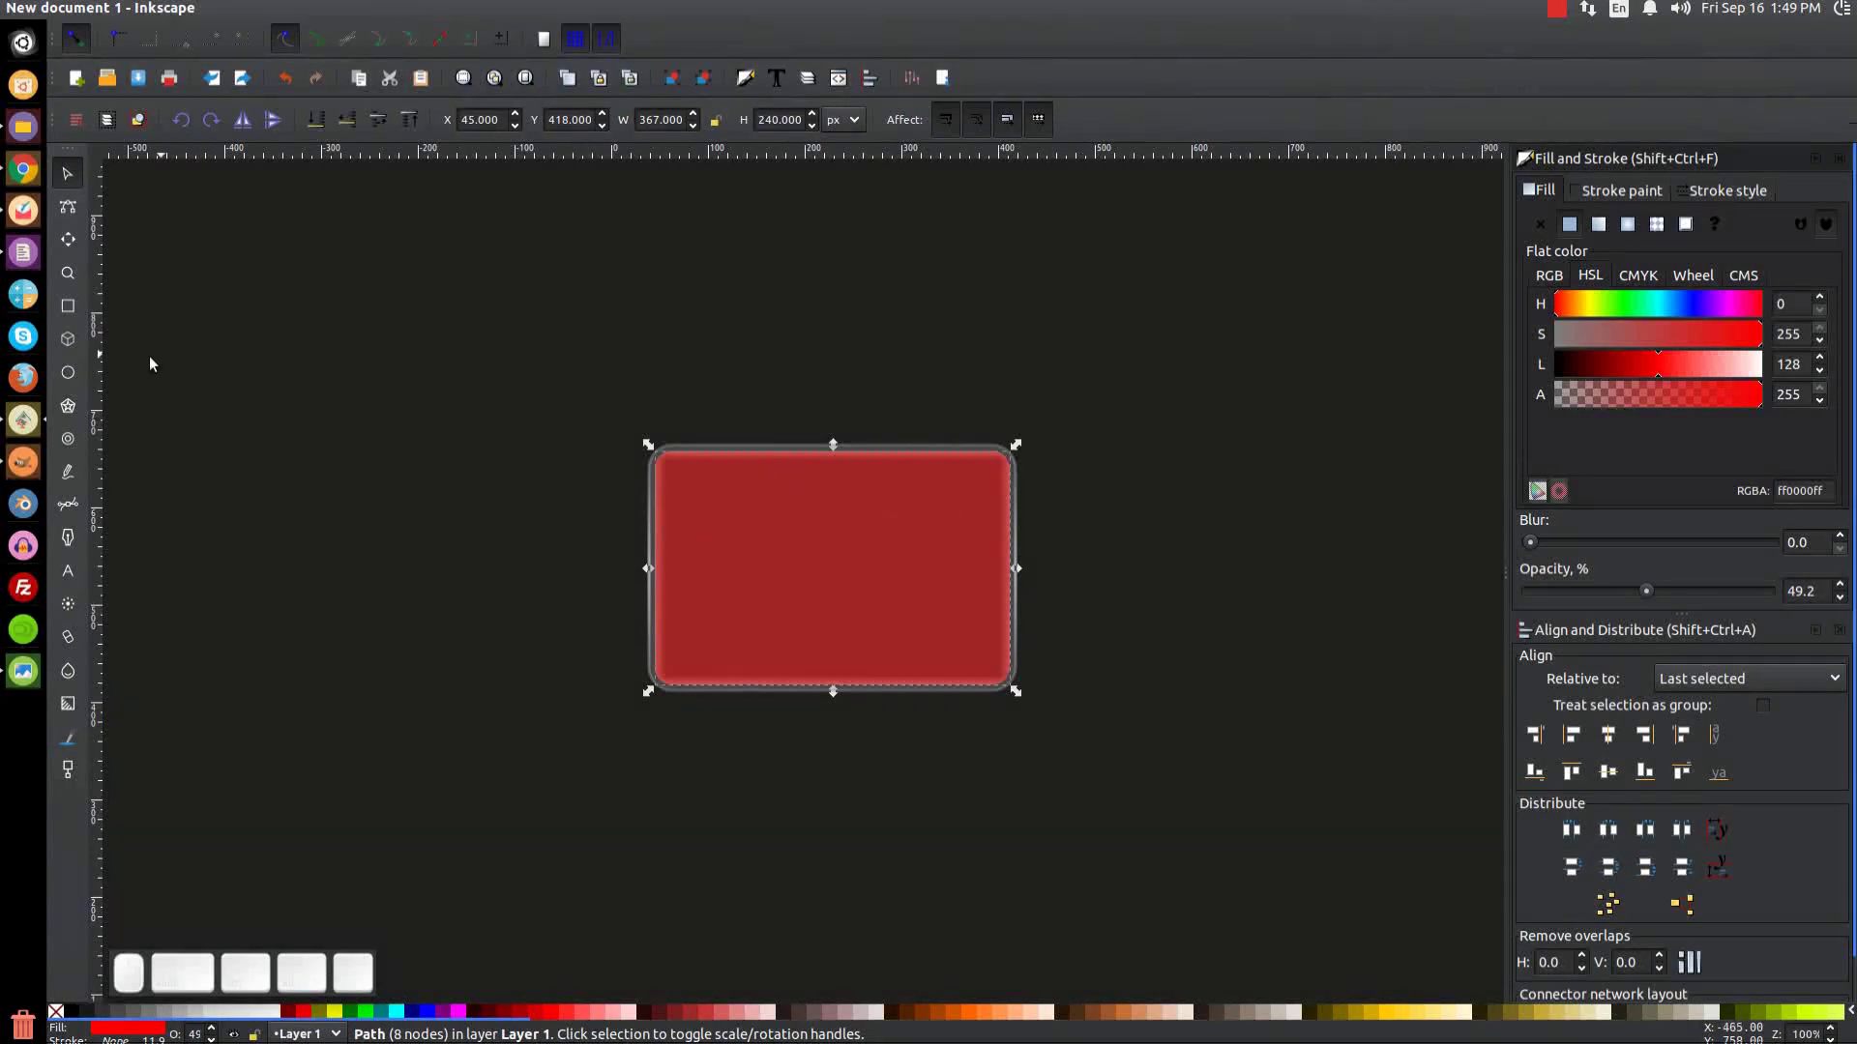
{"action": "left_click", "coordinate": [63, 381]}
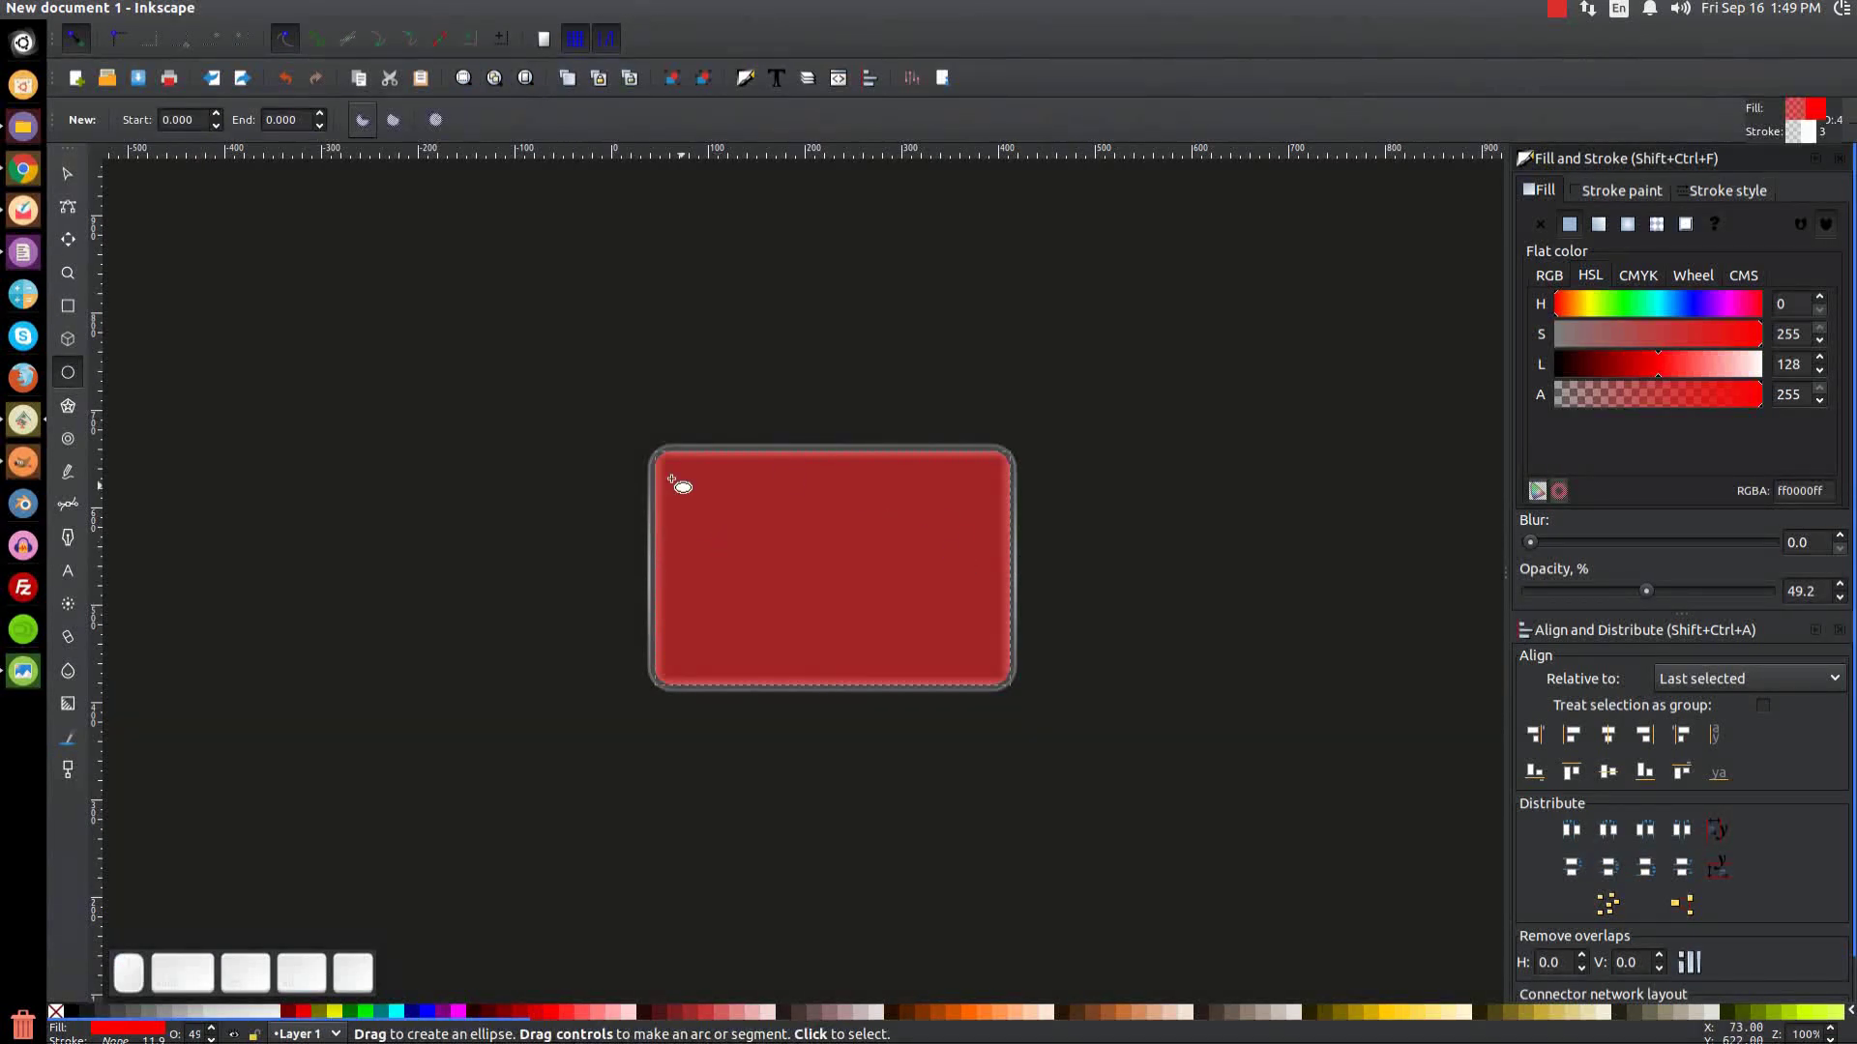
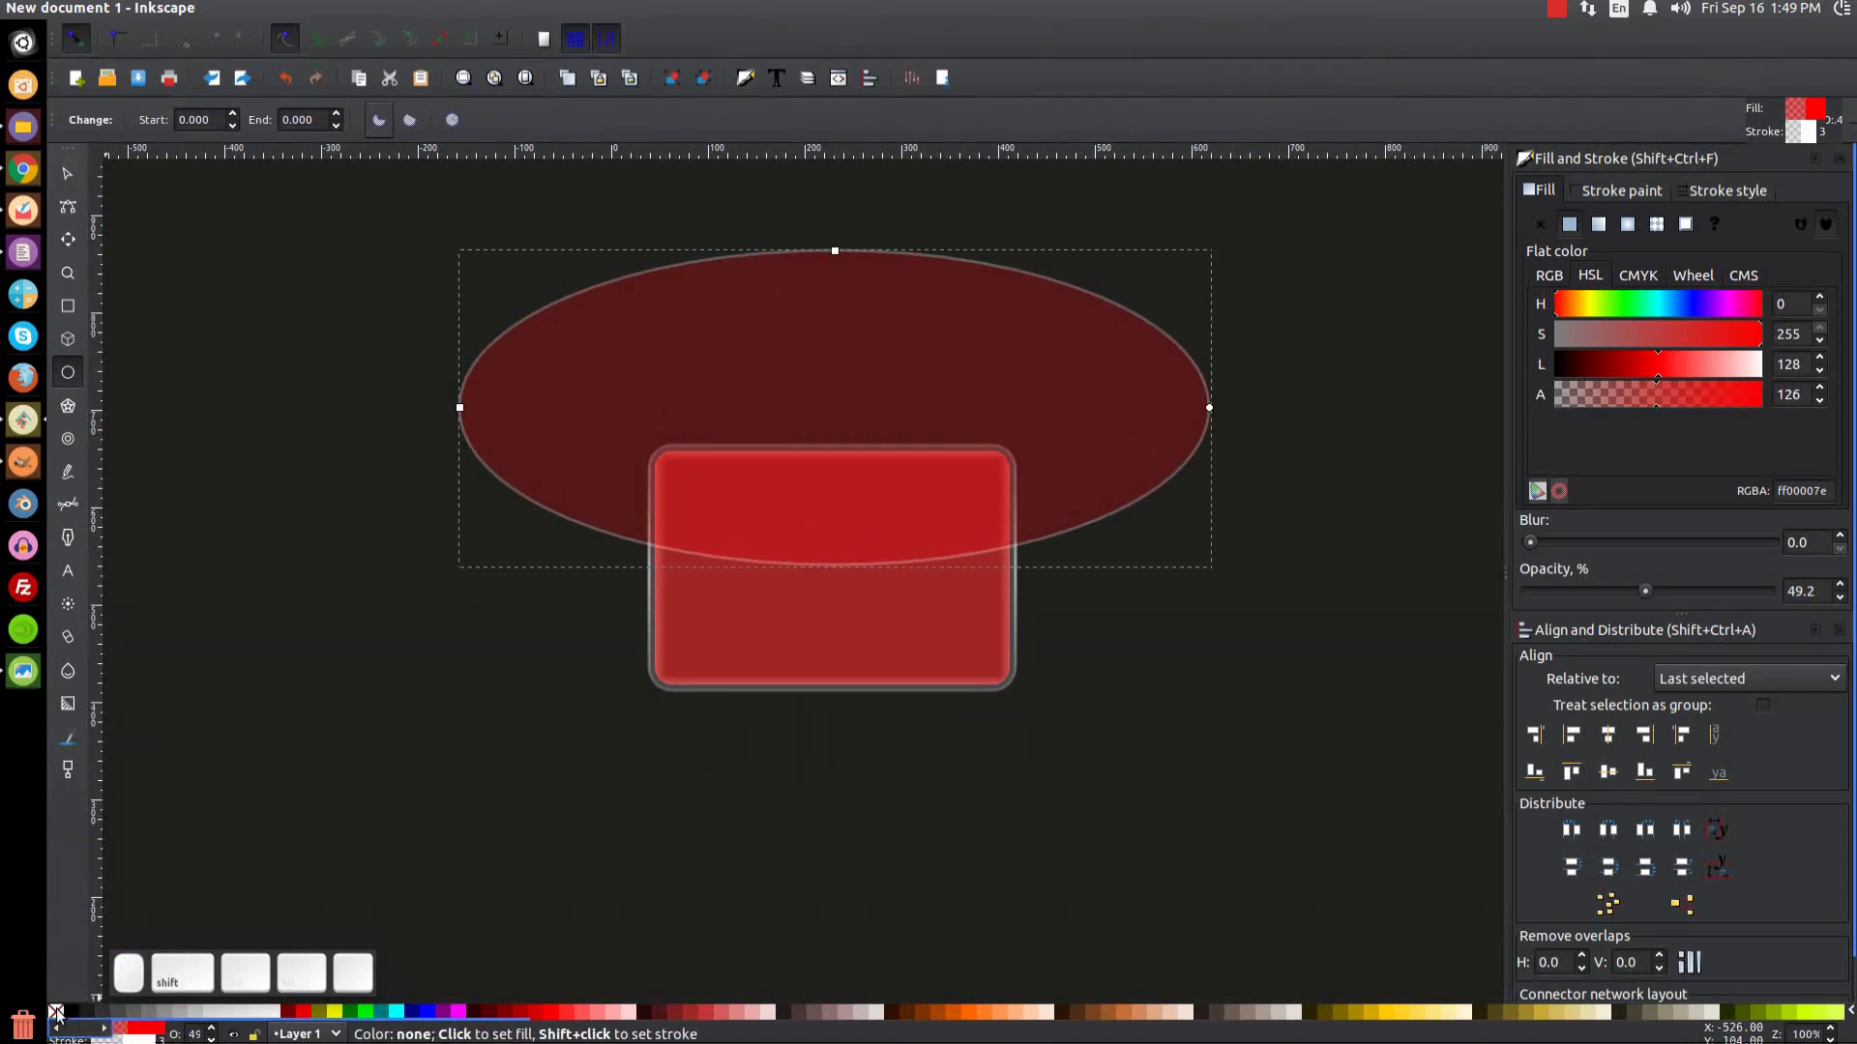
{"action": "left_click", "coordinate": [60, 1016]}
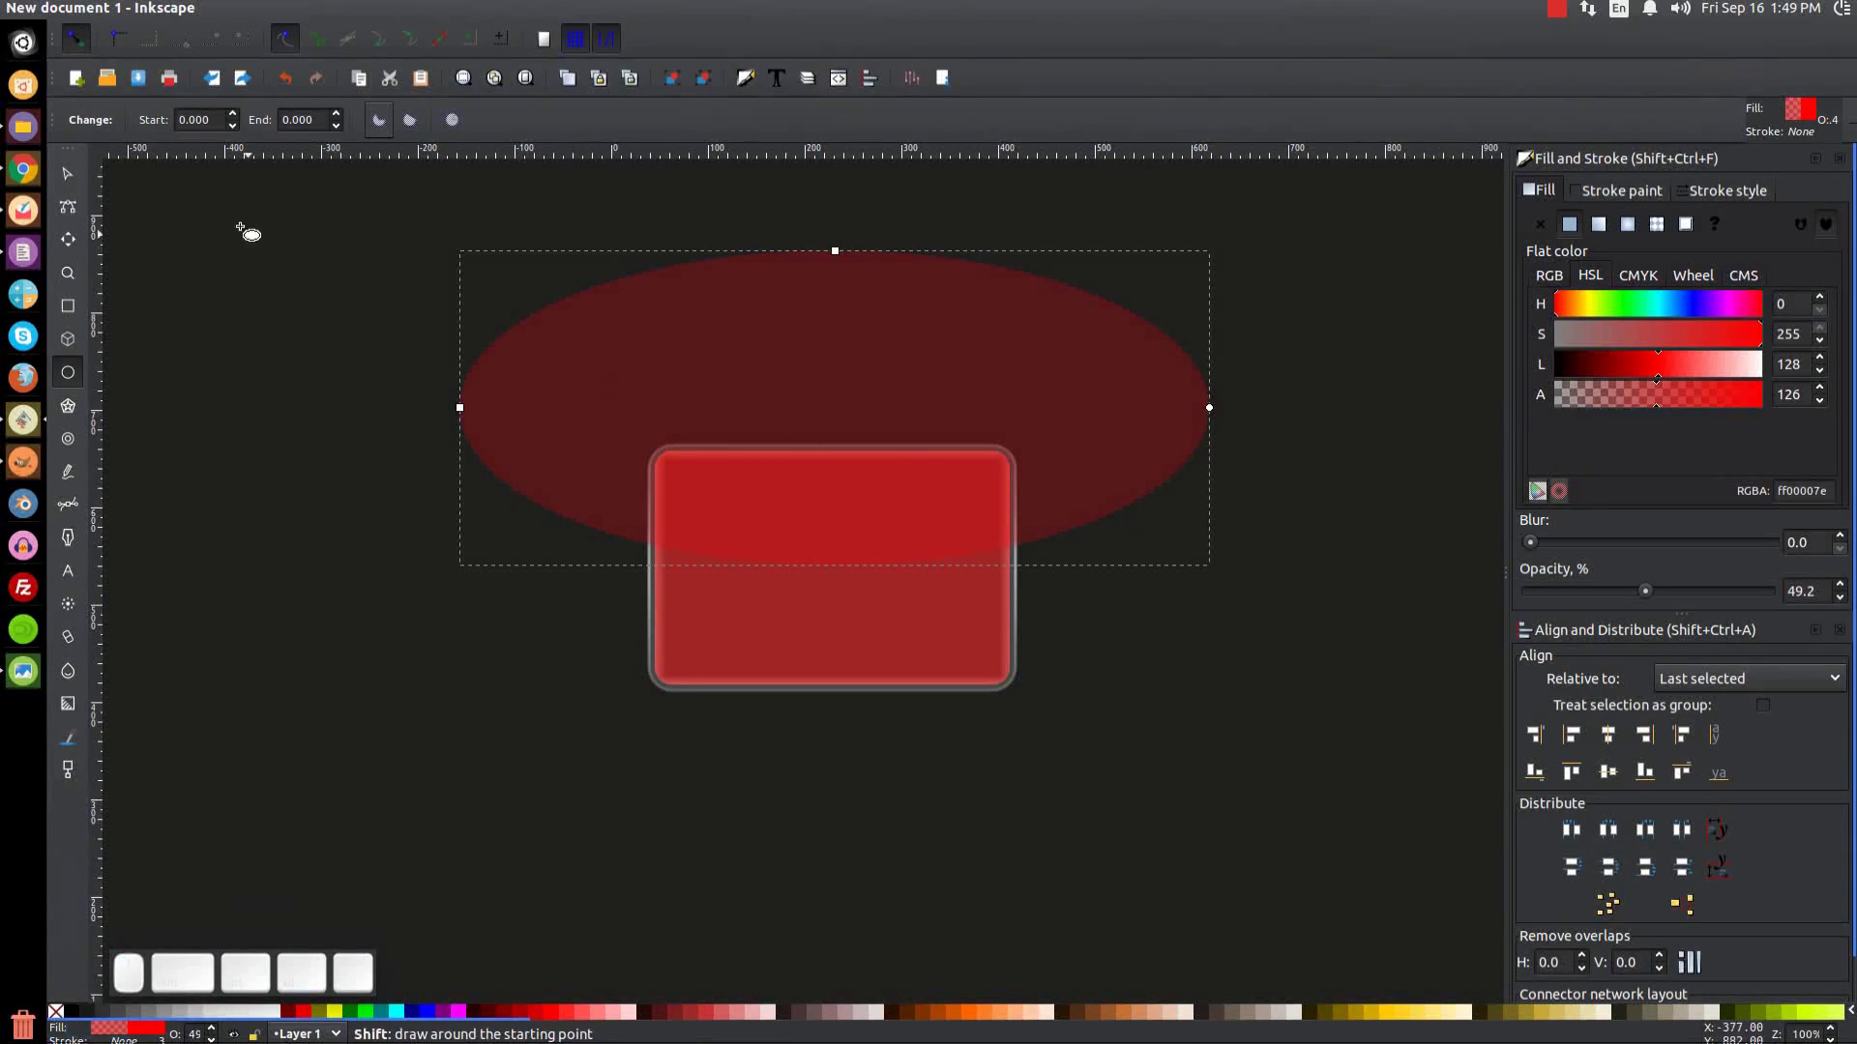
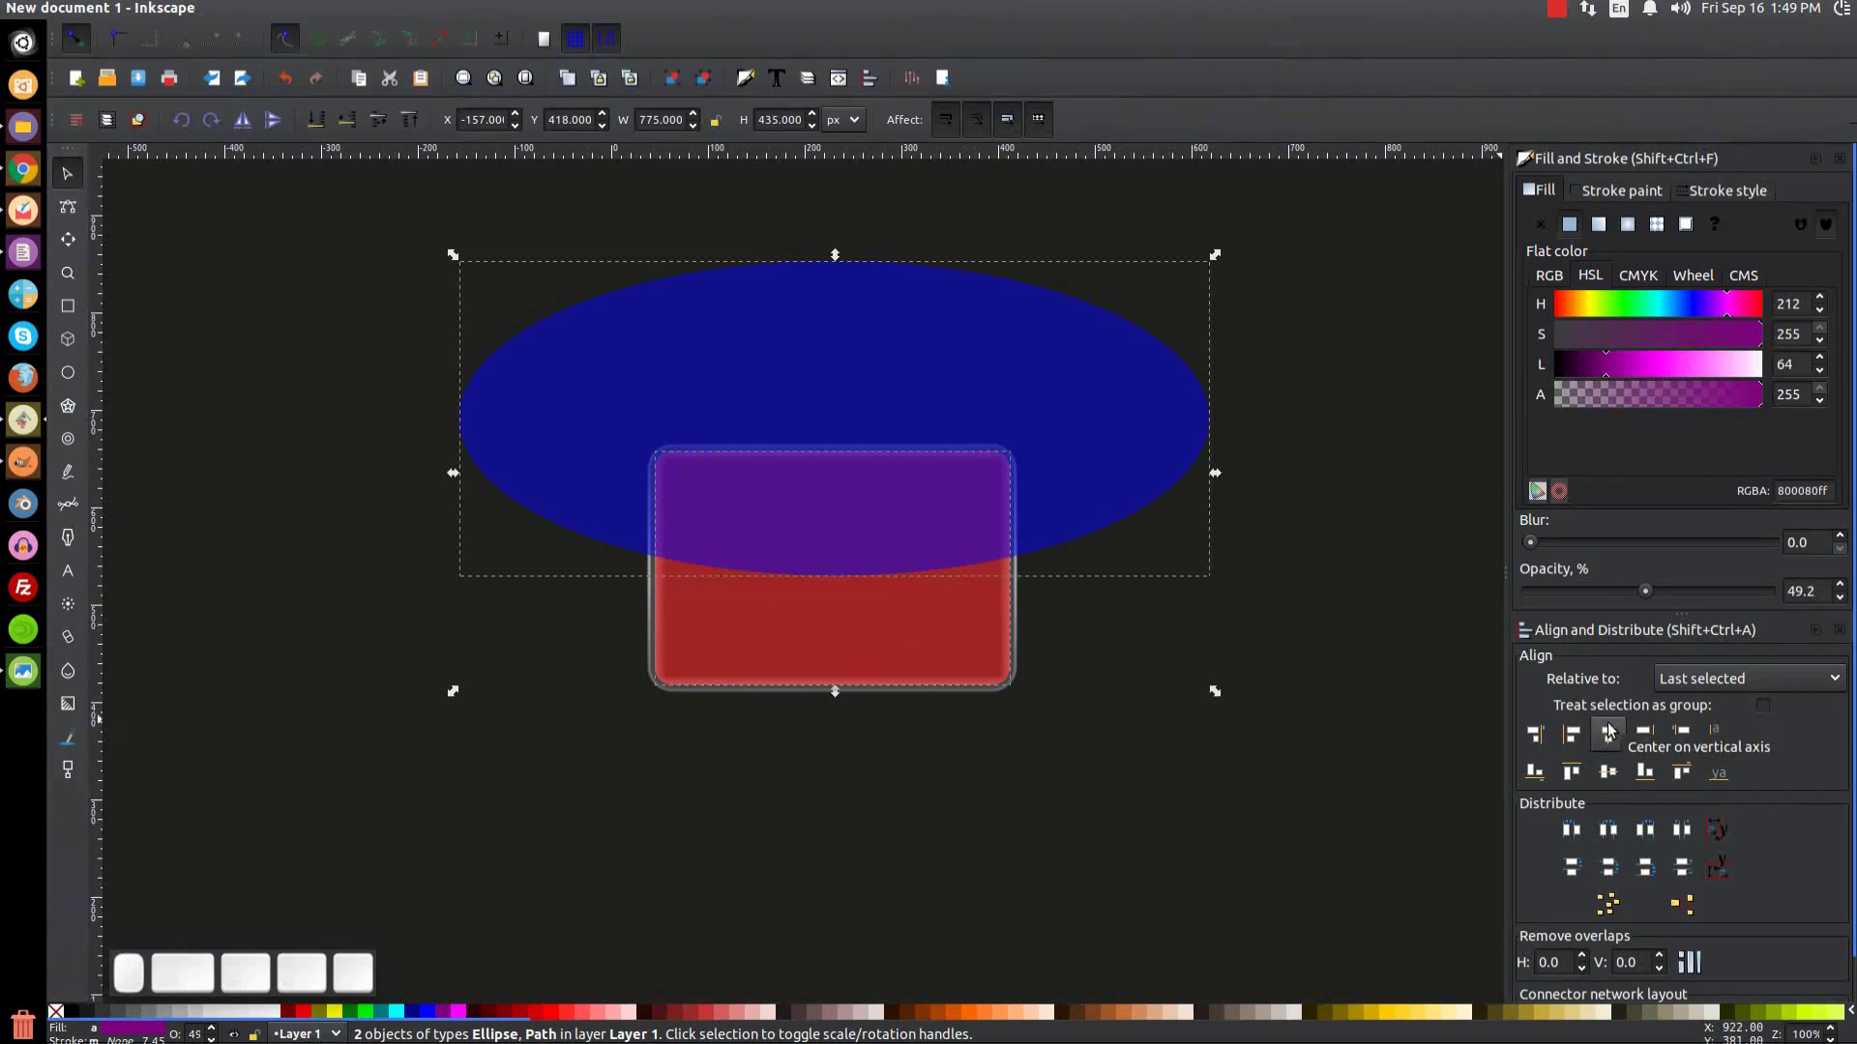
Step: Centre the ellipse over the plaque and intersect it with the copy into a highlight shape
{"action": "left_click", "coordinate": [1614, 729]}
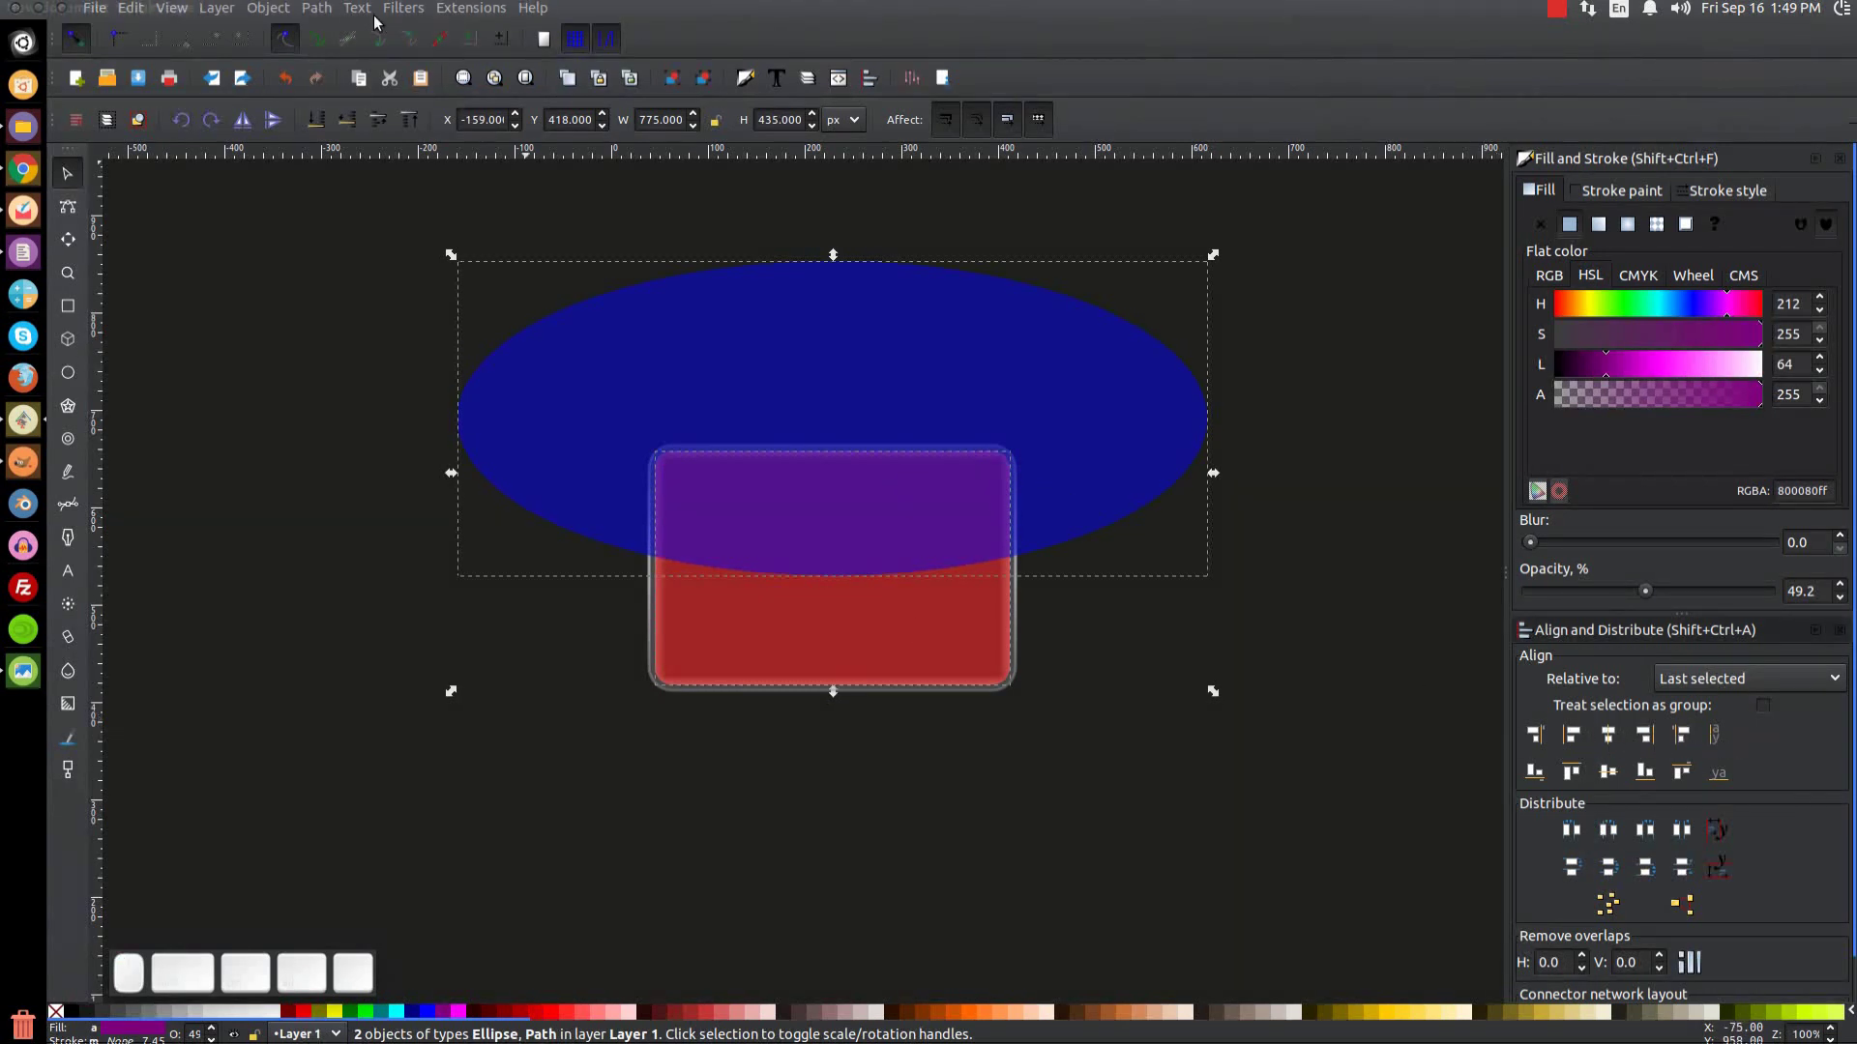
{"action": "left_click", "coordinate": [330, 14]}
{"action": "left_click", "coordinate": [371, 163]}
Step: Fill the highlight white and drop its opacity to about 5%
{"action": "left_click", "coordinate": [277, 1017]}
{"action": "left_click_drag", "start_coordinate": [1658, 590], "coordinate": [1554, 595]}
{"action": "left_click_drag", "start_coordinate": [1554, 595], "coordinate": [877, 615]}
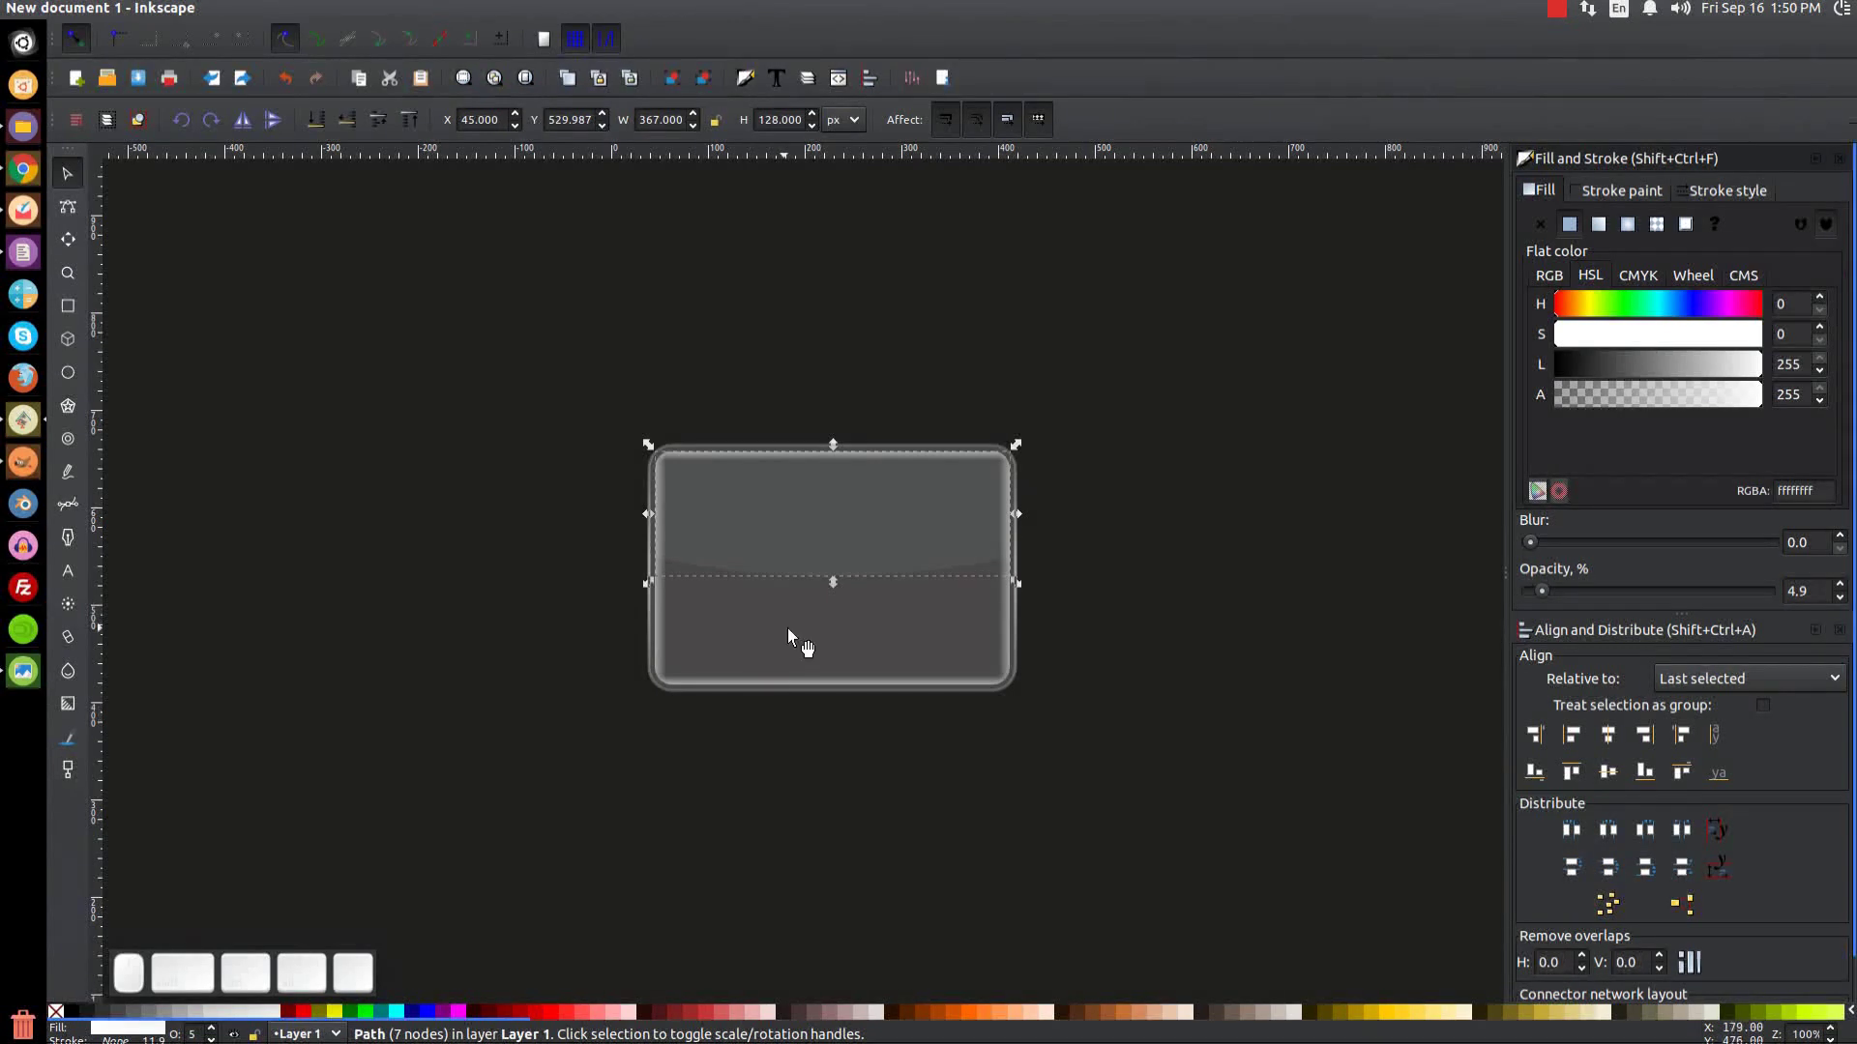
Step: Duplicate the glass plaque and fill the copy solid red at about half opacity
{"action": "left_click", "coordinate": [856, 659]}
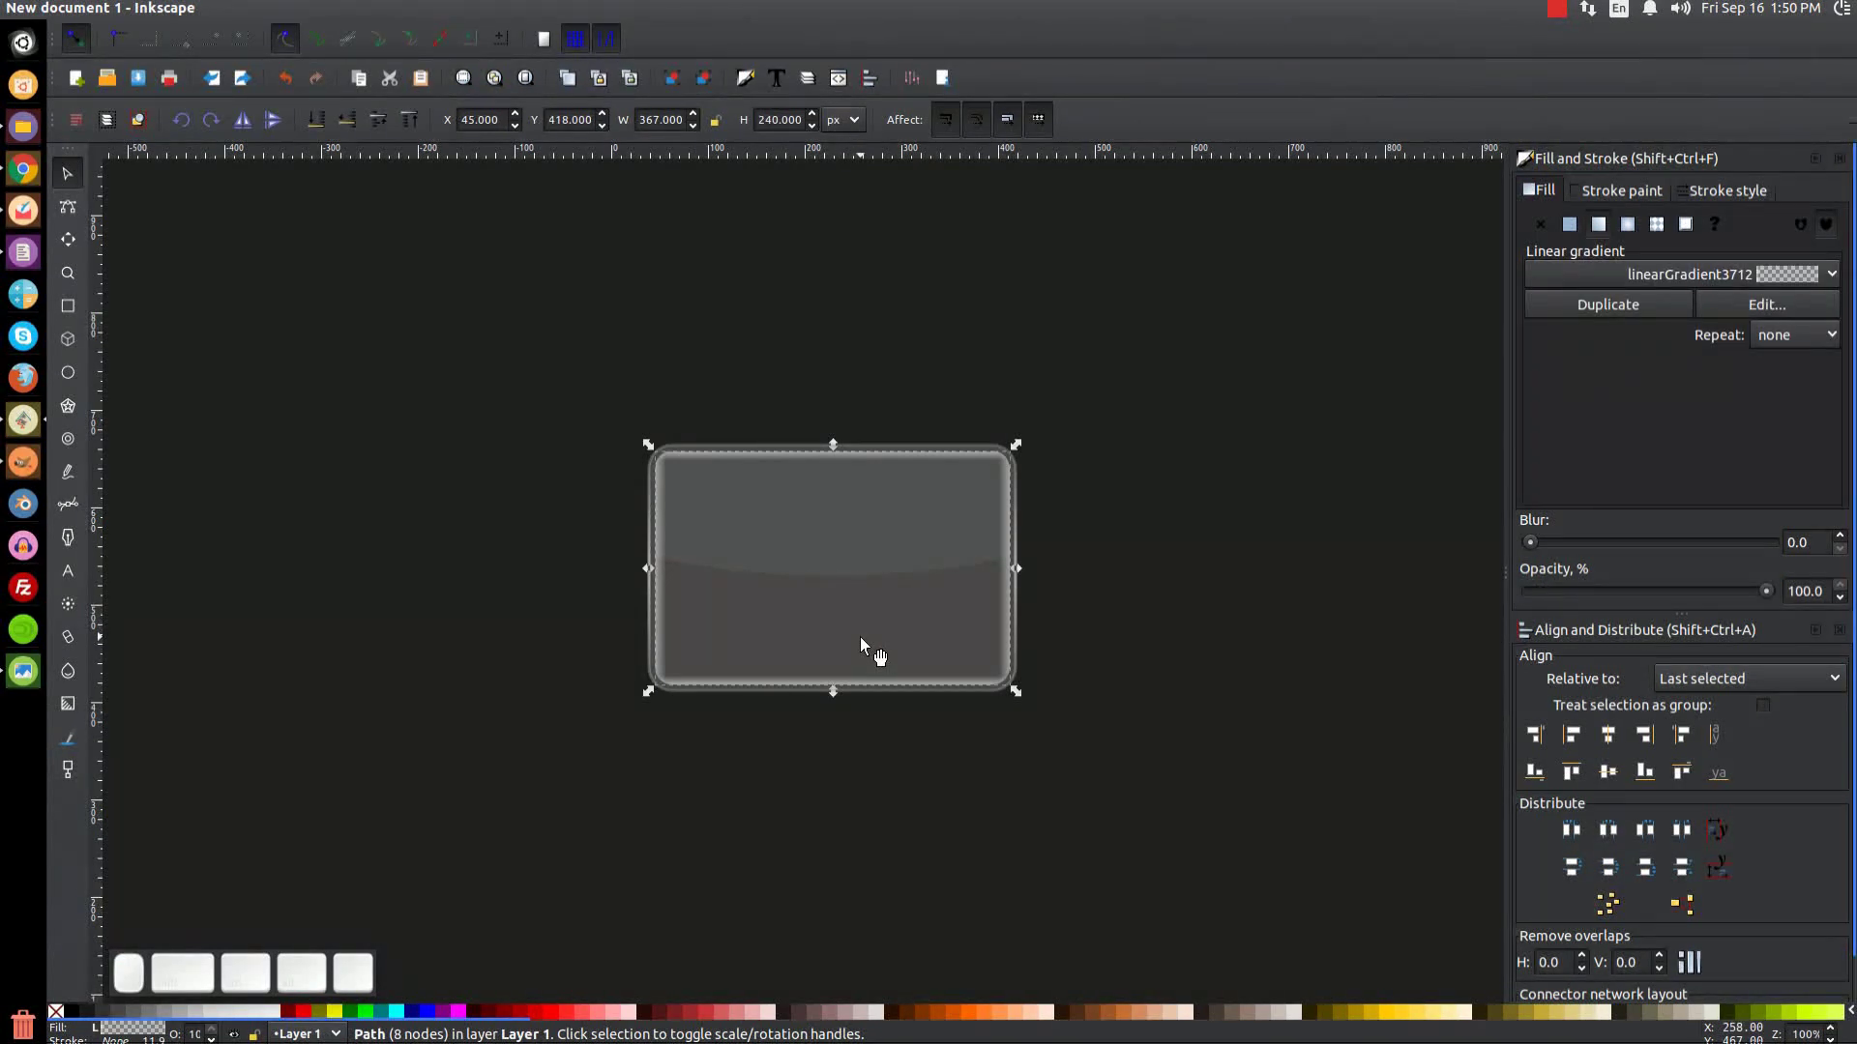
{"action": "key", "text": "ctrl+d"}
{"action": "left_click", "coordinate": [310, 1014]}
{"action": "scroll", "scroll_direction": "up", "scroll_amount": 3}
{"action": "left_click_drag", "start_coordinate": [1682, 600], "coordinate": [1318, 620]}
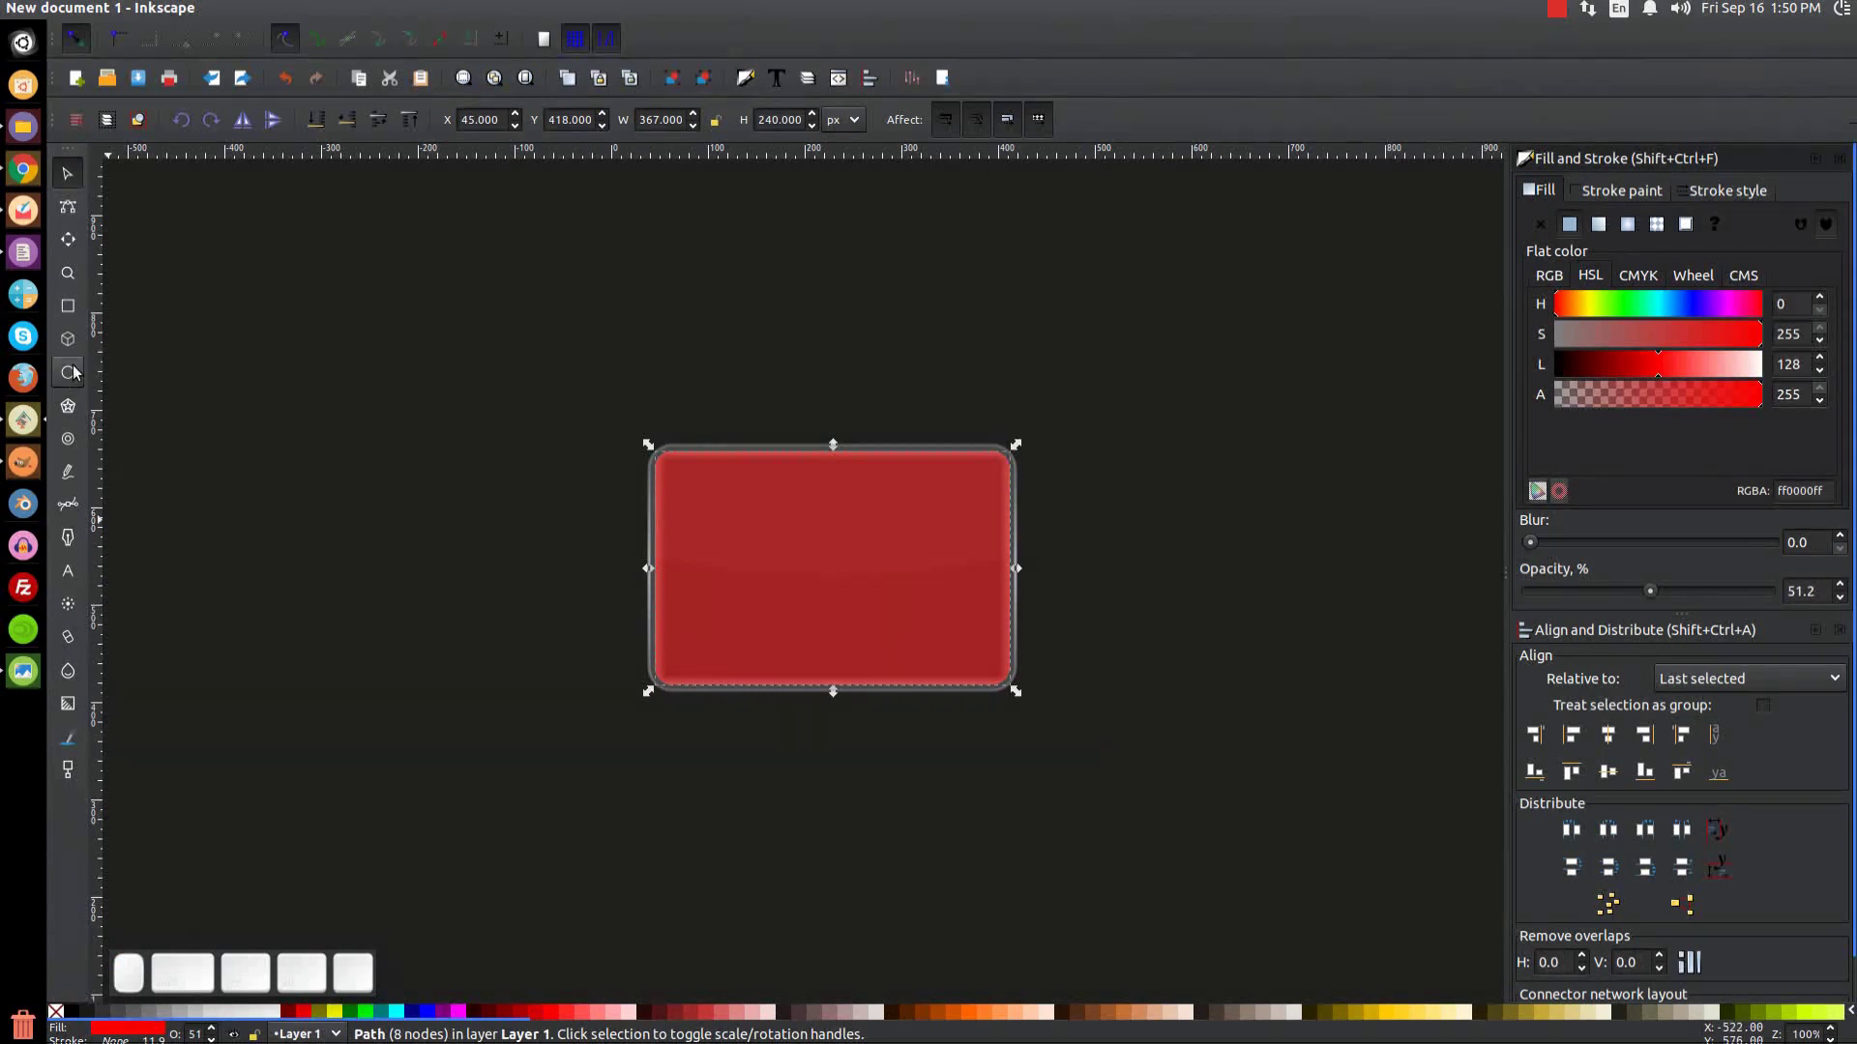
Step: Draw a large blue ellipse and position it over the red shape's top-left area
{"action": "left_click", "coordinate": [77, 380]}
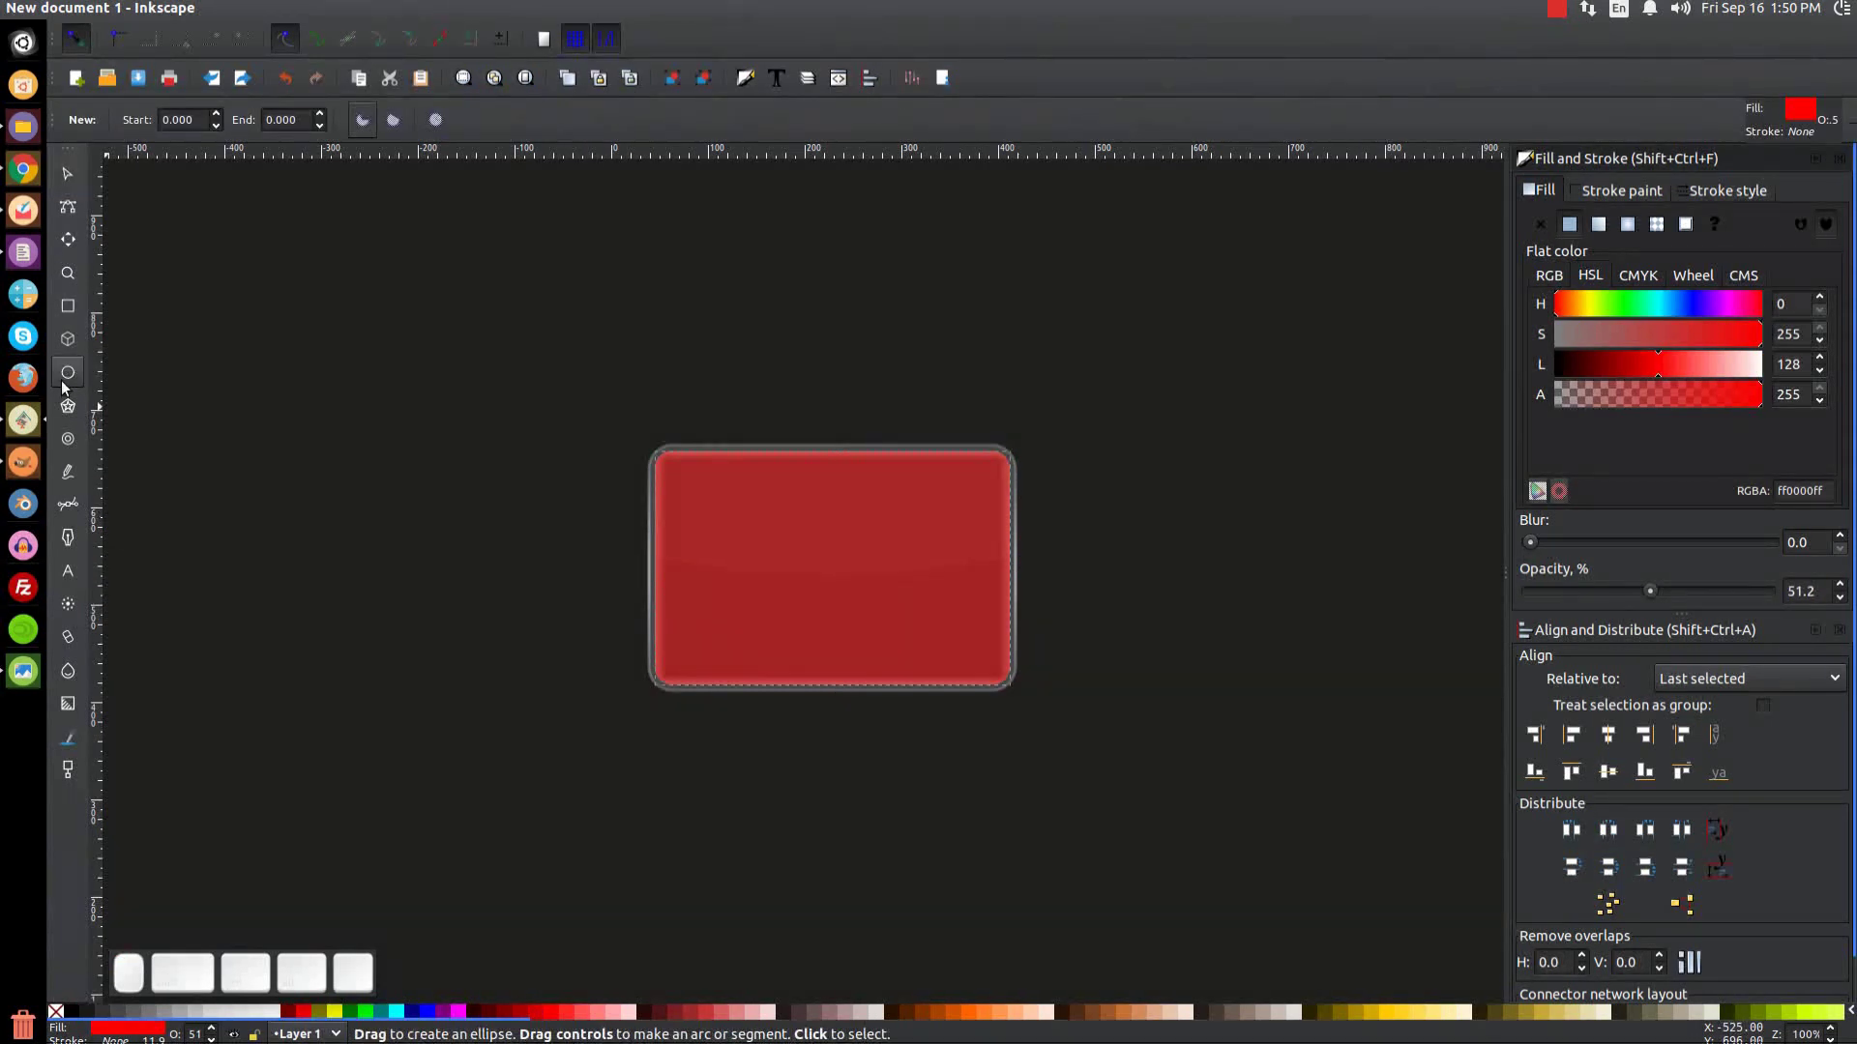
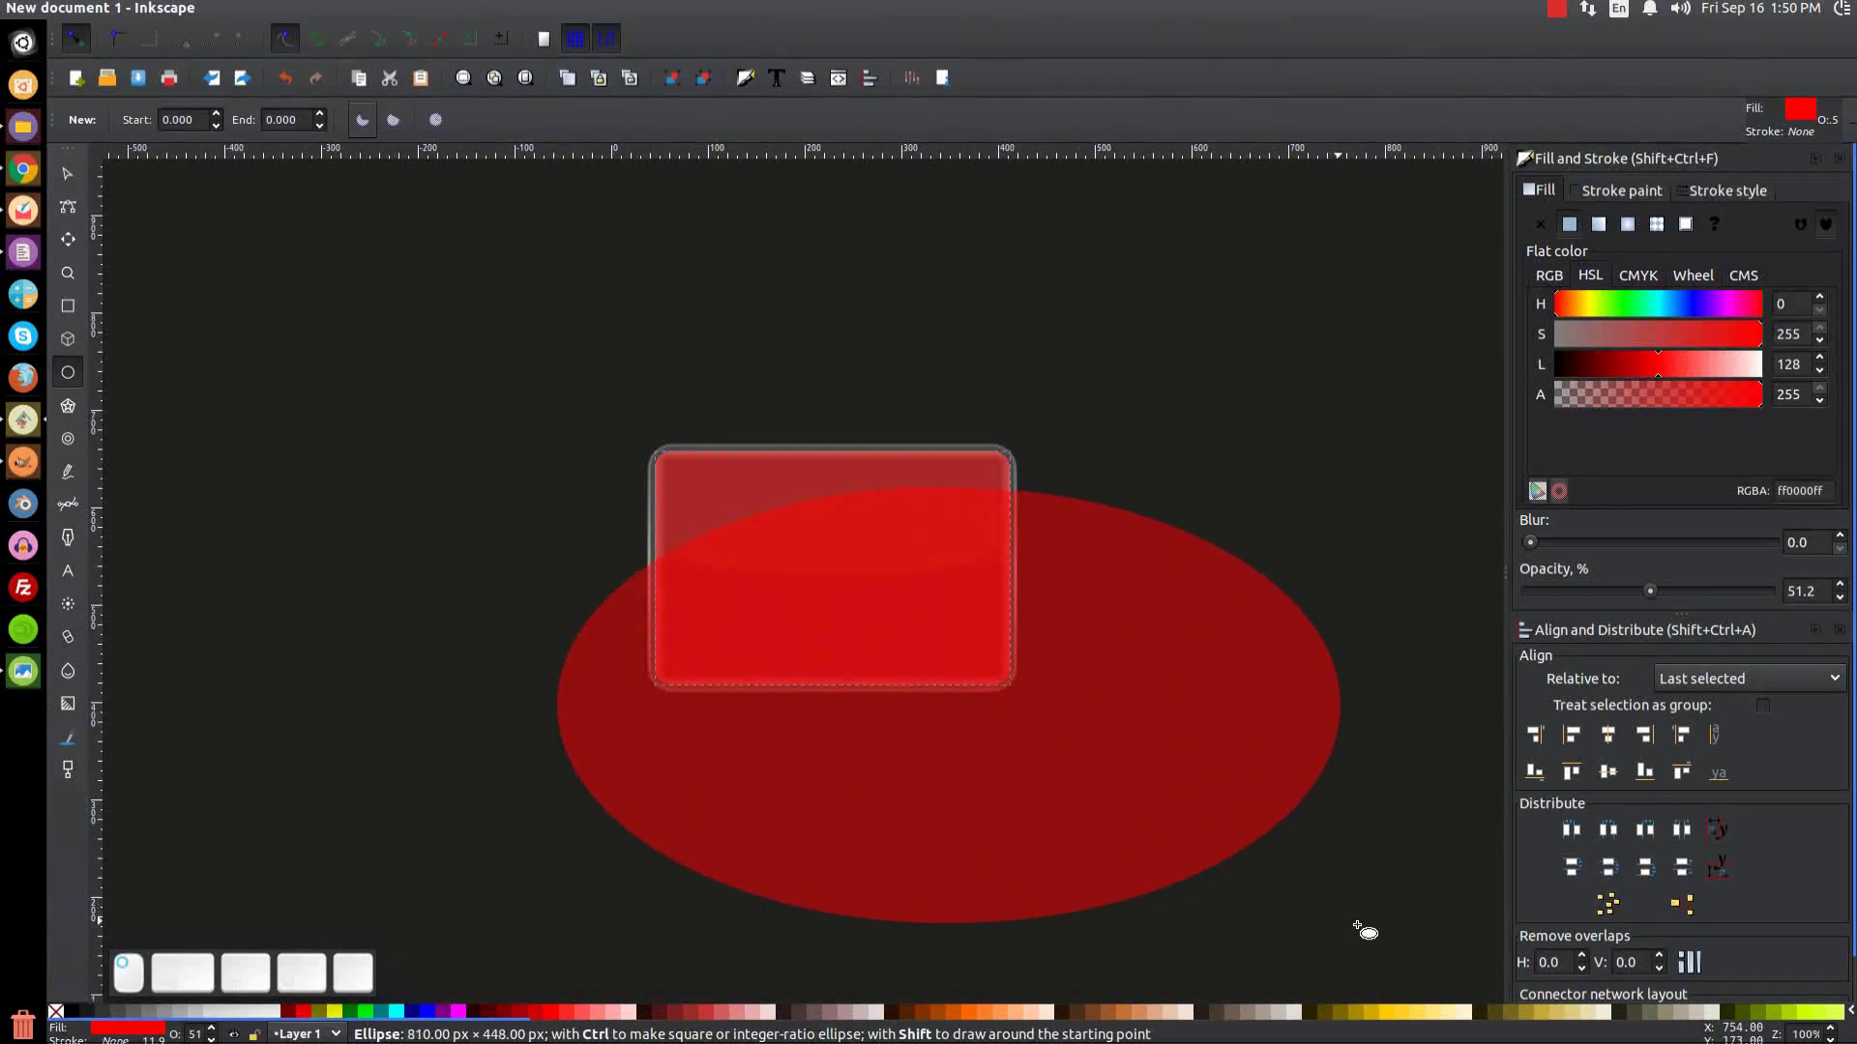
{"action": "left_click", "coordinate": [429, 1021]}
{"action": "left_click", "coordinate": [79, 182]}
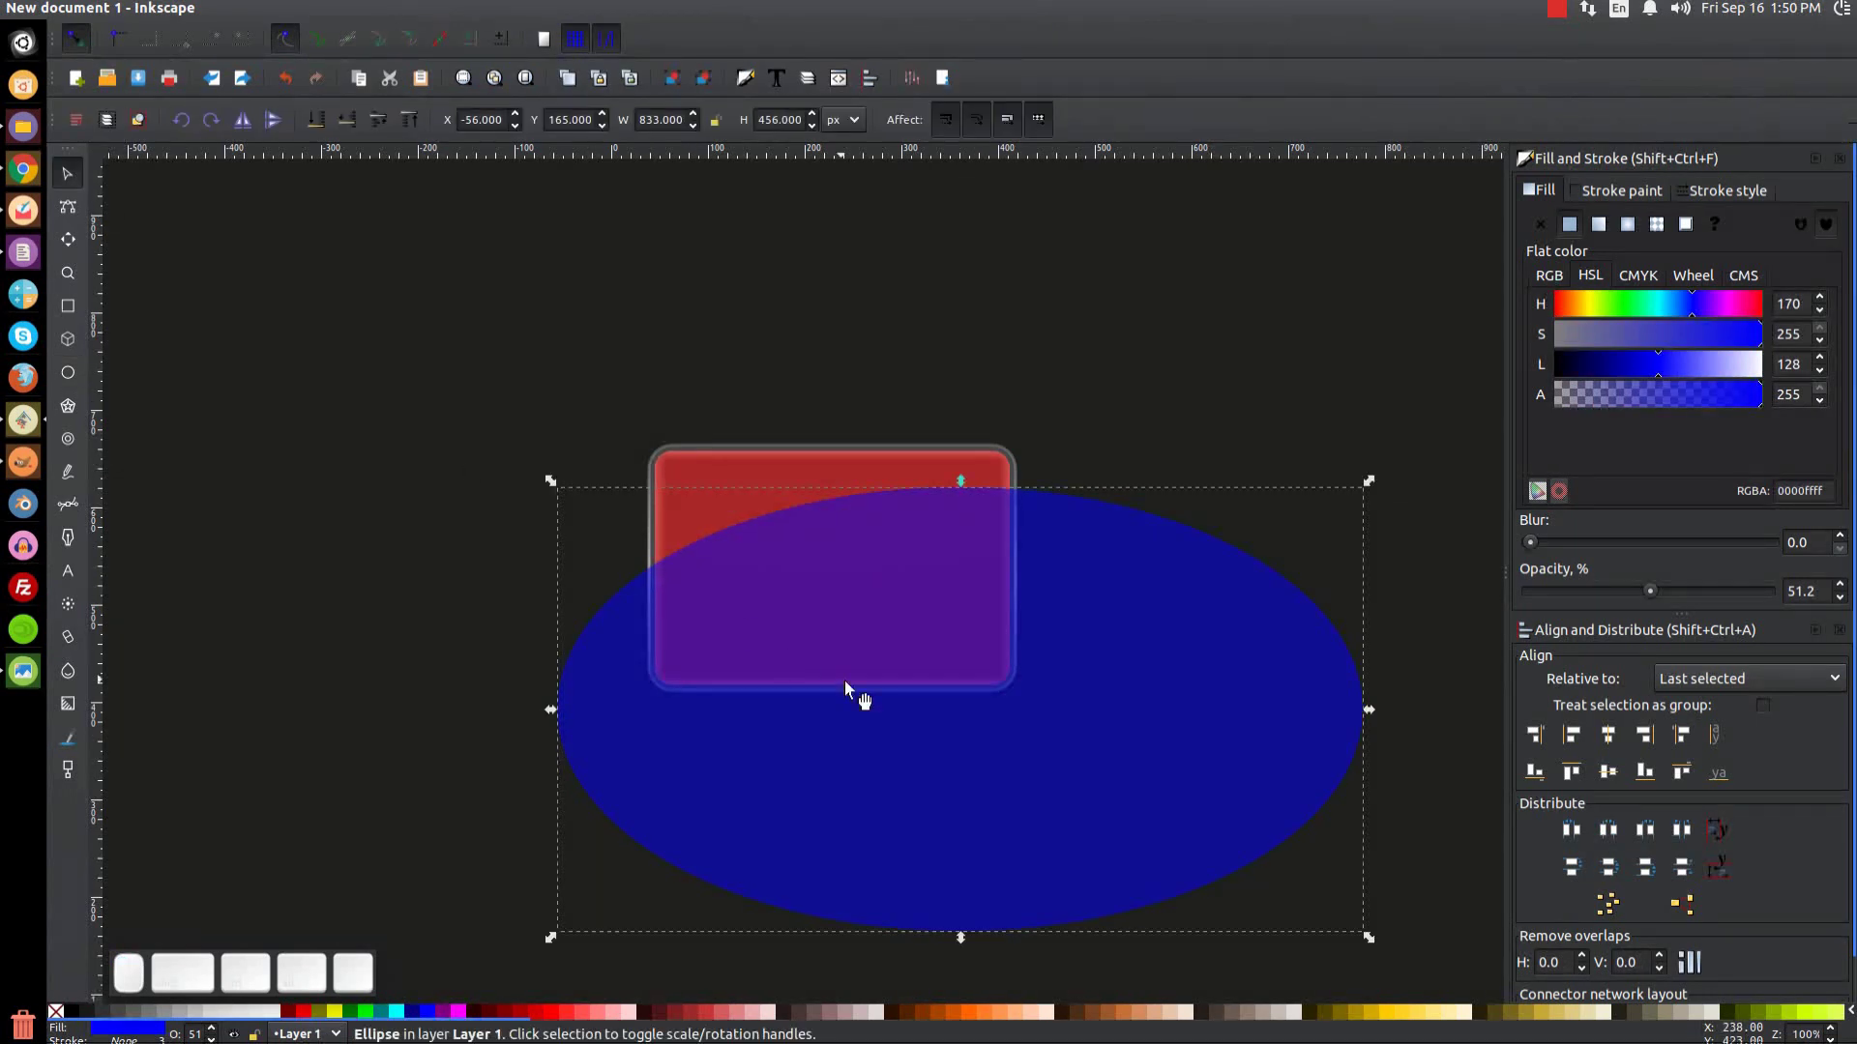
{"action": "left_click_drag", "start_coordinate": [1029, 742], "coordinate": [799, 557]}
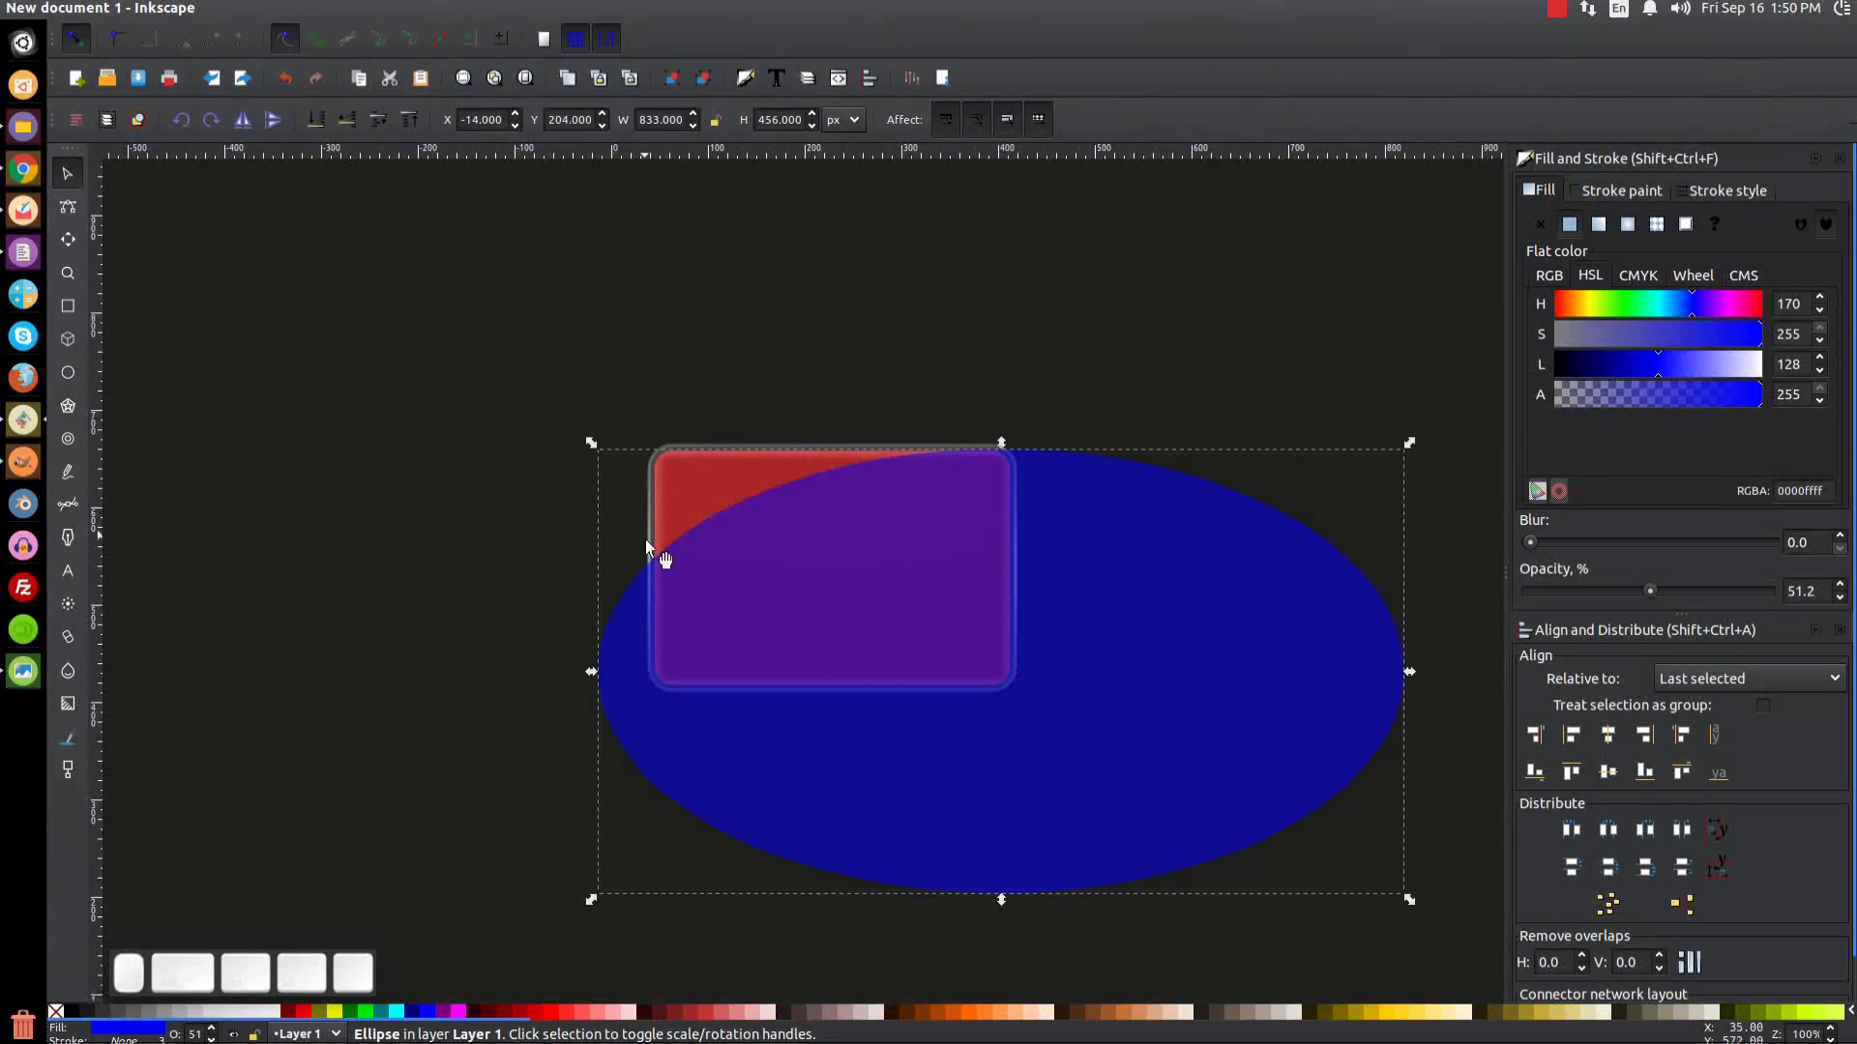
{"action": "left_click_drag", "start_coordinate": [914, 595], "coordinate": [988, 495]}
{"action": "left_click_drag", "start_coordinate": [1005, 476], "coordinate": [1009, 469]}
{"action": "left_click_drag", "start_coordinate": [1085, 575], "coordinate": [575, 647]}
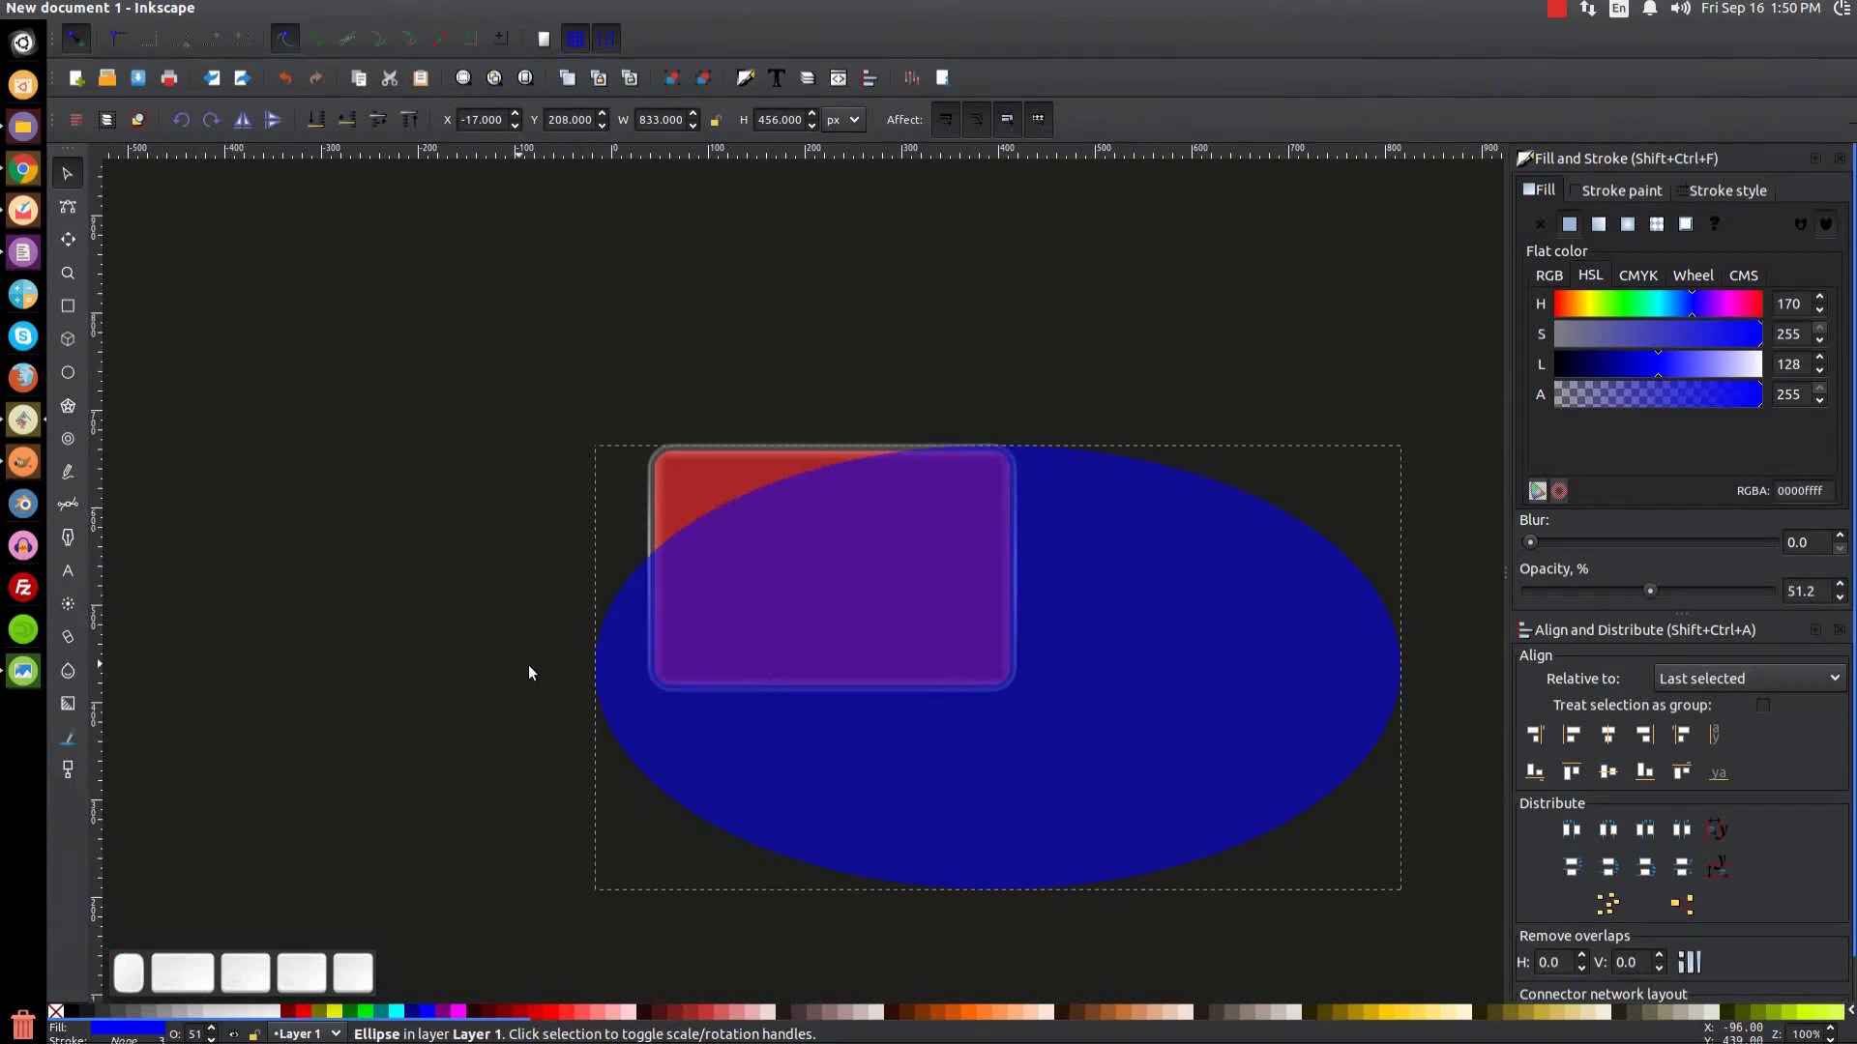
{"action": "left_click_drag", "start_coordinate": [853, 651], "coordinate": [513, 705]}
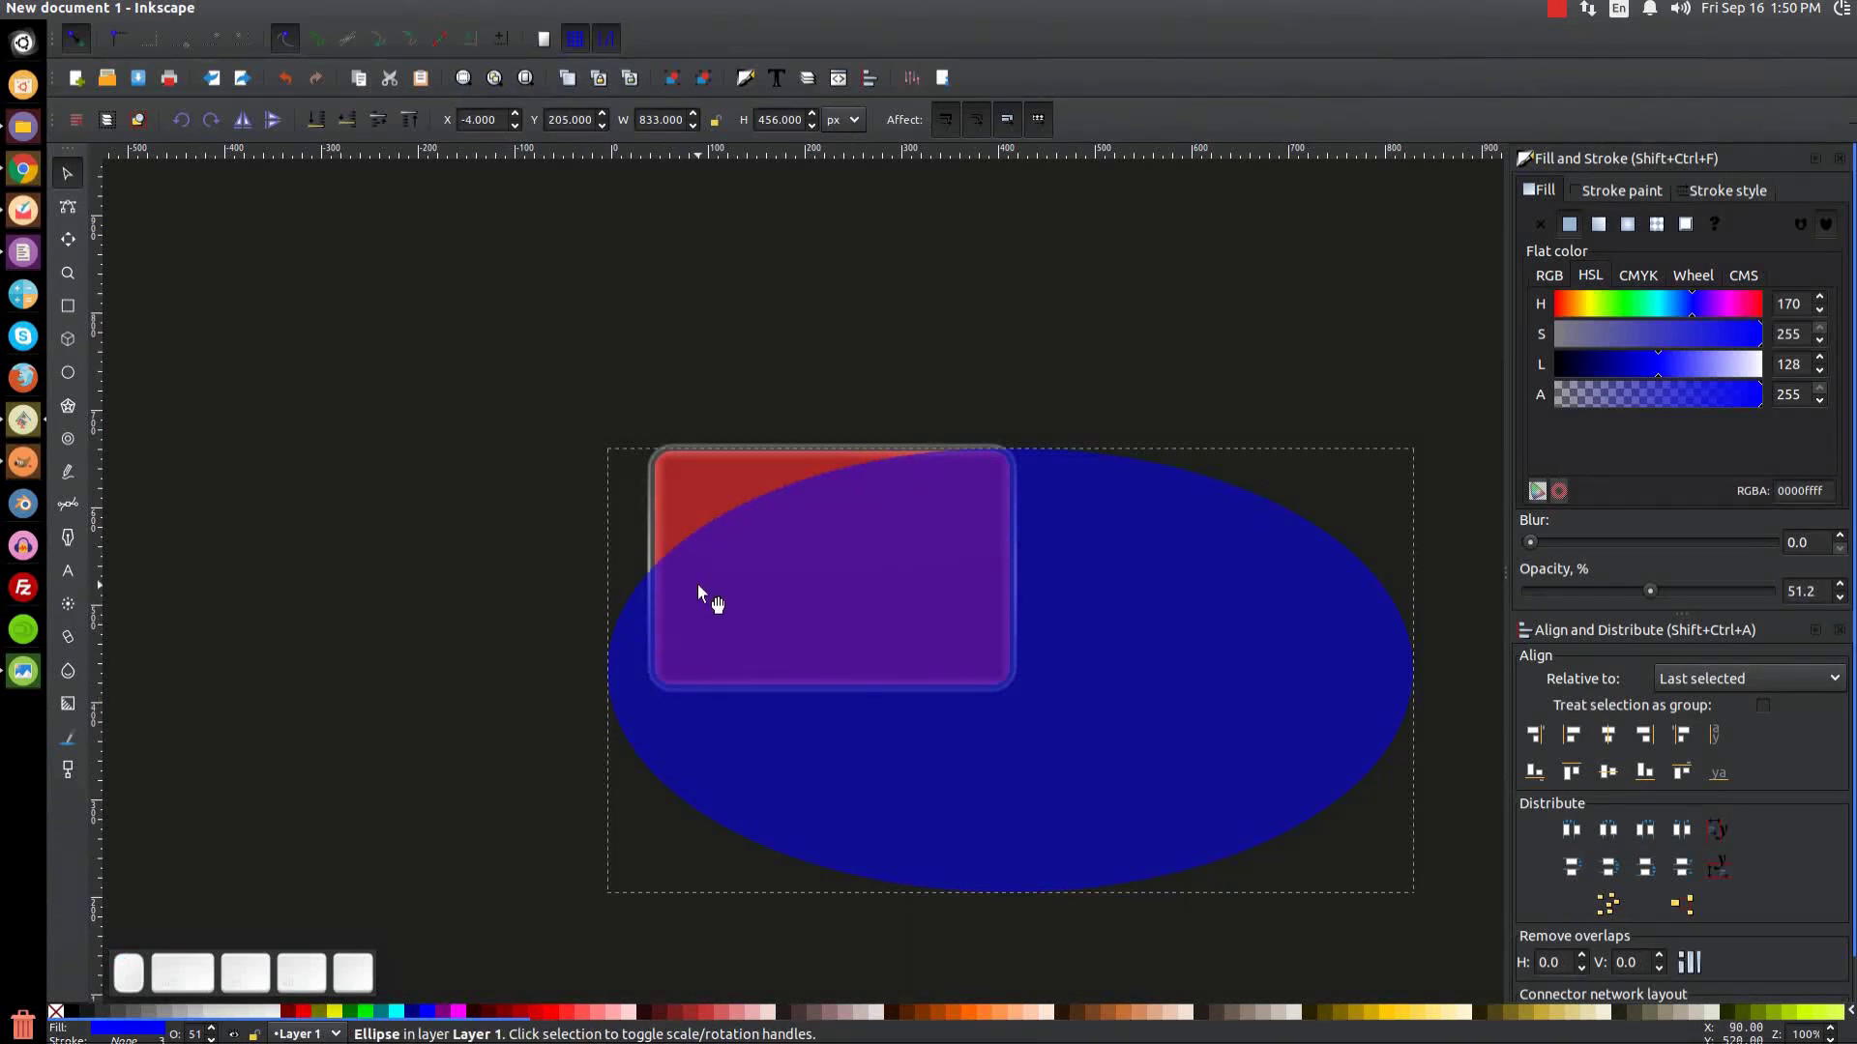
Step: Intersect the ellipse with the red shape (Path > Intersection), leaving a curved red sliver
{"action": "left_click", "coordinate": [711, 507]}
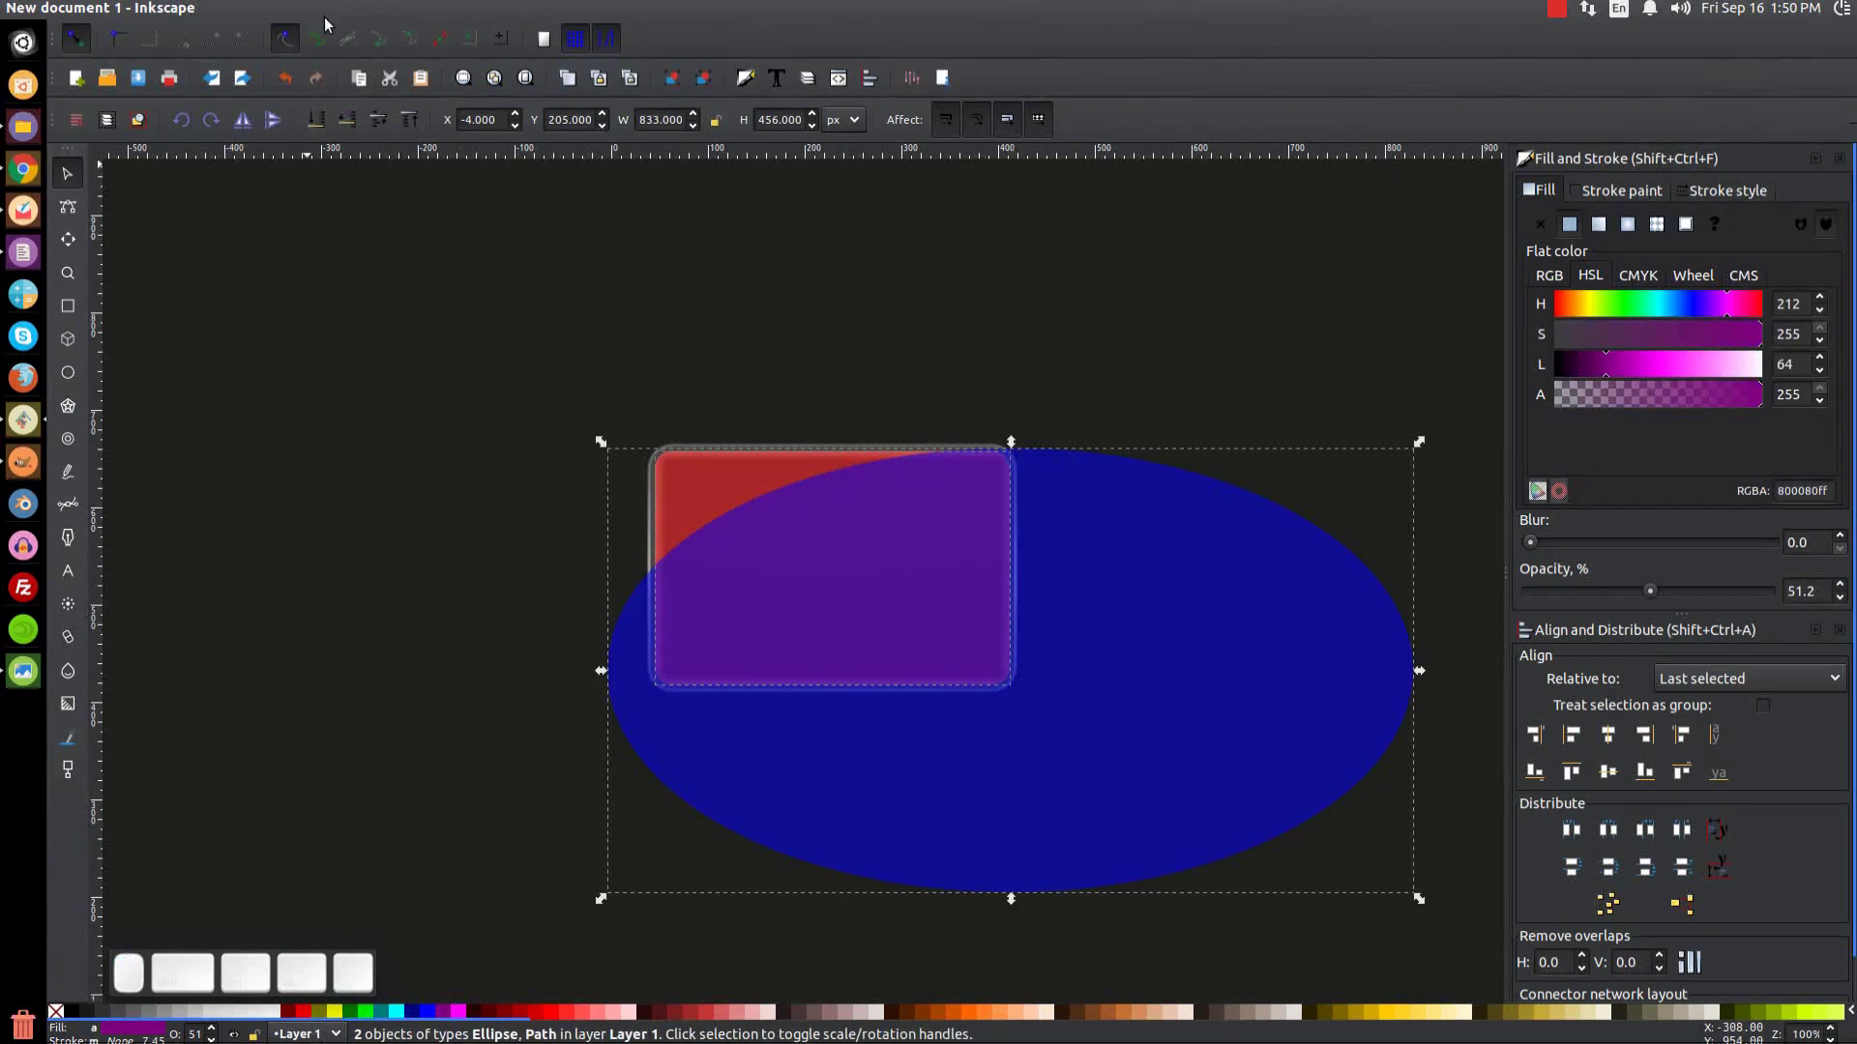
{"action": "left_click", "coordinate": [316, 6]}
{"action": "left_click", "coordinate": [347, 133]}
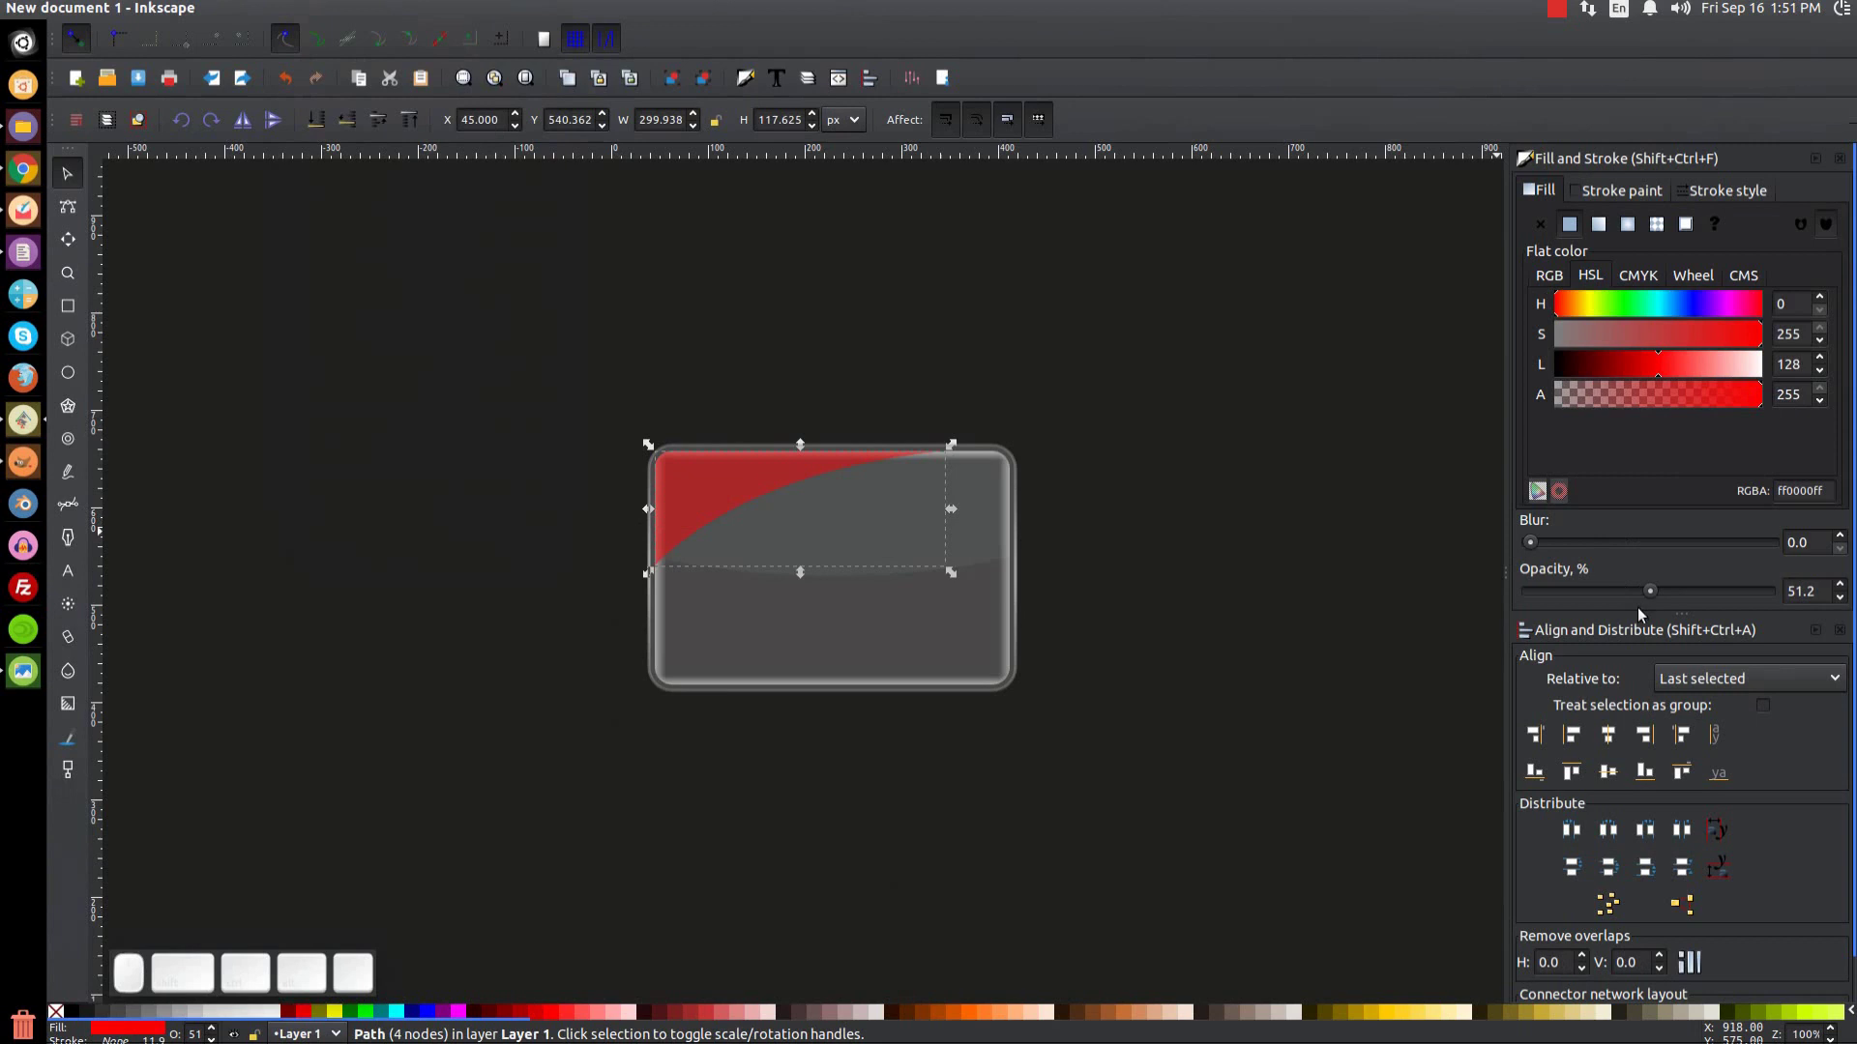
Step: Fill the curved sliver white with a linear white-to-transparent gradient as a faint highlight
{"action": "left_click", "coordinate": [1652, 598]}
{"action": "left_click", "coordinate": [275, 1019]}
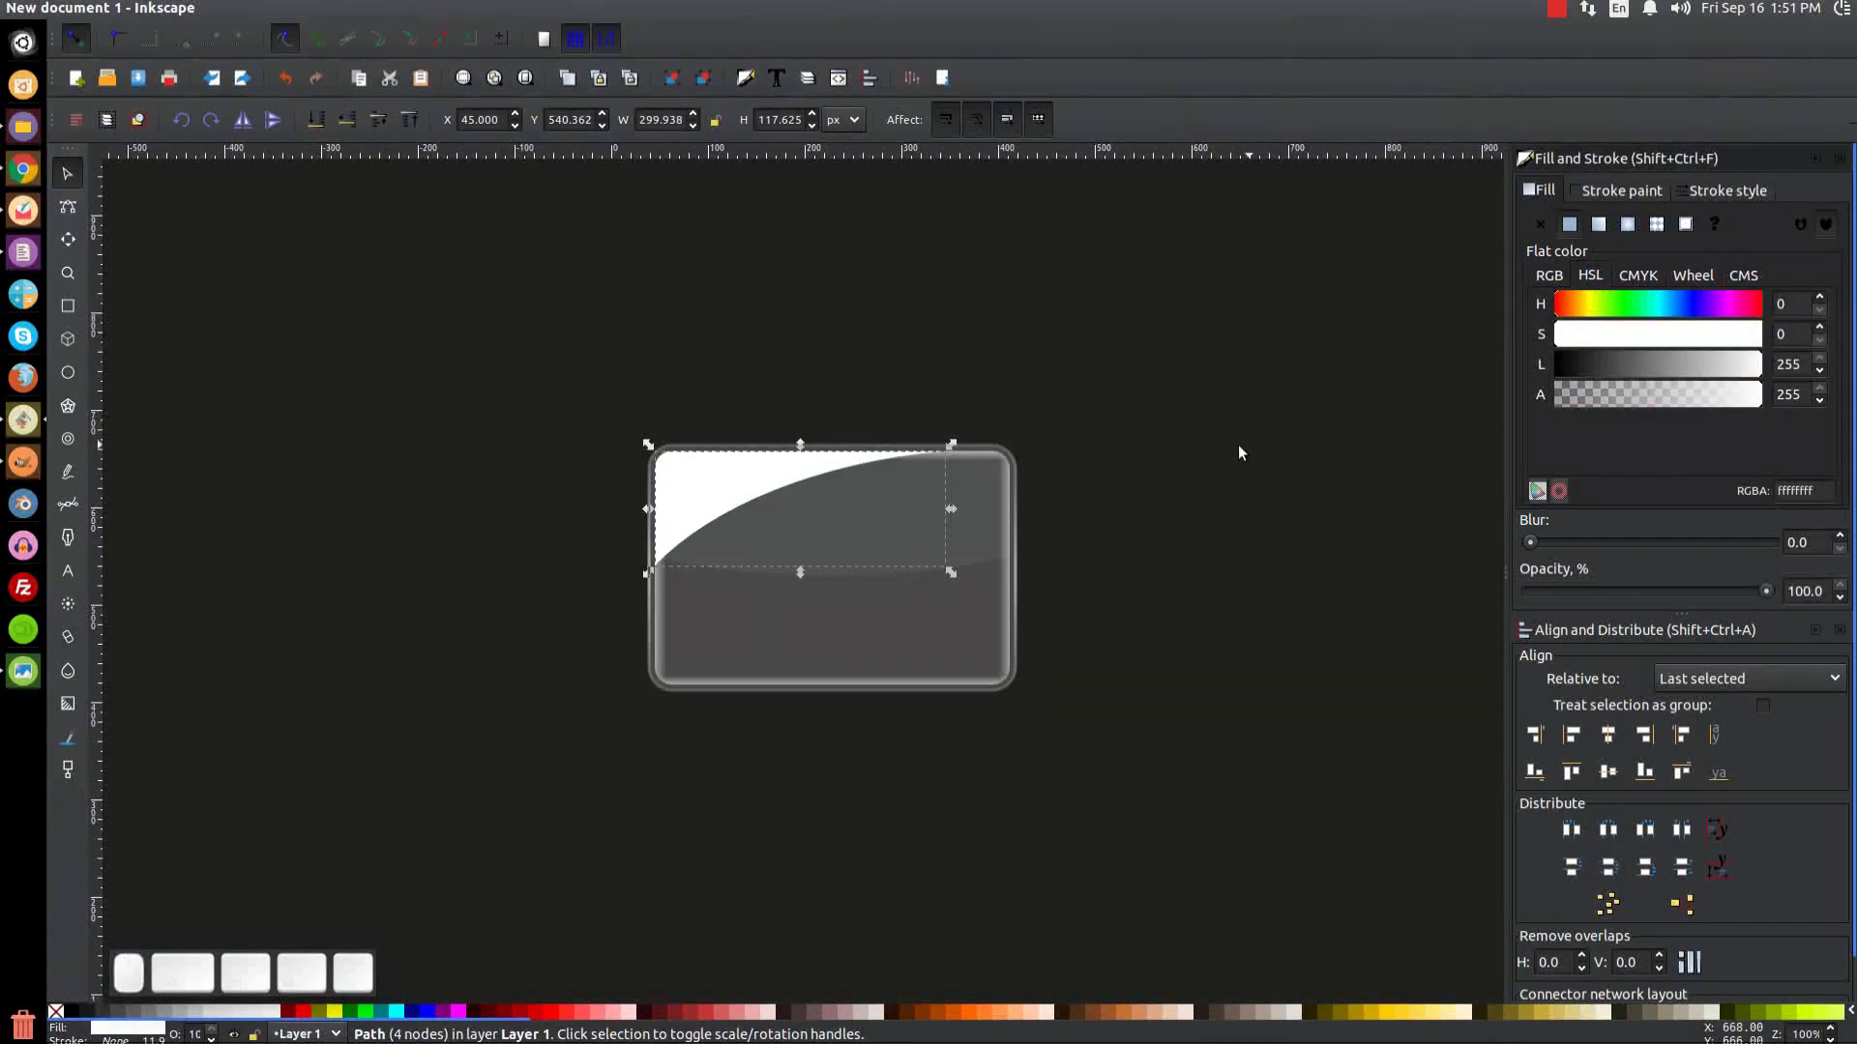
{"action": "left_click", "coordinate": [1606, 229]}
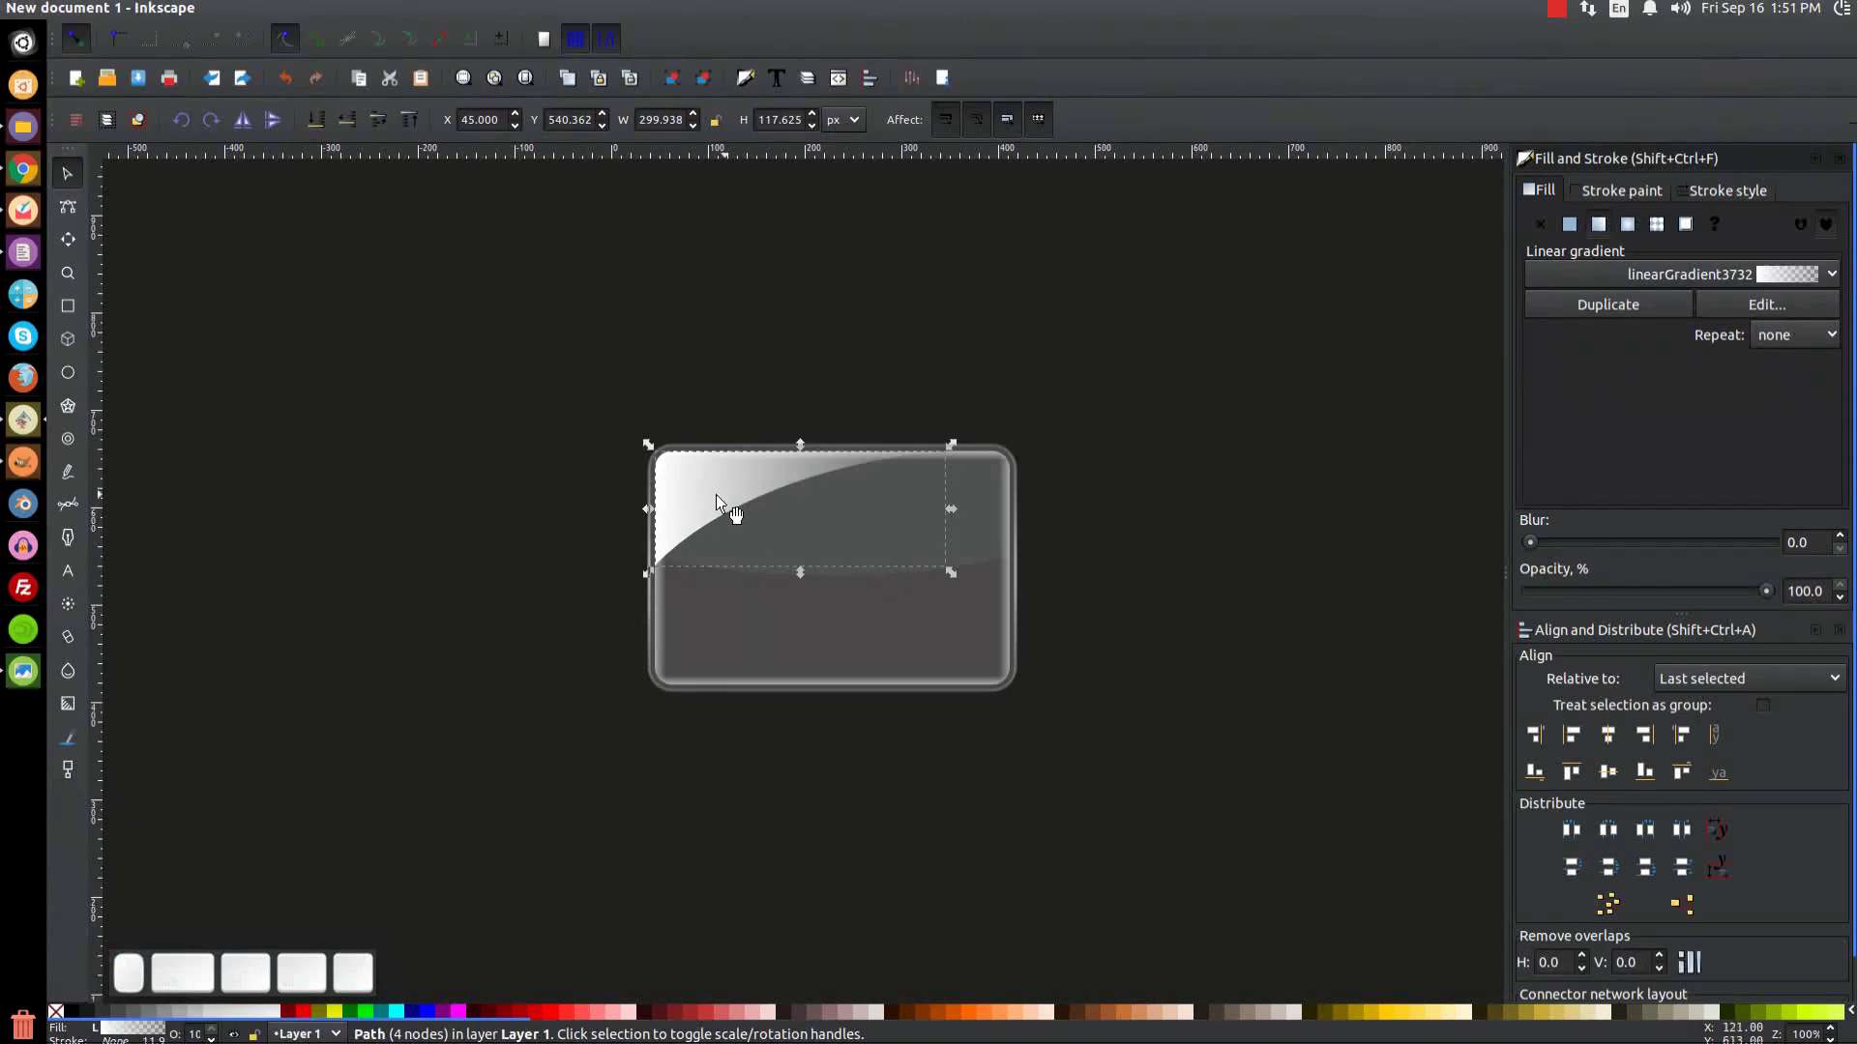
{"action": "key", "text": "g"}
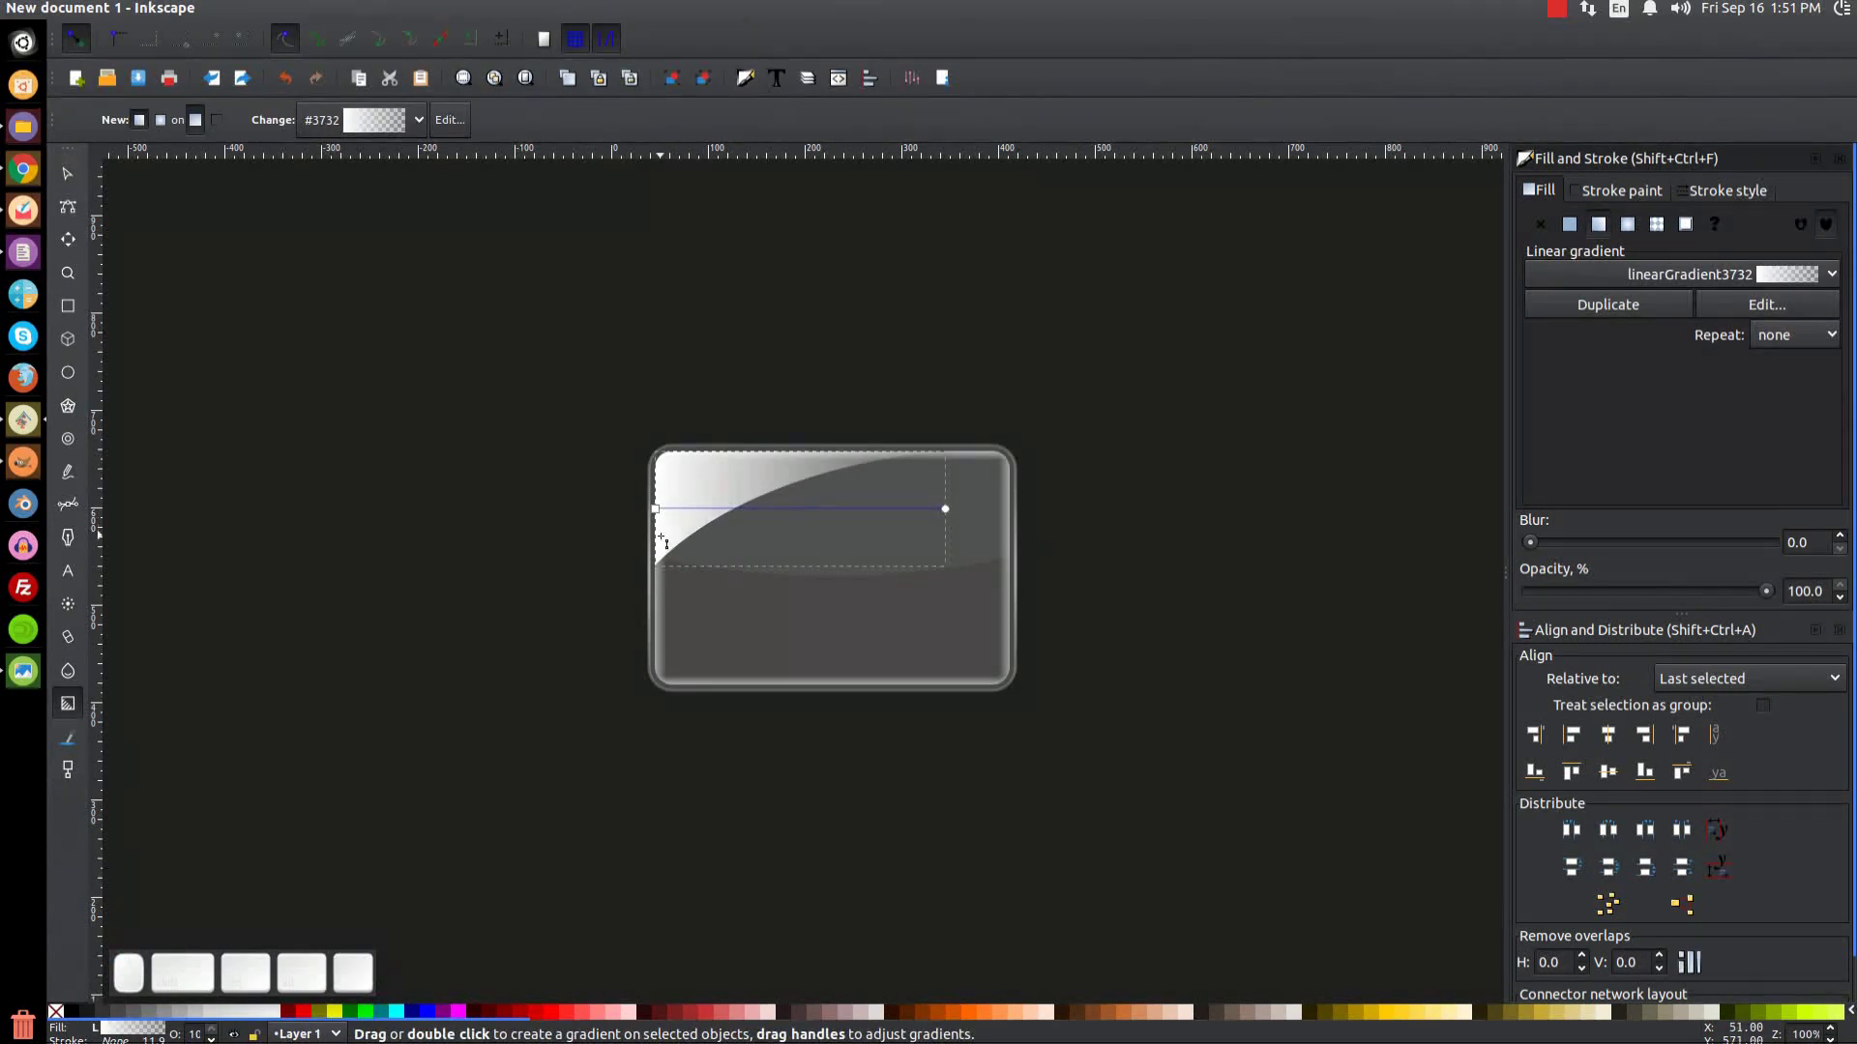
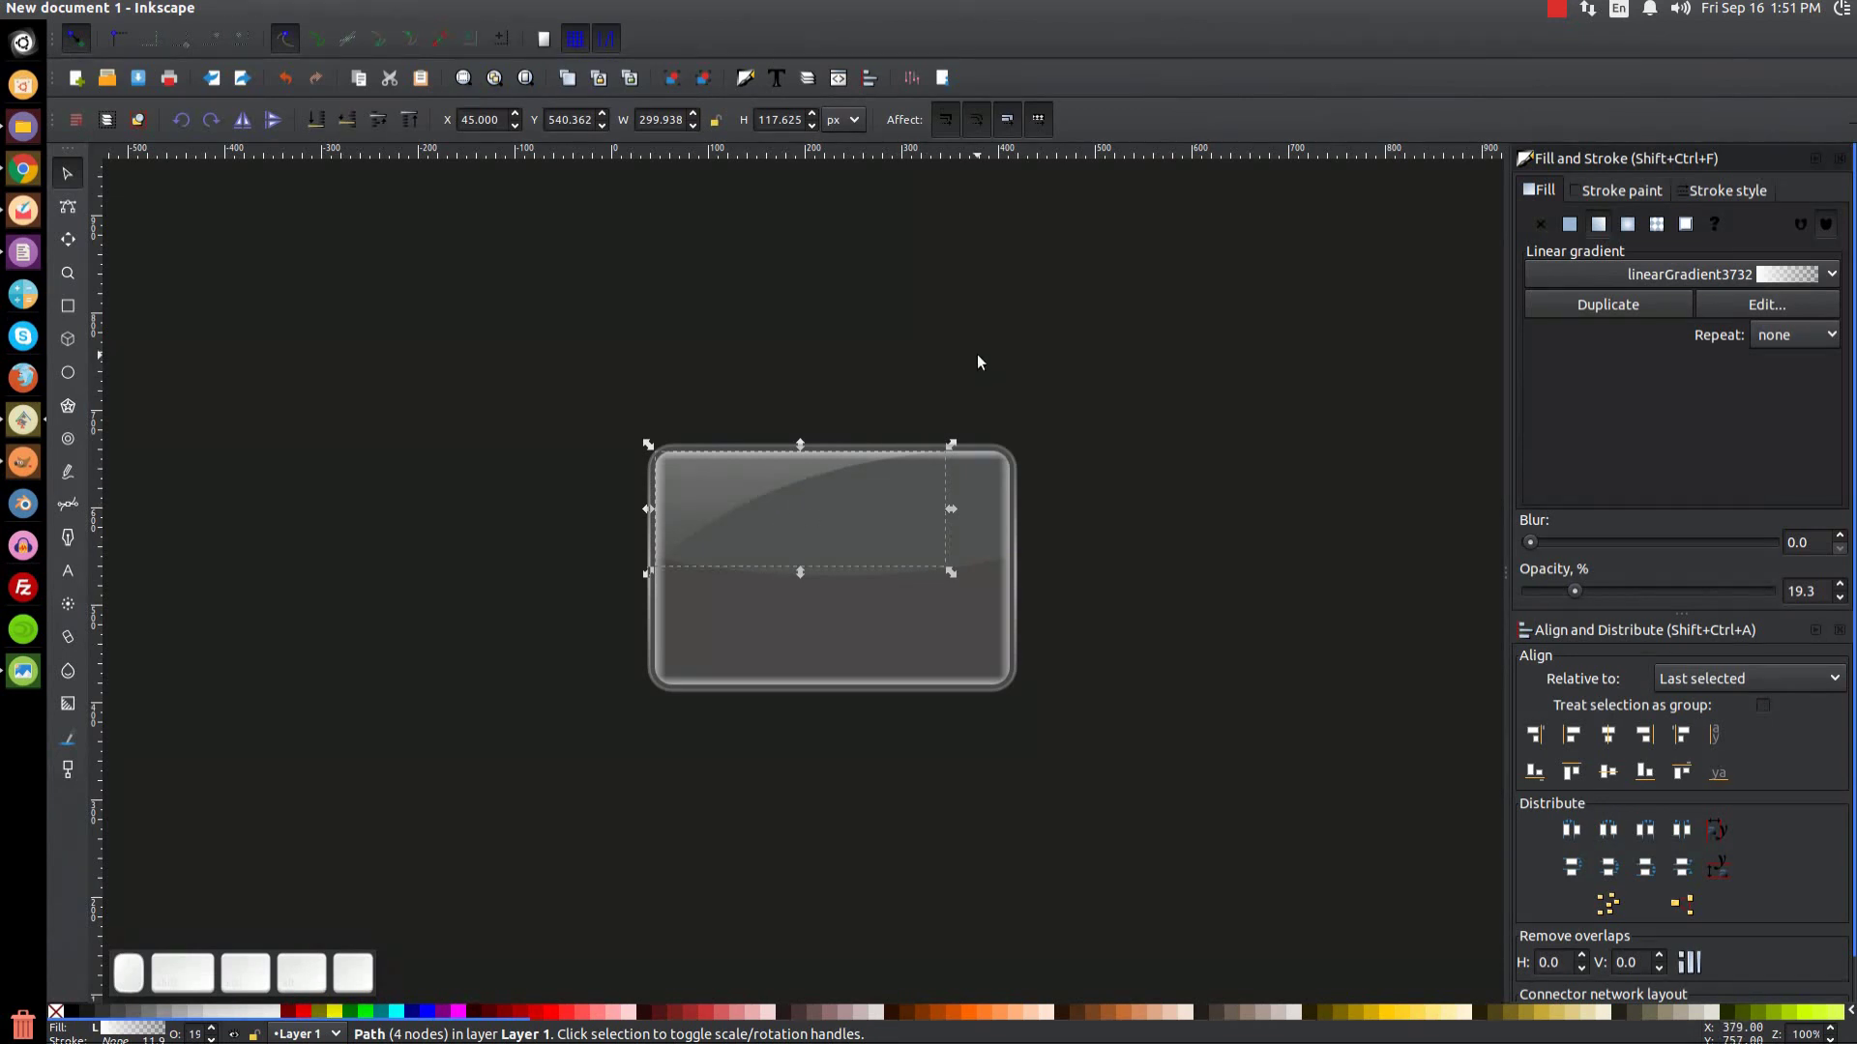
Step: Duplicate the highlight and align the flipped copy to the plaque's bottom-right
{"action": "key", "text": "ctrl+d"}
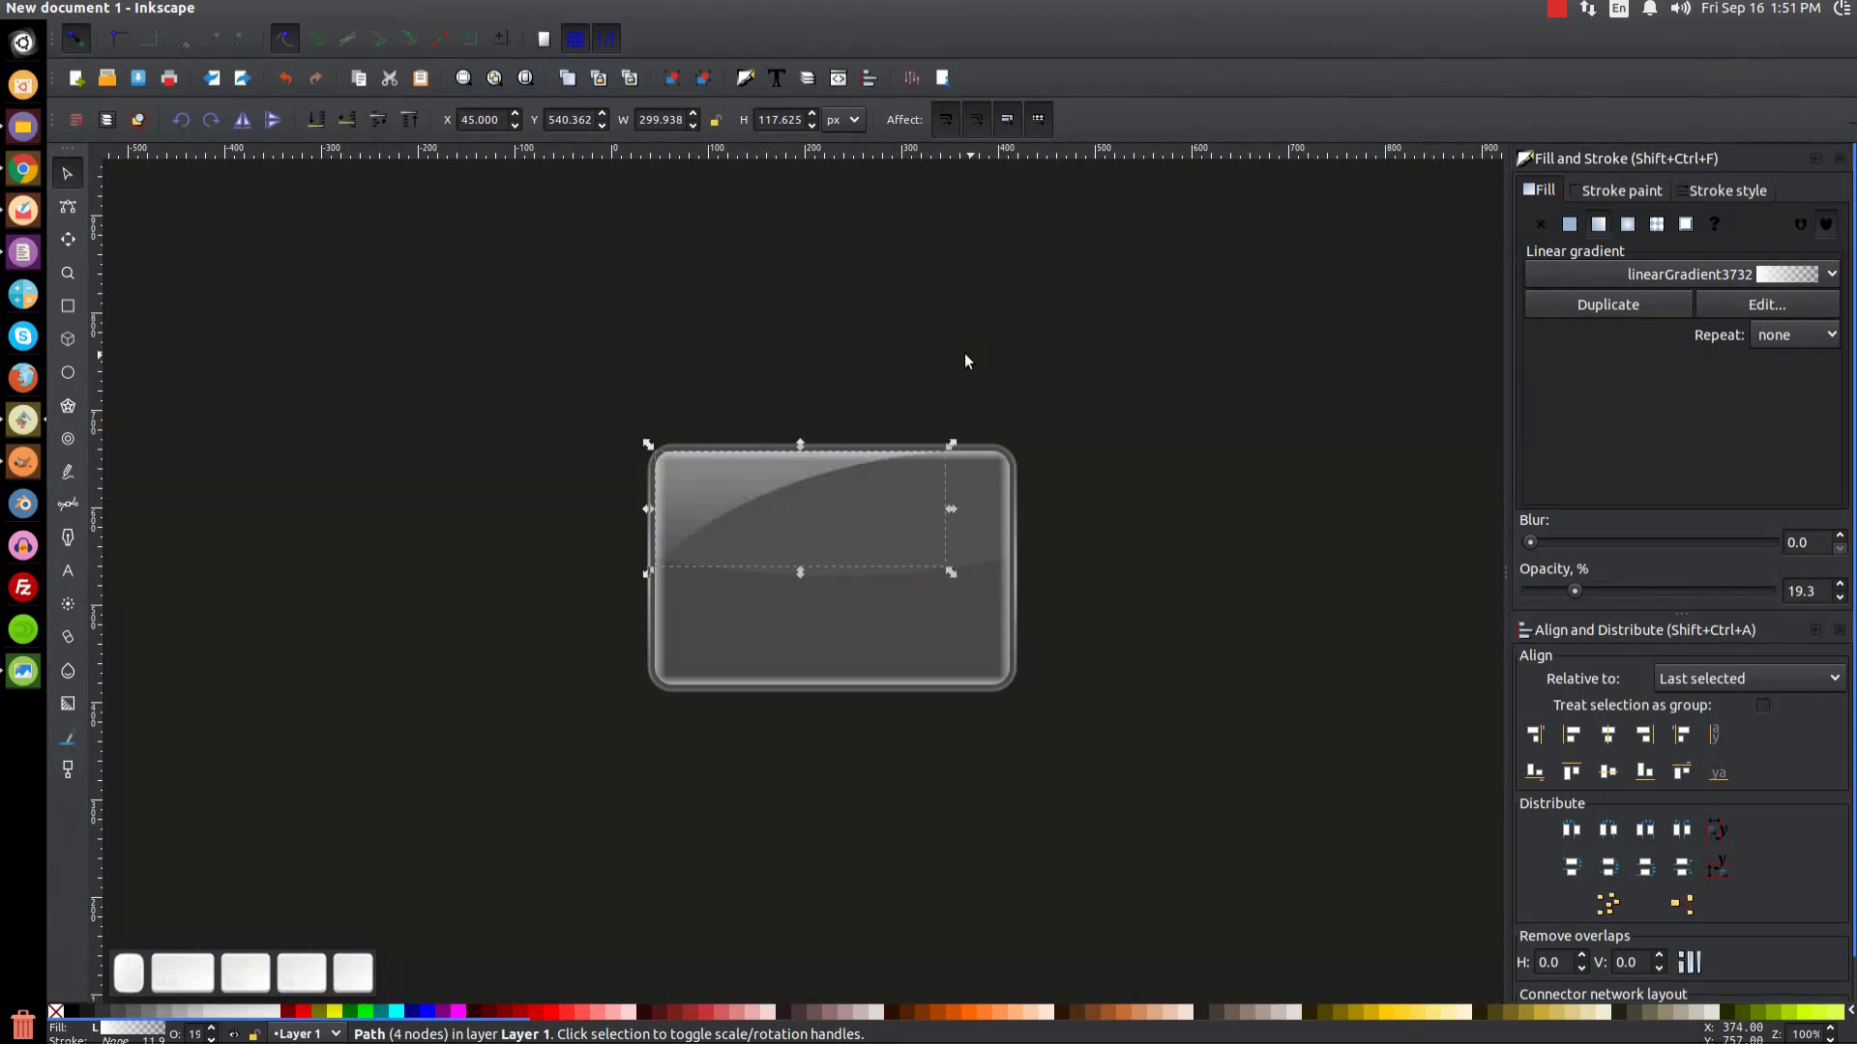
{"action": "scroll", "scroll_direction": "up", "scroll_amount": 3}
{"action": "scroll", "scroll_direction": "up", "scroll_amount": 3}
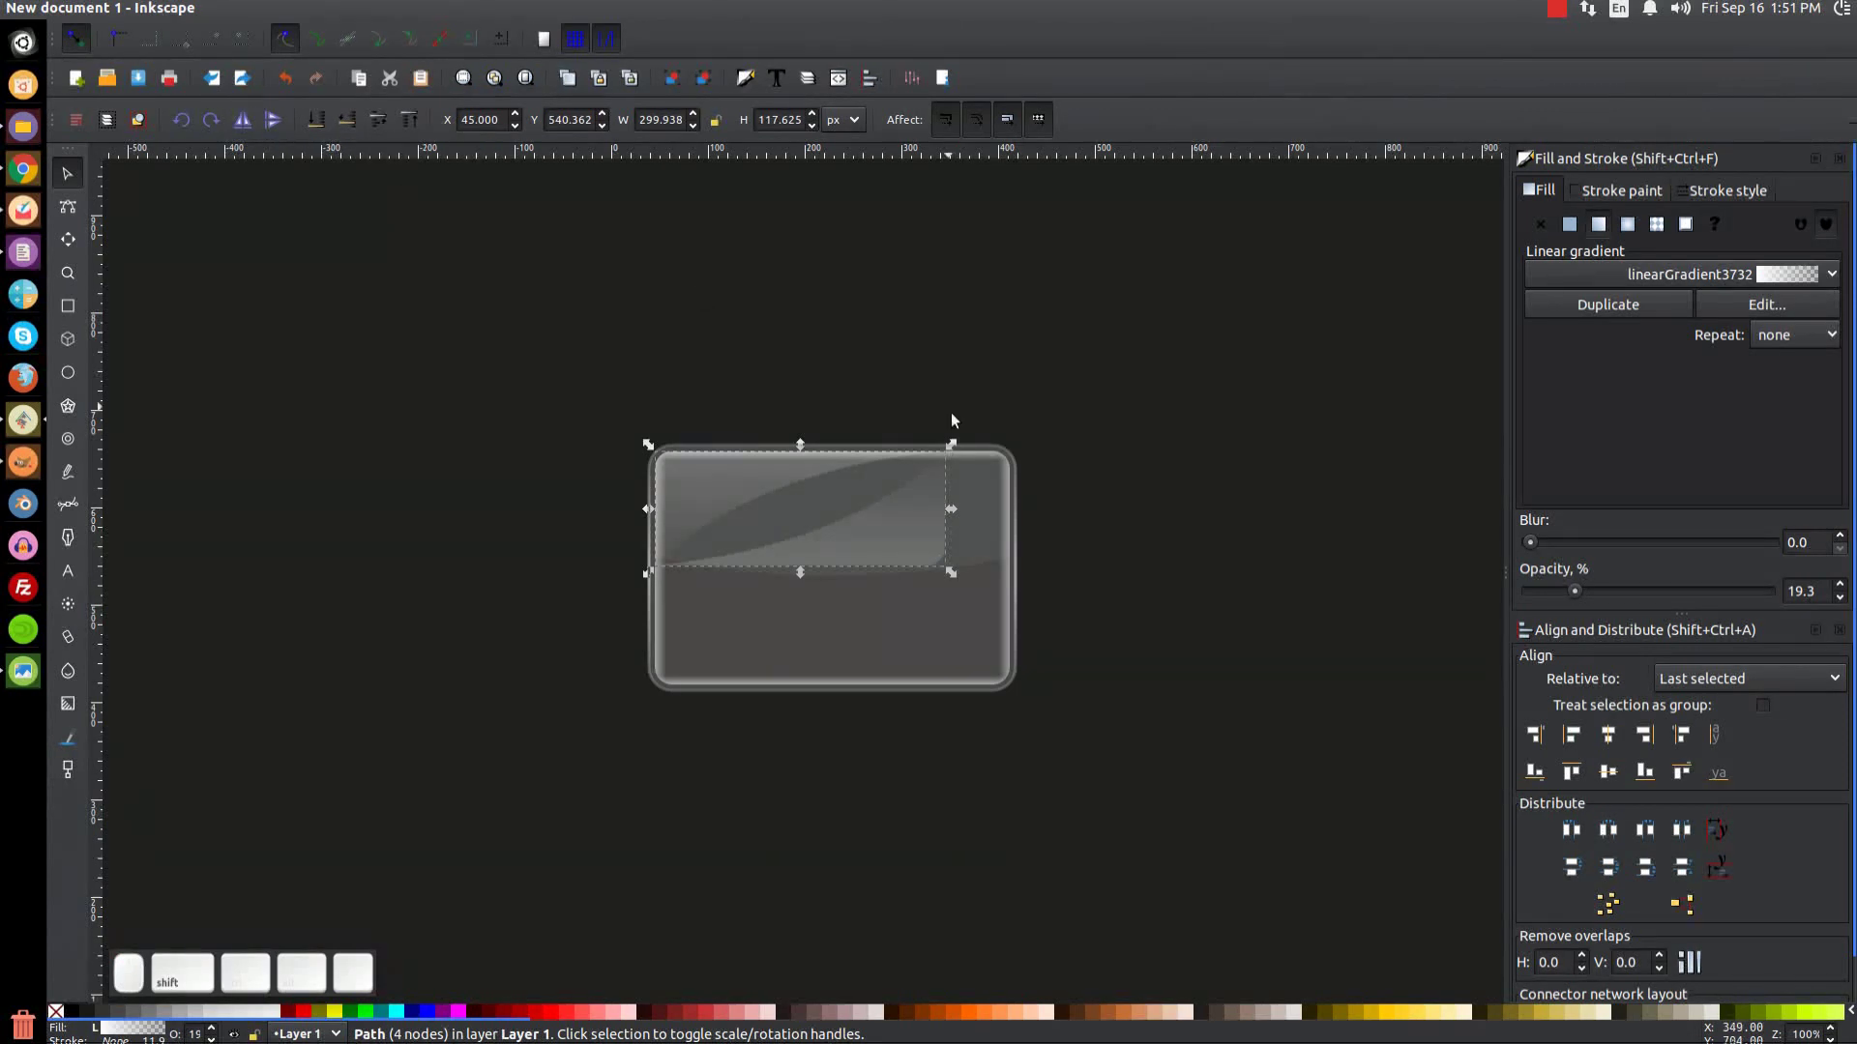
{"action": "left_click", "coordinate": [936, 653]}
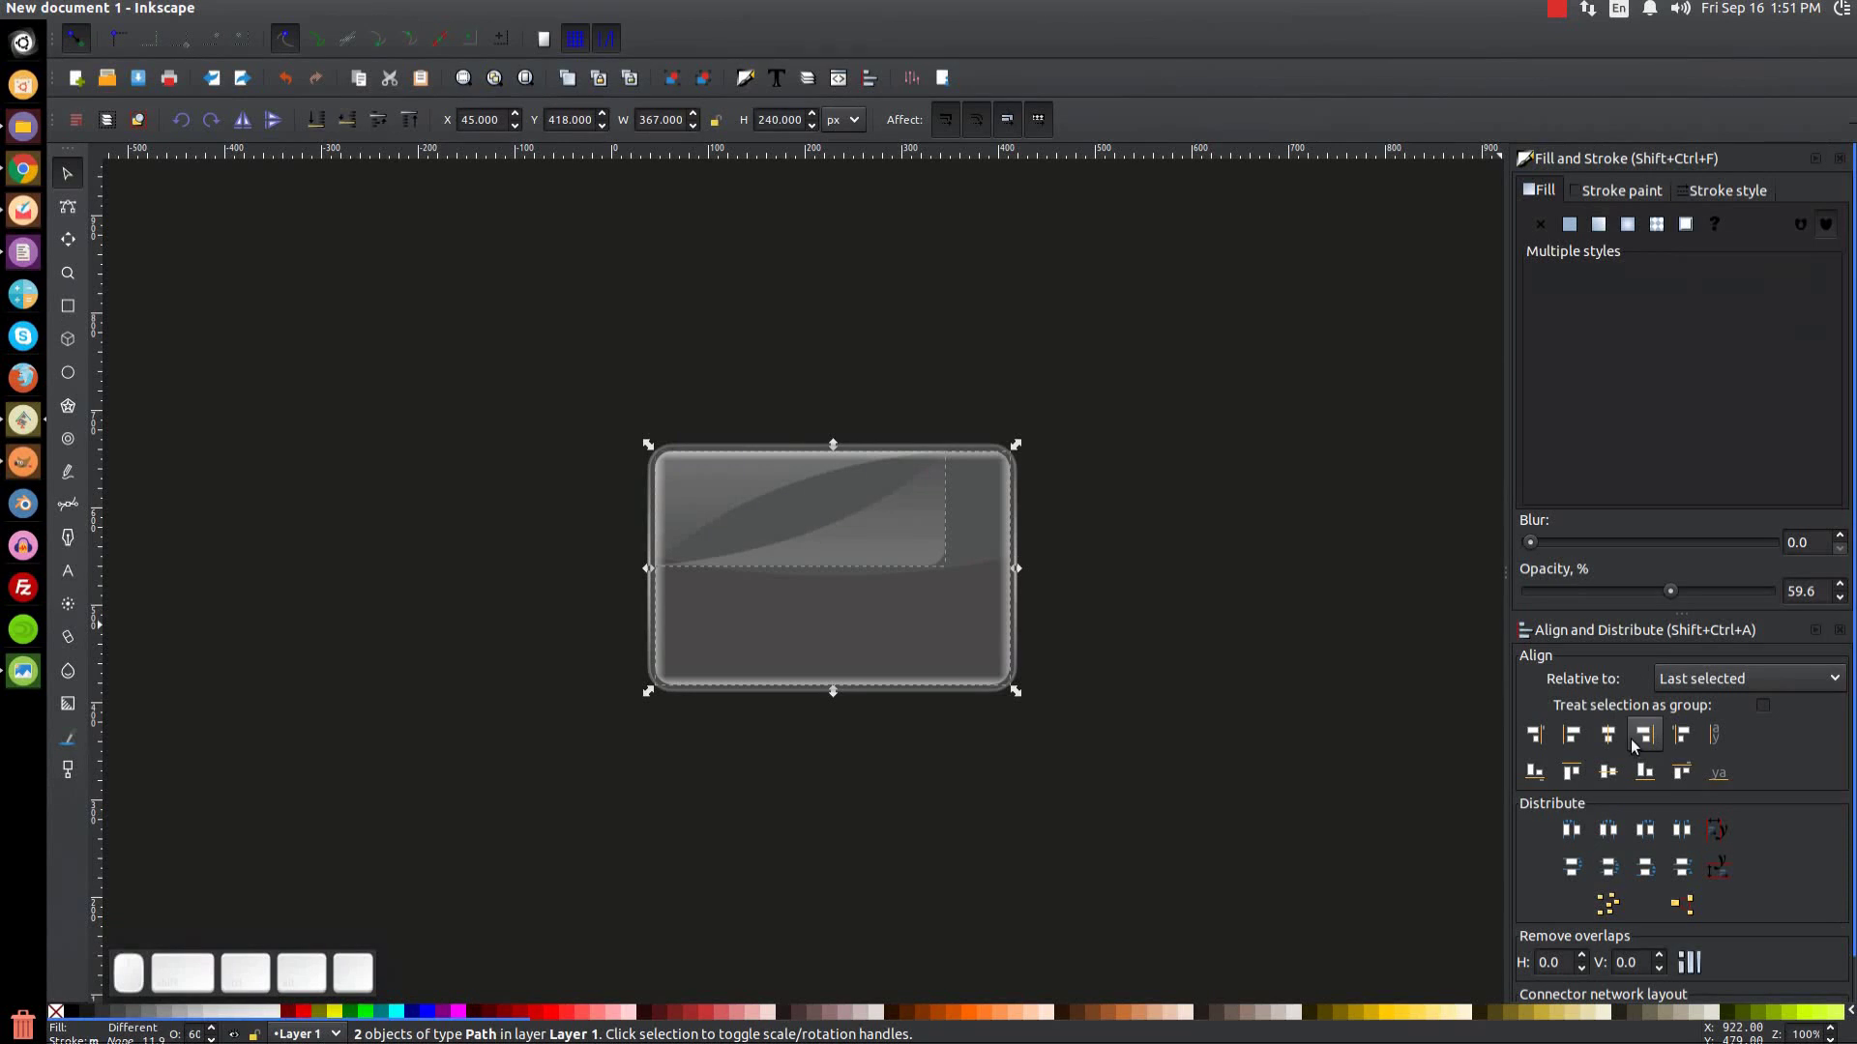
{"action": "left_click", "coordinate": [1642, 773]}
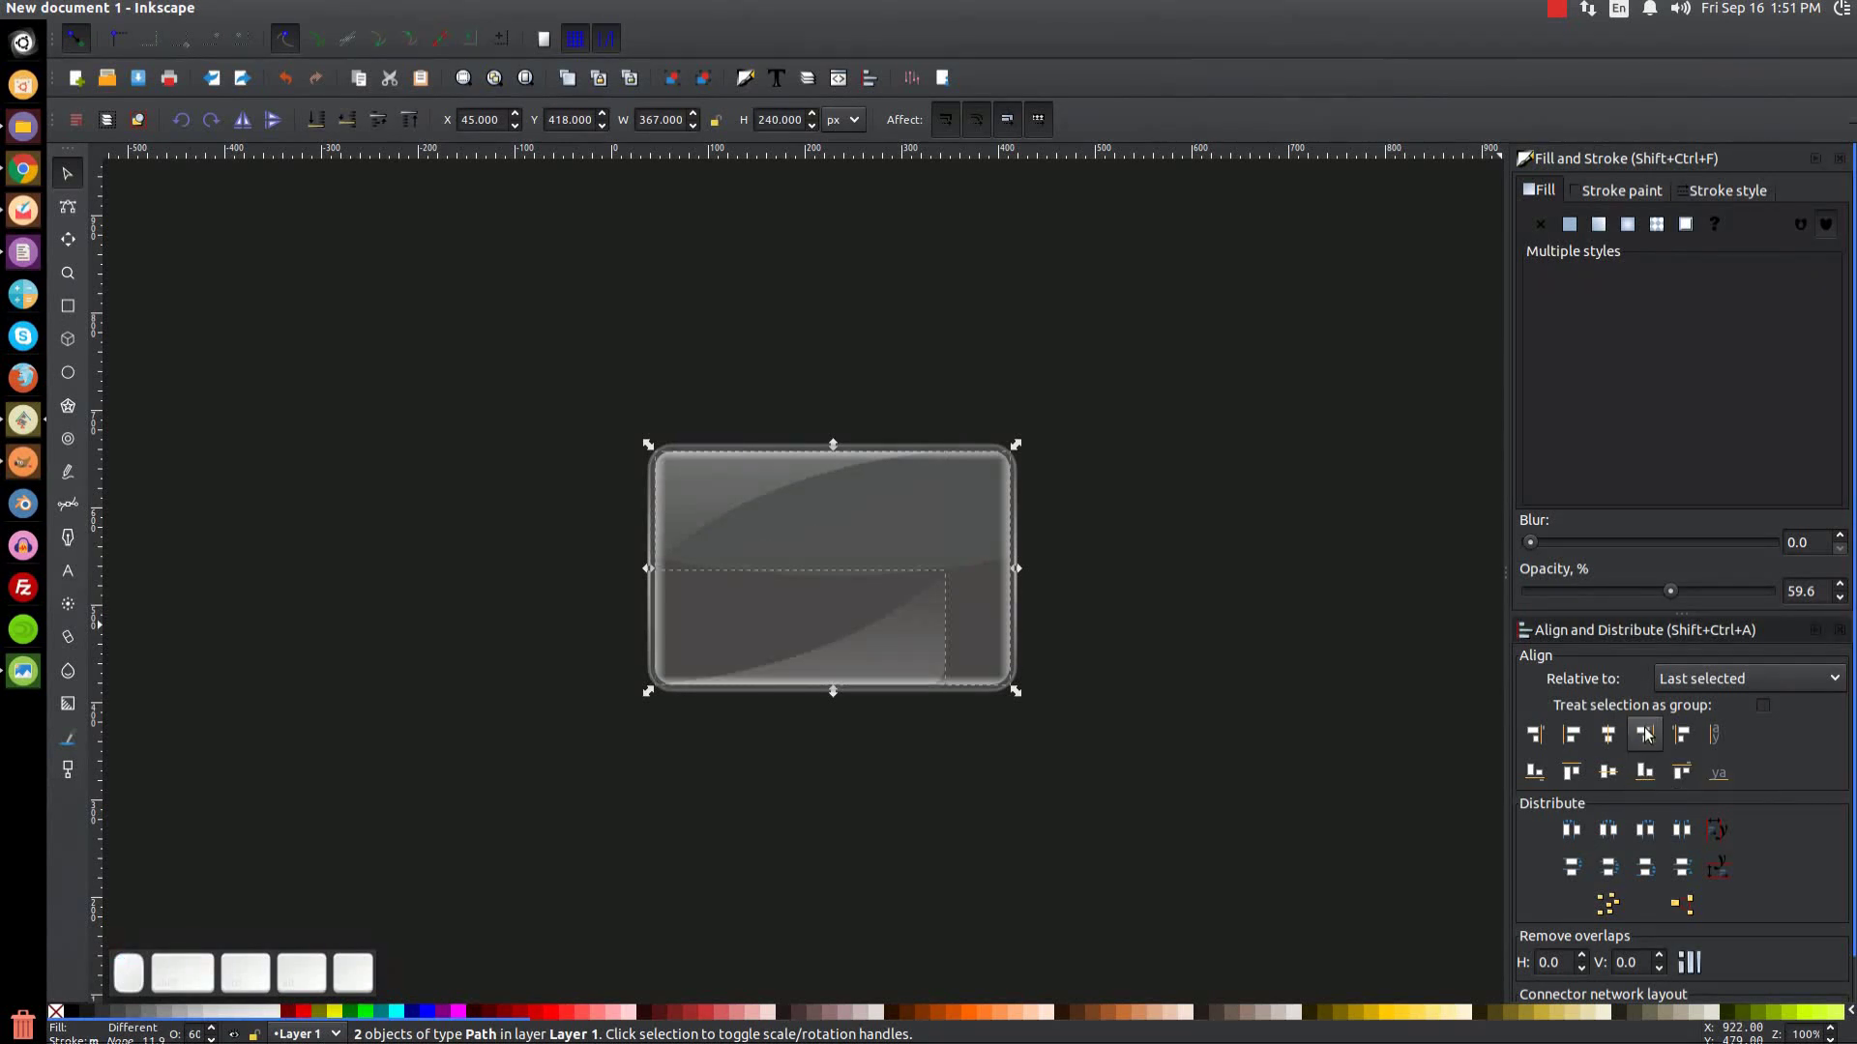
{"action": "scroll", "scroll_direction": "up", "scroll_amount": 3}
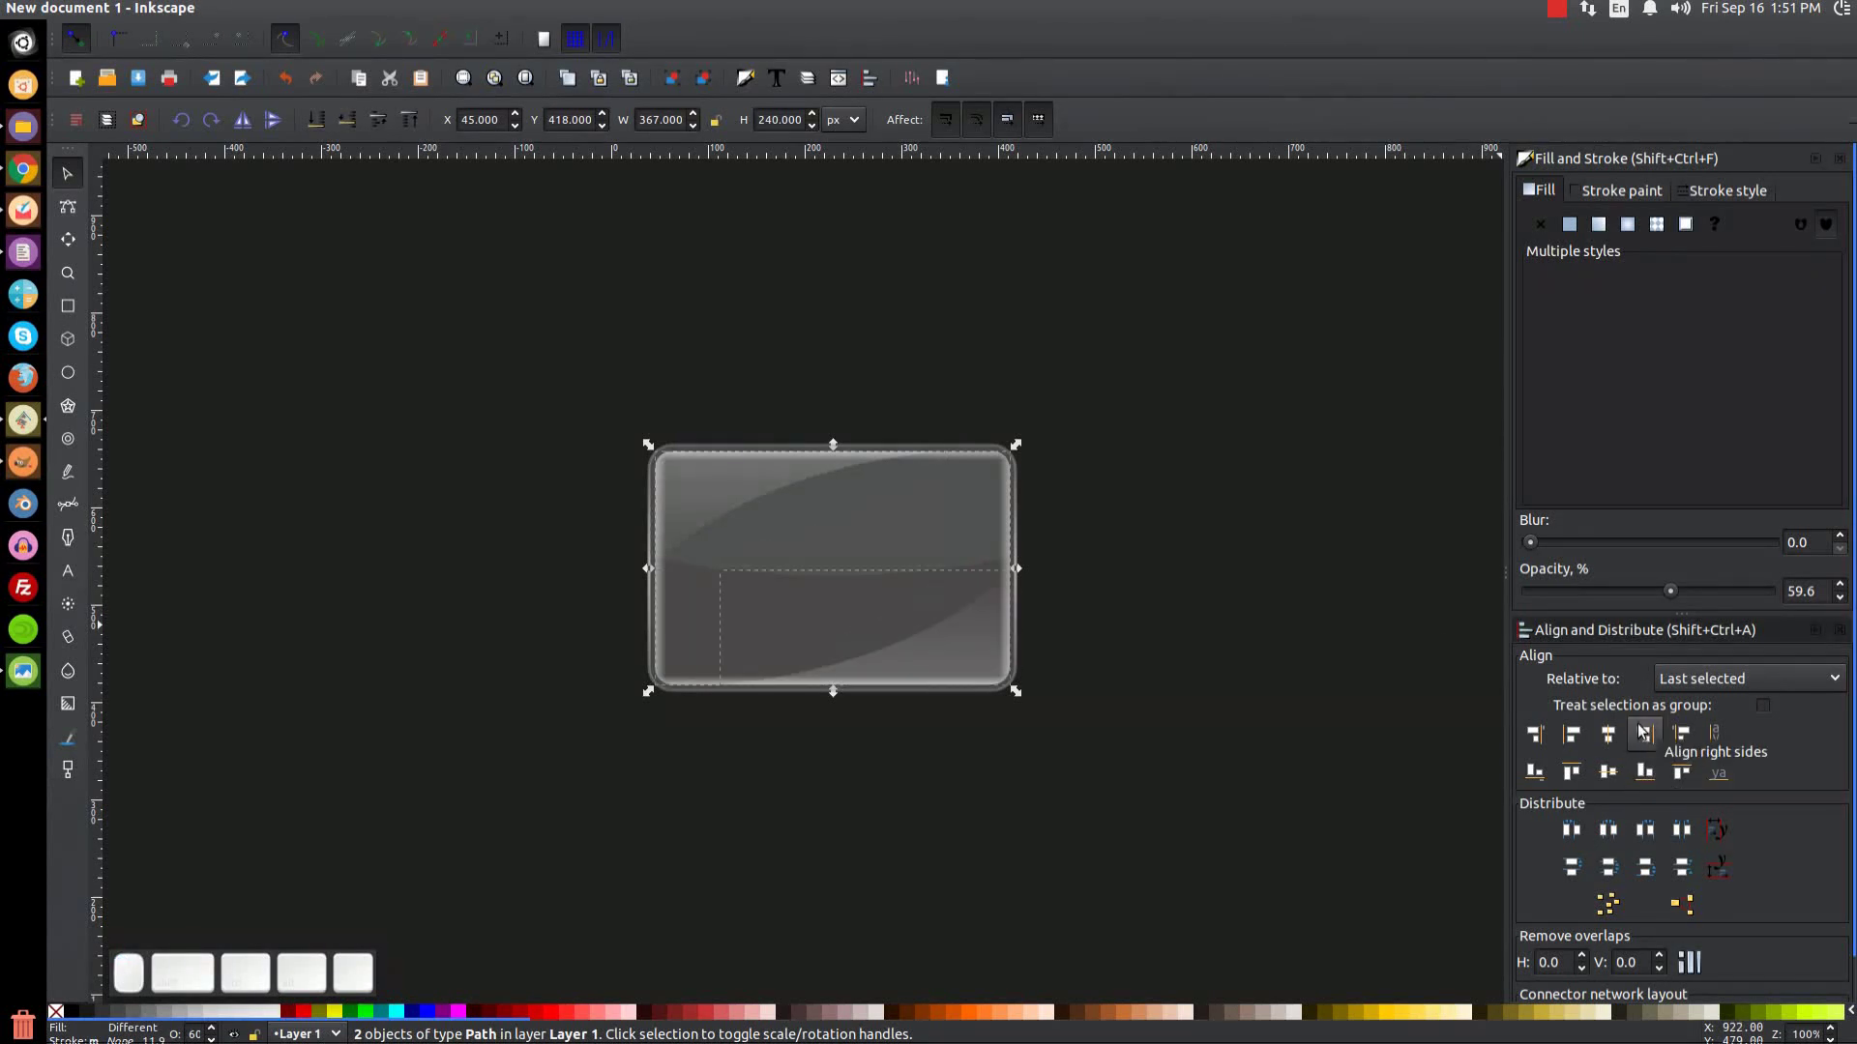
{"action": "left_click", "coordinate": [1189, 468]}
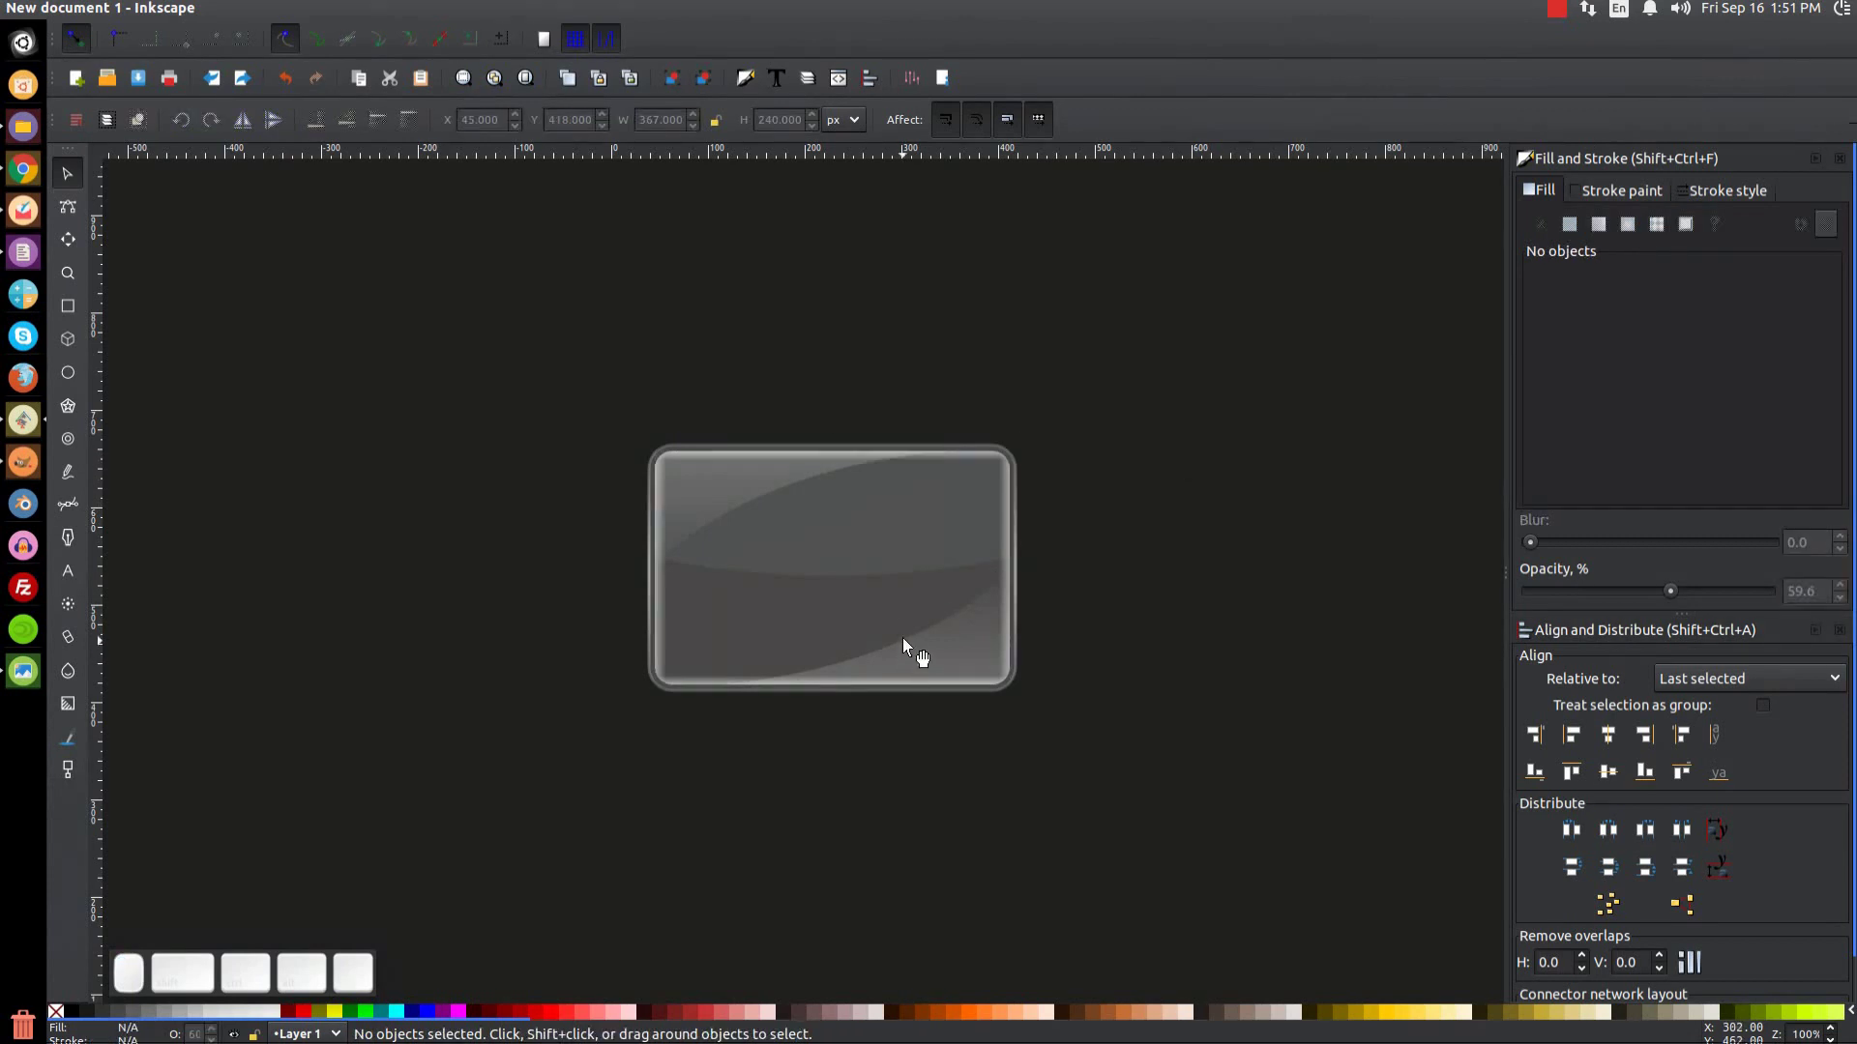
Step: Compare against the reference image of the finished plaque and zoom in closer
{"action": "left_click", "coordinate": [24, 688]}
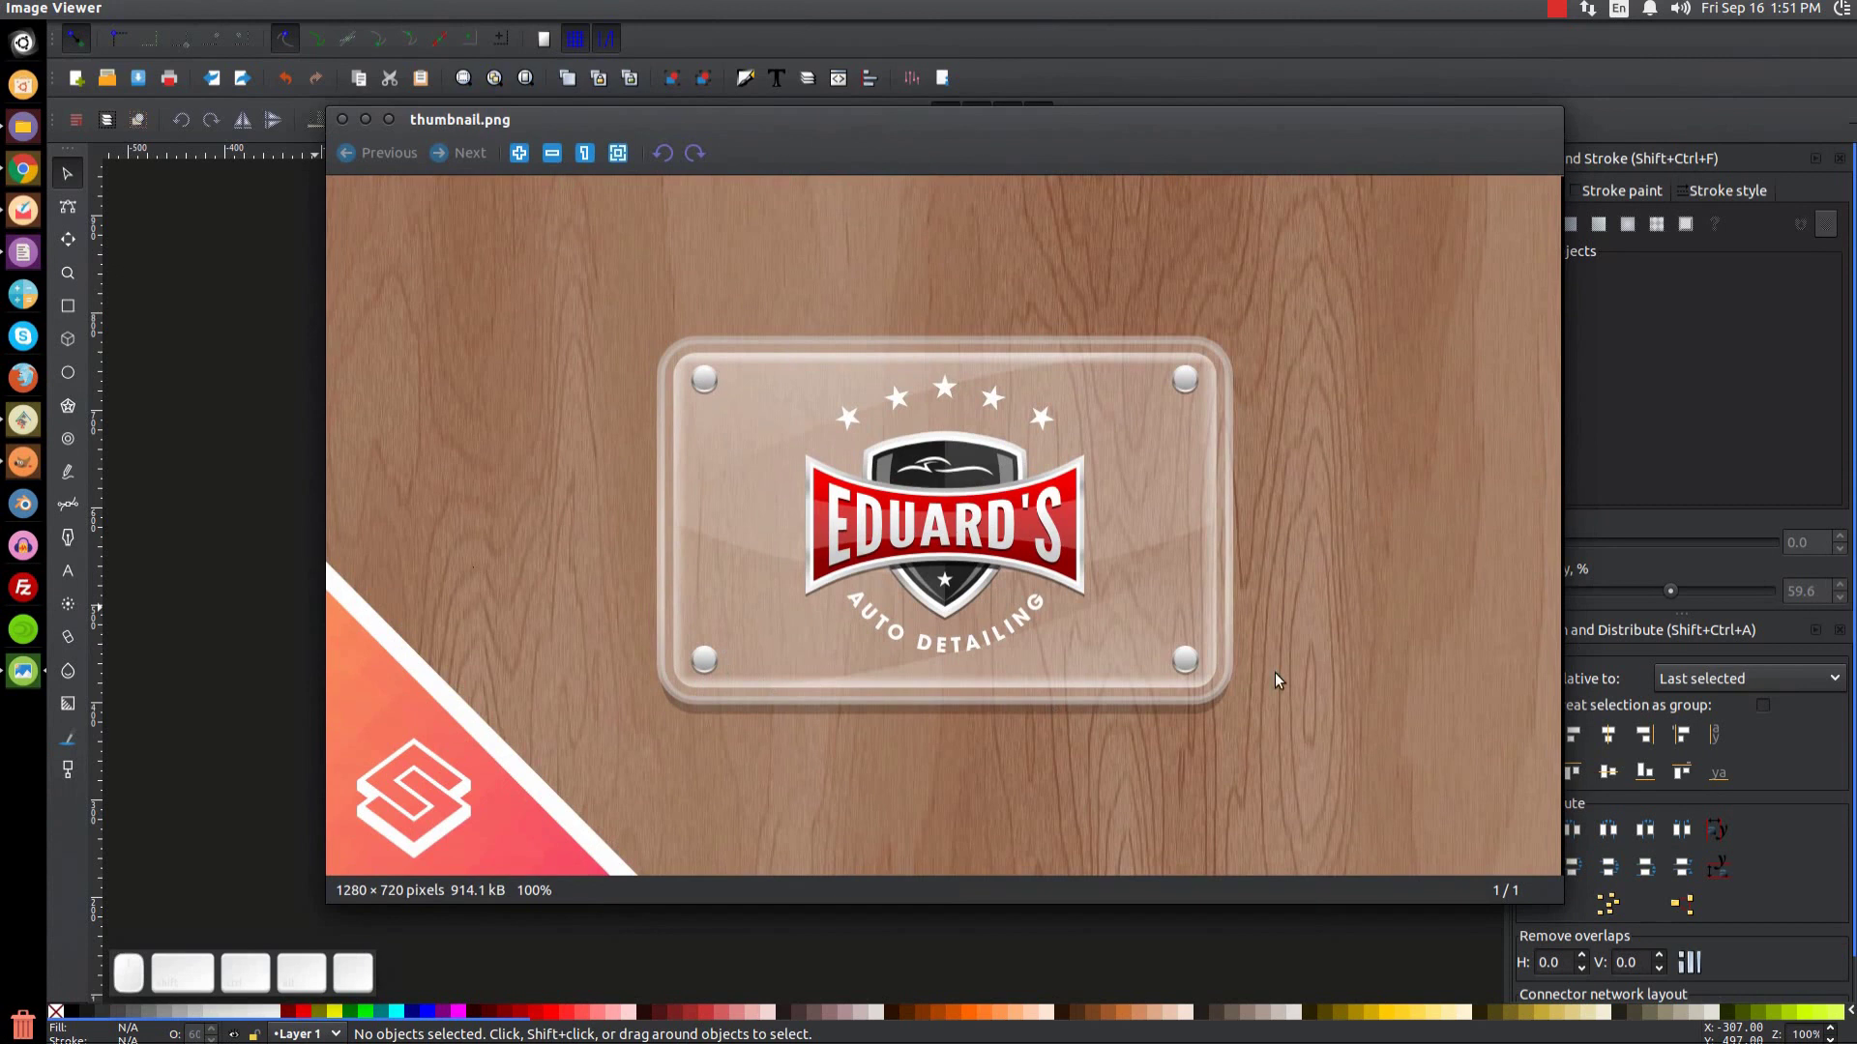
{"action": "left_click", "coordinate": [366, 128]}
{"action": "scroll", "scroll_direction": "up", "scroll_amount": 3}
{"action": "key", "text": "="}
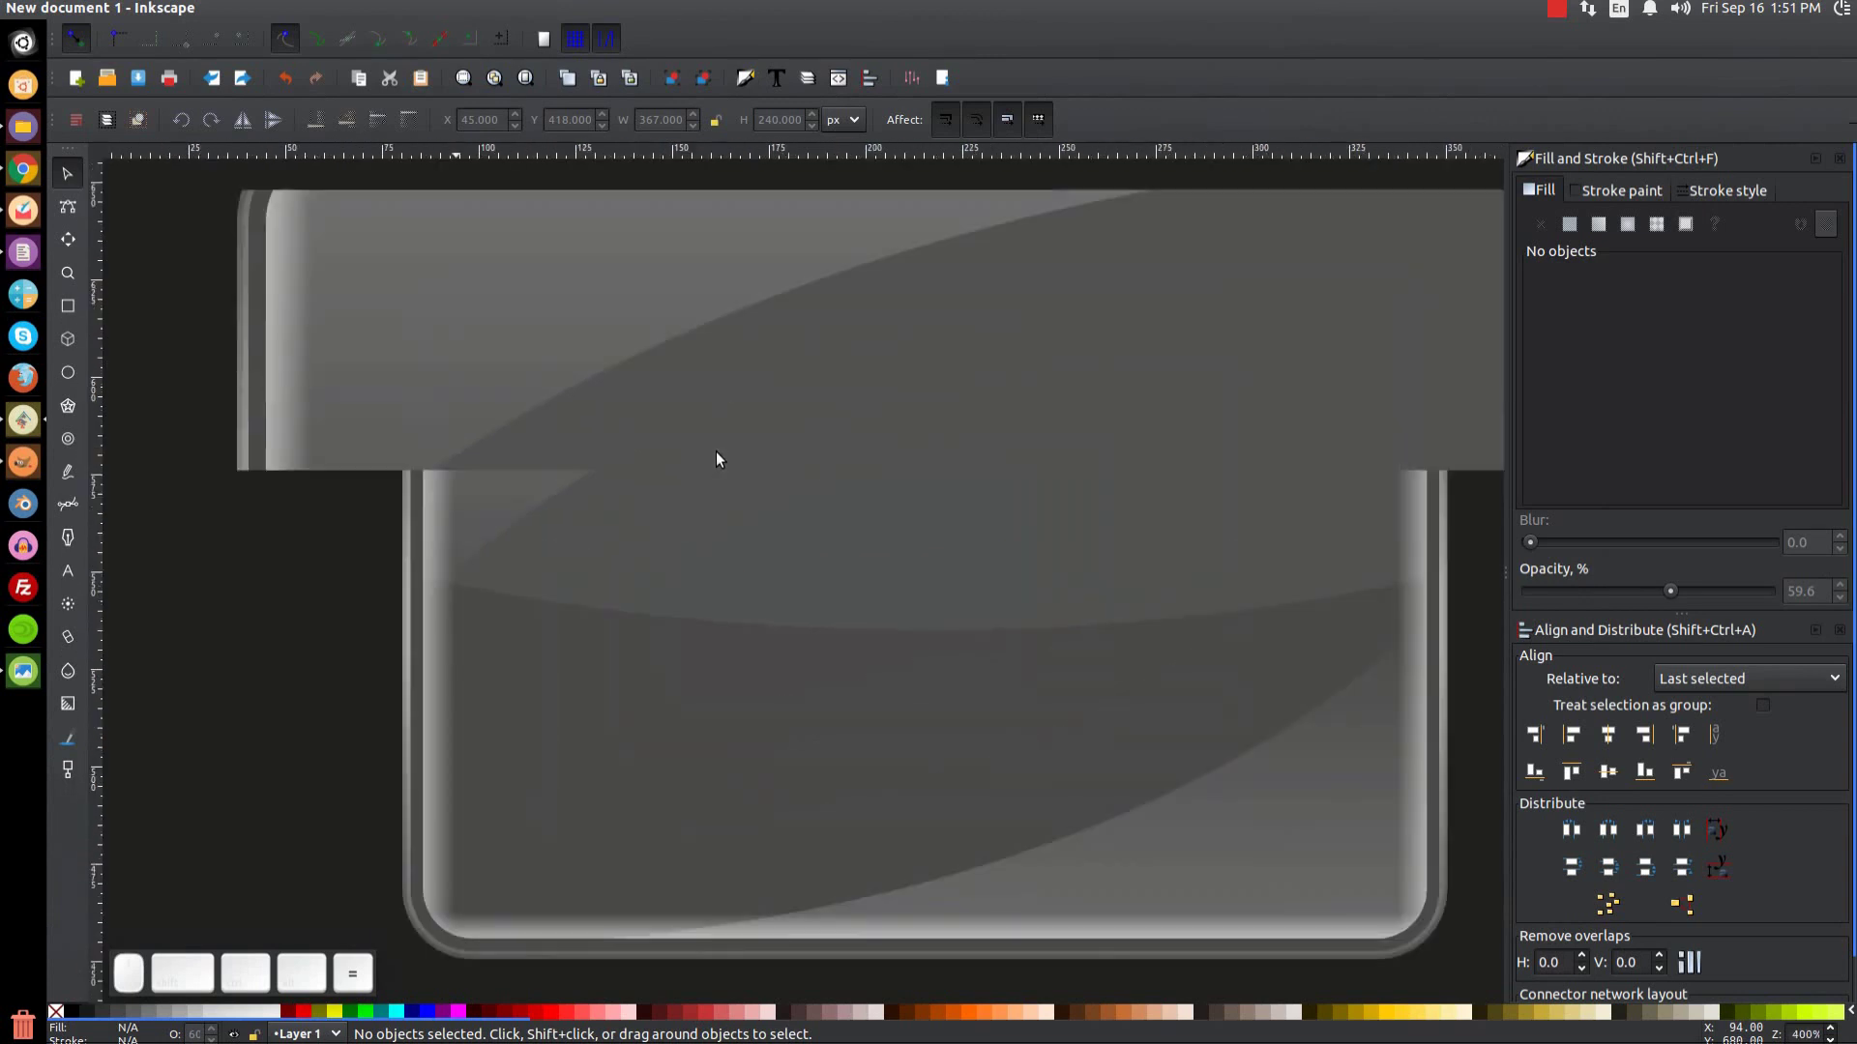
Step: Draw a small circle in the plaque's top-left corner at full opacity
{"action": "left_click", "coordinate": [689, 418]}
{"action": "scroll", "scroll_direction": "up", "scroll_amount": 3}
{"action": "left_click", "coordinate": [739, 622]}
{"action": "left_click", "coordinate": [63, 376]}
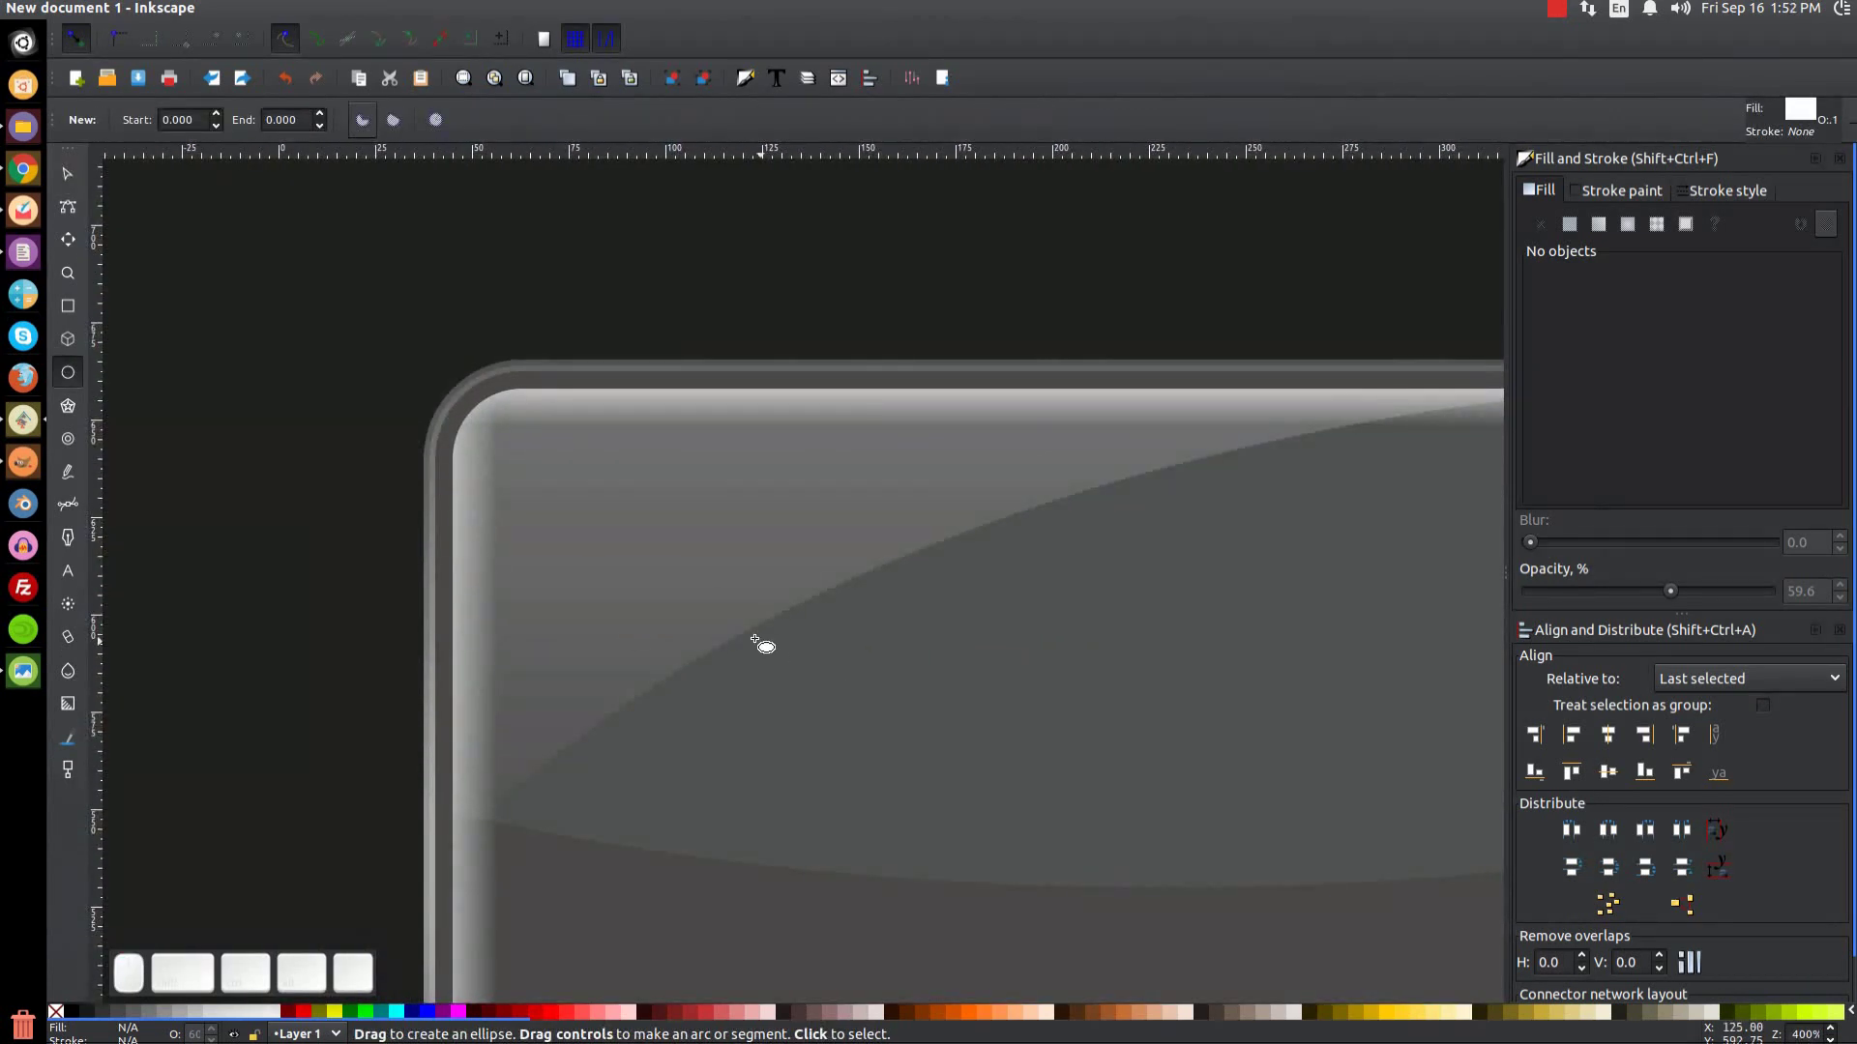
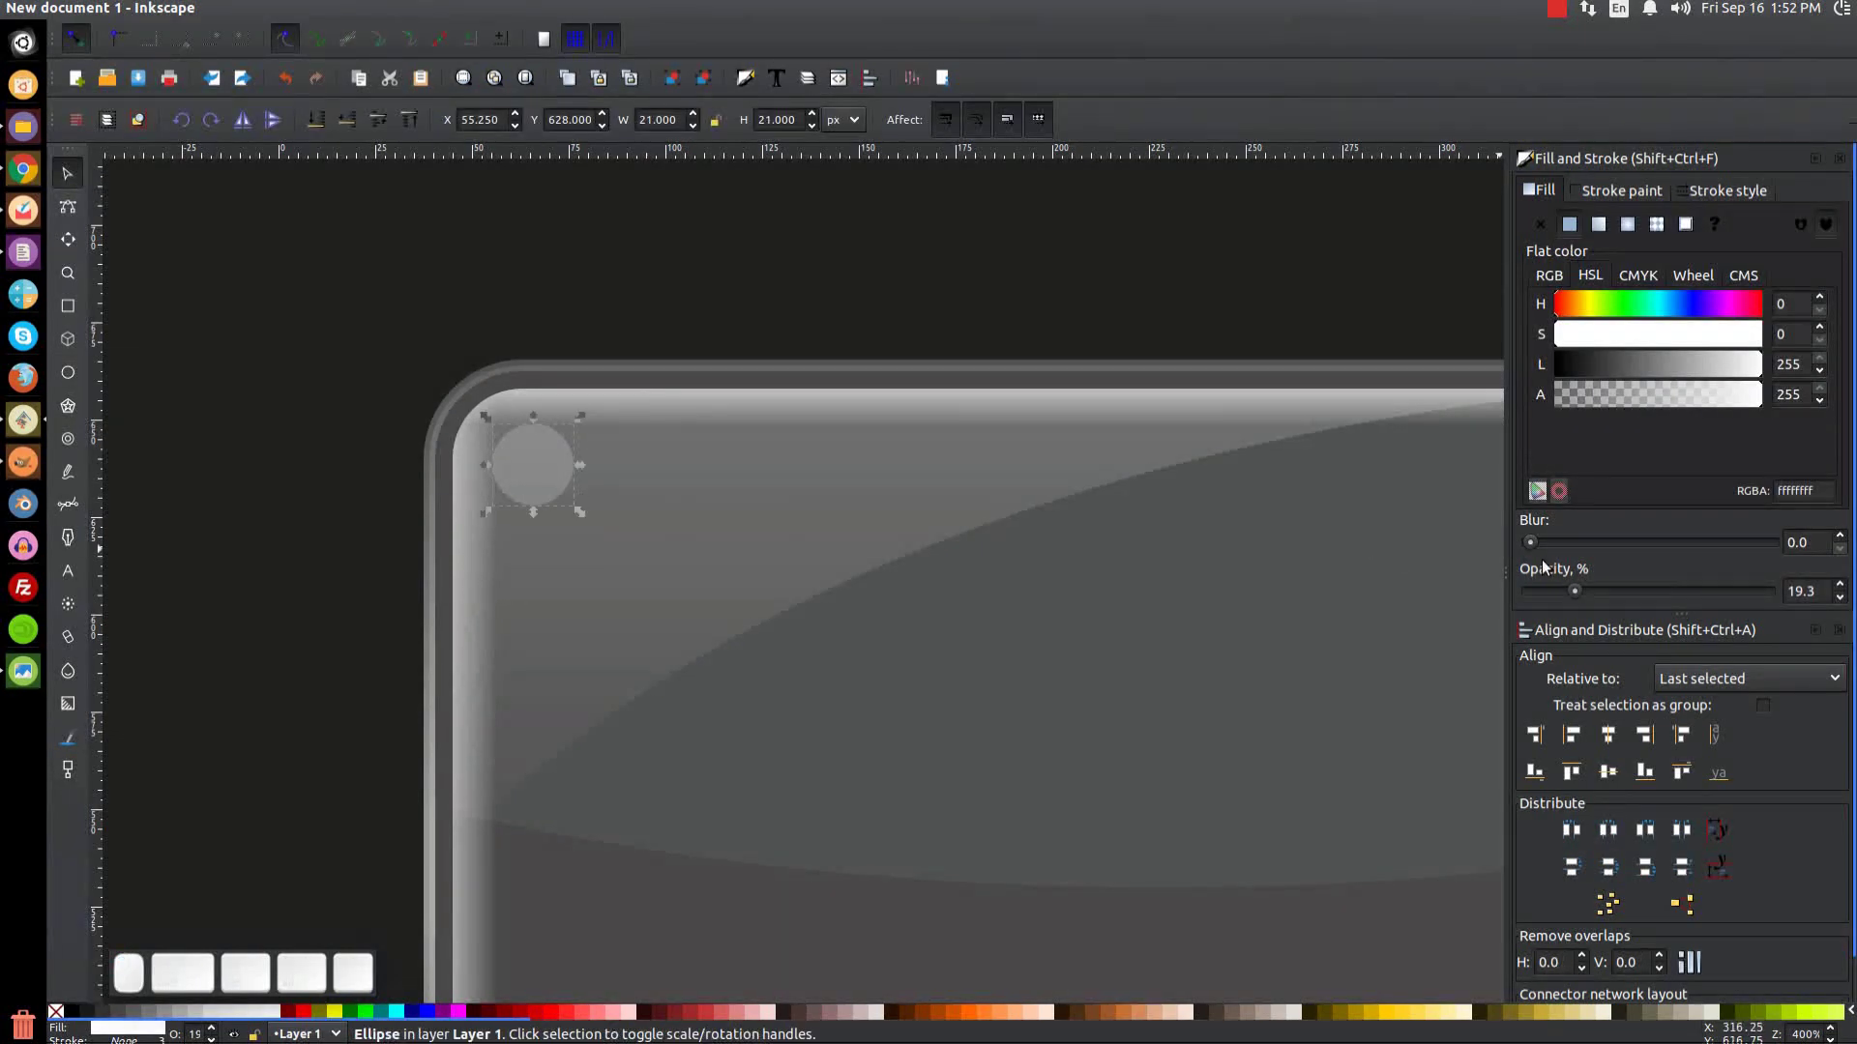
{"action": "left_click", "coordinate": [1578, 595]}
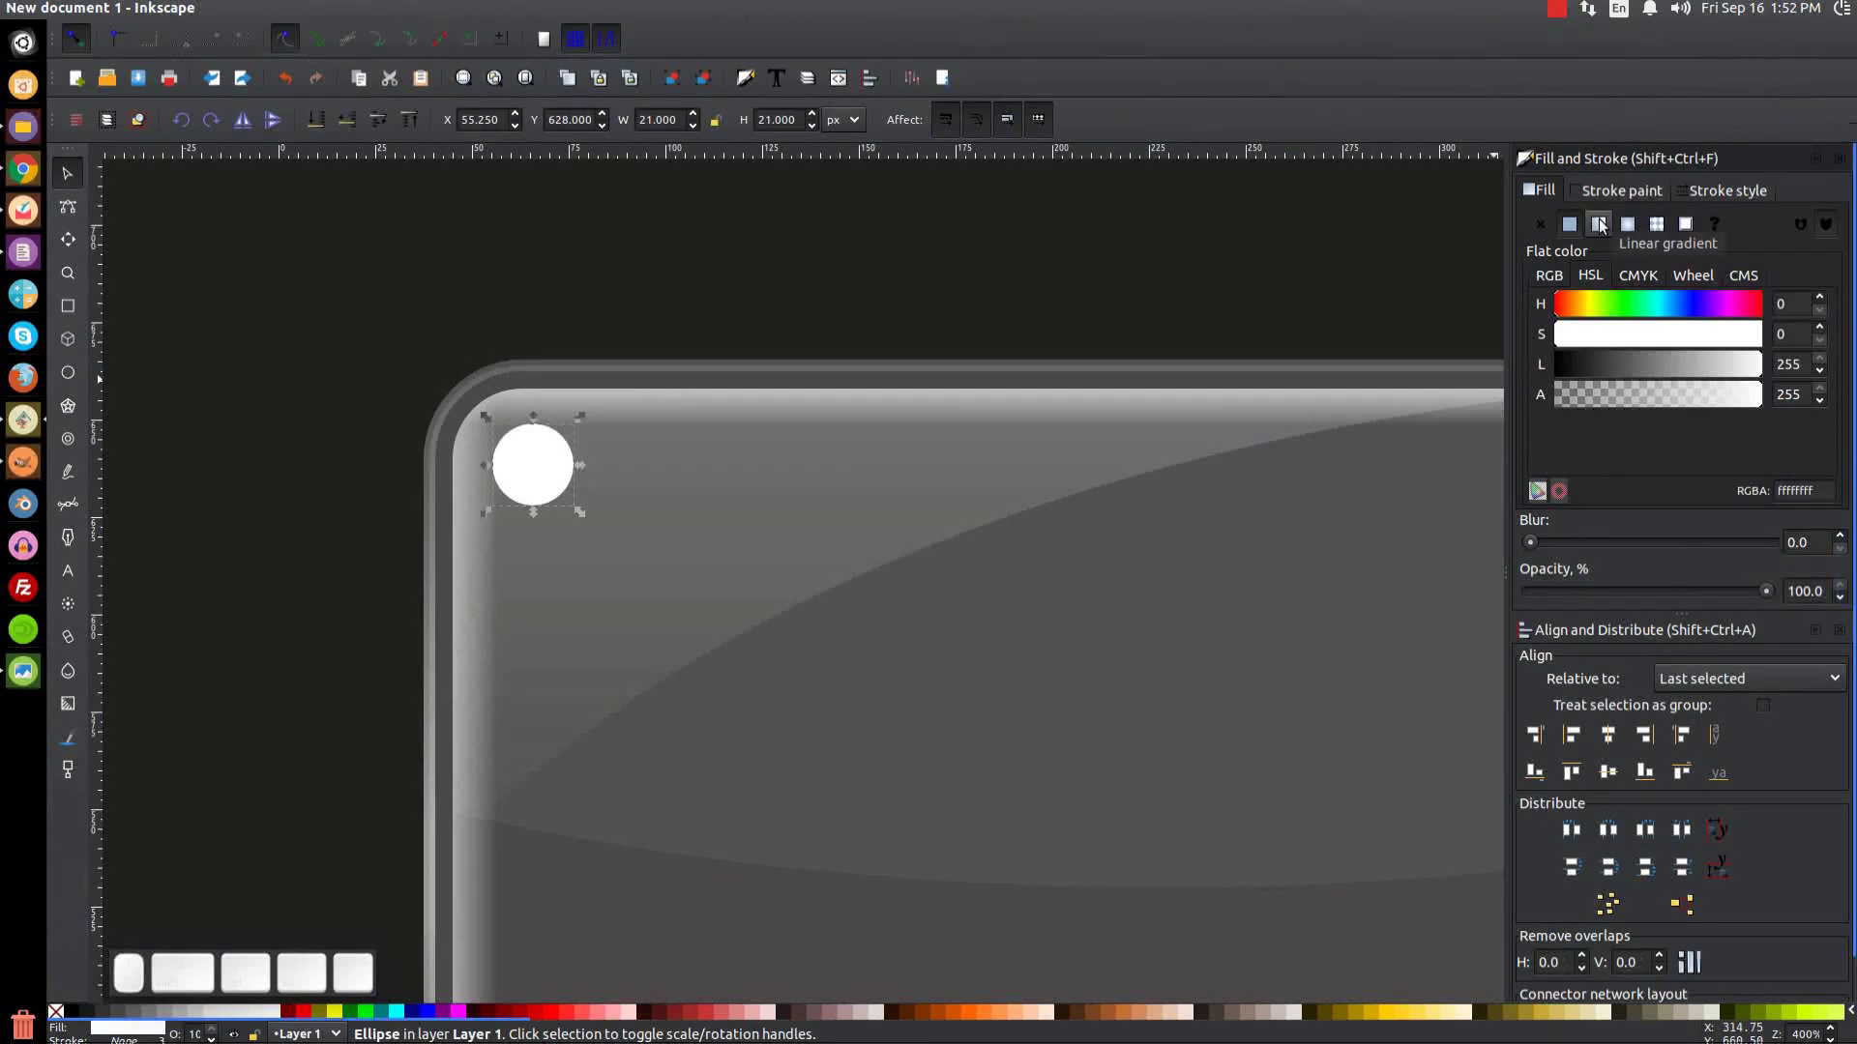
Step: Give the circle a vertical linear gradient with the middle stops darkened to metallic grey
{"action": "left_click", "coordinate": [1605, 225]}
{"action": "key", "text": "g"}
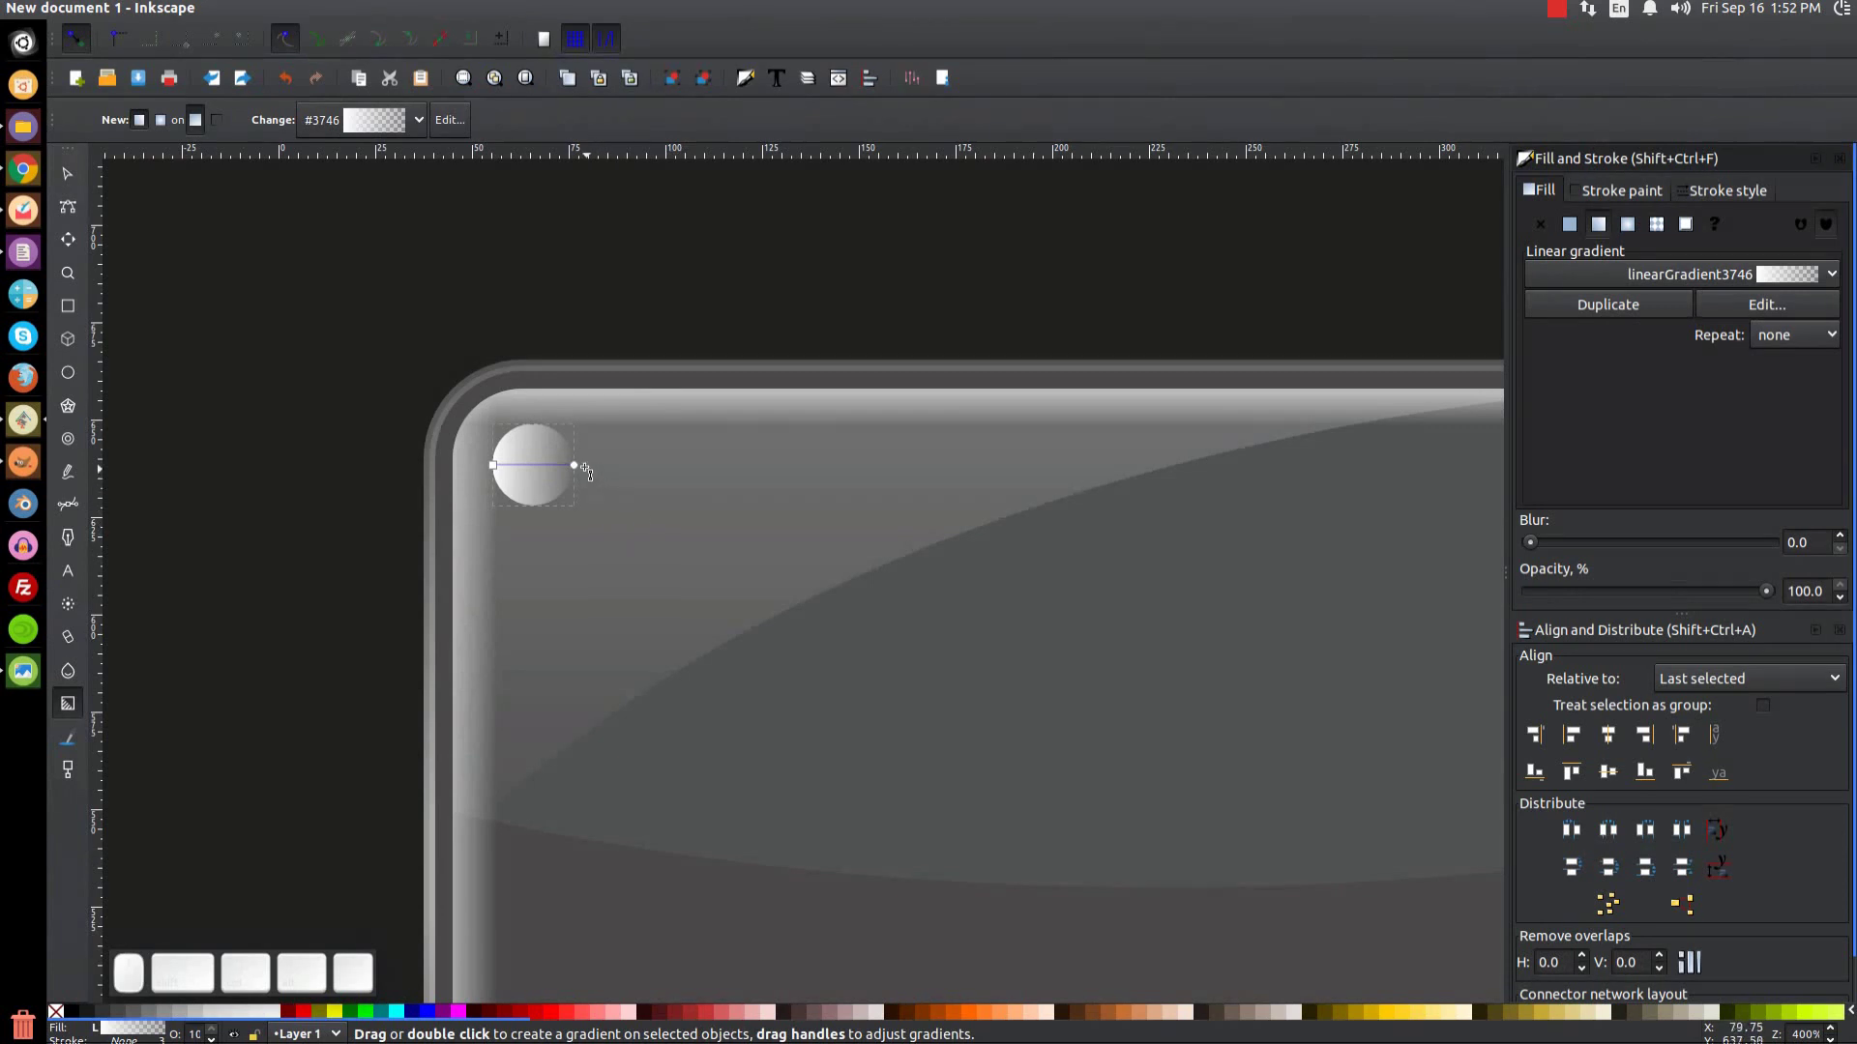
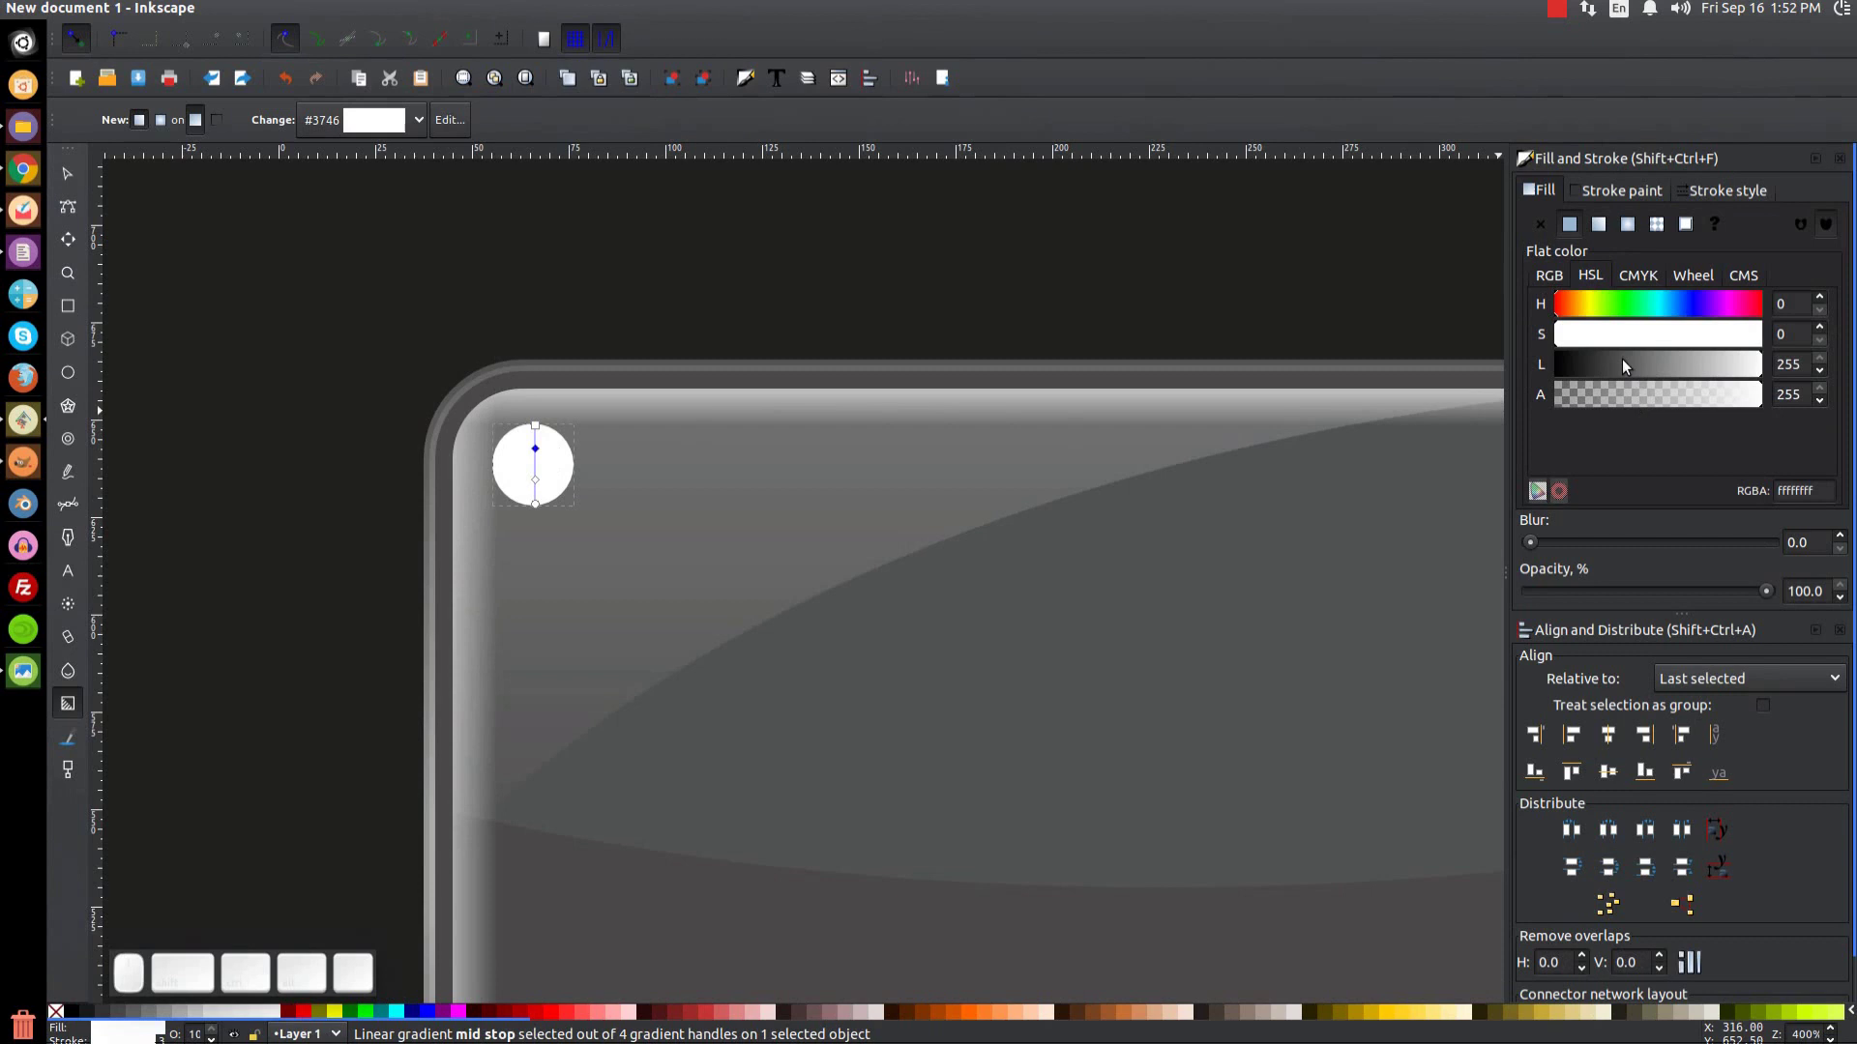
{"action": "left_click_drag", "start_coordinate": [1691, 366], "coordinate": [1777, 387]}
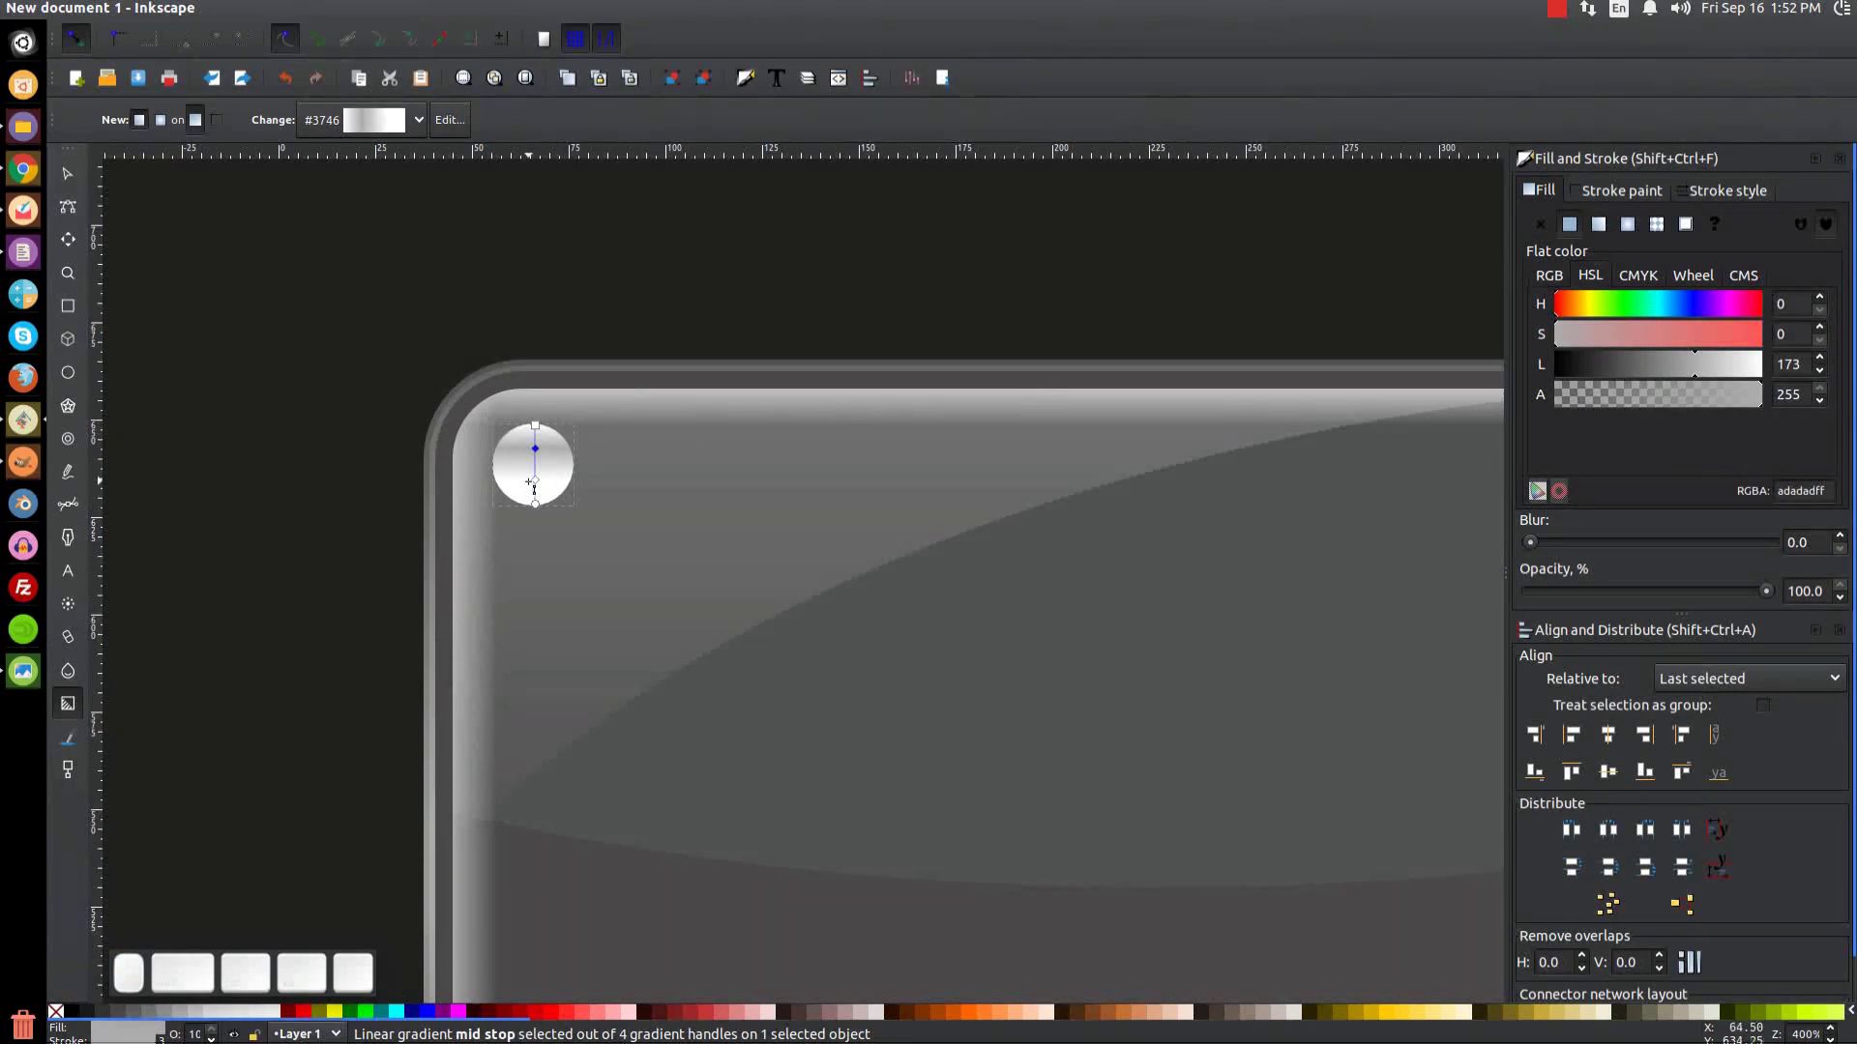
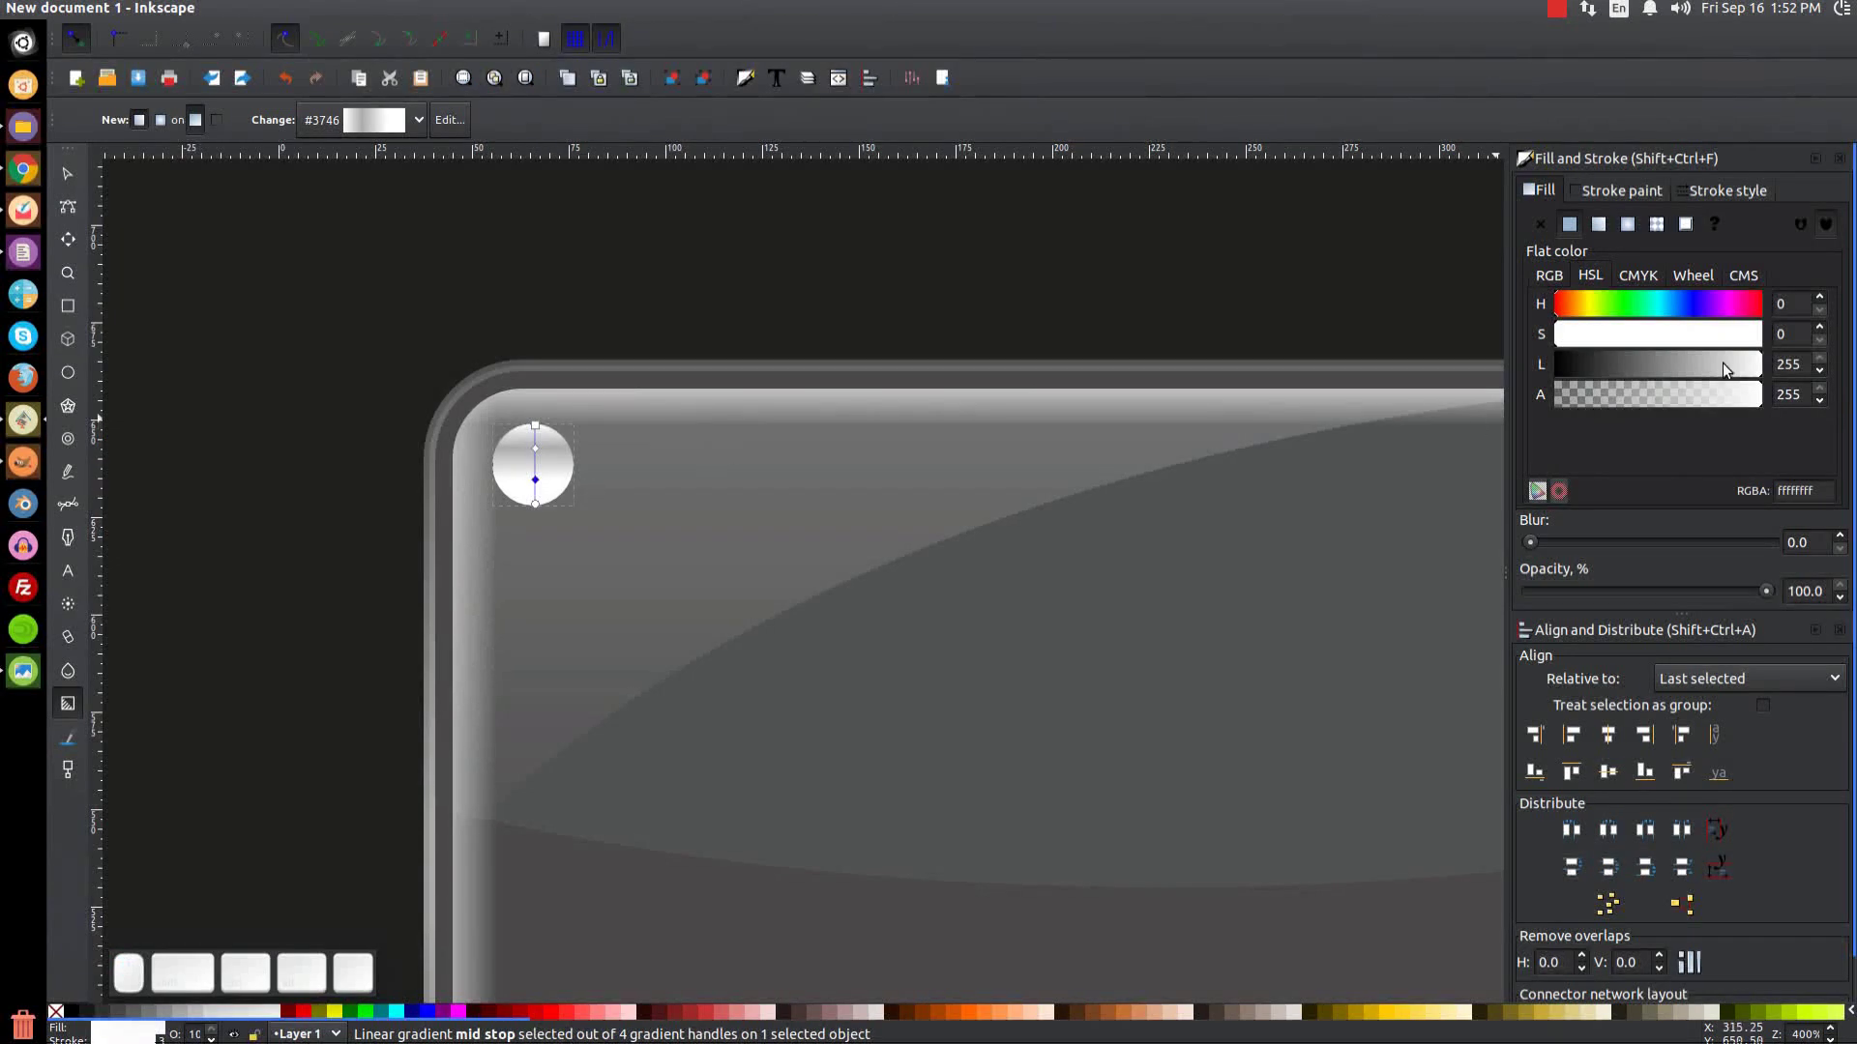
{"action": "left_click_drag", "start_coordinate": [1712, 372], "coordinate": [1574, 376]}
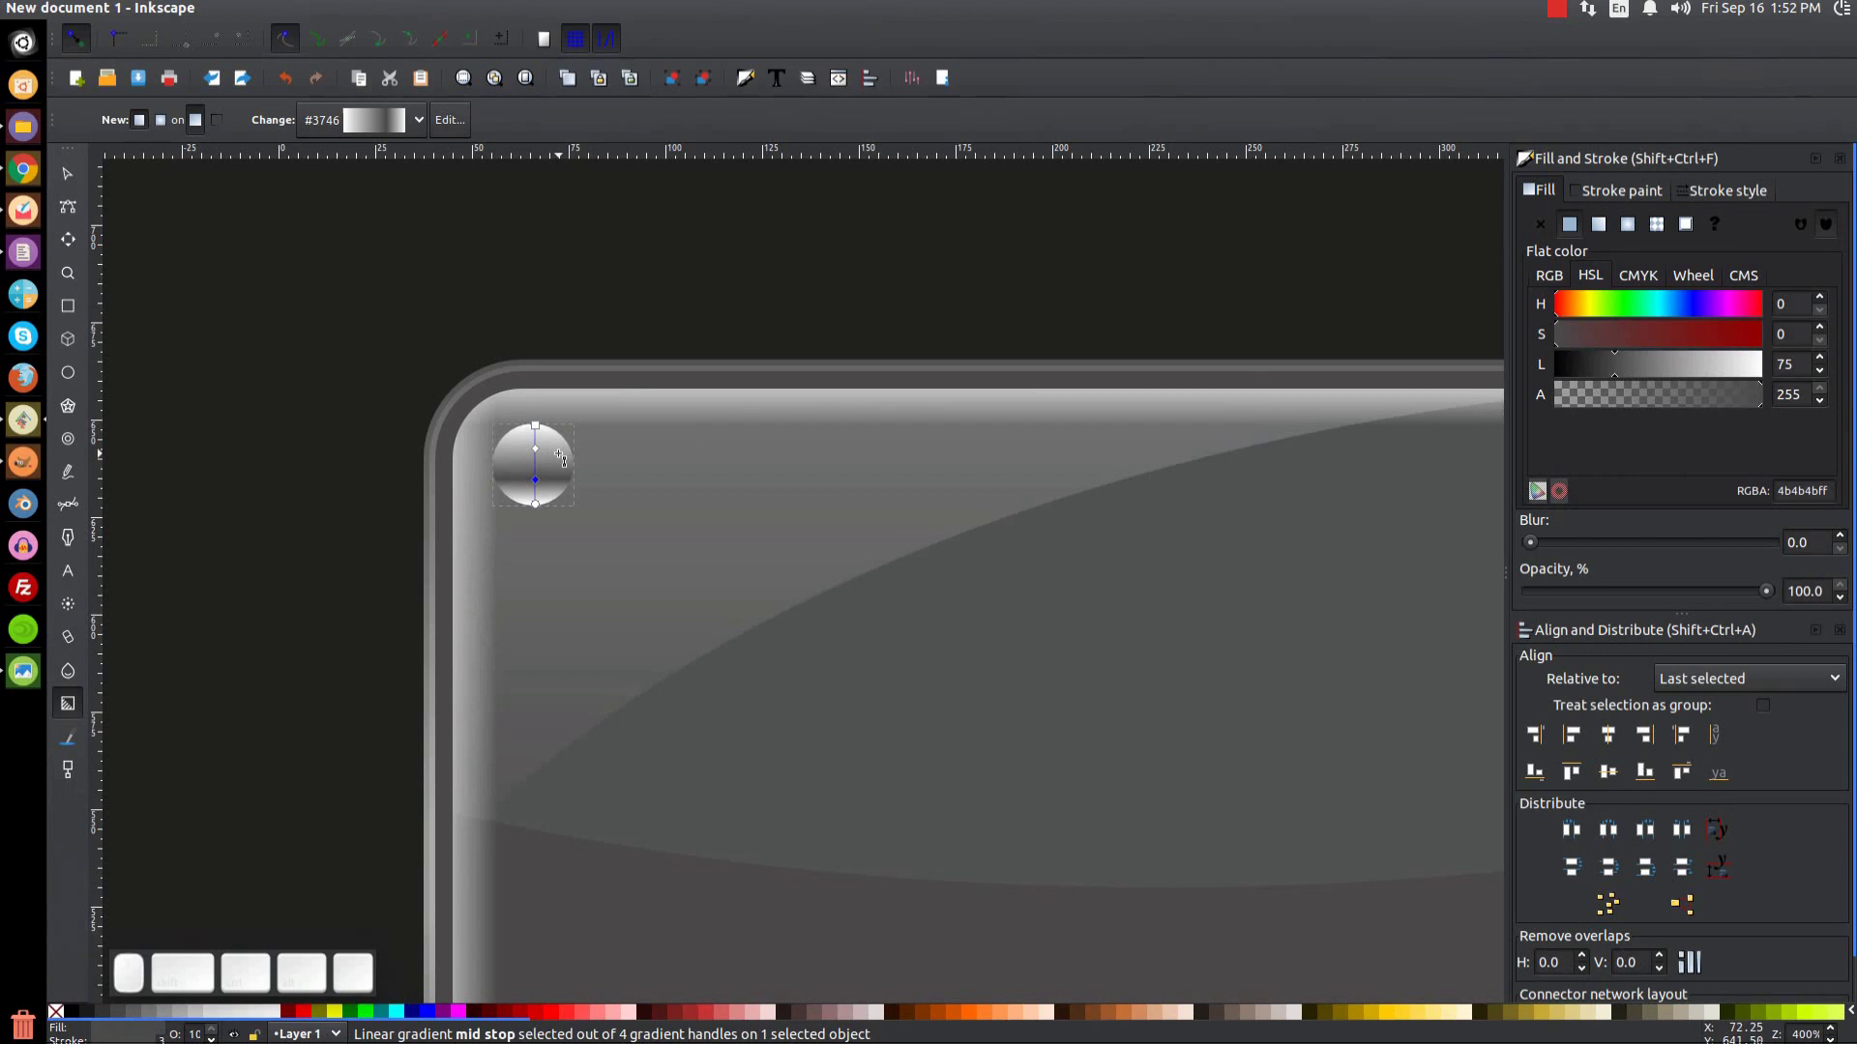
{"action": "left_click", "coordinate": [74, 174]}
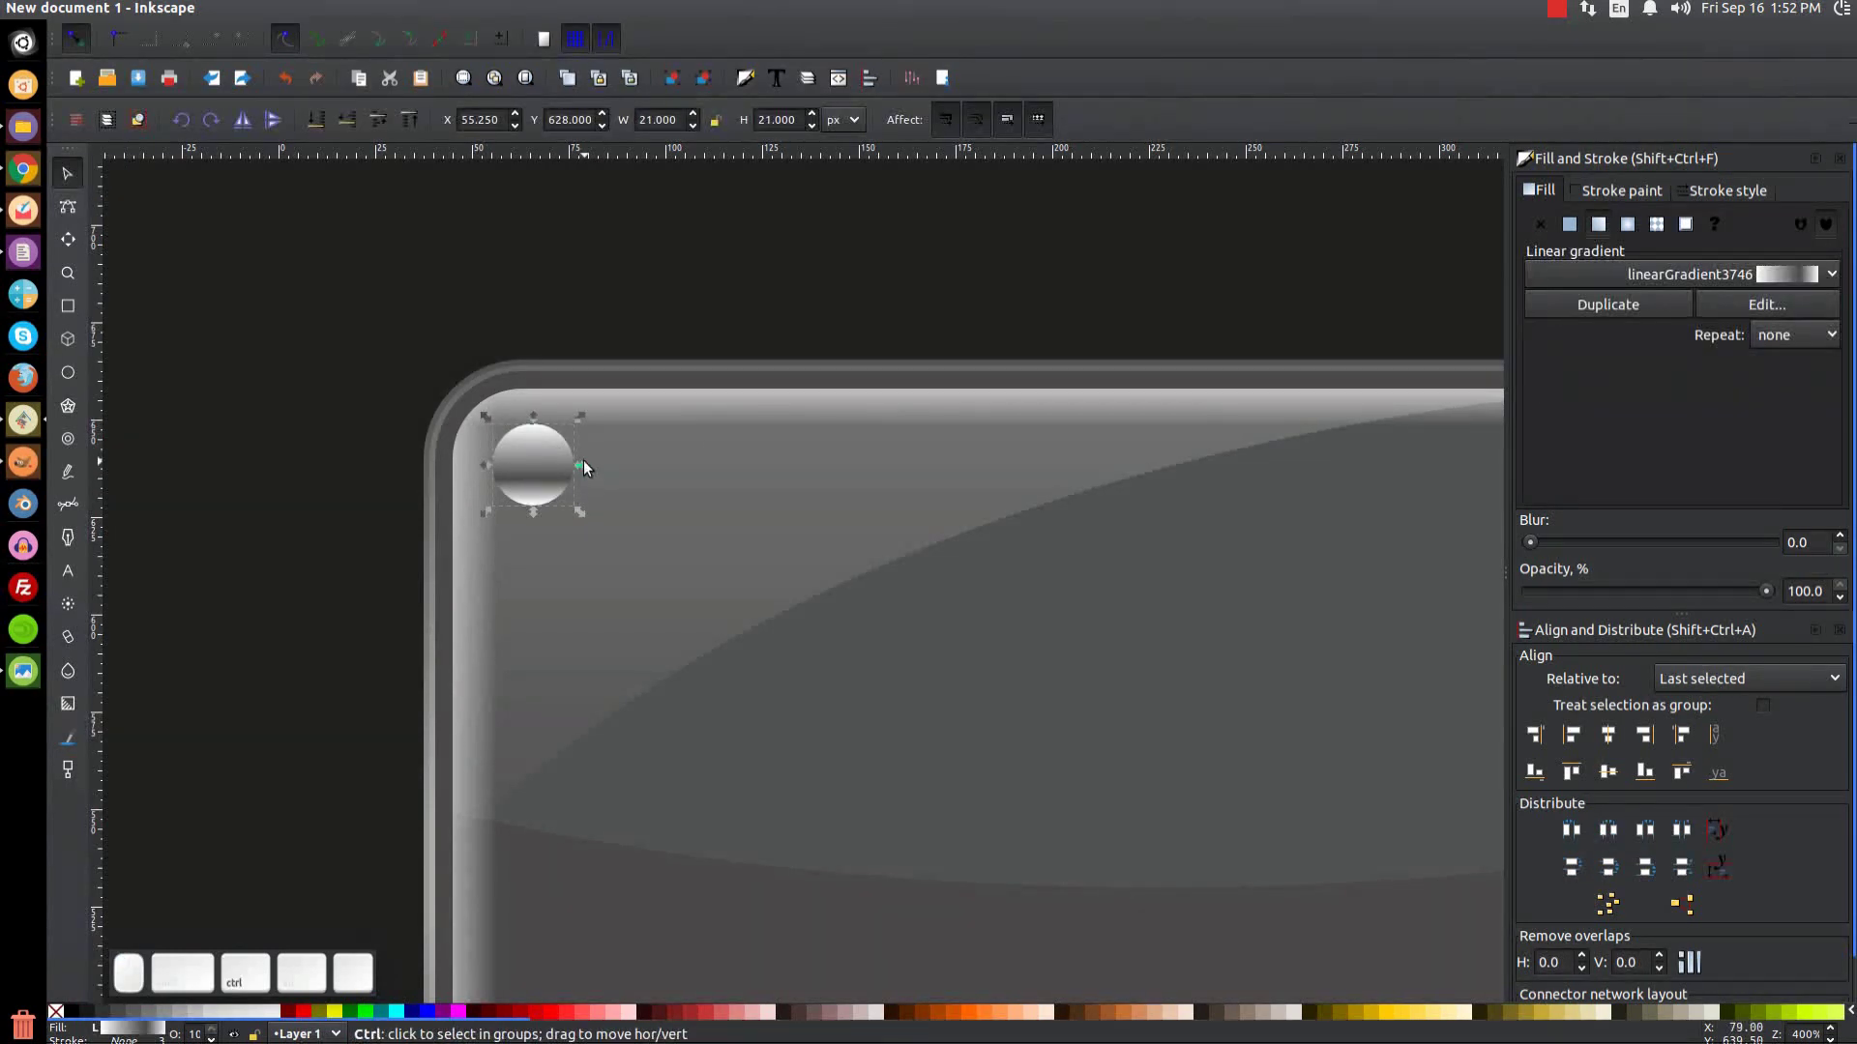
Step: Duplicate the metallic circle, shrink it slightly, fill it grey with a light outline
{"action": "key", "text": "ctrl+d"}
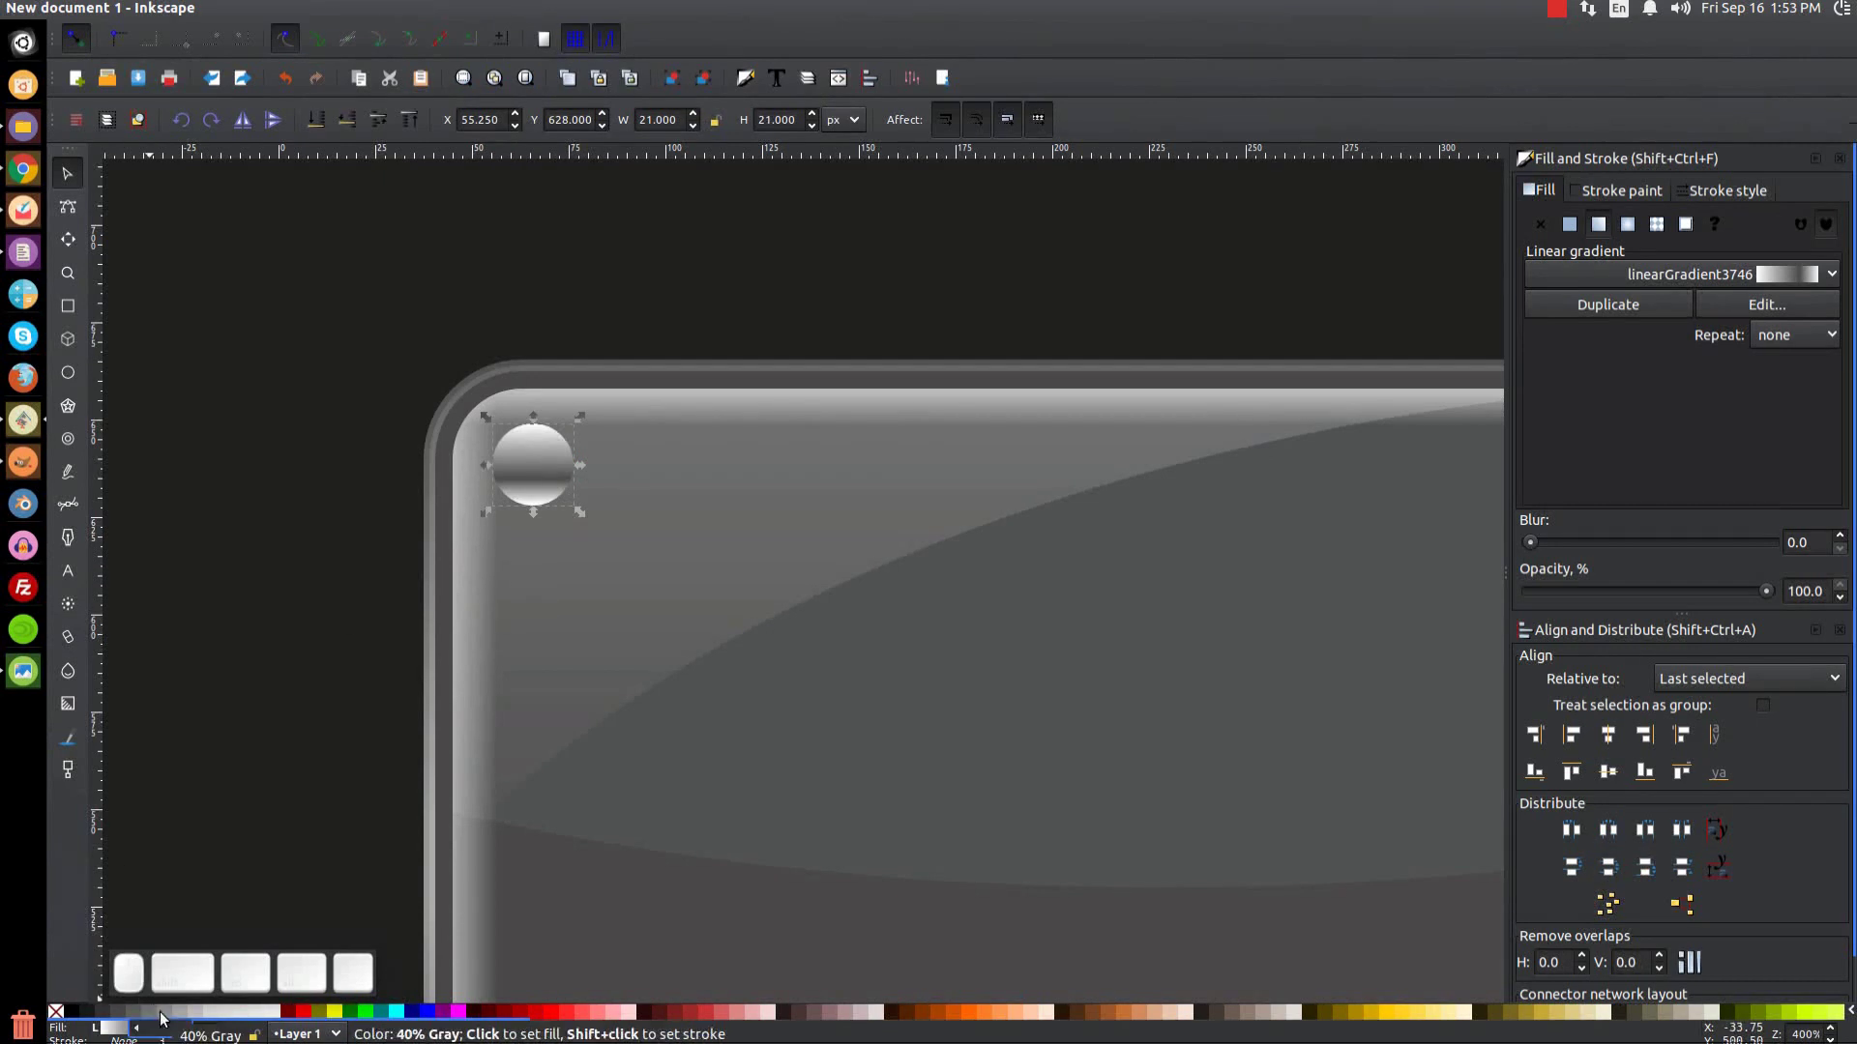
{"action": "left_click", "coordinate": [152, 1018]}
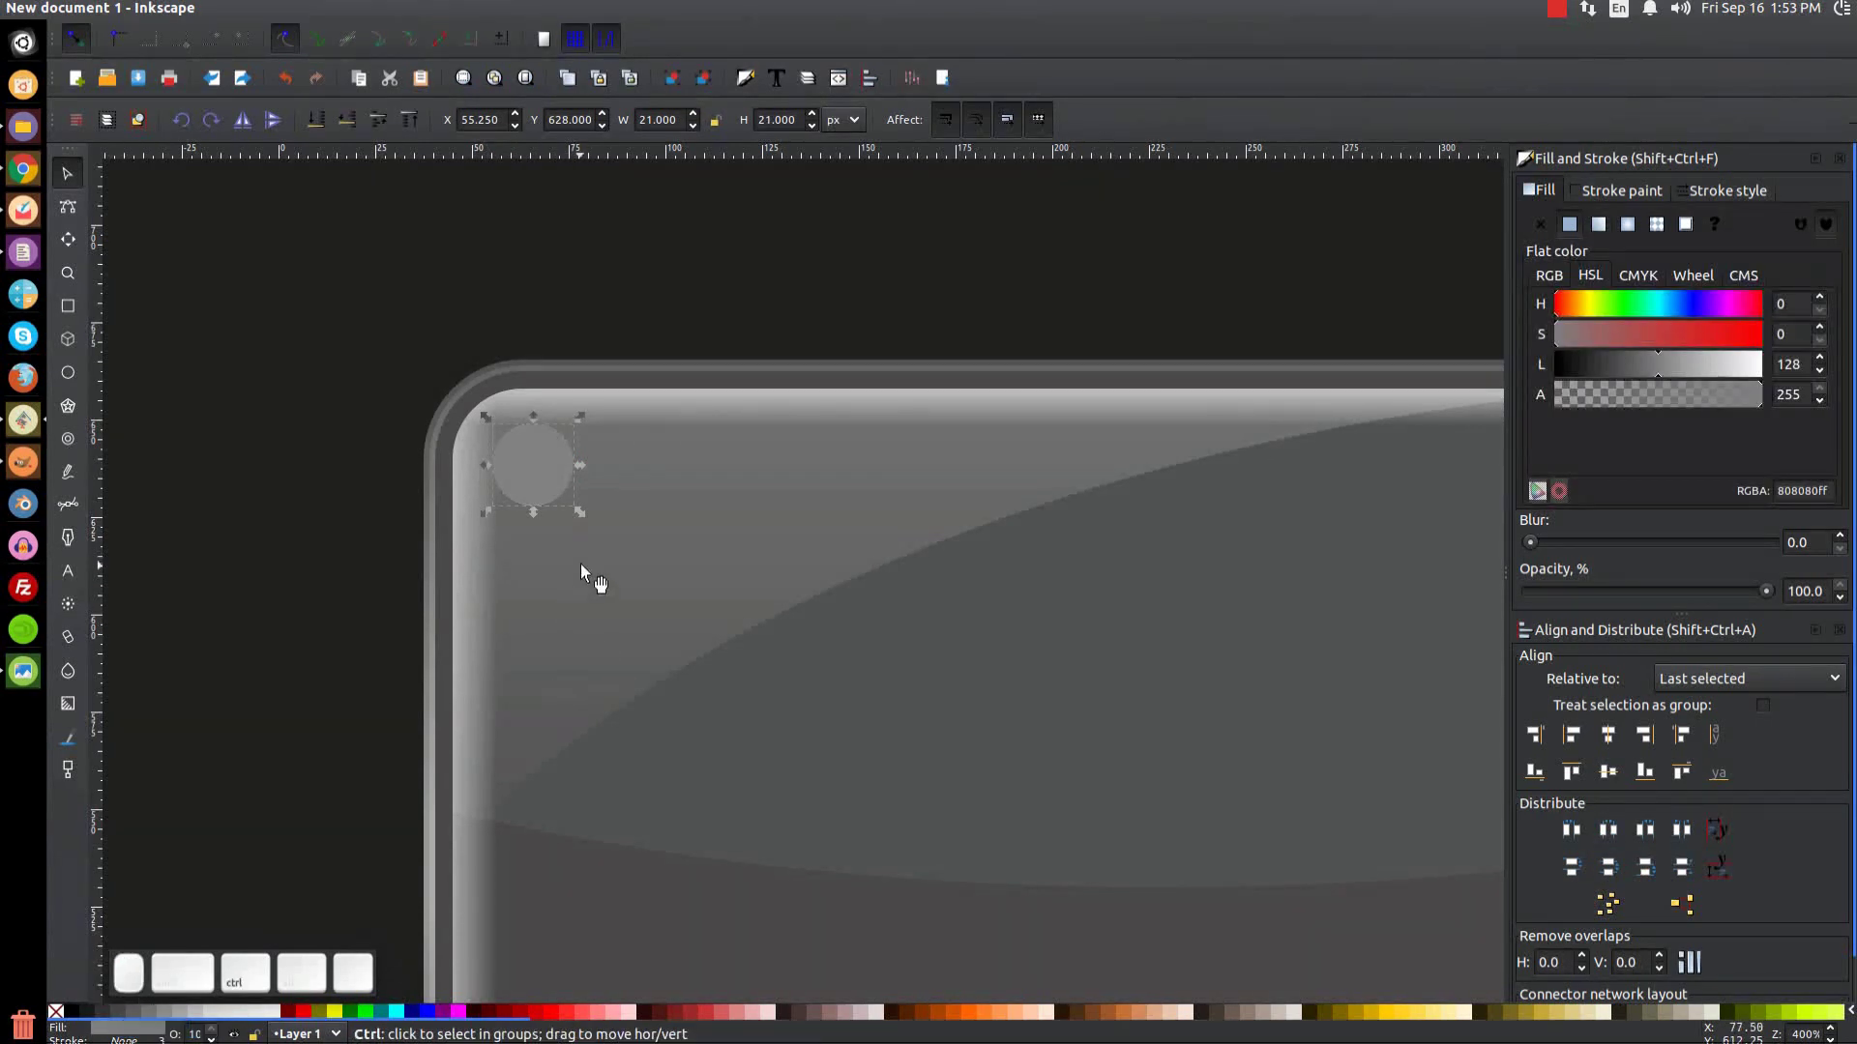
{"action": "left_click_drag", "start_coordinate": [586, 521], "coordinate": [470, 636]}
{"action": "left_click", "coordinate": [423, 631]}
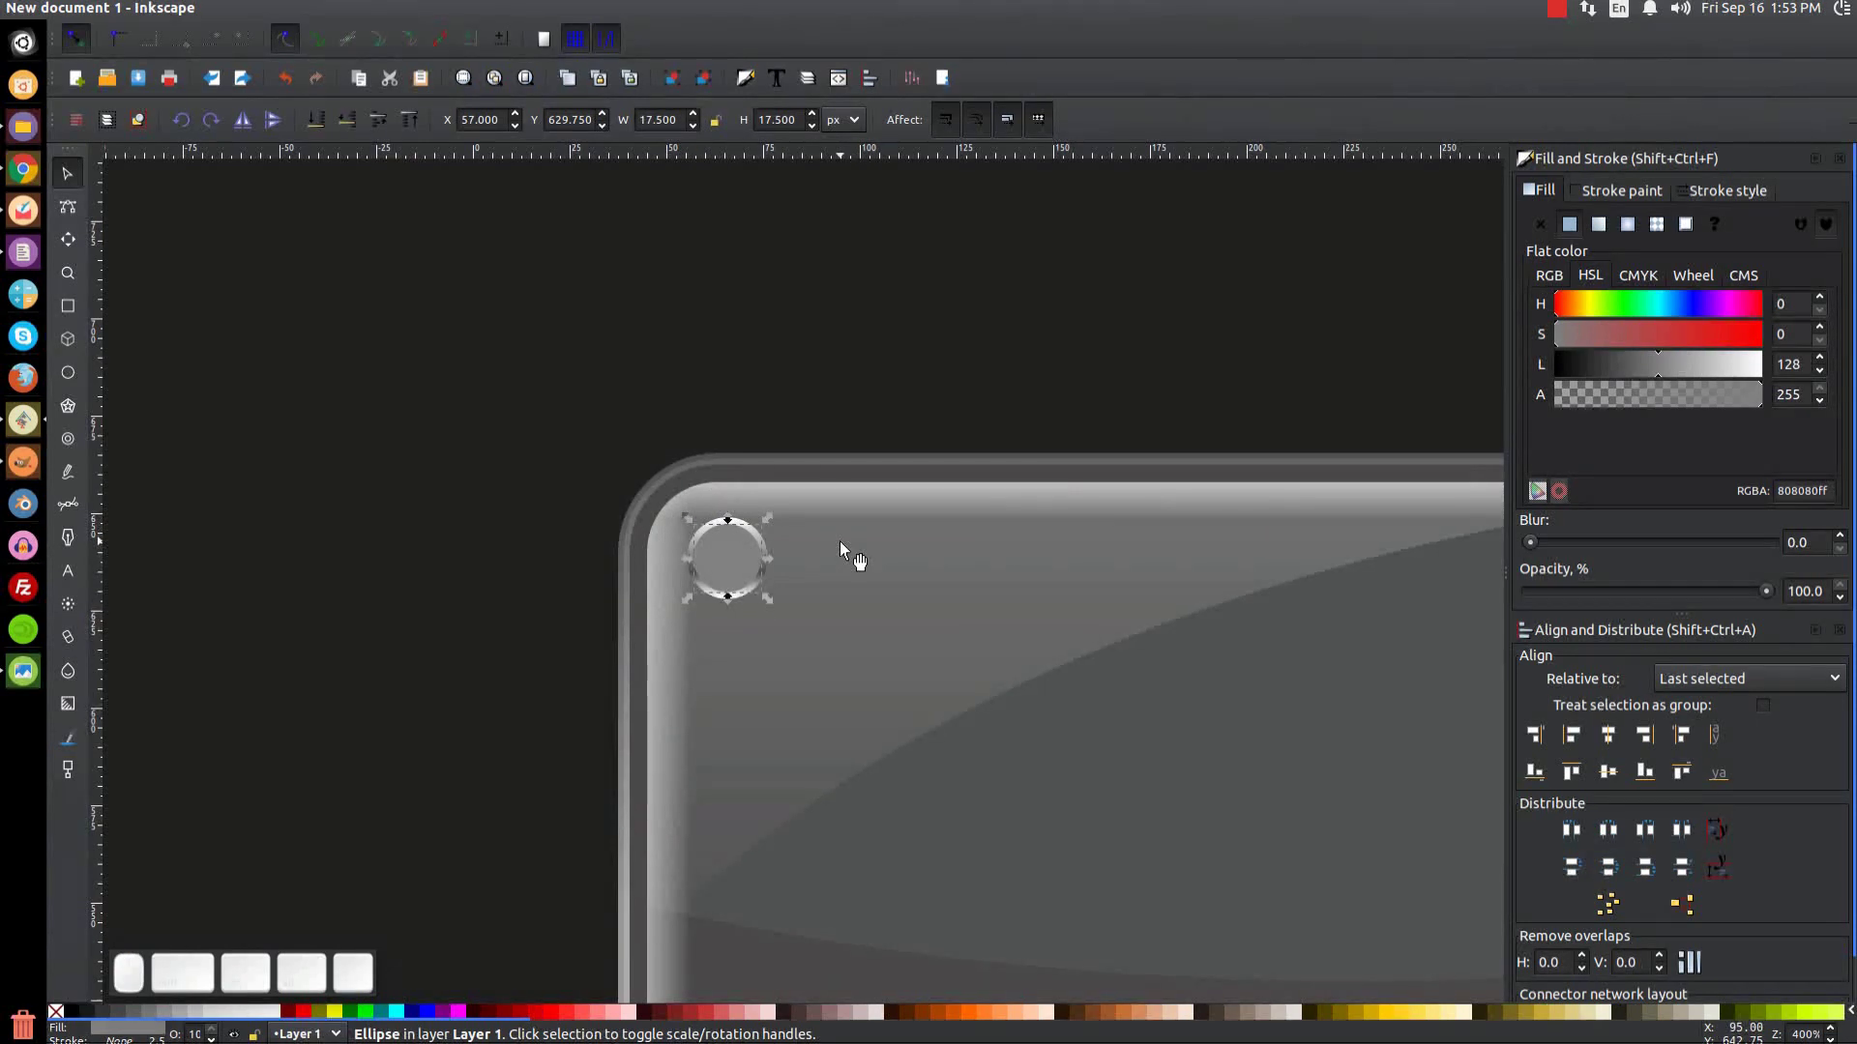
{"action": "key", "text": "="}
{"action": "key", "text": "="}
Step: Give the inner circle a vertical light-to-grey linear gradient fill
{"action": "left_click", "coordinate": [825, 559]}
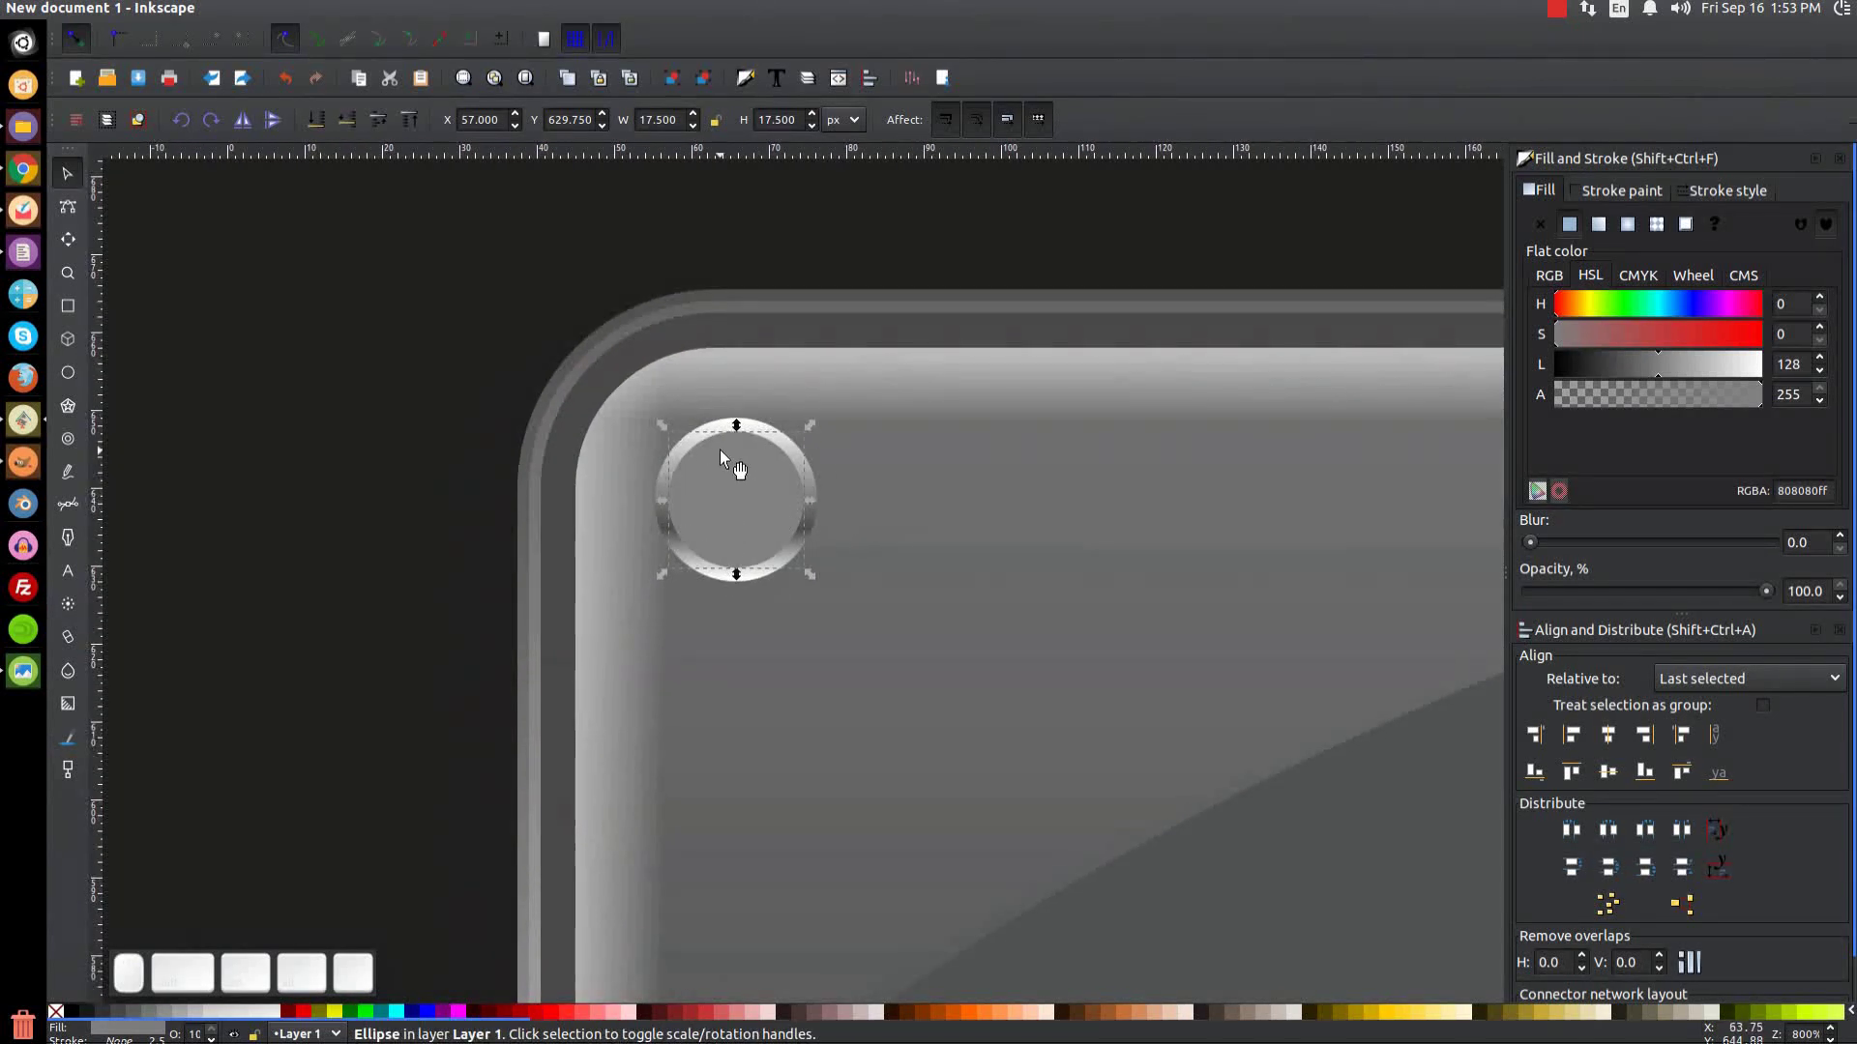
{"action": "left_click", "coordinate": [1610, 227]}
{"action": "key", "text": "g"}
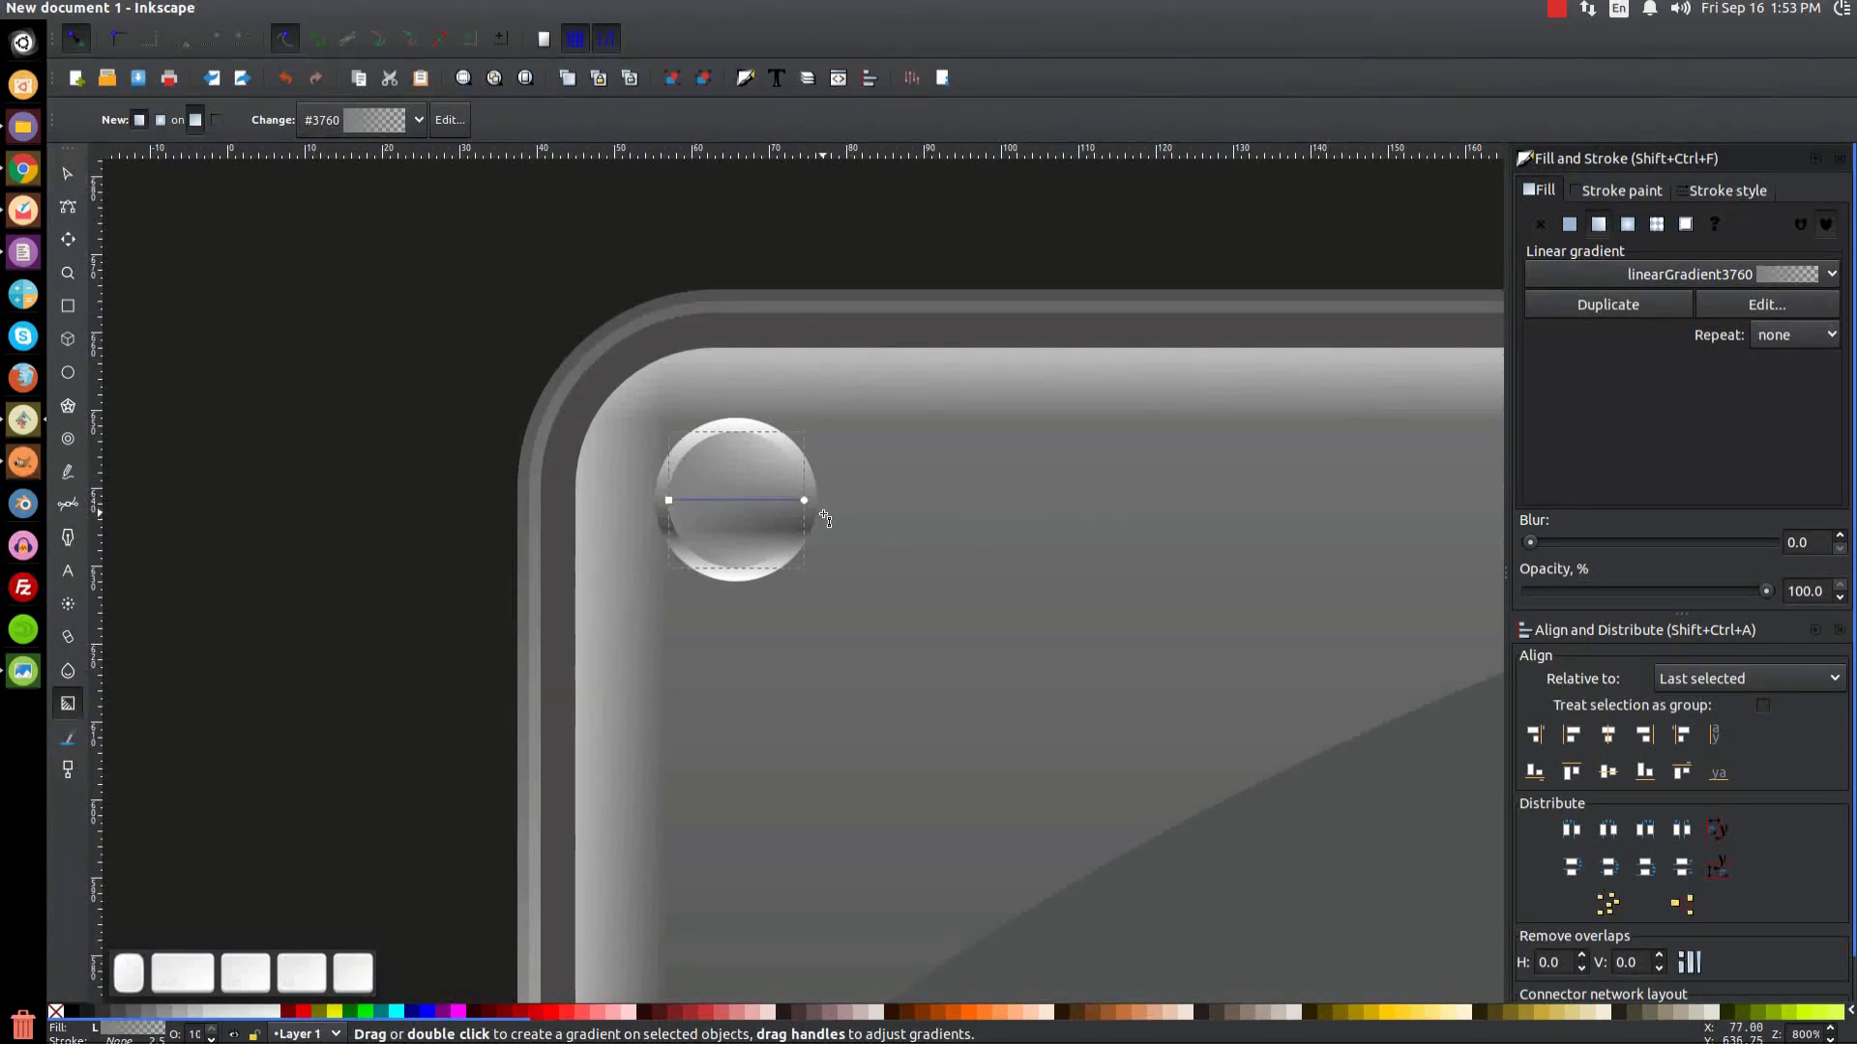
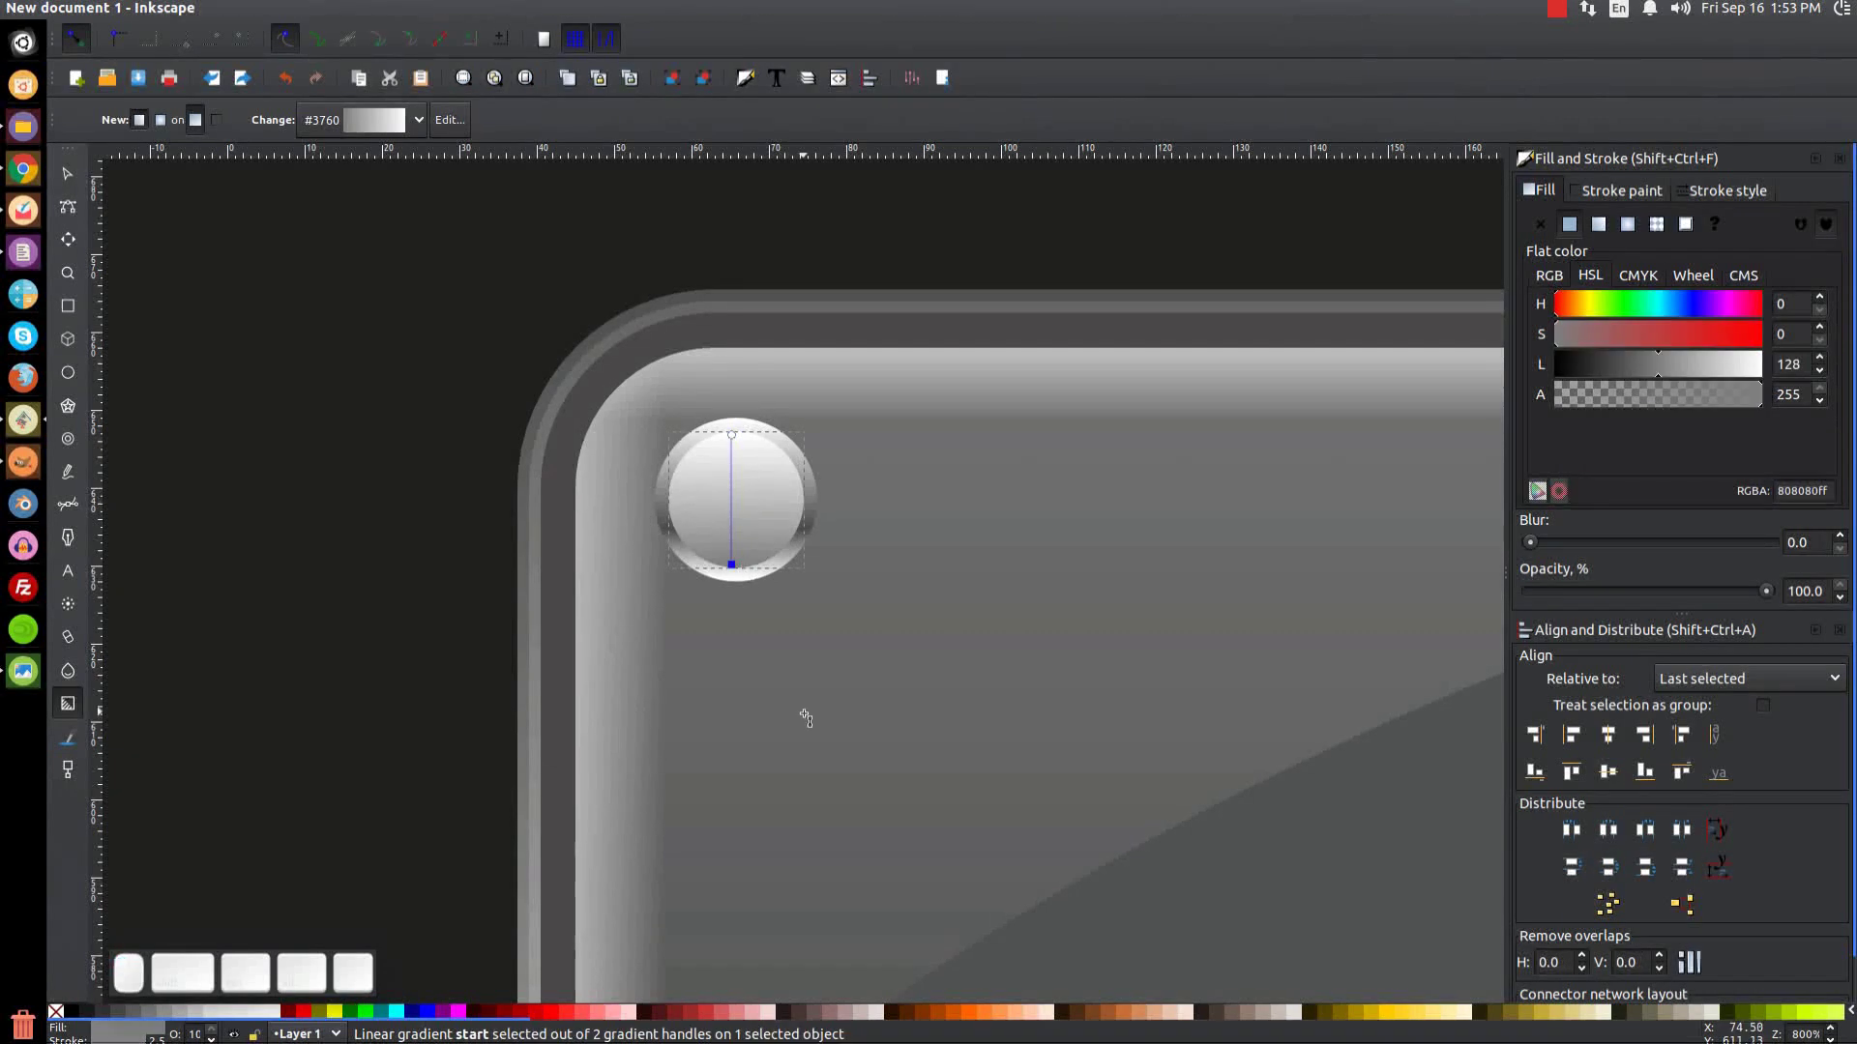
Step: Duplicate the outer ring, fill it black, shift it slightly down and lower it behind the screw head
{"action": "left_click", "coordinate": [77, 190]}
{"action": "left_click", "coordinate": [787, 591]}
{"action": "key", "text": "ctrl+d"}
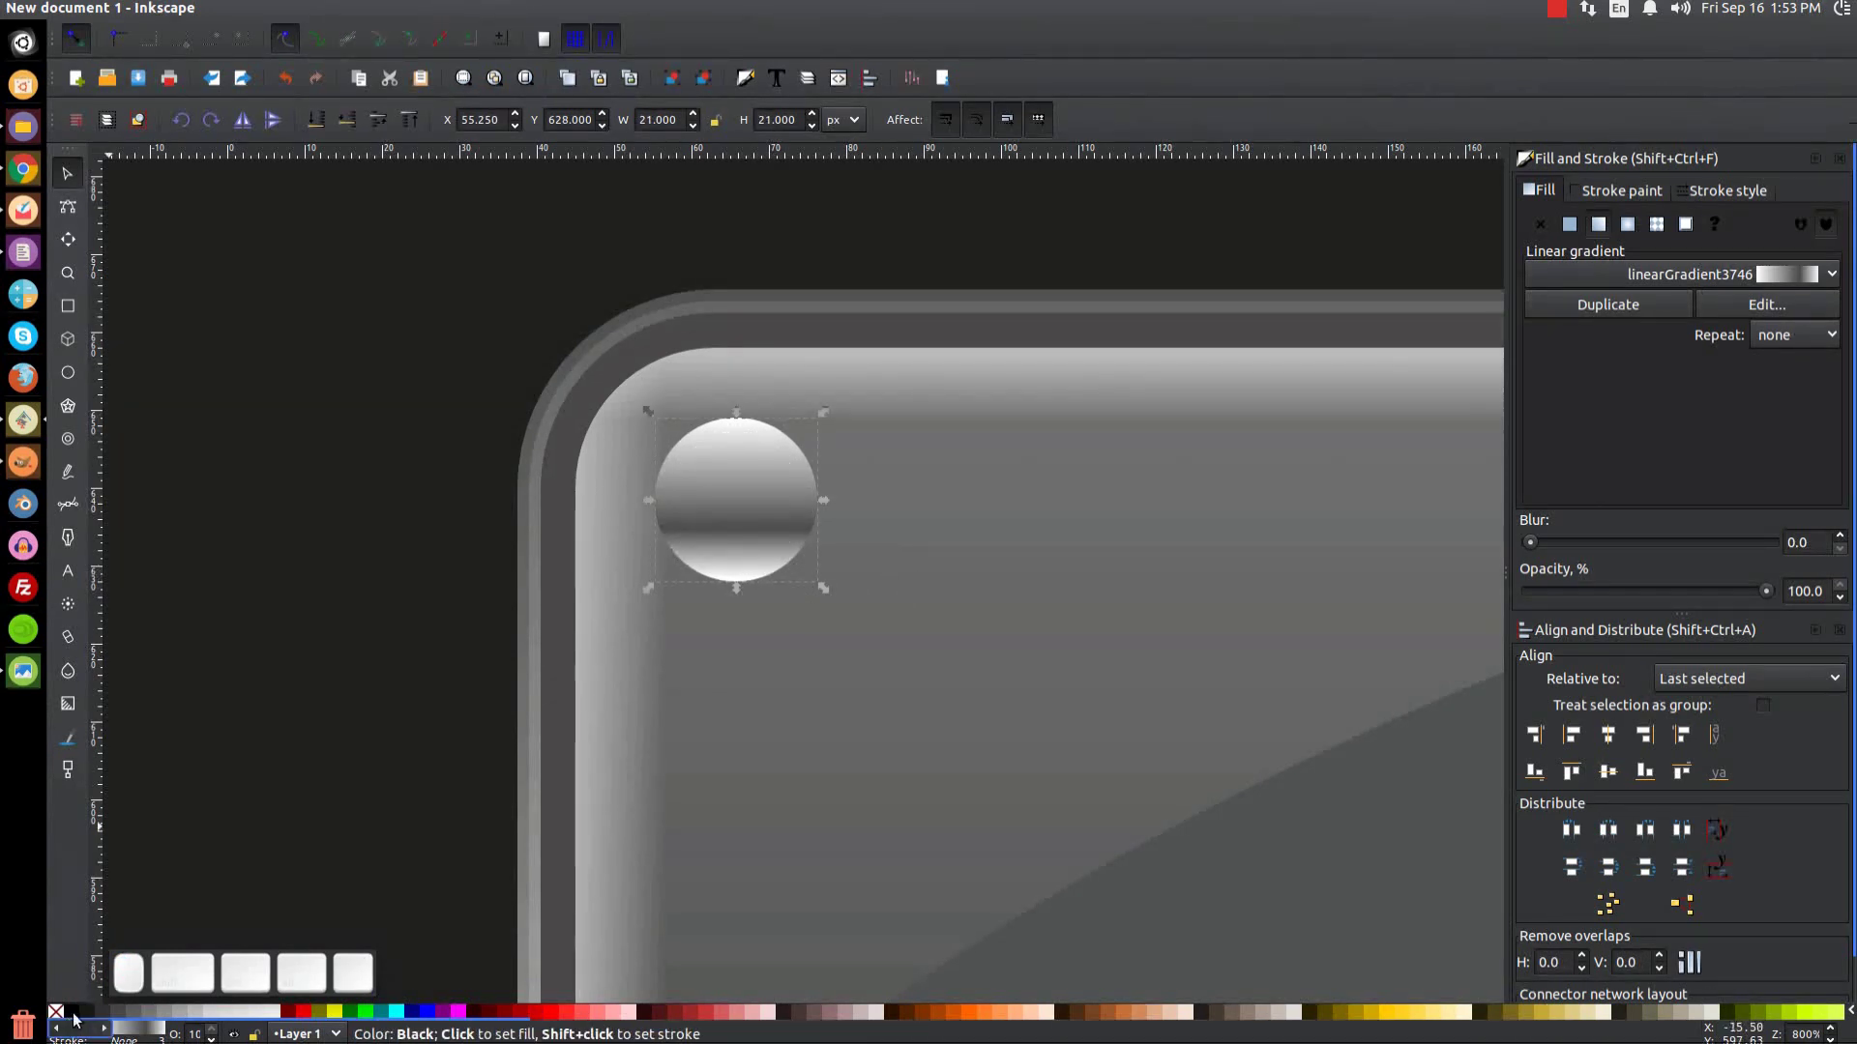
{"action": "left_click", "coordinate": [80, 1019]}
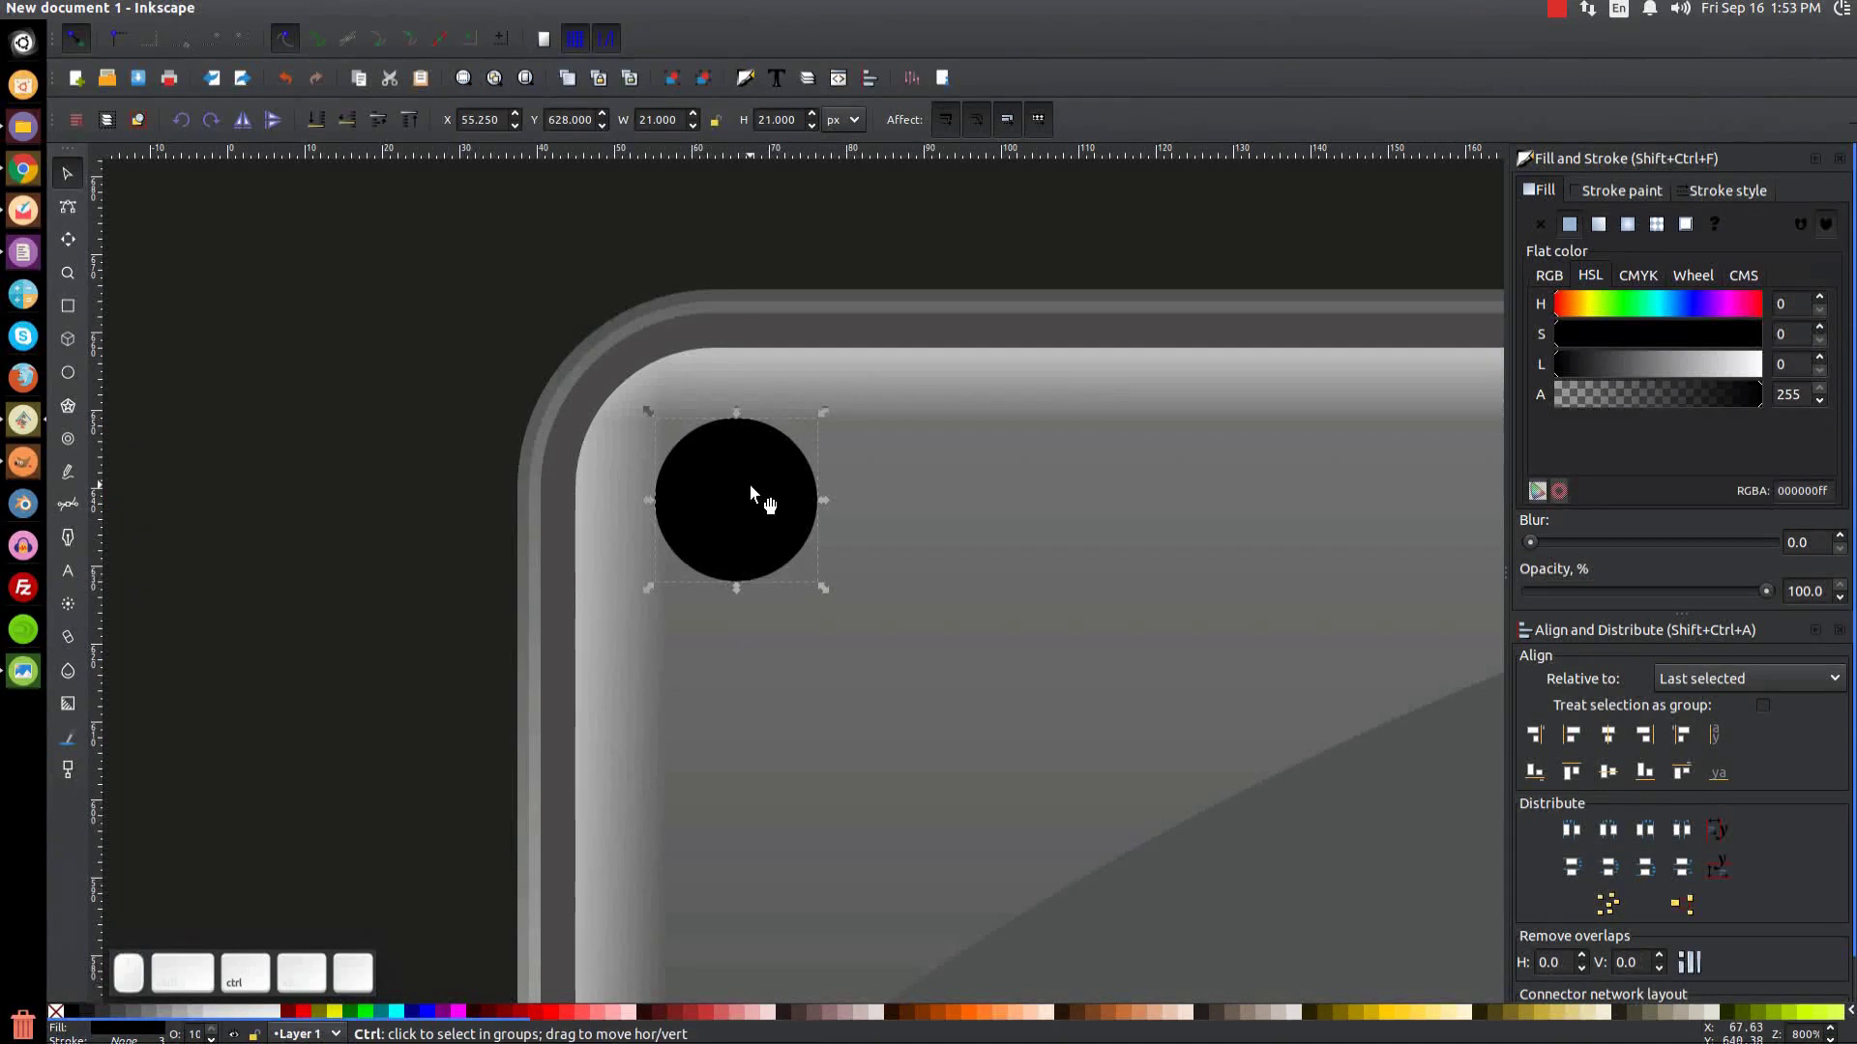
{"action": "left_click_drag", "start_coordinate": [768, 496], "coordinate": [724, 695]}
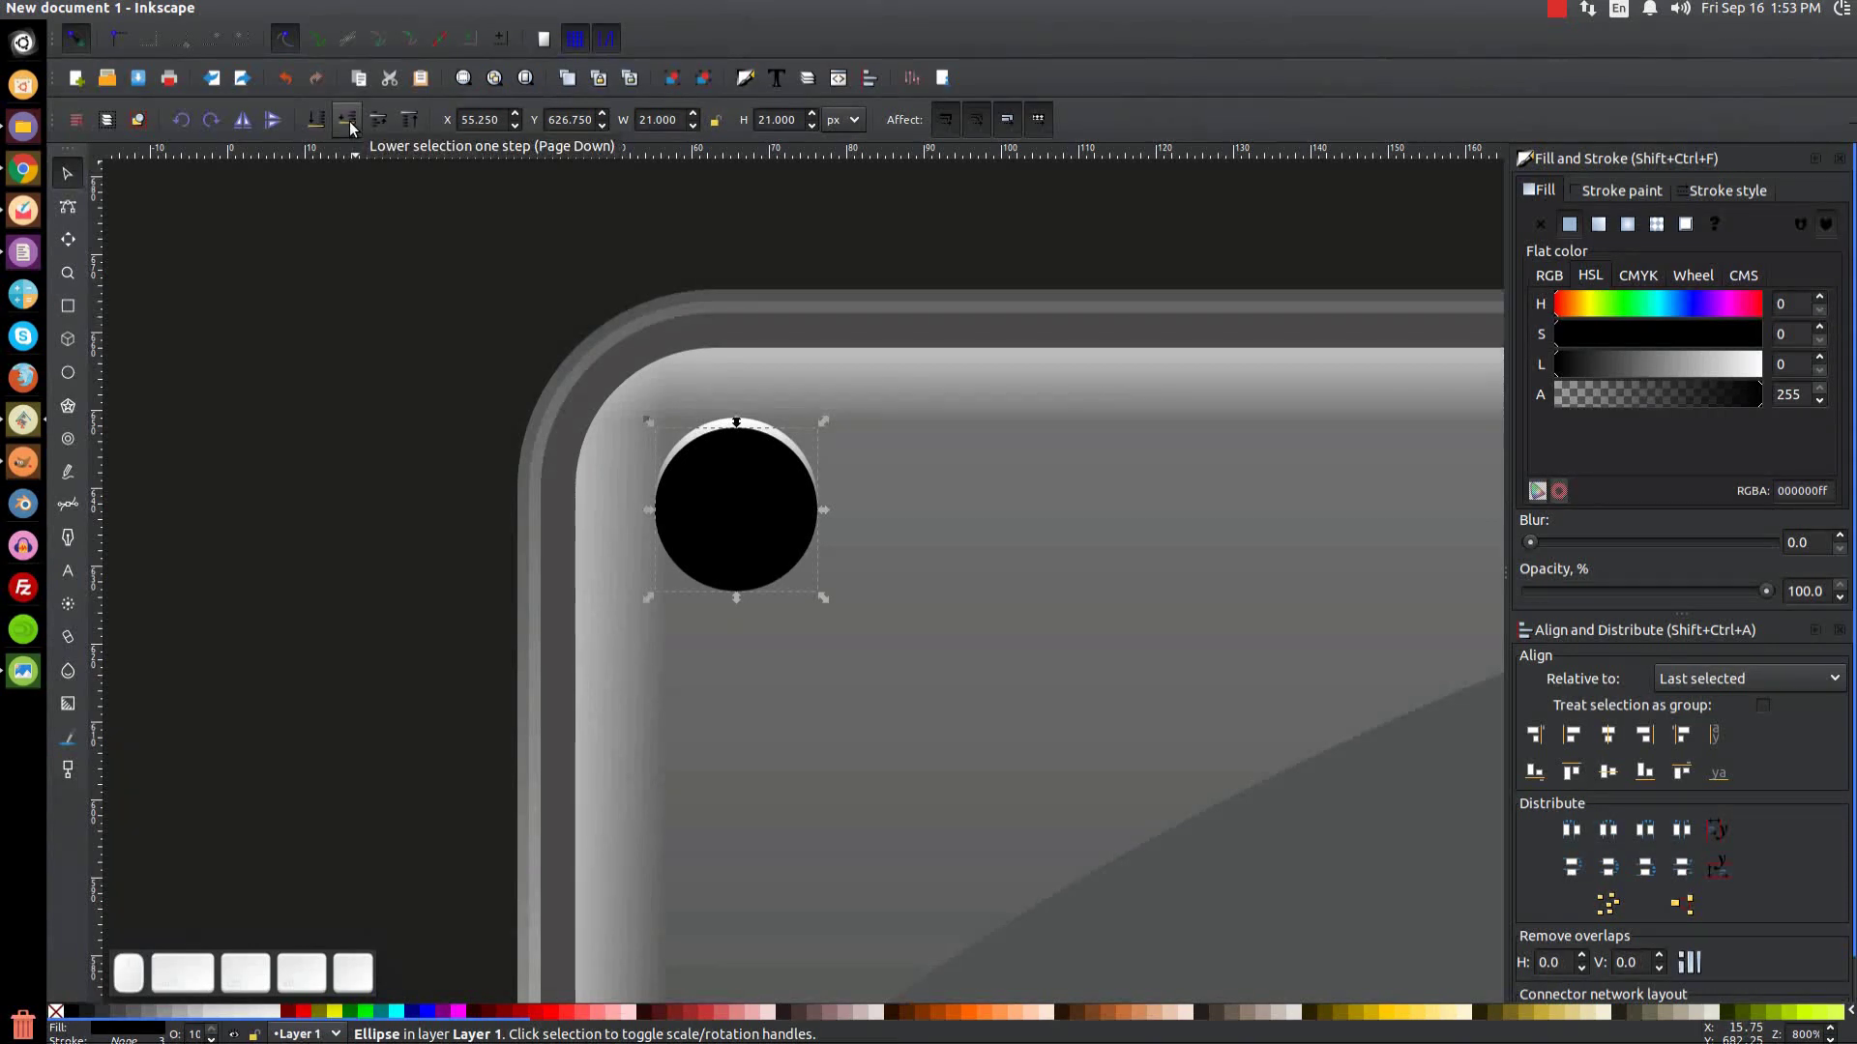
{"action": "left_click_drag", "start_coordinate": [354, 128], "coordinate": [354, 127]}
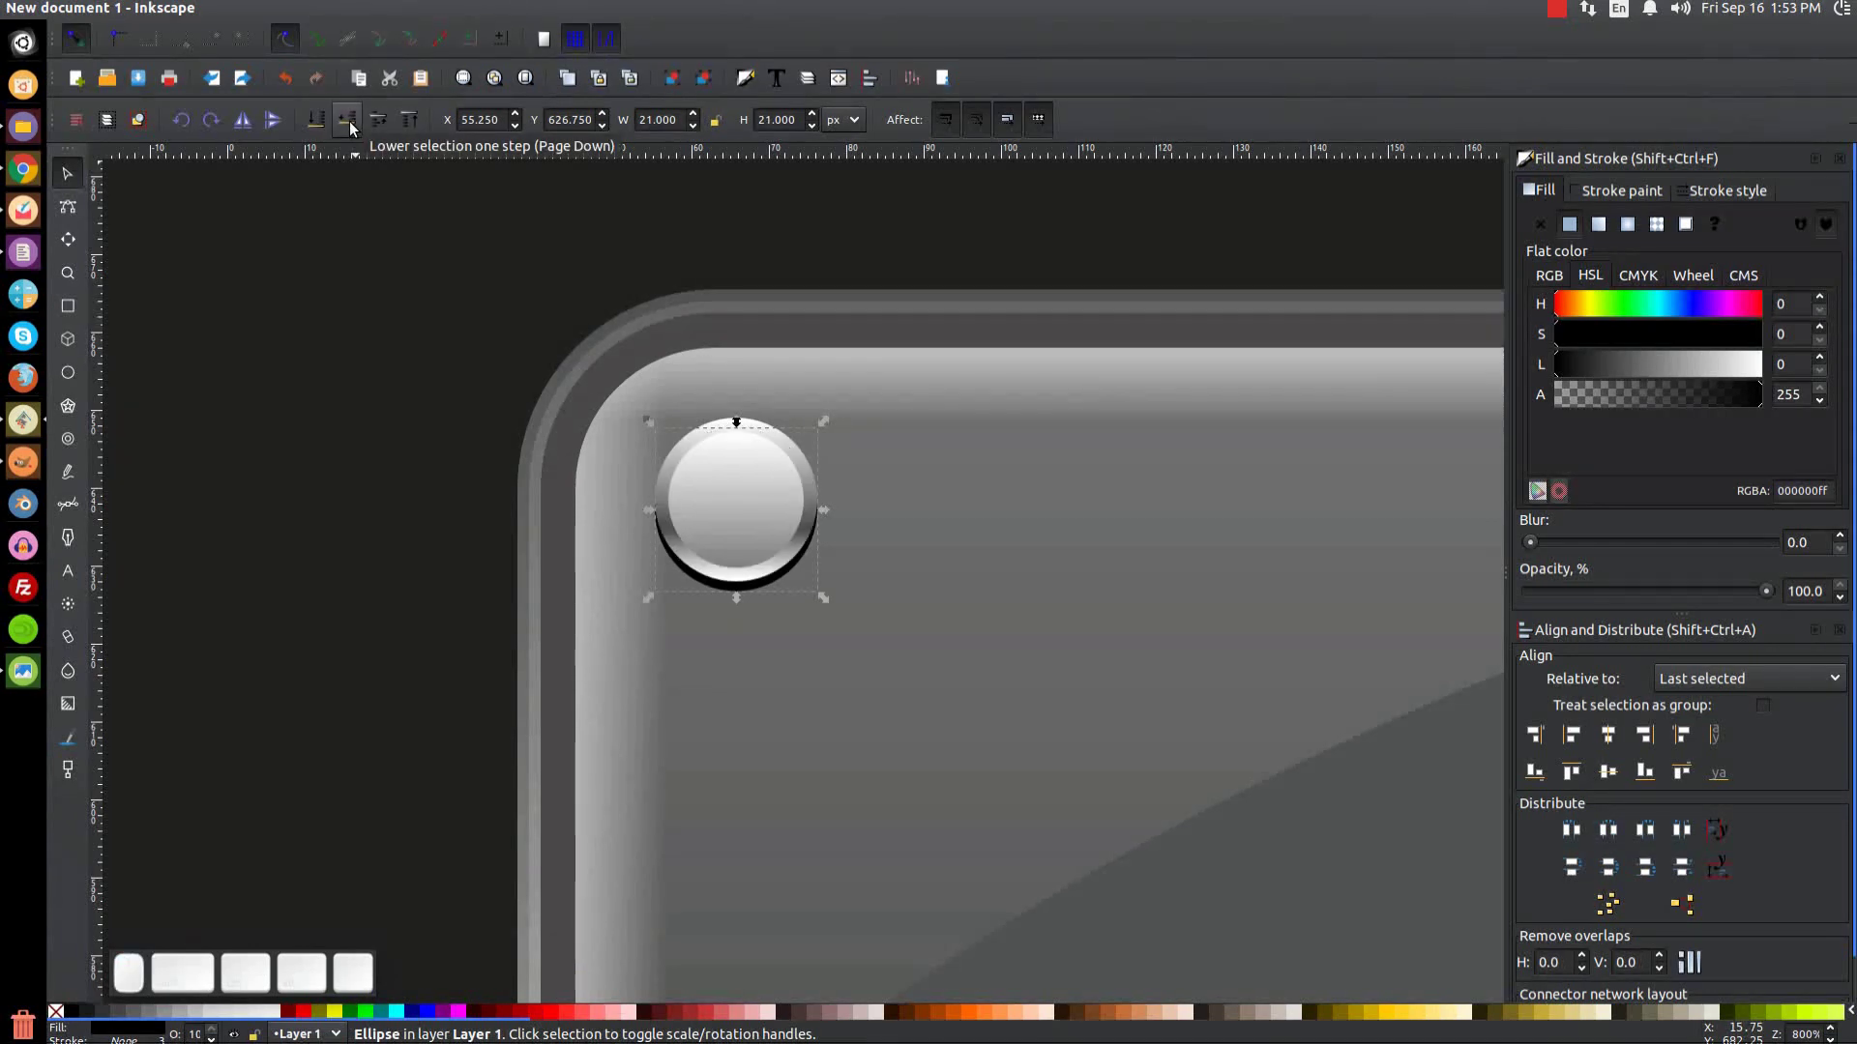
{"action": "left_click", "coordinate": [1769, 598]}
{"action": "left_click", "coordinate": [1652, 601]}
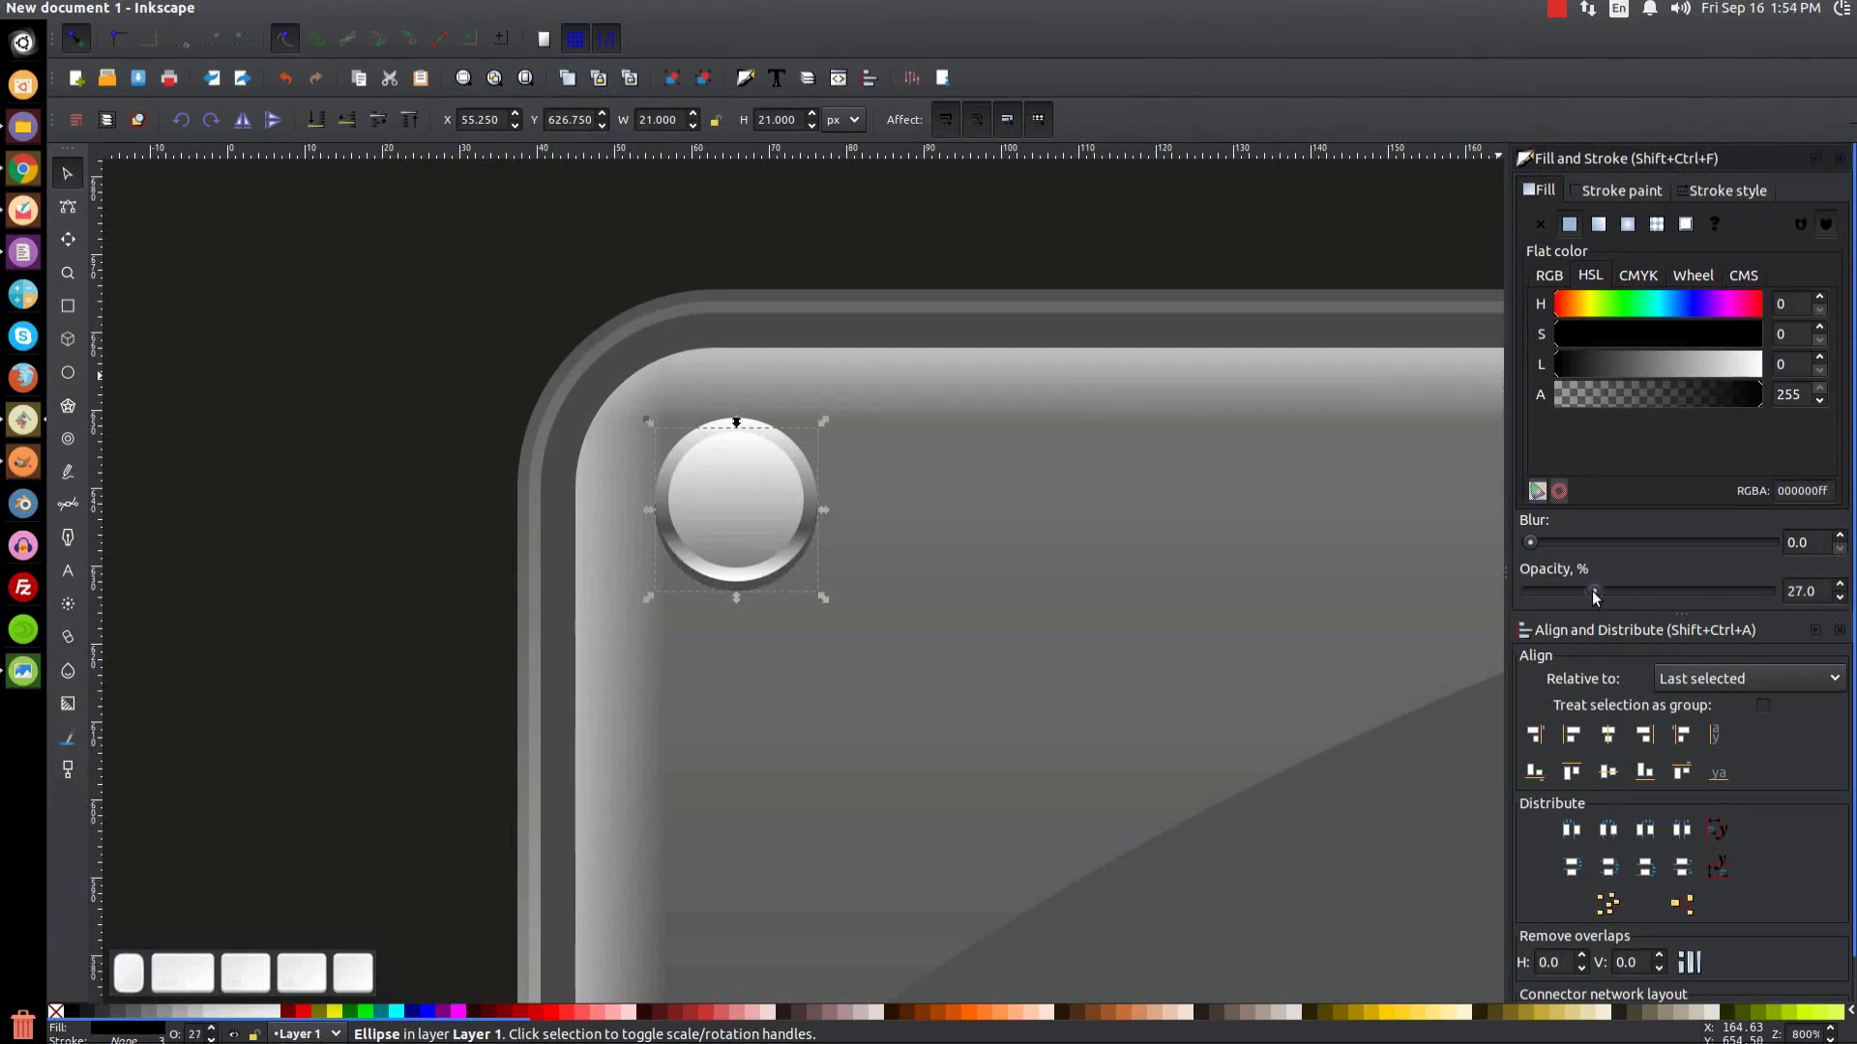
Step: Set the shadow circle to about 30% opacity and zoom out to preview the plaque
{"action": "left_click", "coordinate": [1599, 597]}
{"action": "left_click", "coordinate": [1150, 579]}
{"action": "left_click", "coordinate": [850, 269]}
{"action": "key", "text": "1"}
{"action": "left_click", "coordinate": [997, 573]}
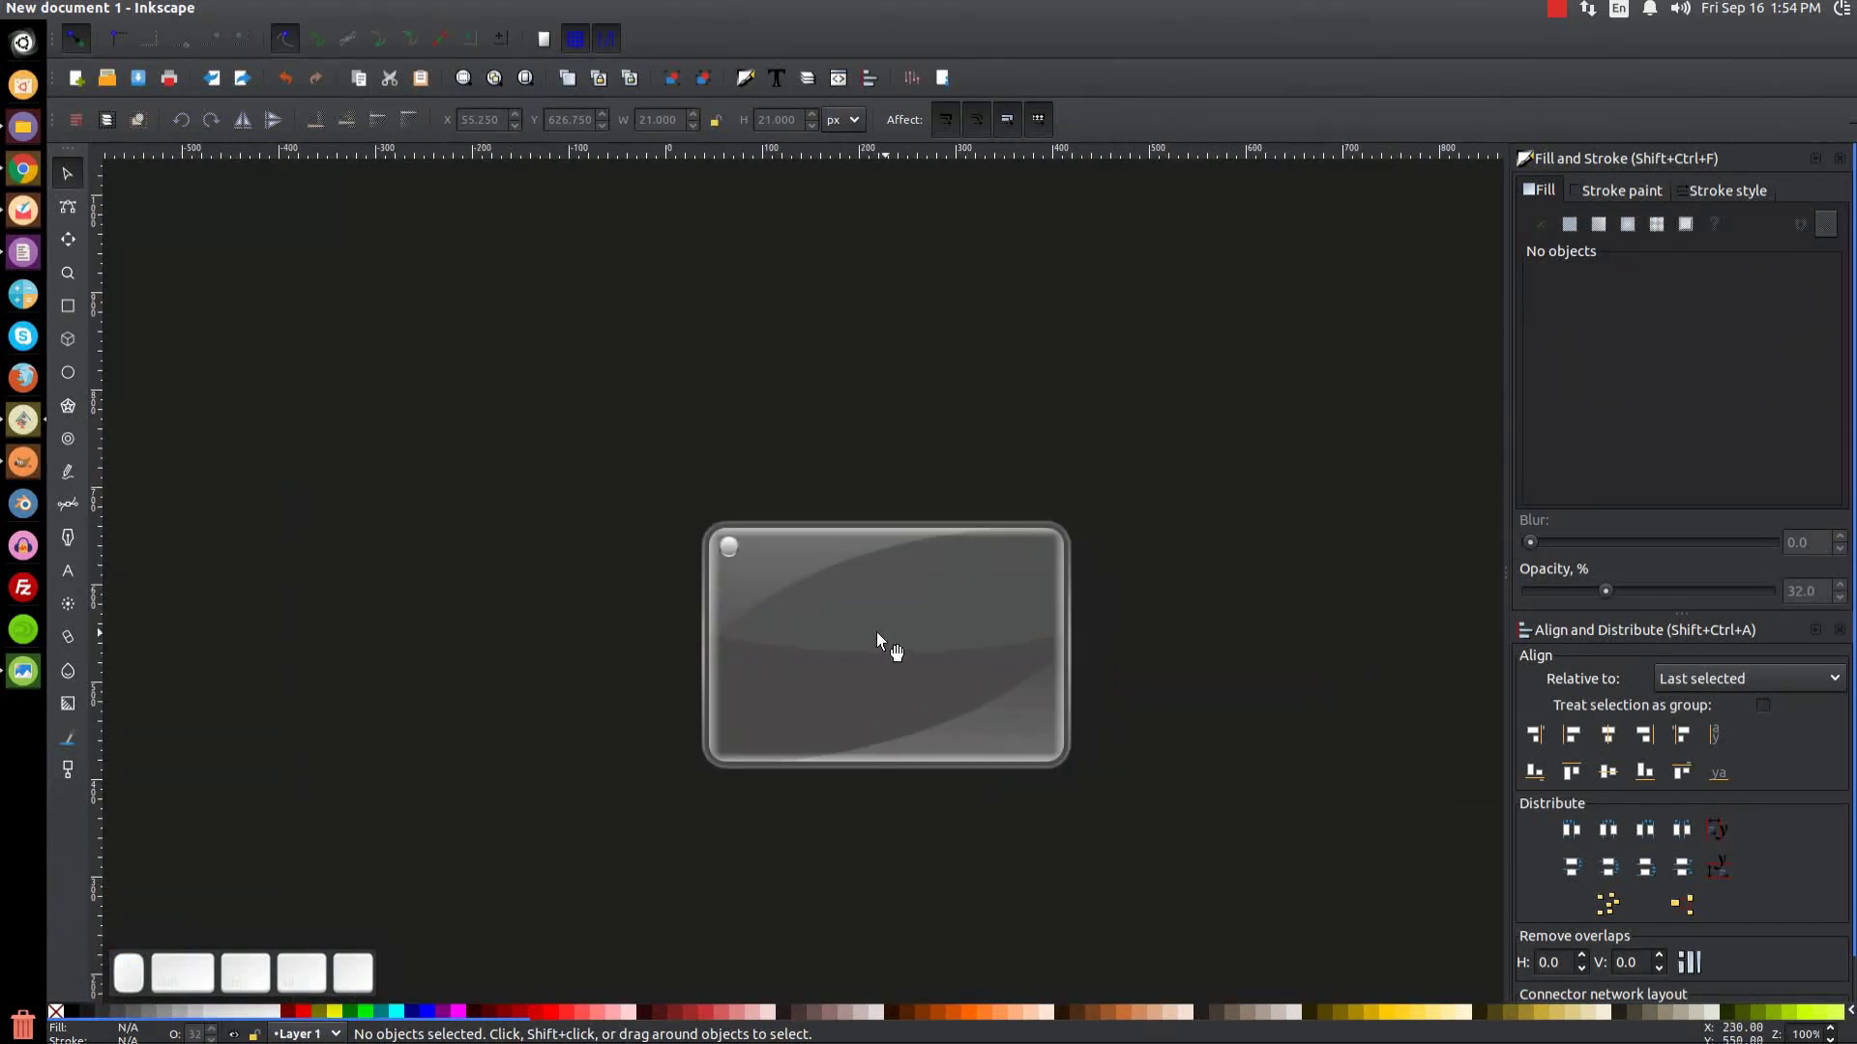
Step: Fine-tune the shadow circle's Y position just beneath the screw head
{"action": "left_click", "coordinate": [770, 630]}
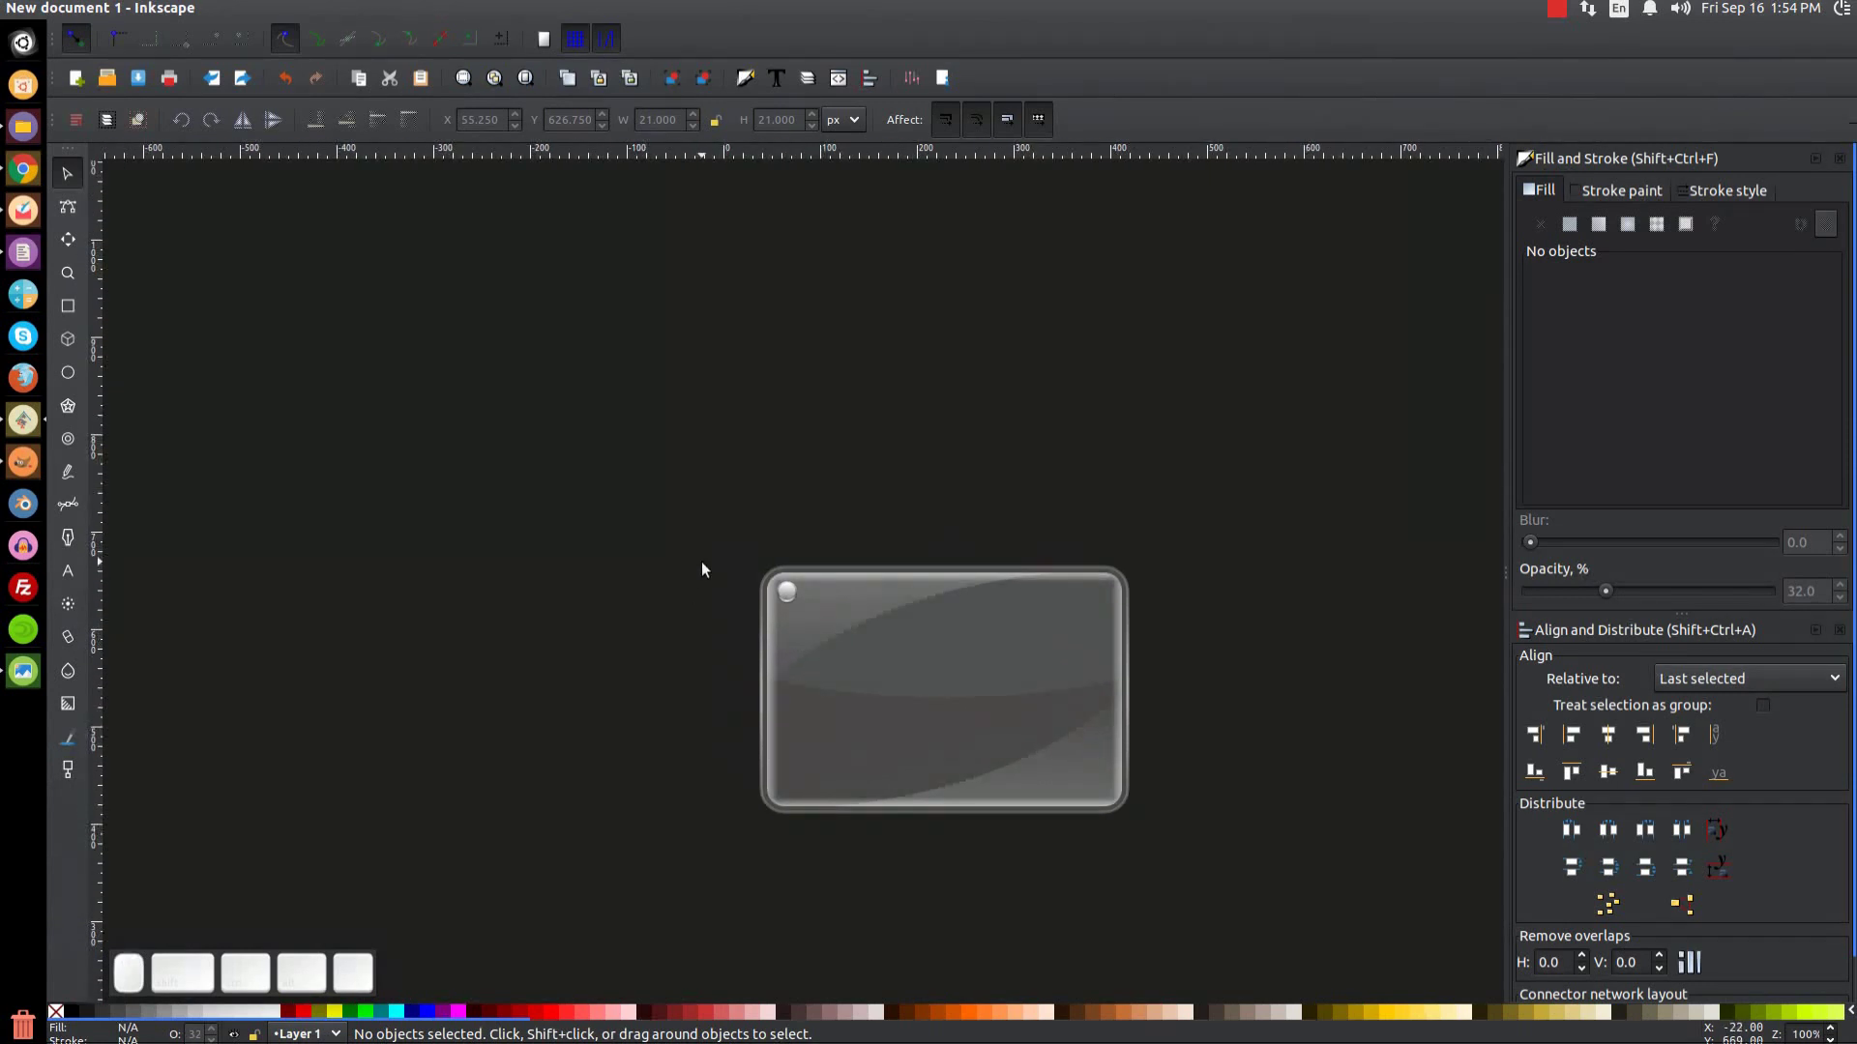
{"action": "key", "text": "="}
{"action": "left_click", "coordinate": [763, 435]}
{"action": "left_click", "coordinate": [764, 660]}
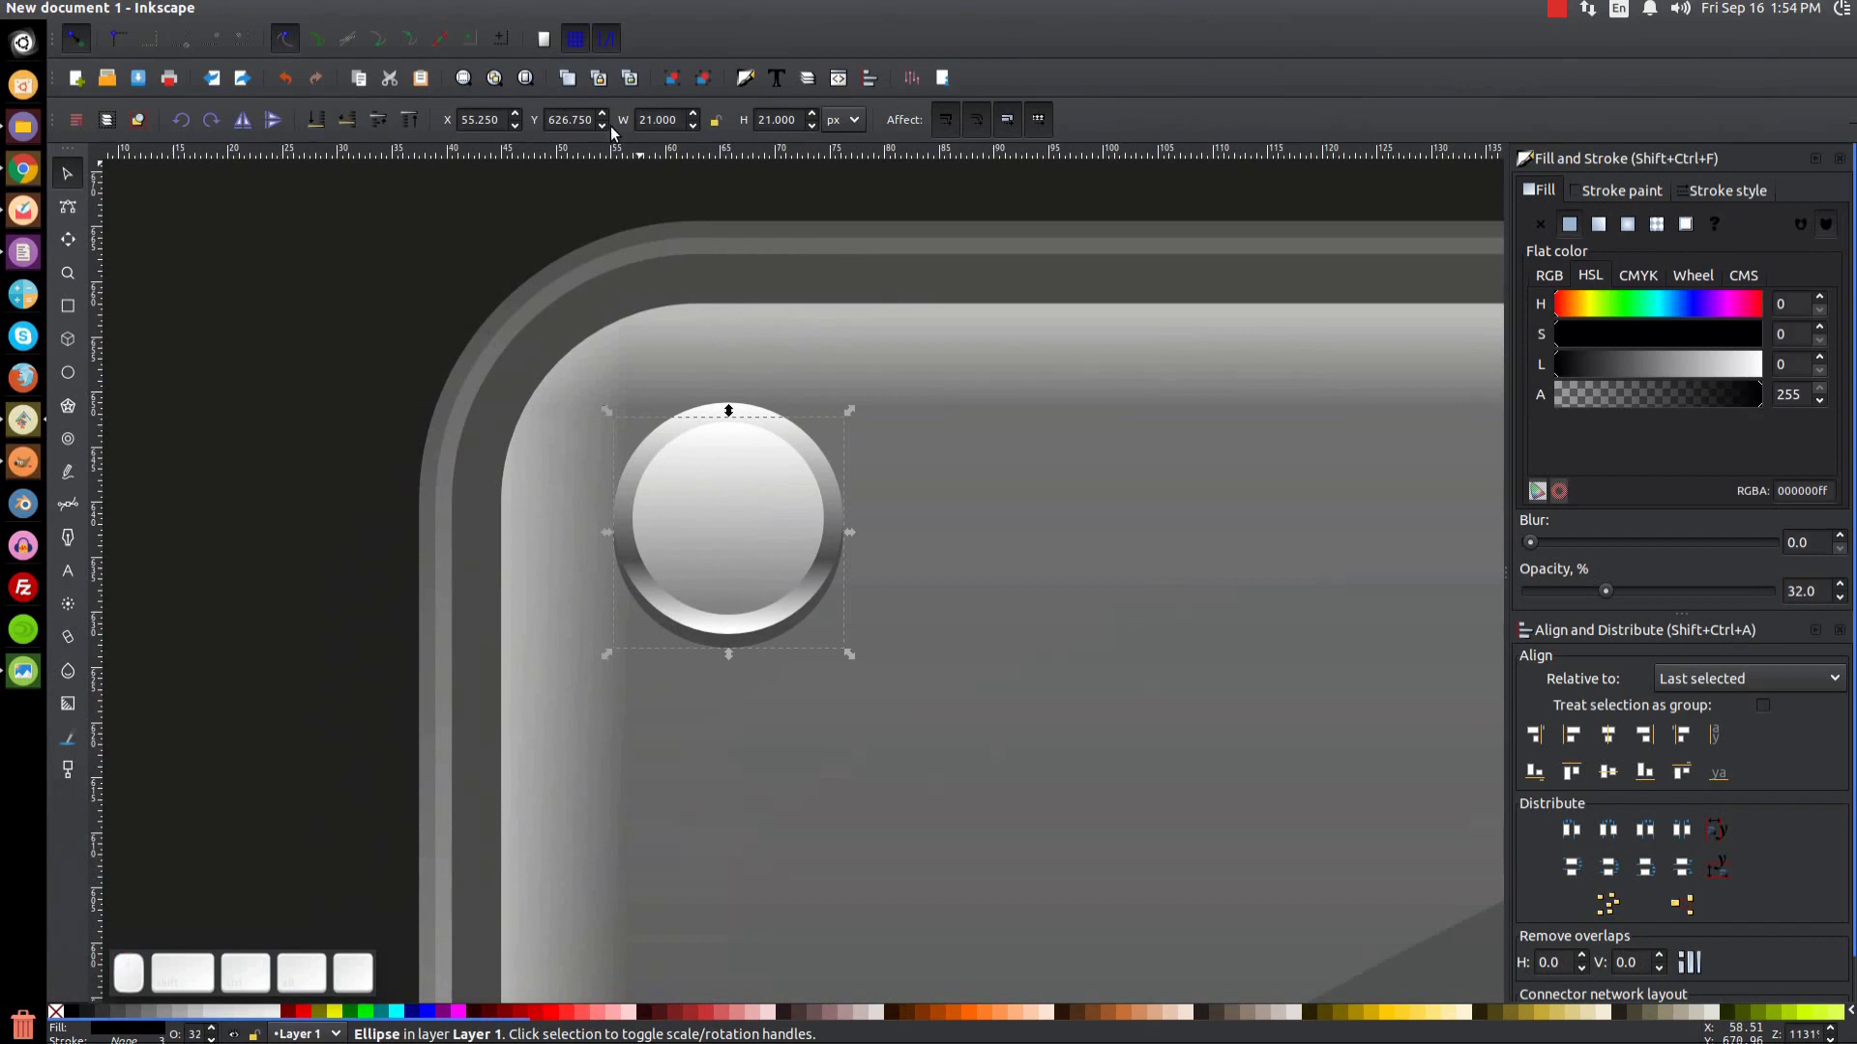
{"action": "left_click_drag", "start_coordinate": [608, 133], "coordinate": [692, 240]}
{"action": "key", "text": "1"}
{"action": "left_click", "coordinate": [1005, 468]}
{"action": "scroll", "scroll_direction": "up", "scroll_amount": 3}
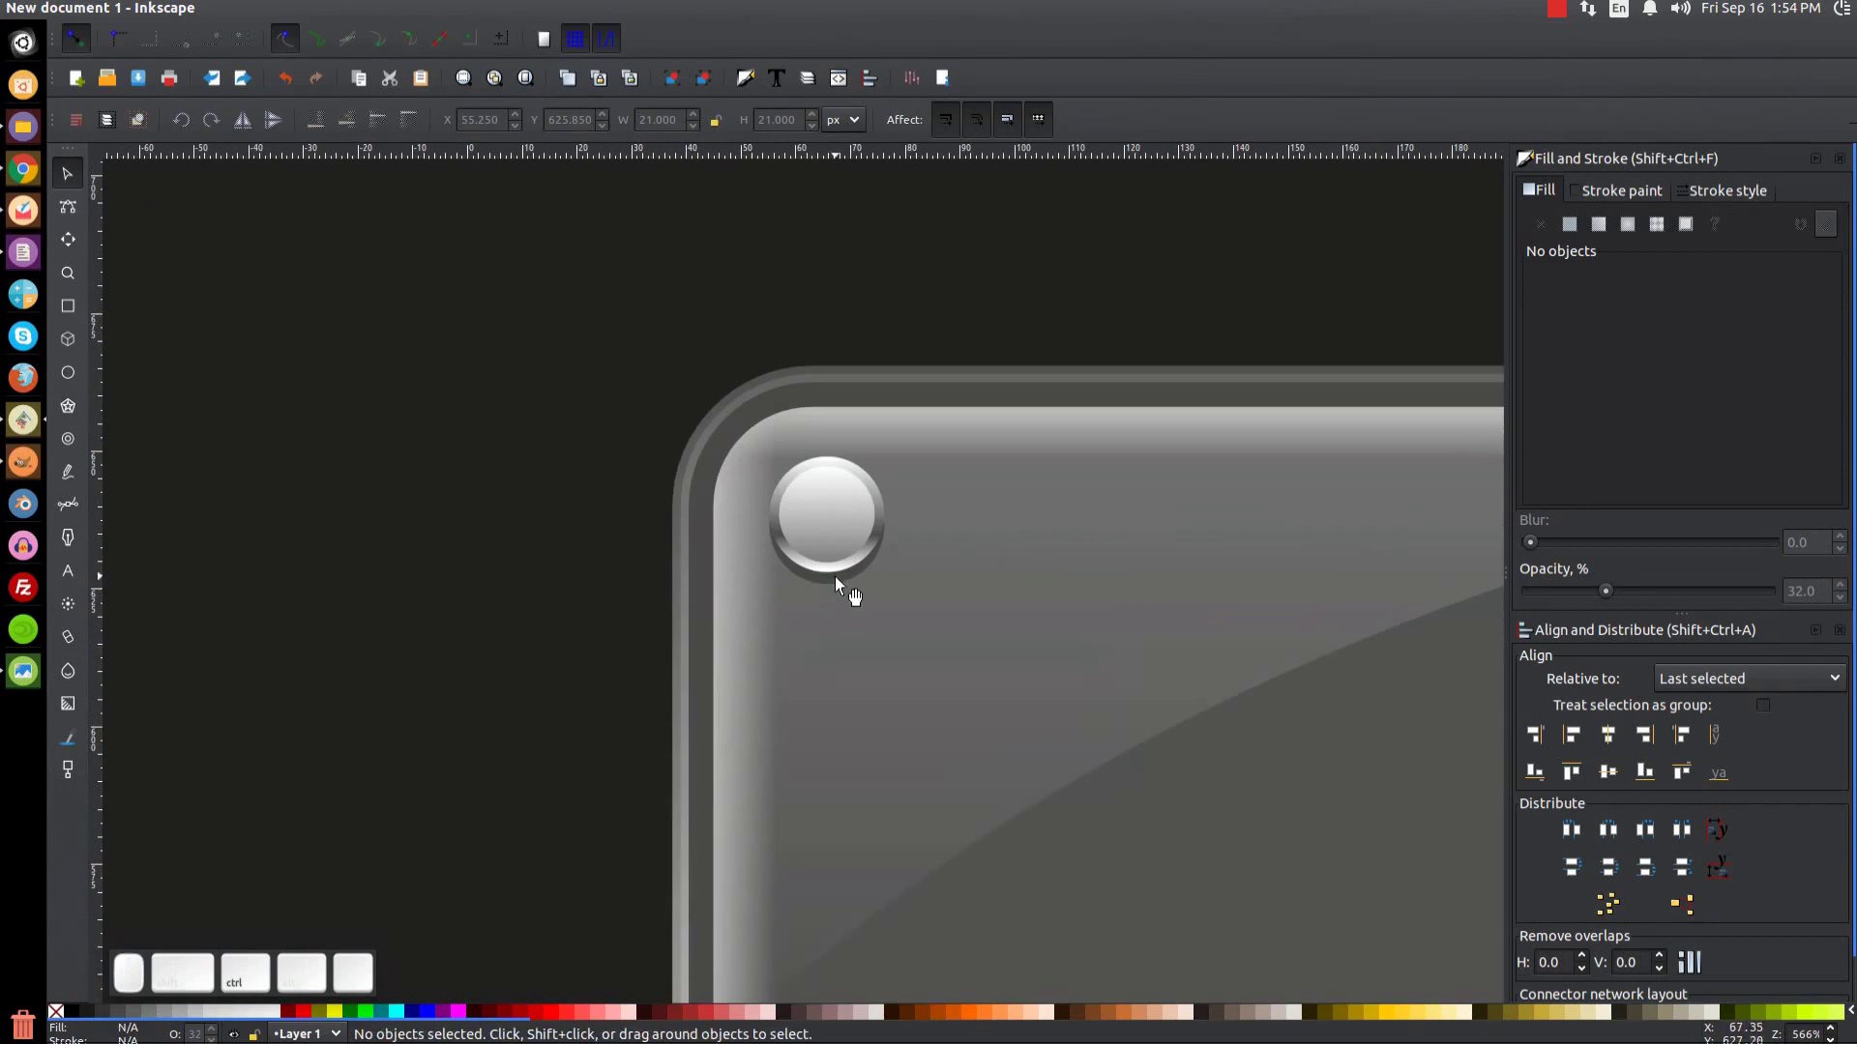
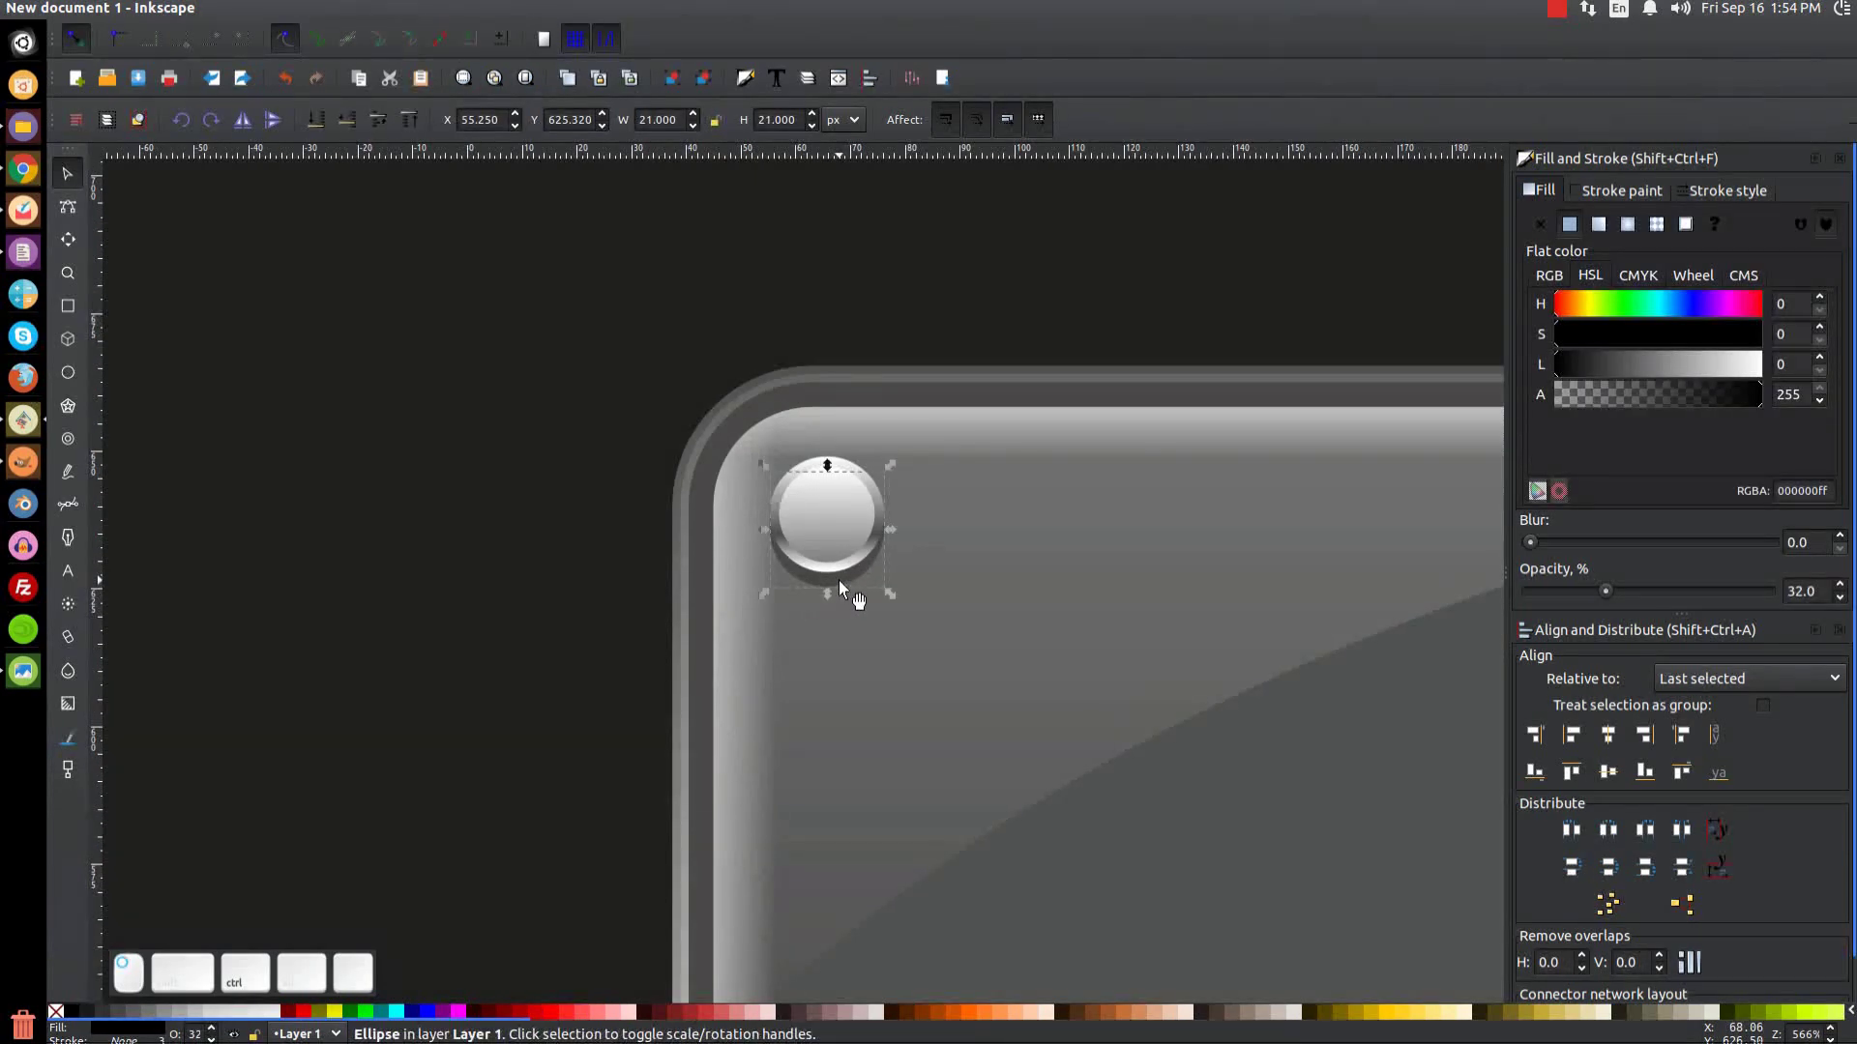
Step: Group the screw head's three circles and duplicate the finished screw head
{"action": "key", "text": "ctrl+1"}
{"action": "middle_click", "coordinate": [1219, 478]}
{"action": "middle_click", "coordinate": [1105, 490]}
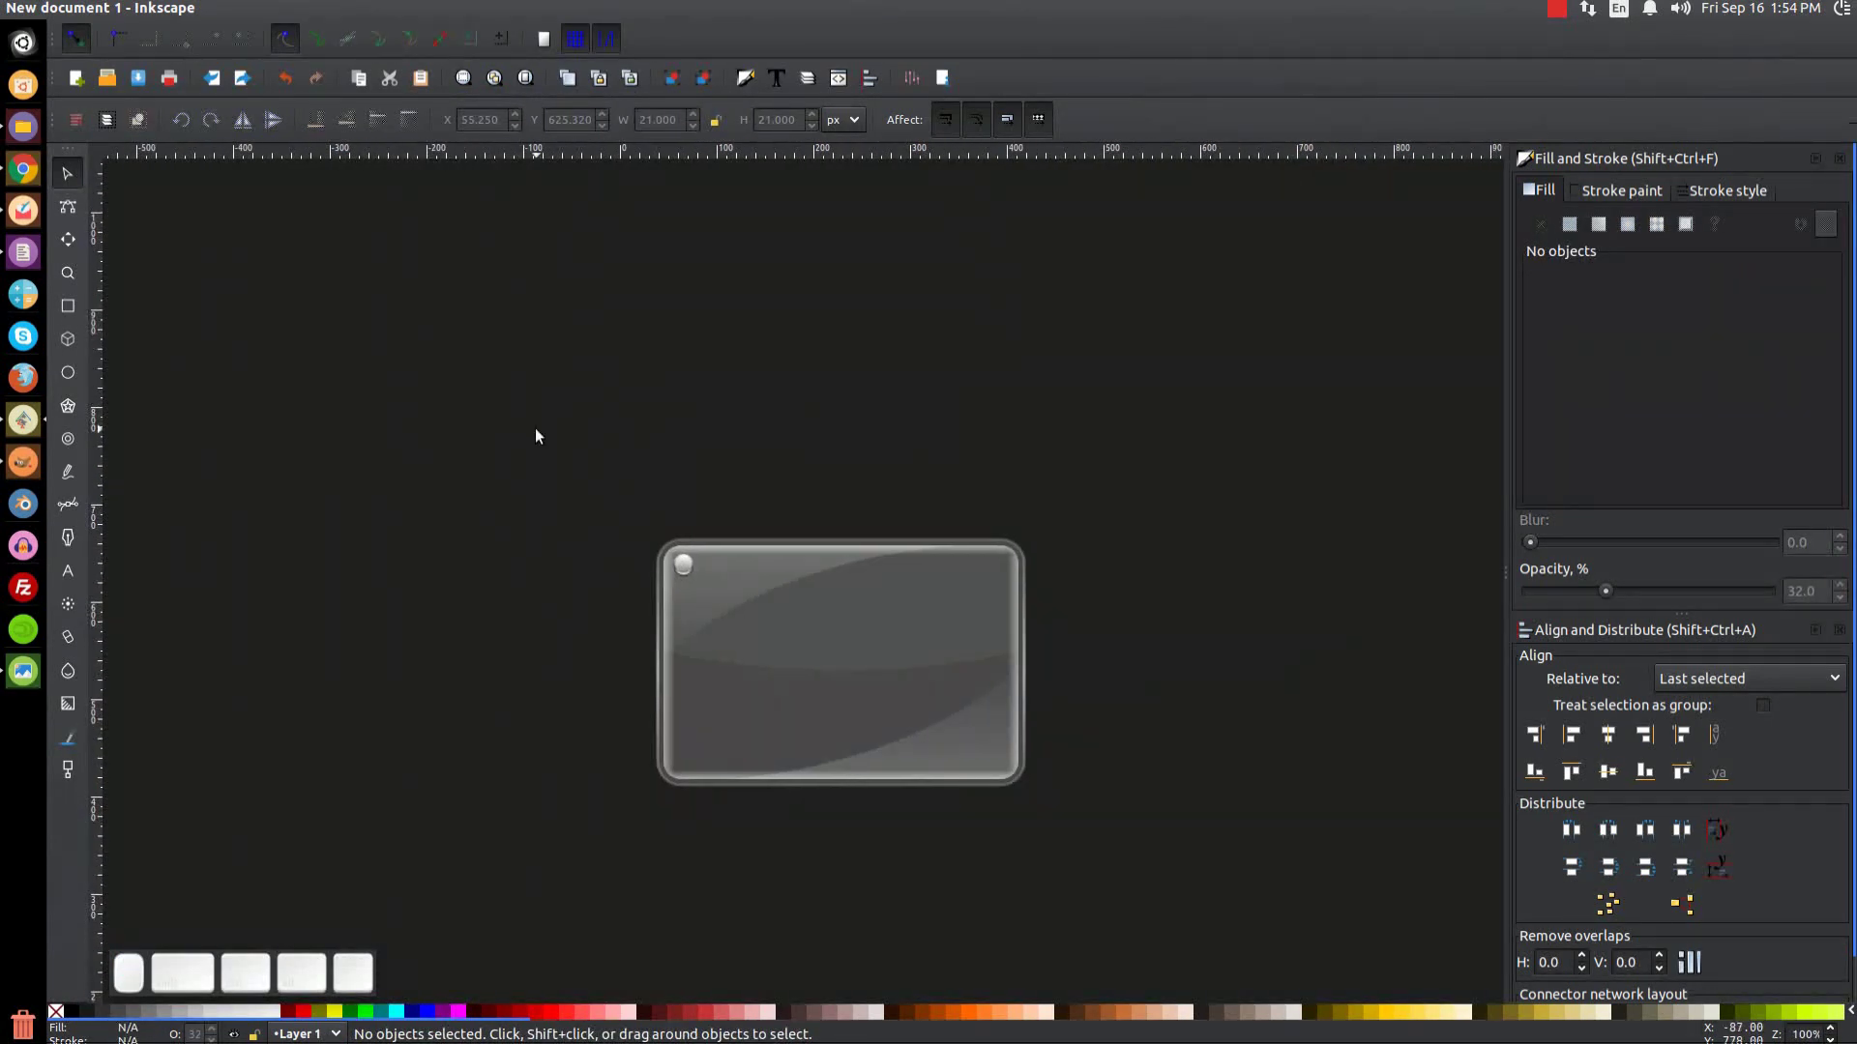
{"action": "left_click_drag", "start_coordinate": [552, 440], "coordinate": [724, 607]}
{"action": "left_click", "coordinate": [674, 82]}
{"action": "key", "text": "ctrl+d"}
Step: Place screw heads in the top-right and both bottom corners and group all four
{"action": "left_click_drag", "start_coordinate": [694, 582], "coordinate": [986, 610]}
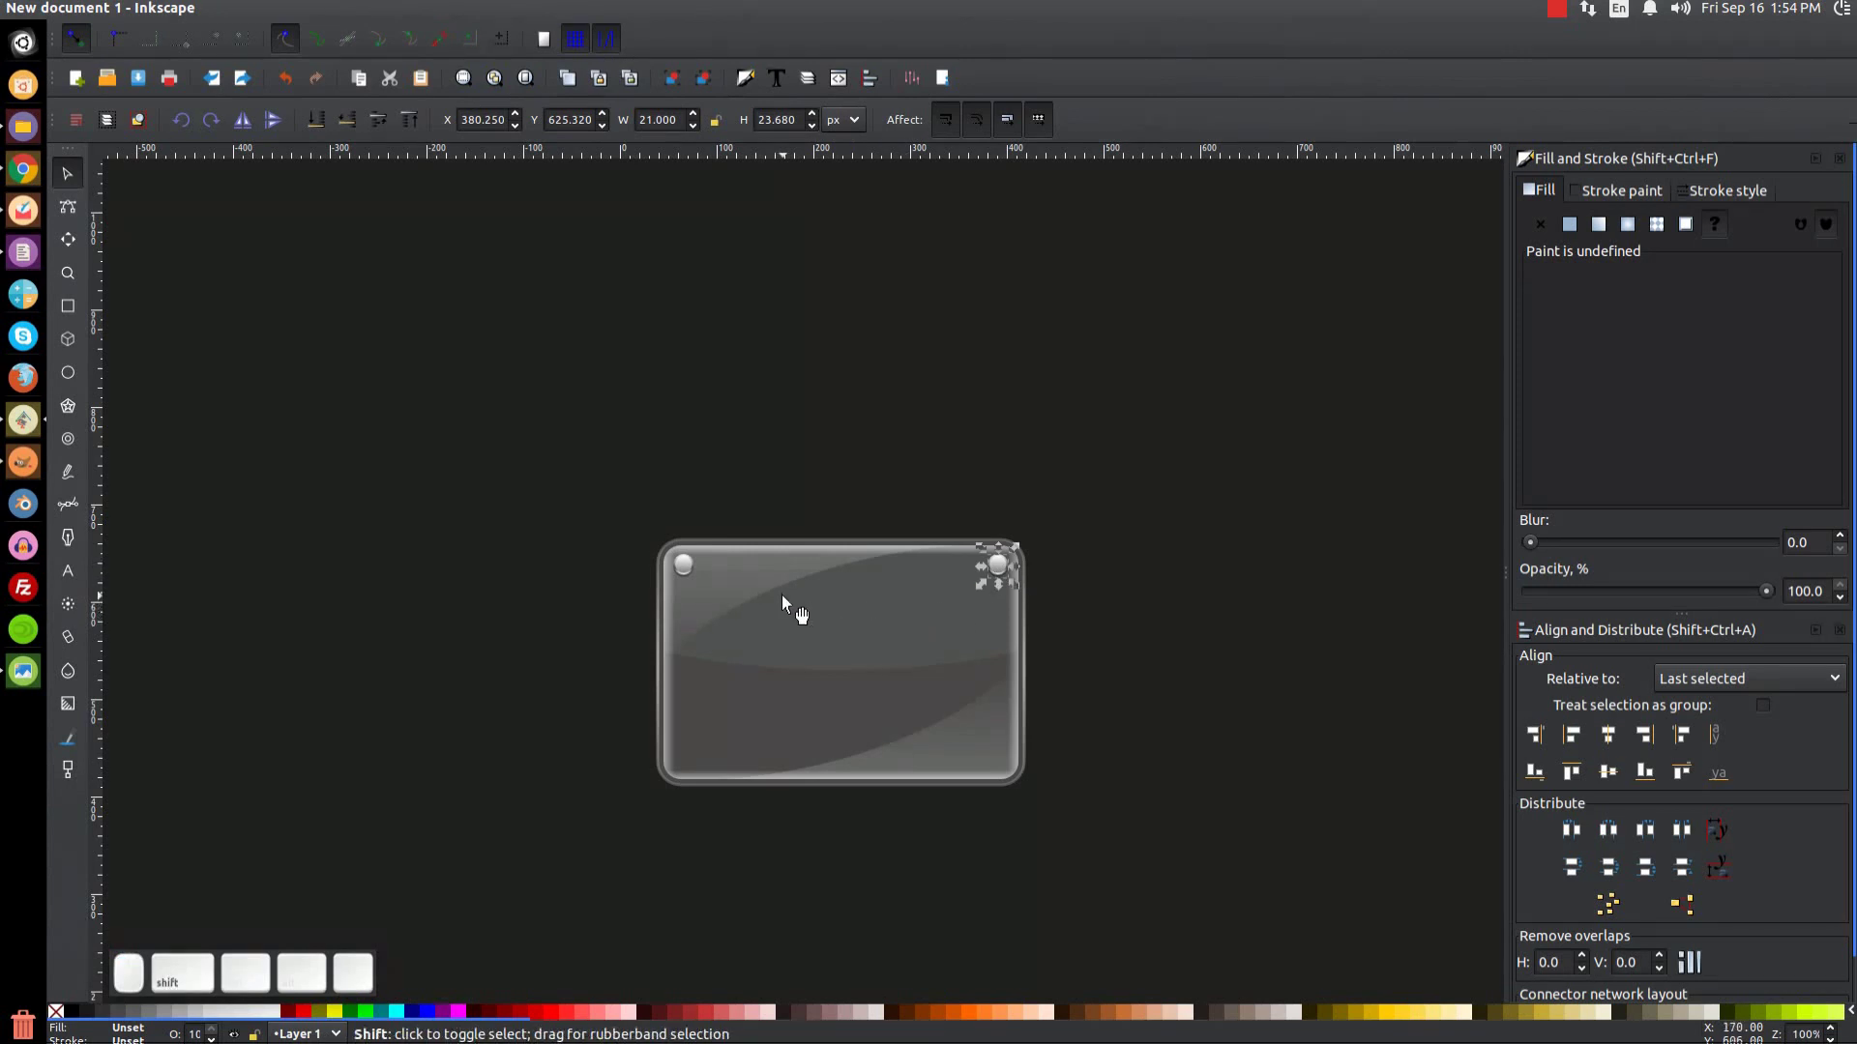
{"action": "left_click", "coordinate": [695, 580]}
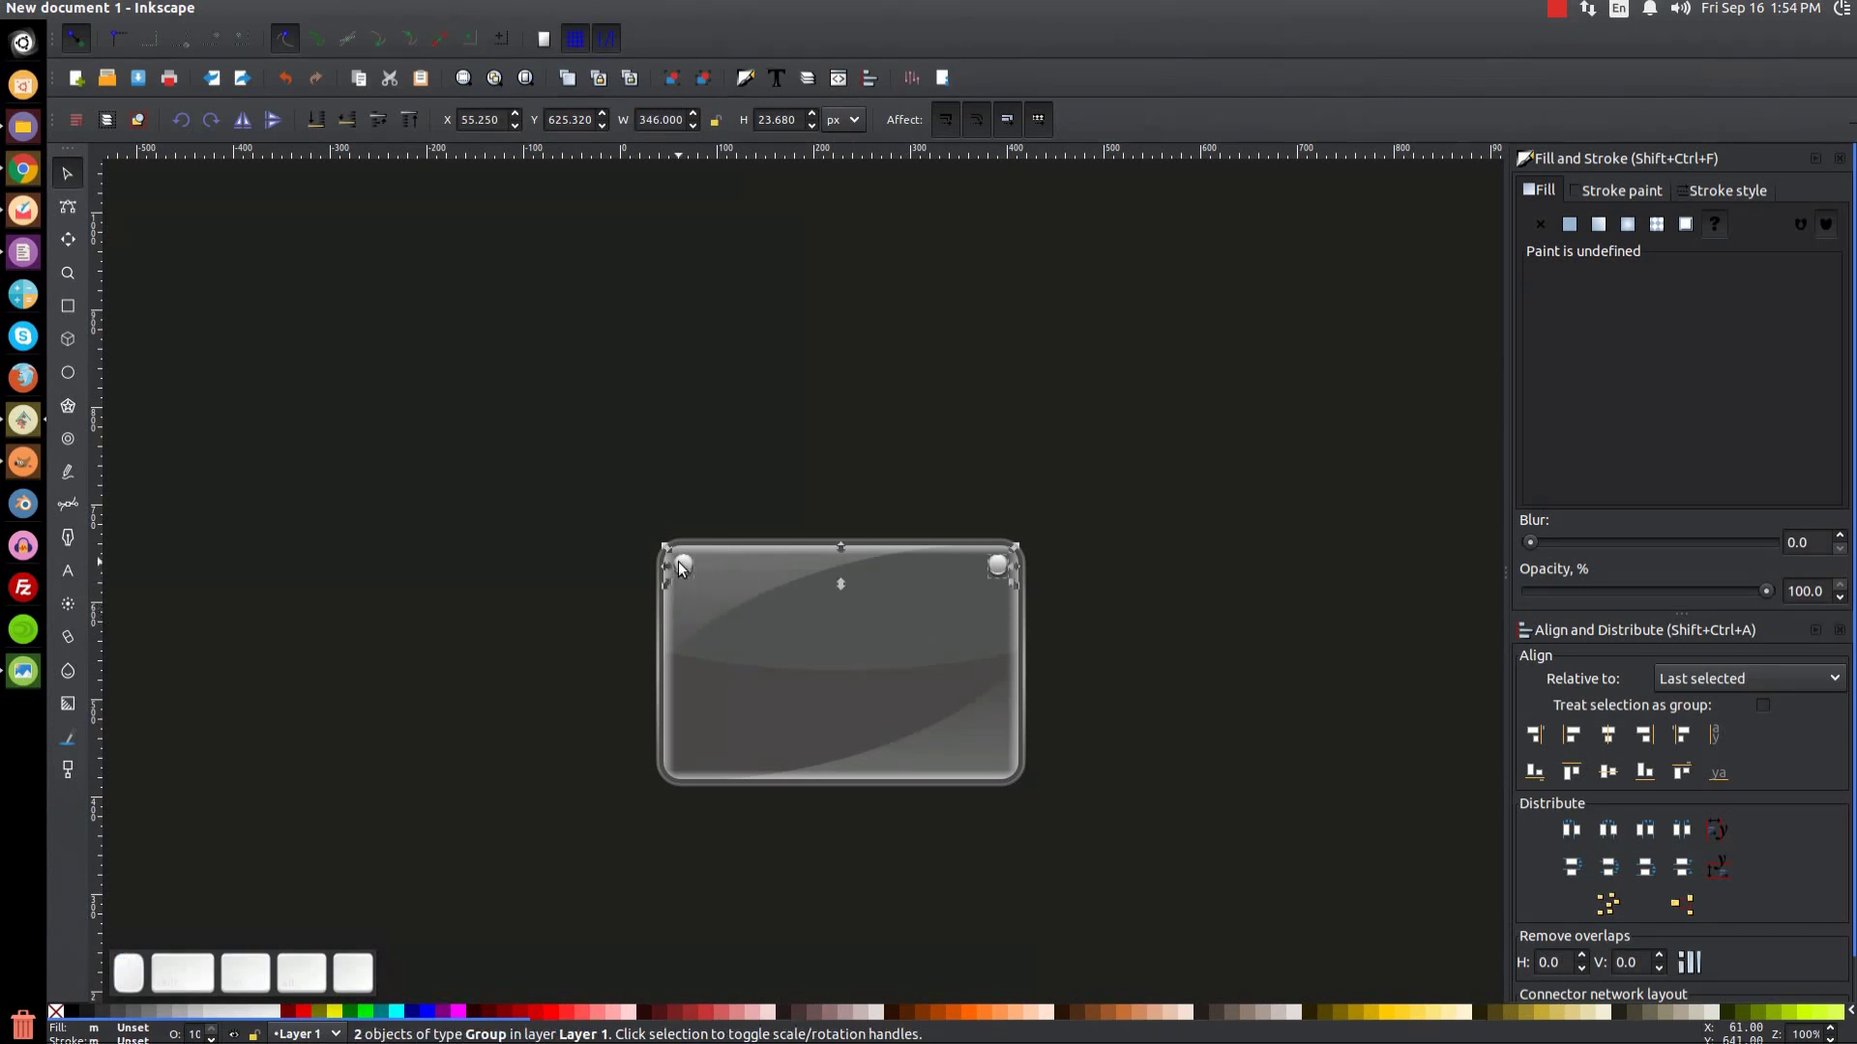
{"action": "left_click", "coordinate": [677, 97]}
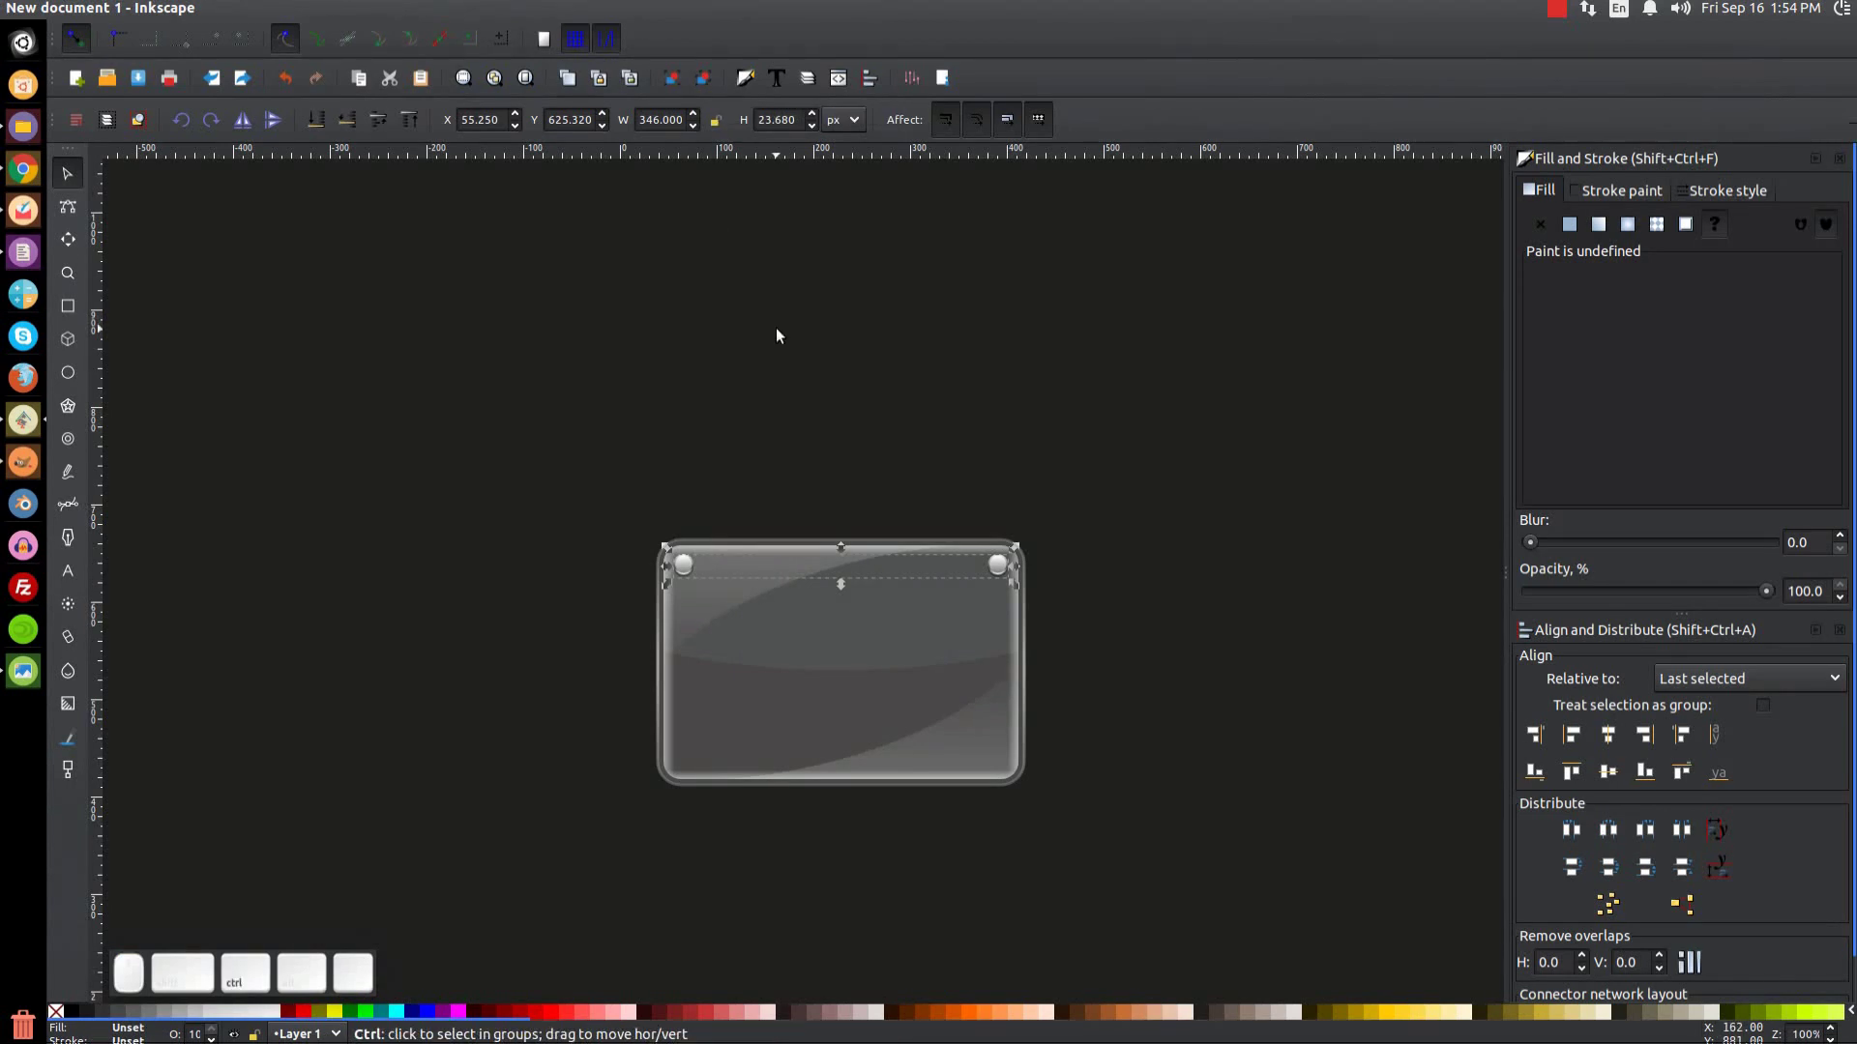
{"action": "key", "text": "ctrl+d"}
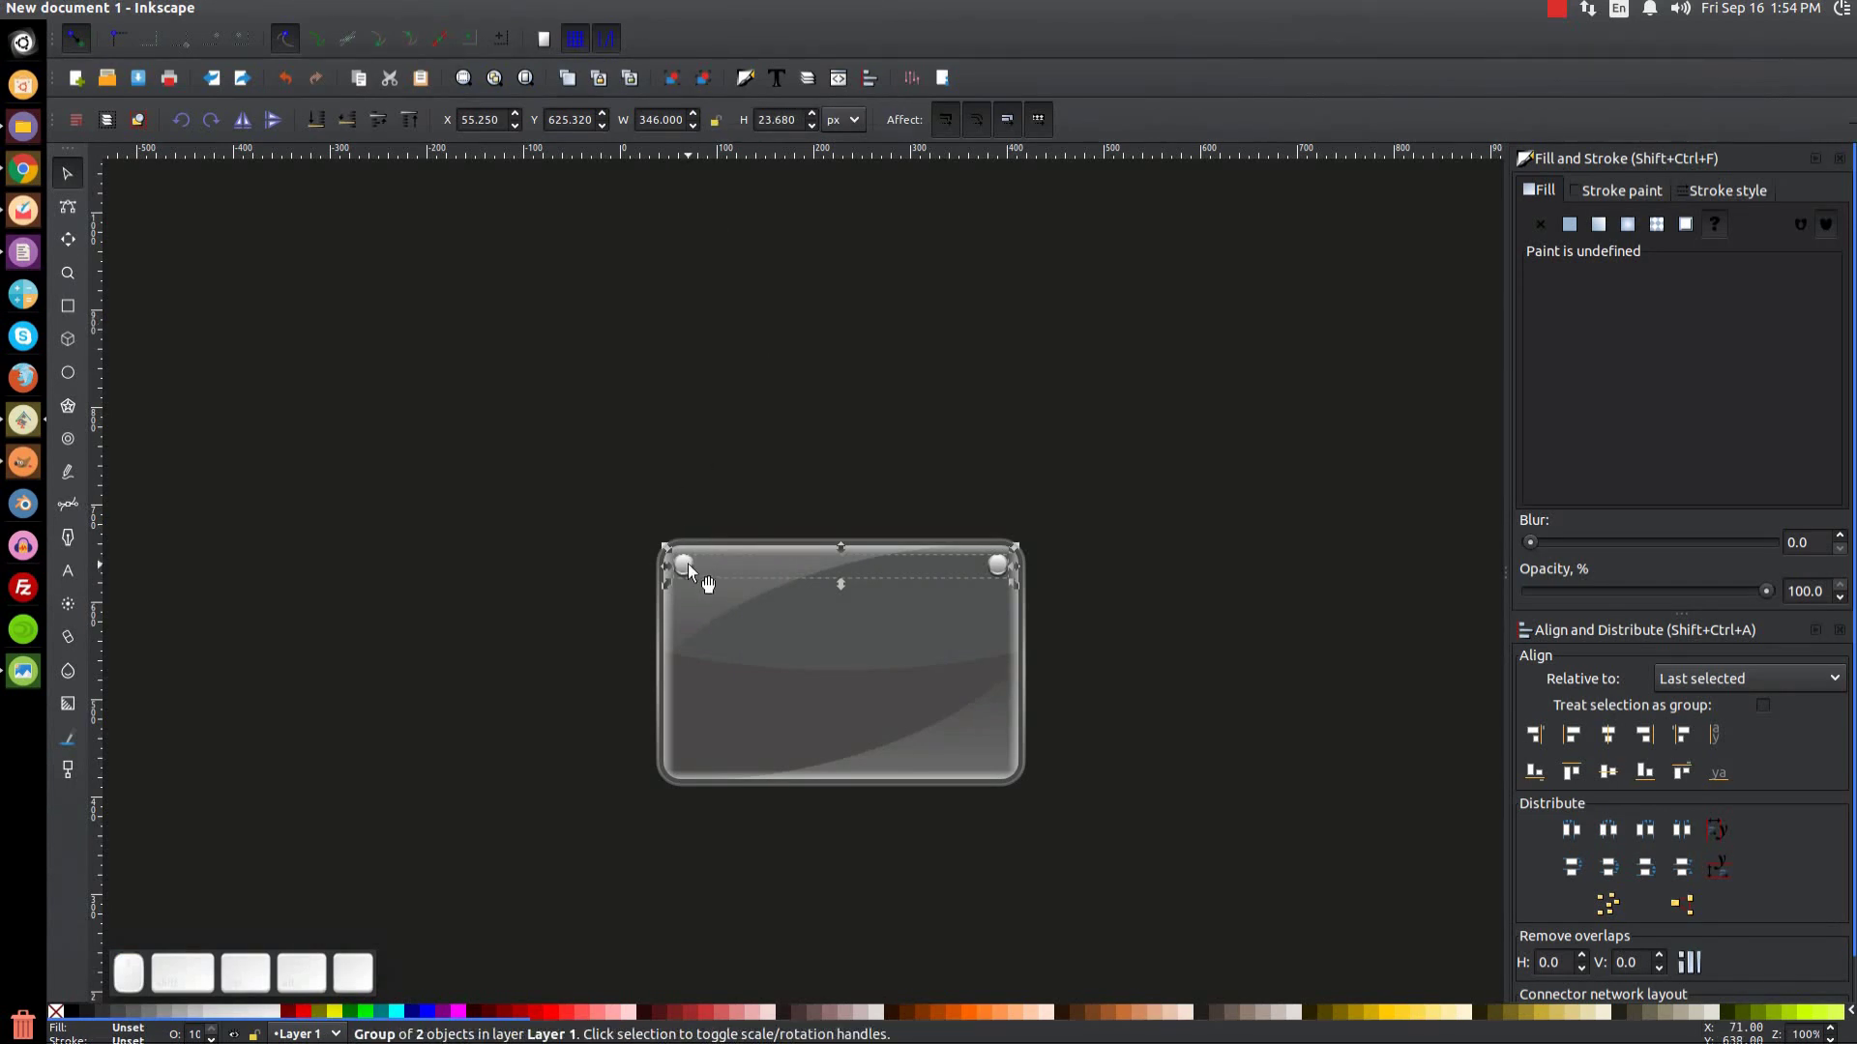
{"action": "left_click_drag", "start_coordinate": [704, 579], "coordinate": [691, 767]}
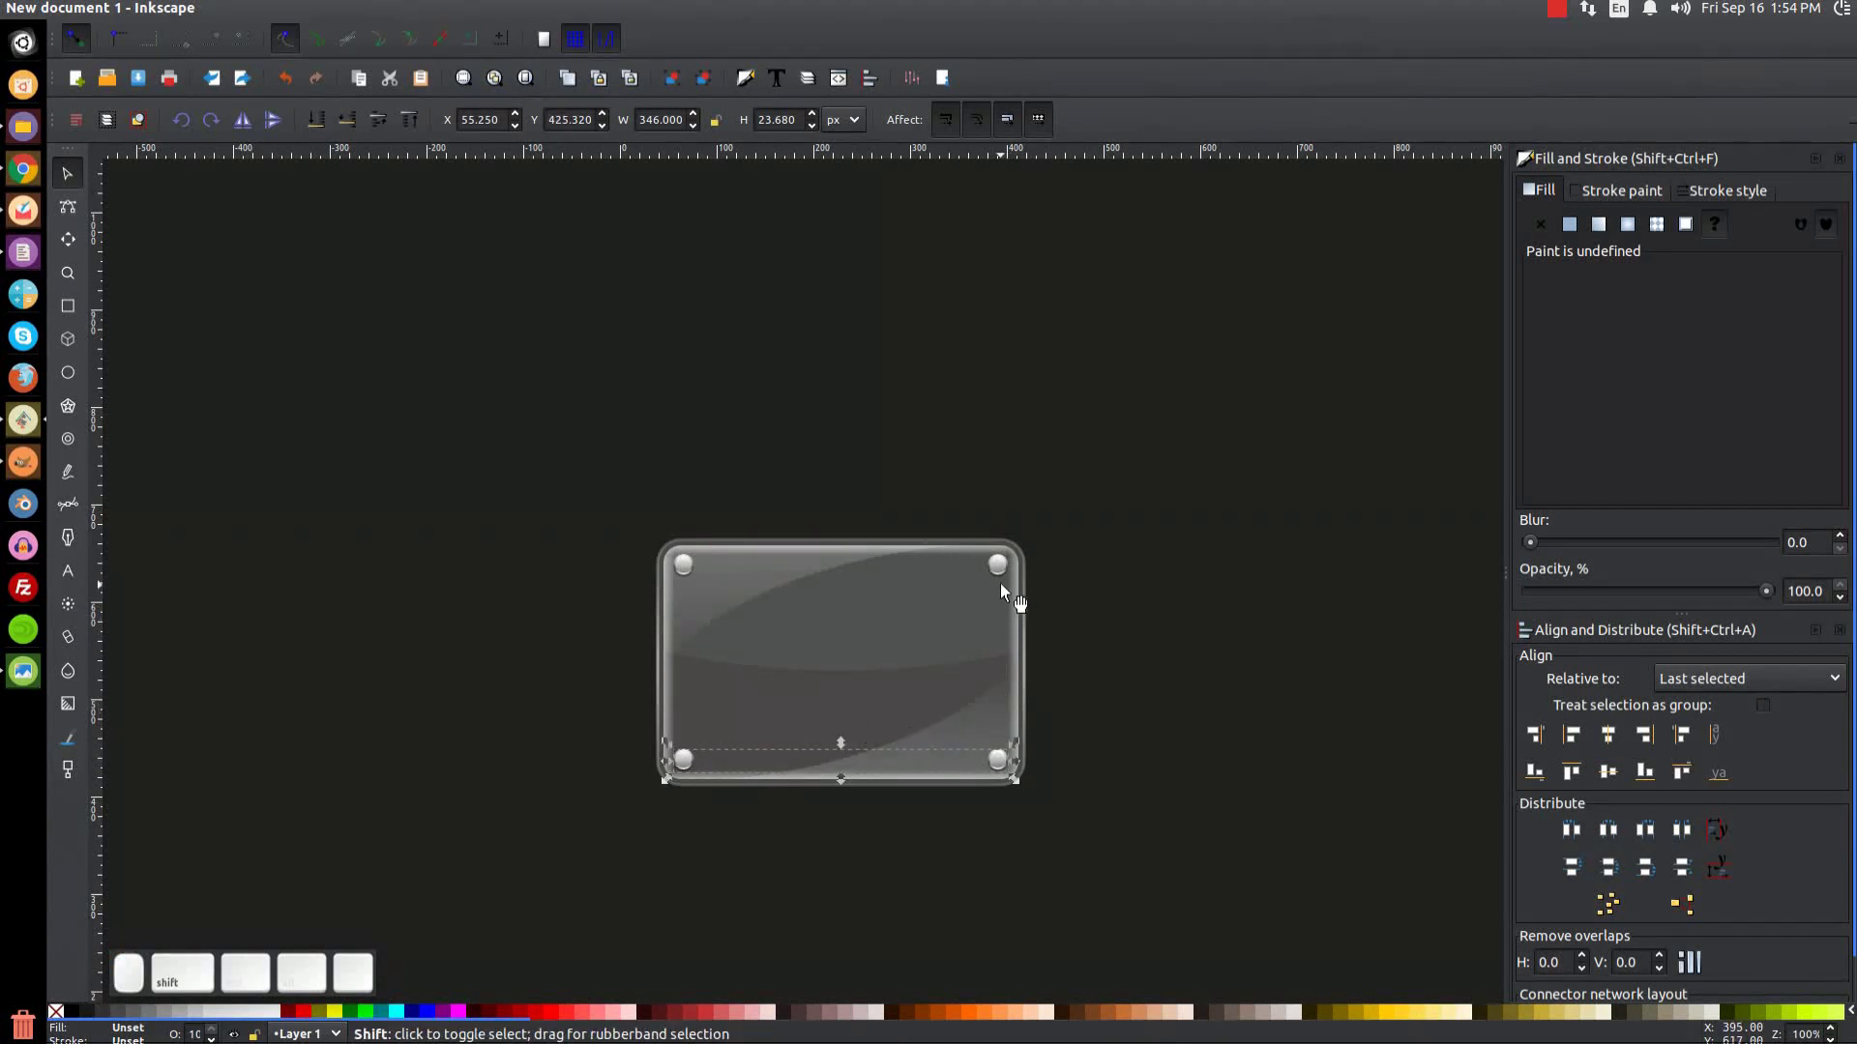
{"action": "left_click", "coordinate": [1017, 577]}
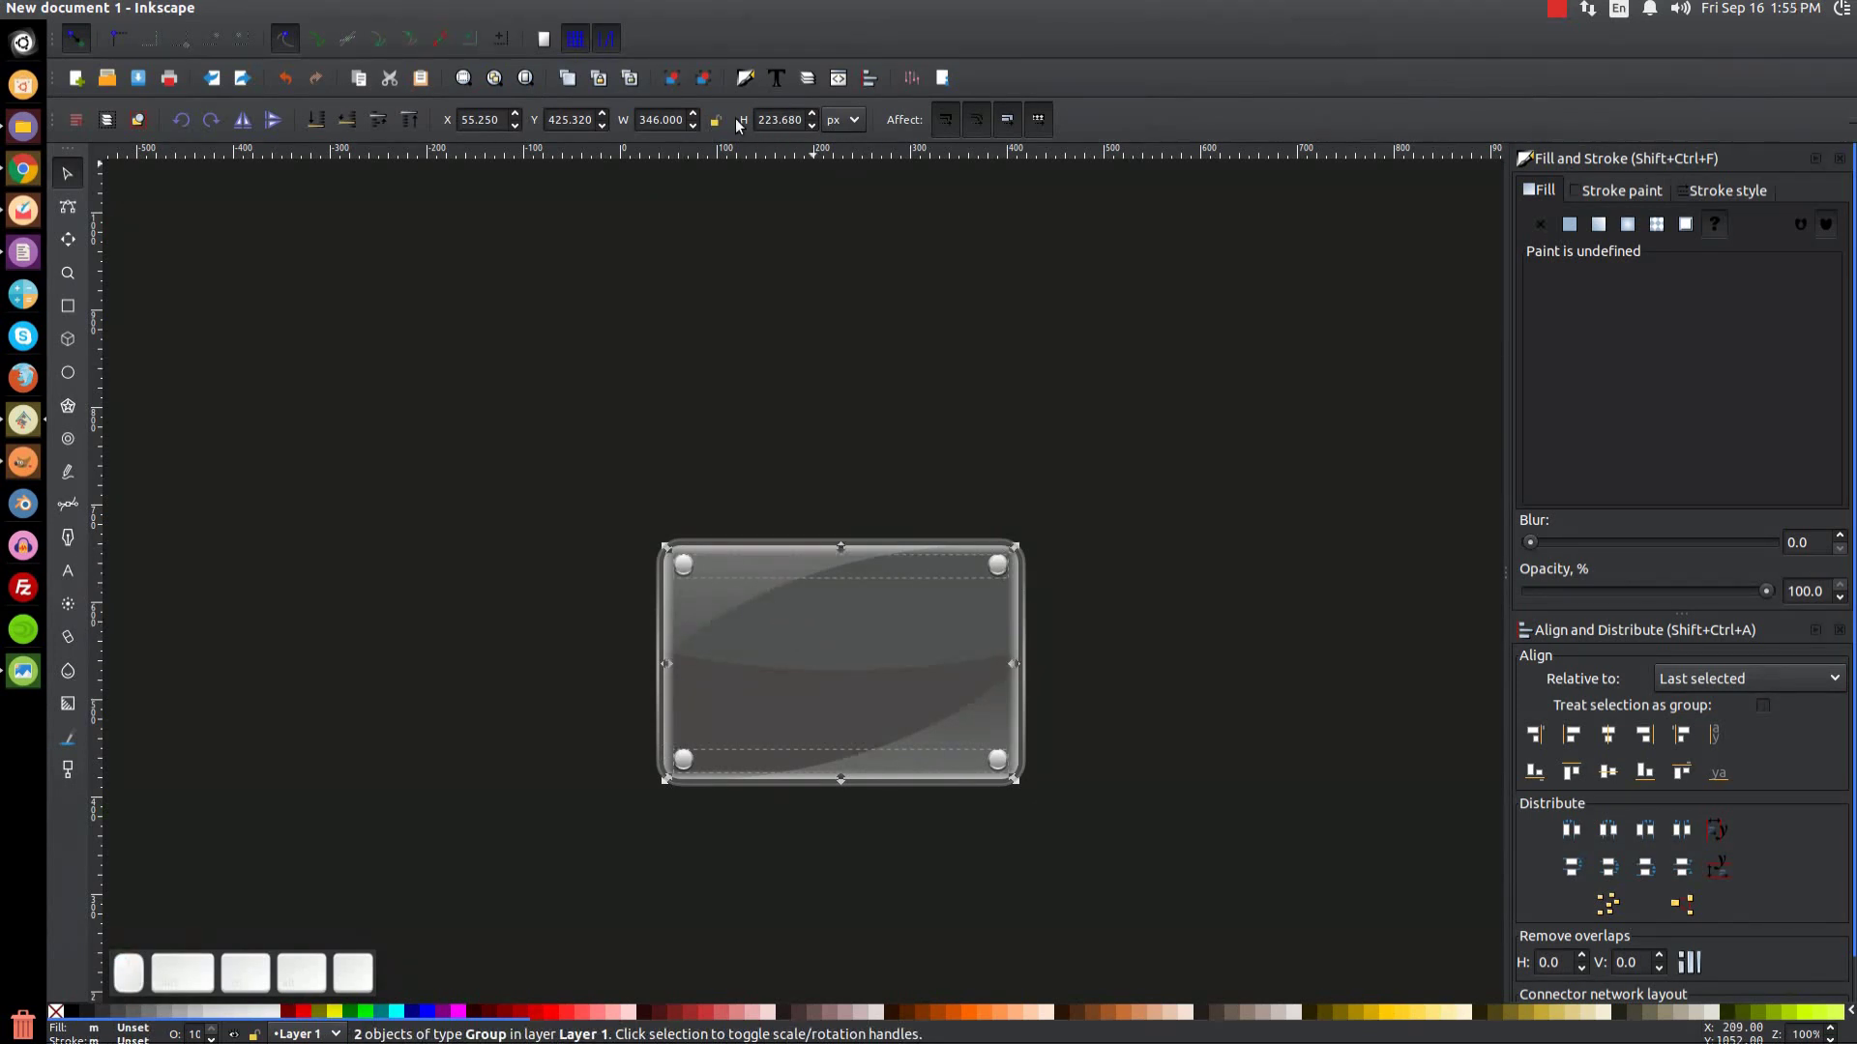
{"action": "left_click", "coordinate": [676, 88]}
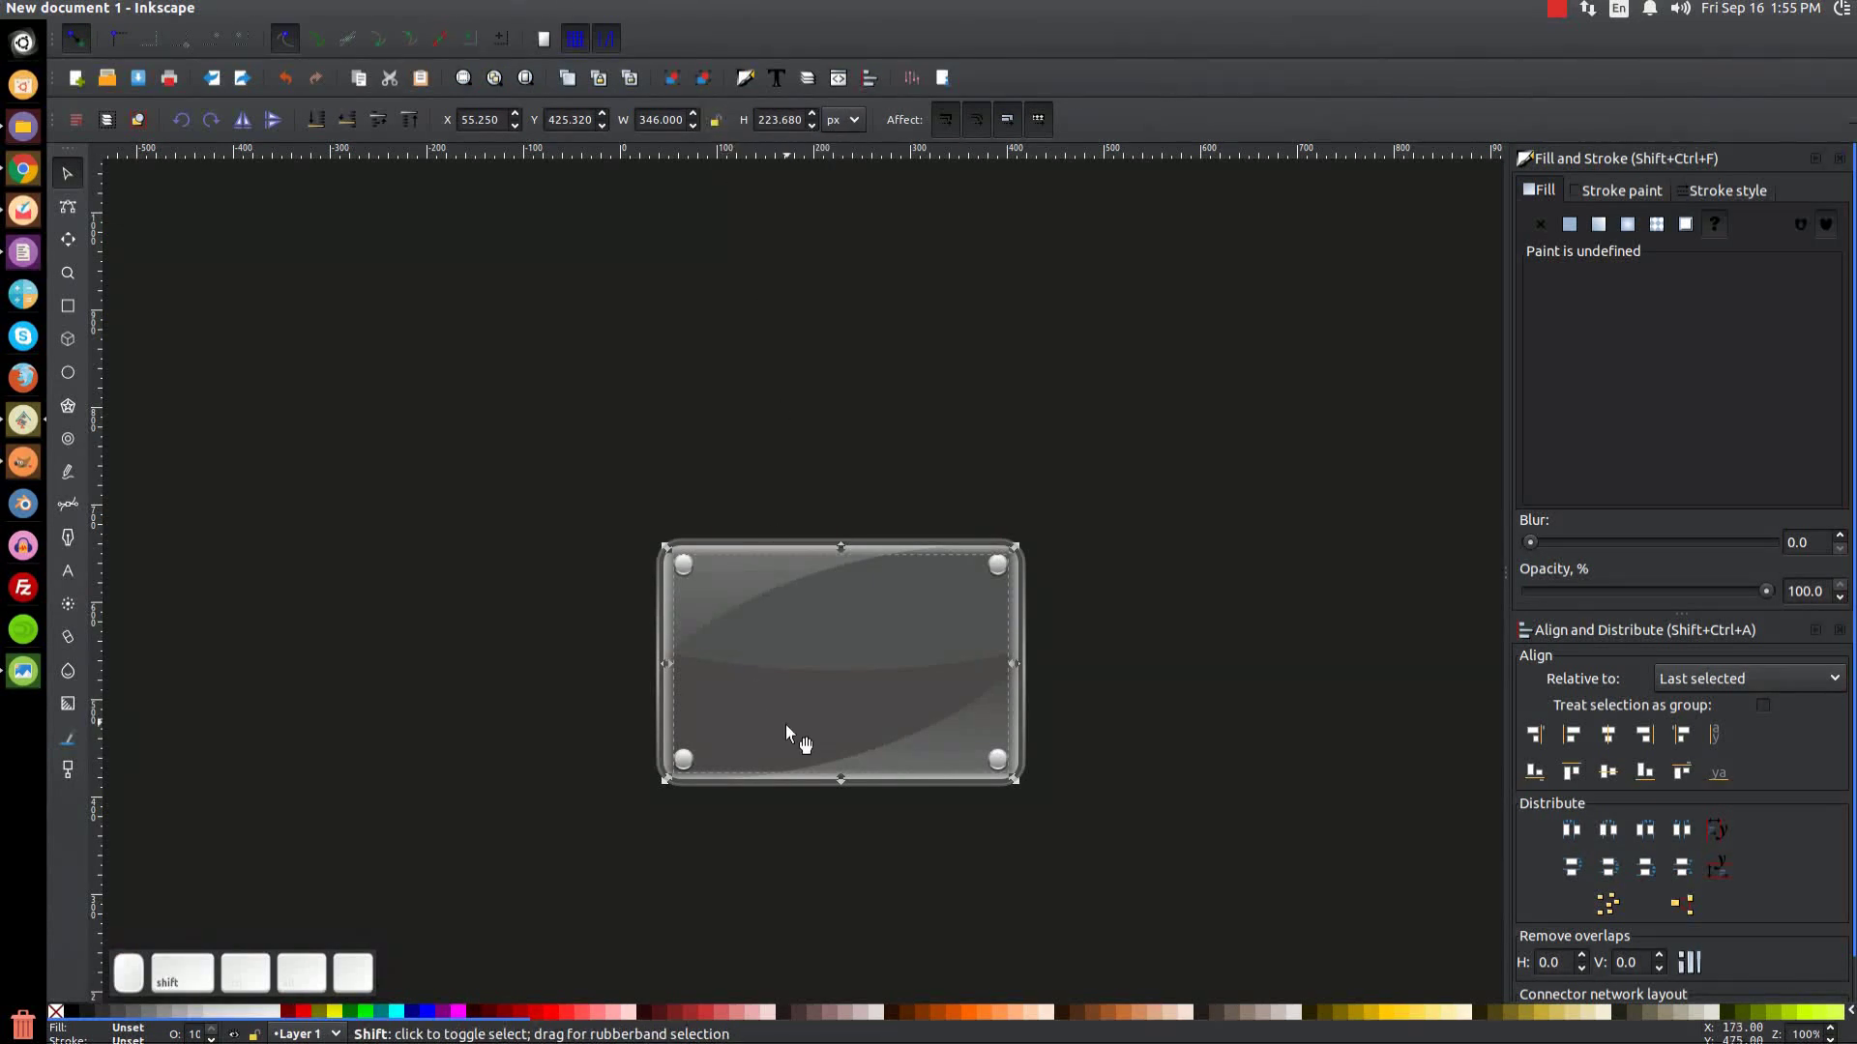
Step: Group the whole plaque with the screw heads and check it against the reference picture
{"action": "middle_click", "coordinate": [797, 731]}
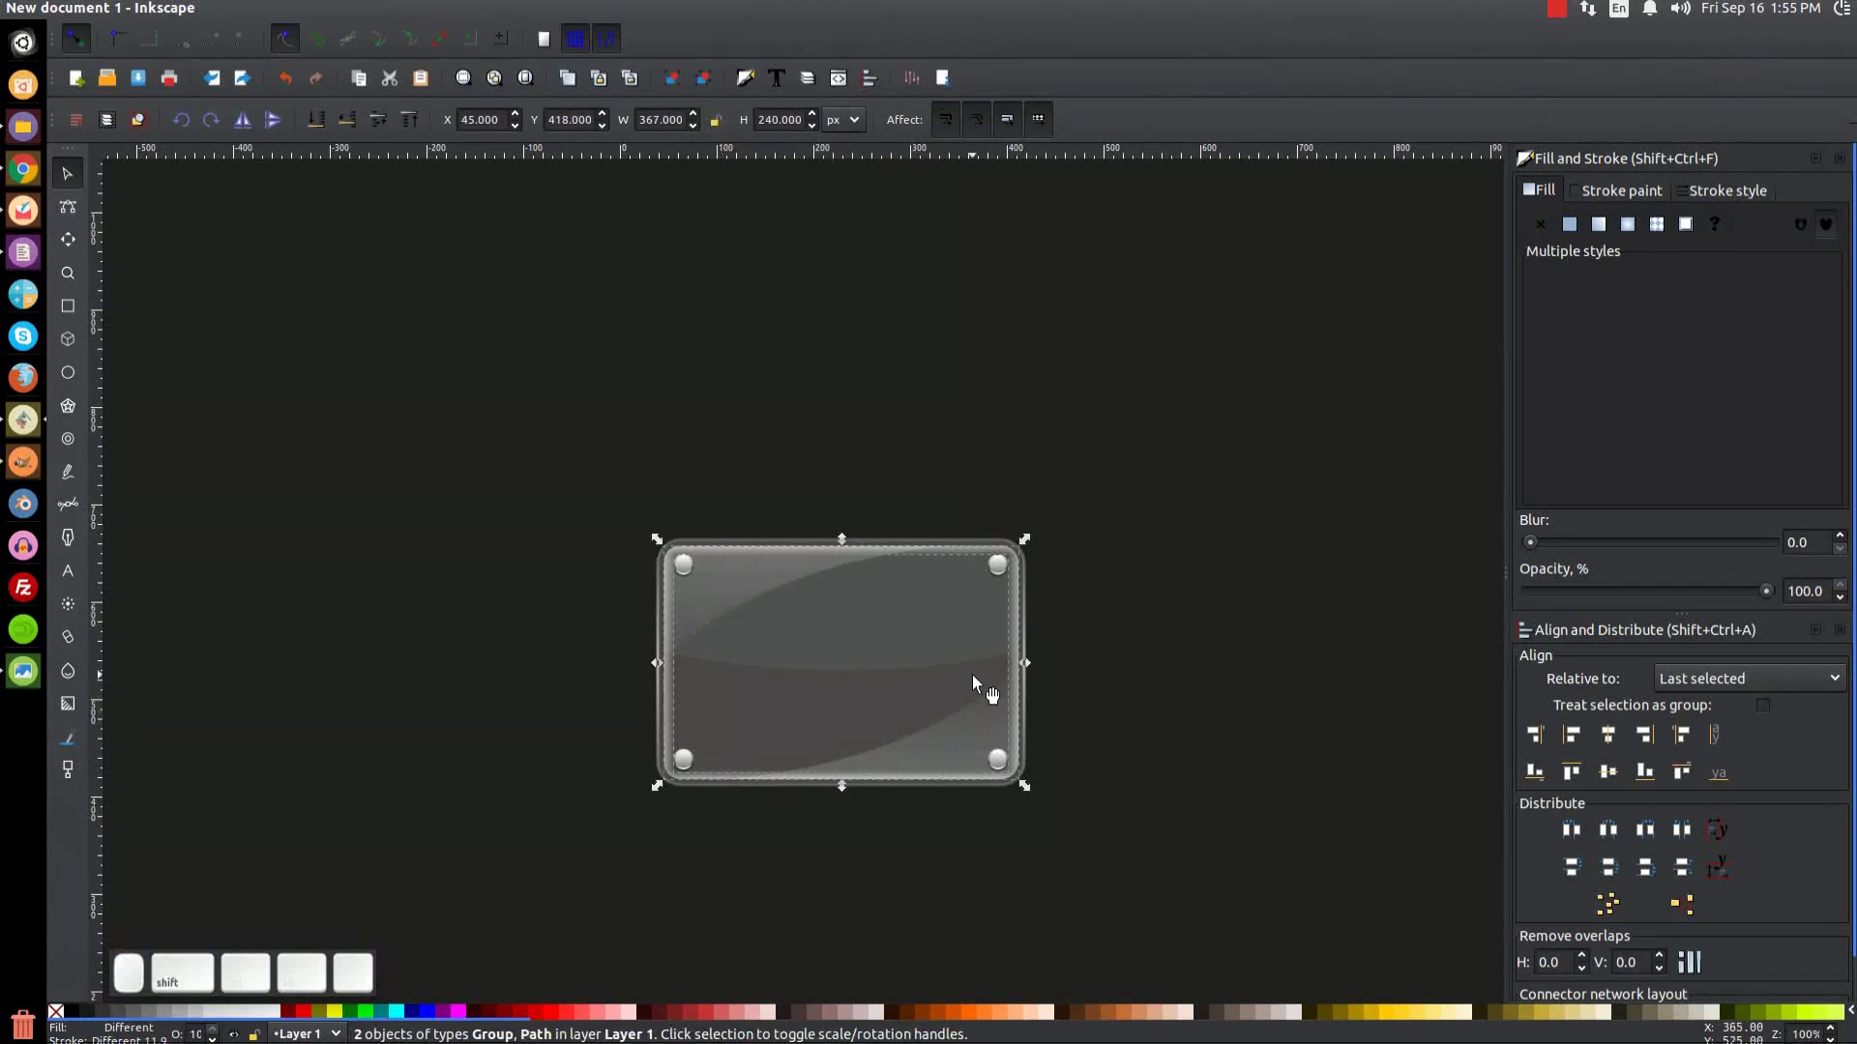
{"action": "middle_click", "coordinate": [1612, 752]}
{"action": "middle_click", "coordinate": [1621, 778]}
{"action": "middle_click", "coordinate": [1627, 754]}
{"action": "left_click", "coordinate": [1629, 750]}
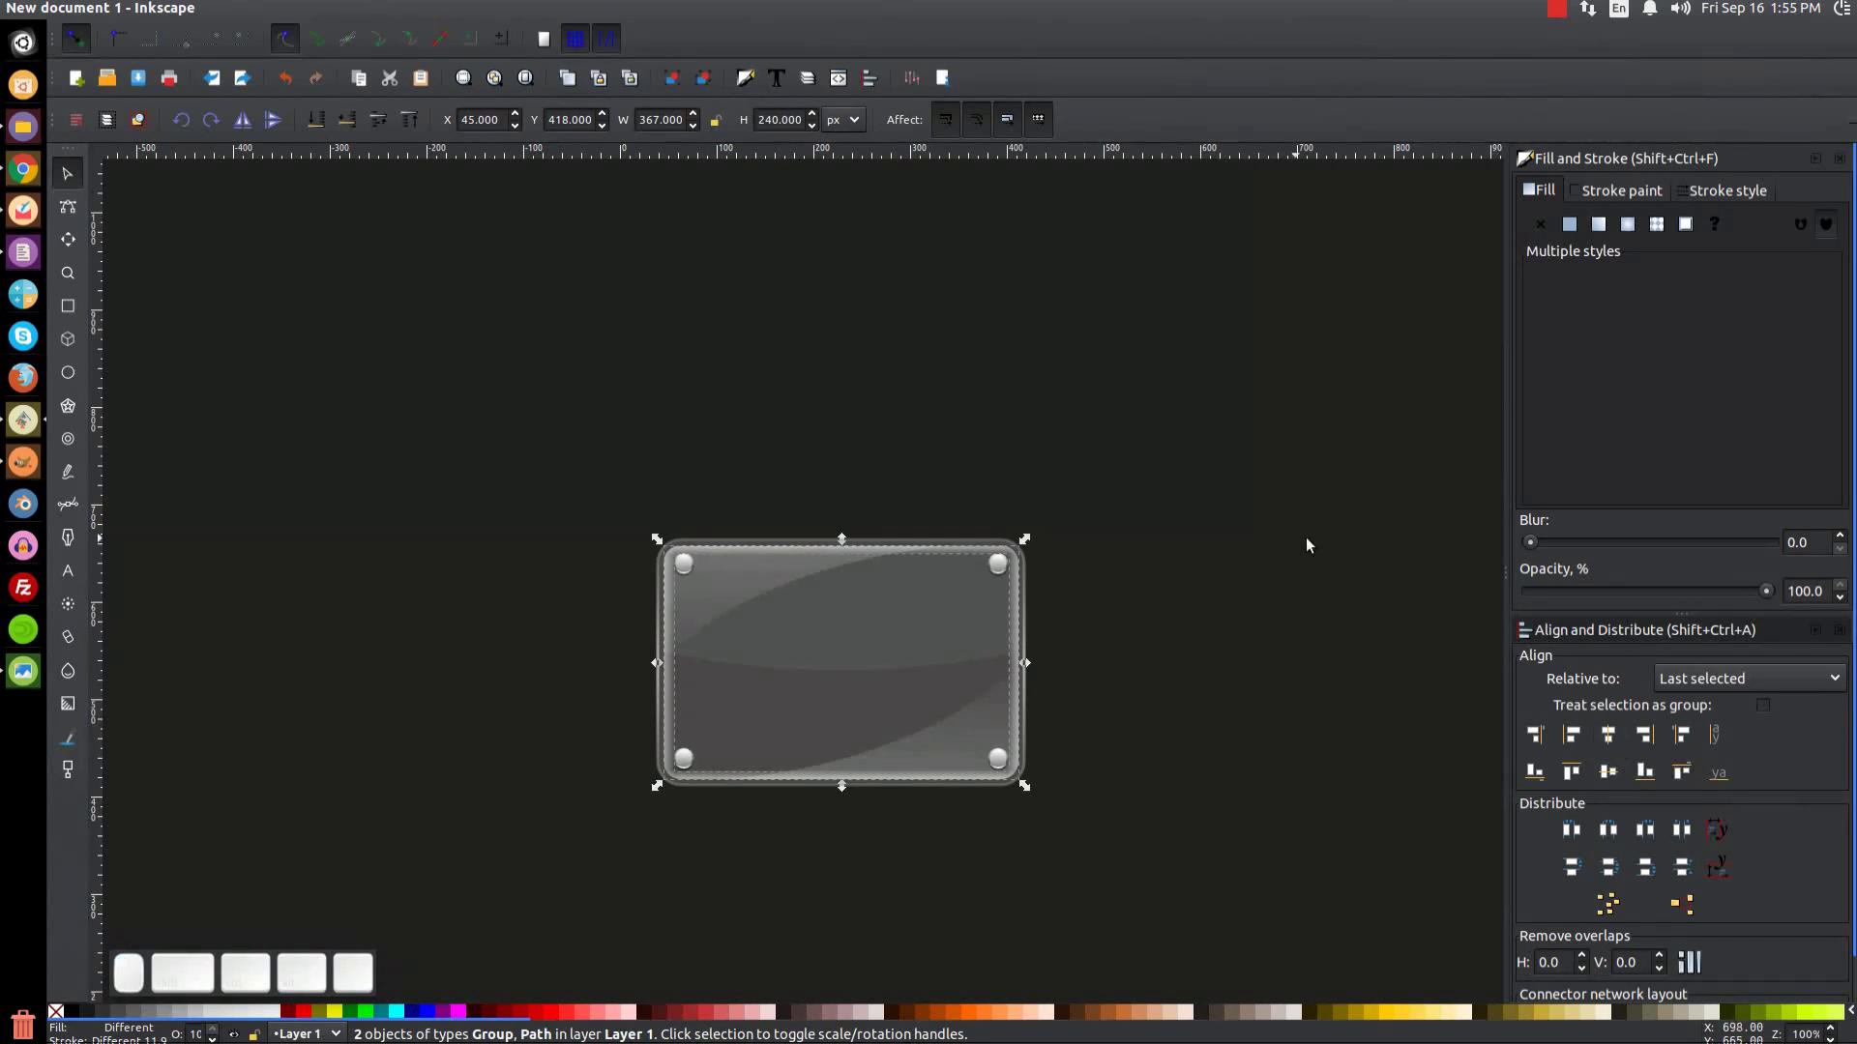
{"action": "left_click", "coordinate": [1332, 538]}
{"action": "left_click", "coordinate": [1307, 581]}
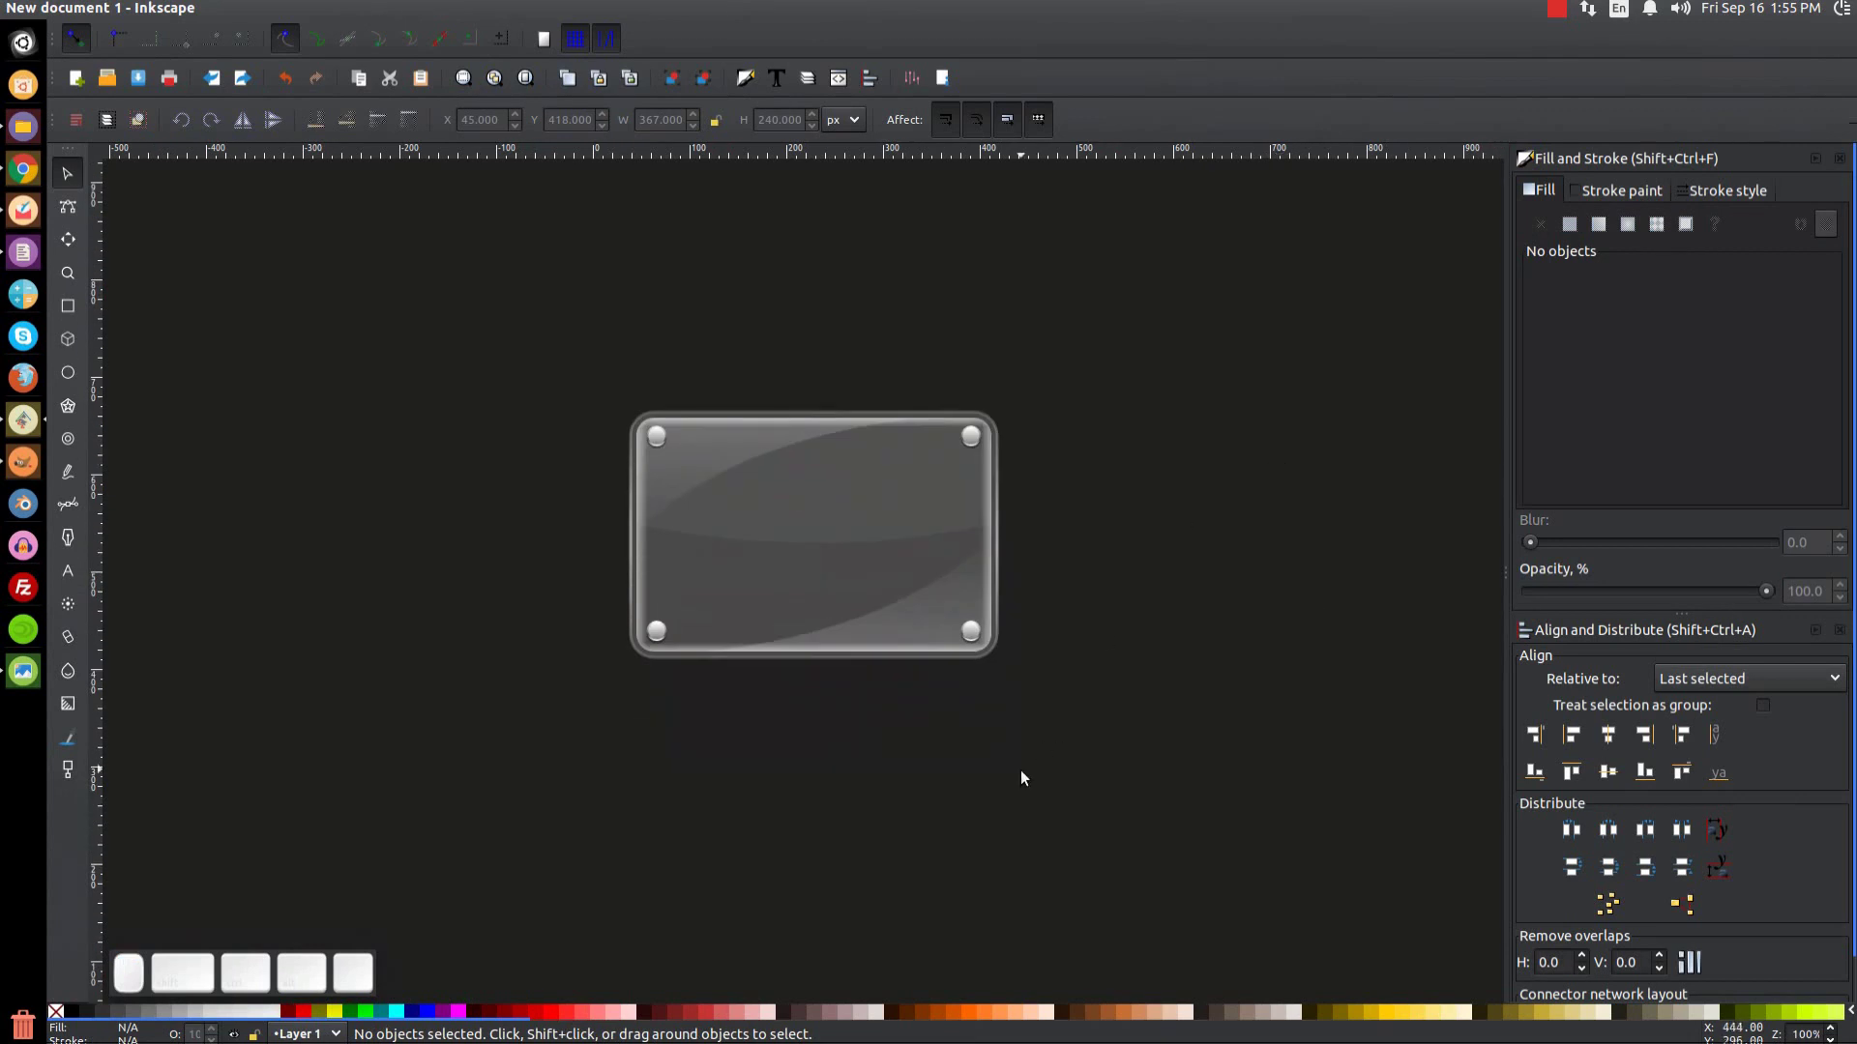
{"action": "left_click", "coordinate": [9, 676]}
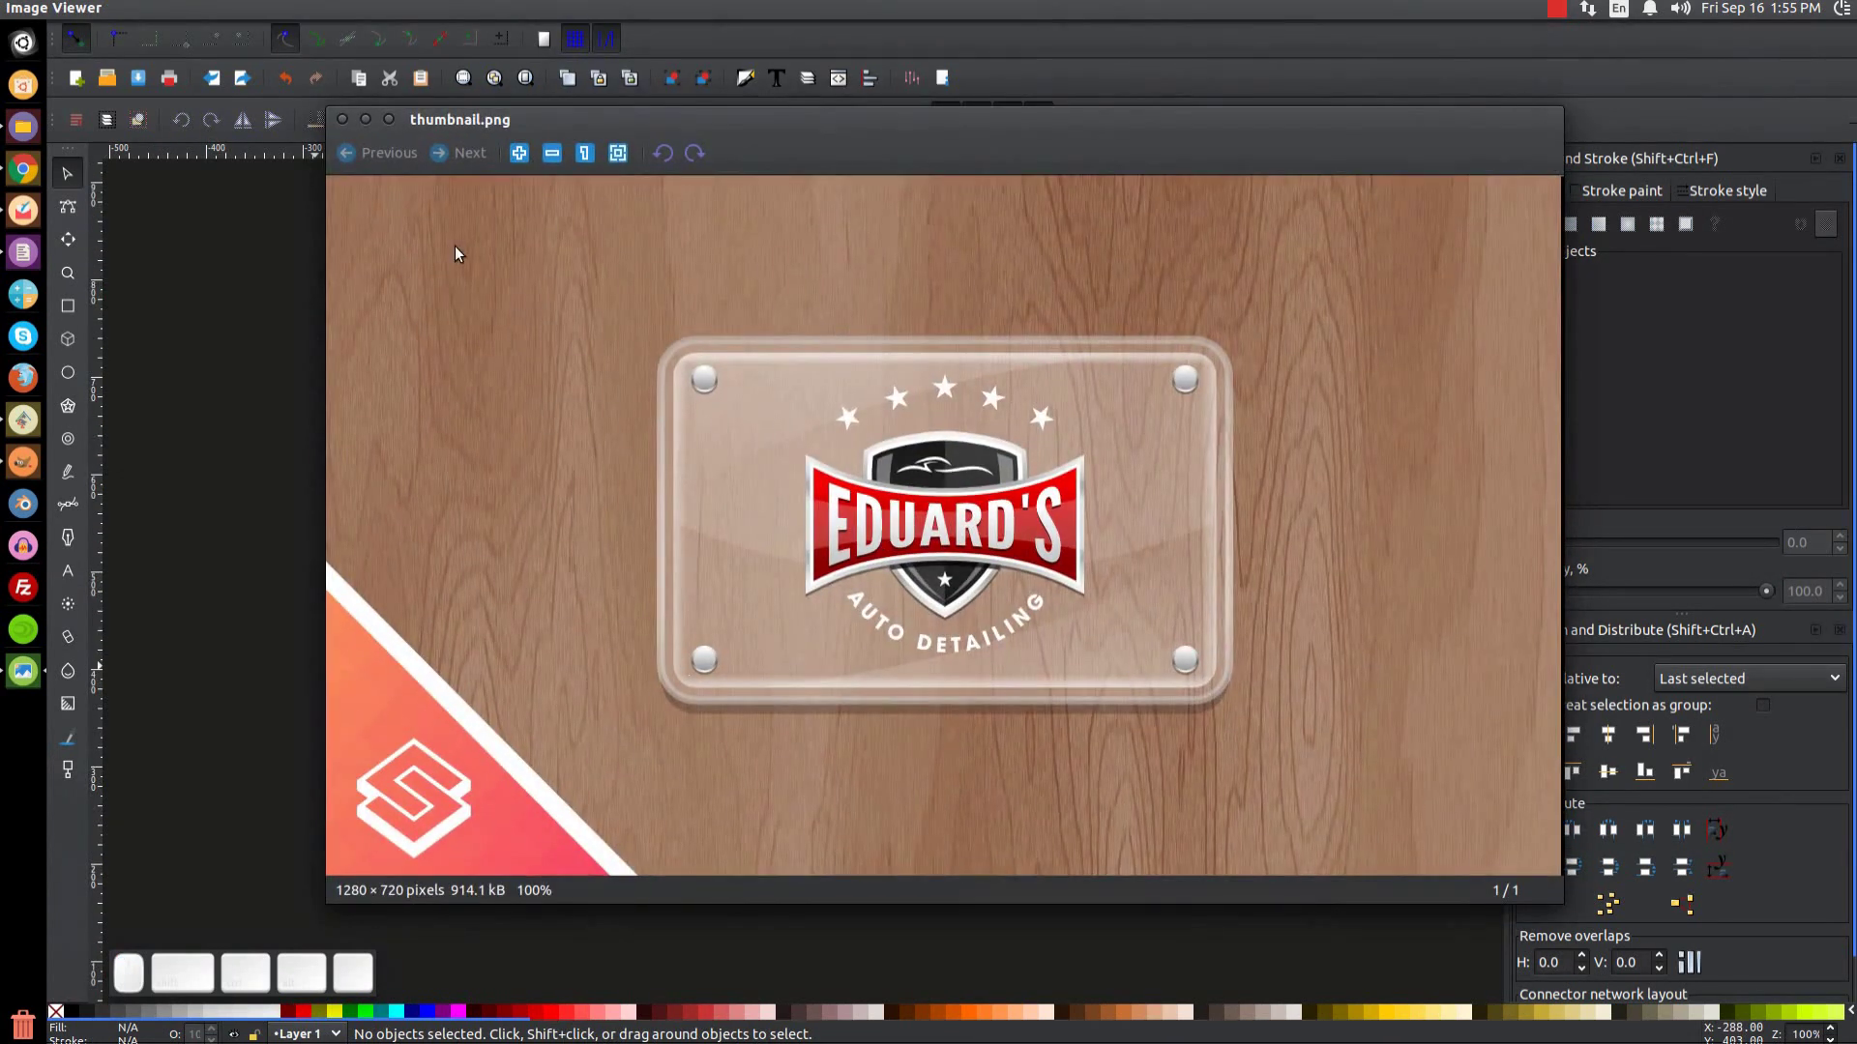
{"action": "left_click", "coordinate": [376, 119]}
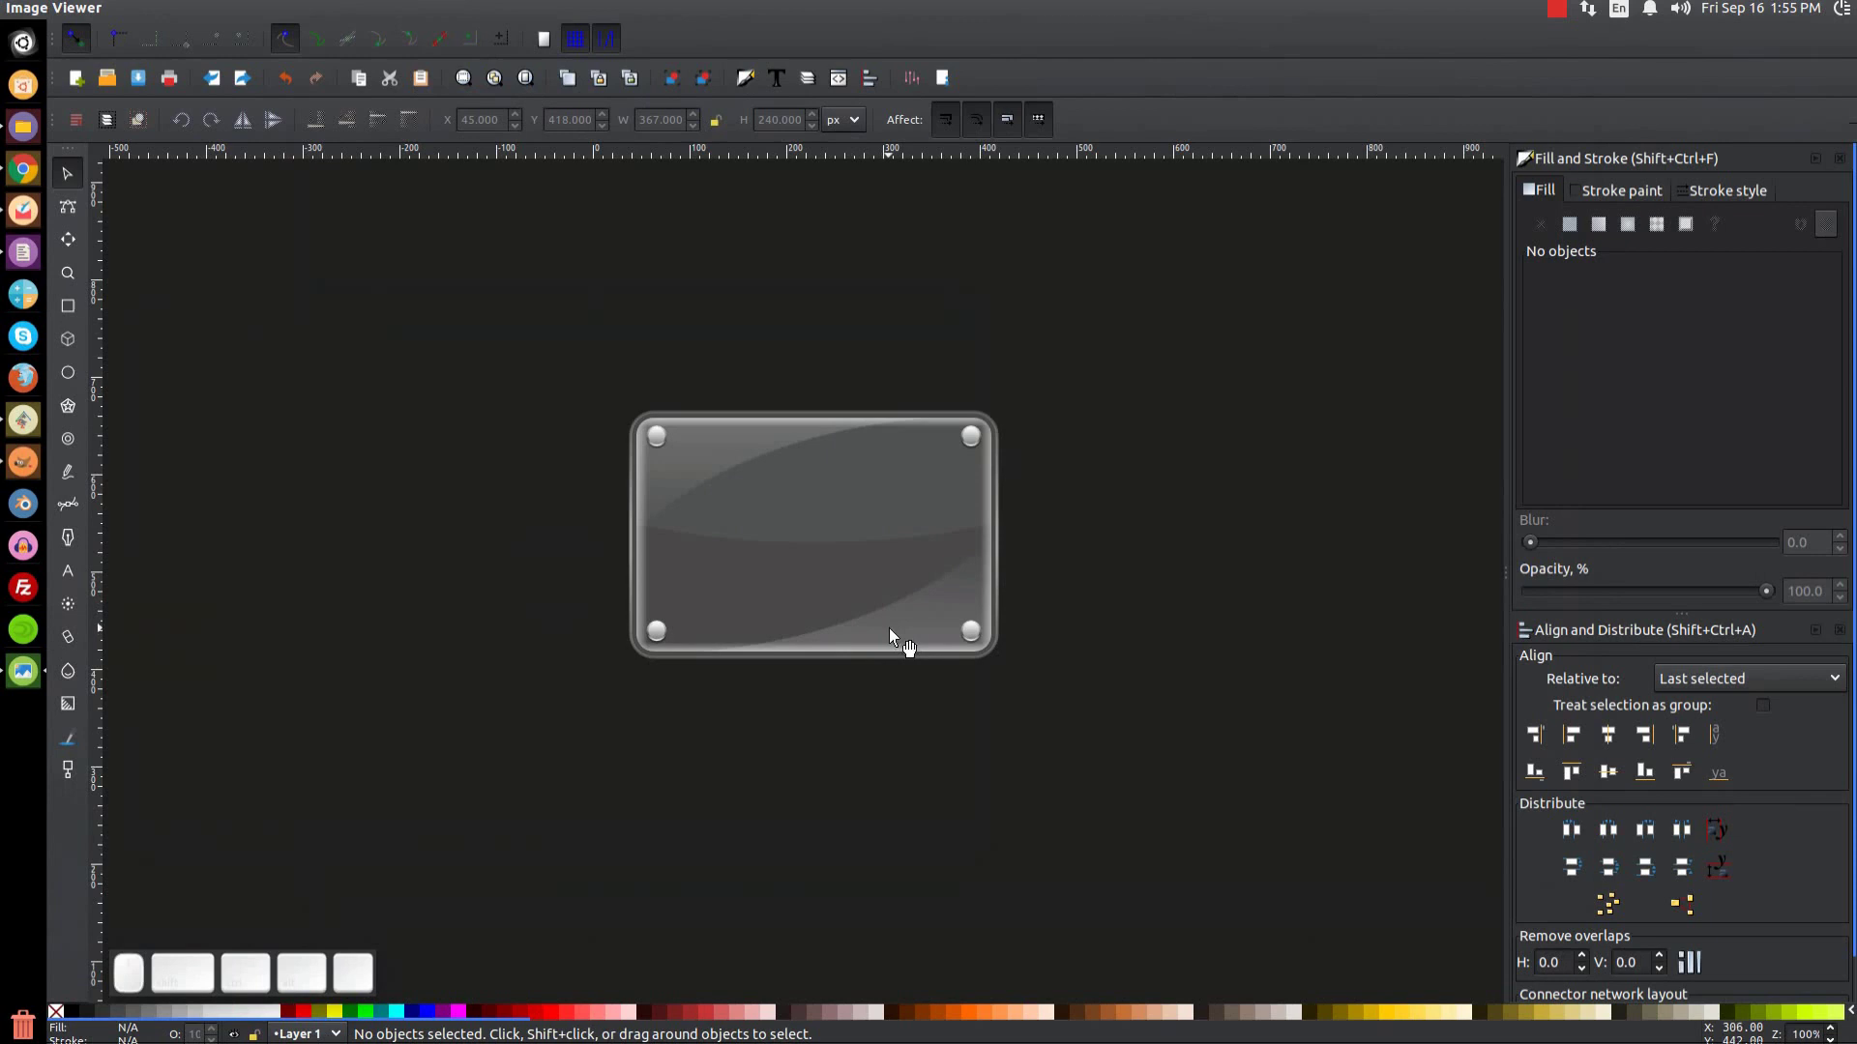